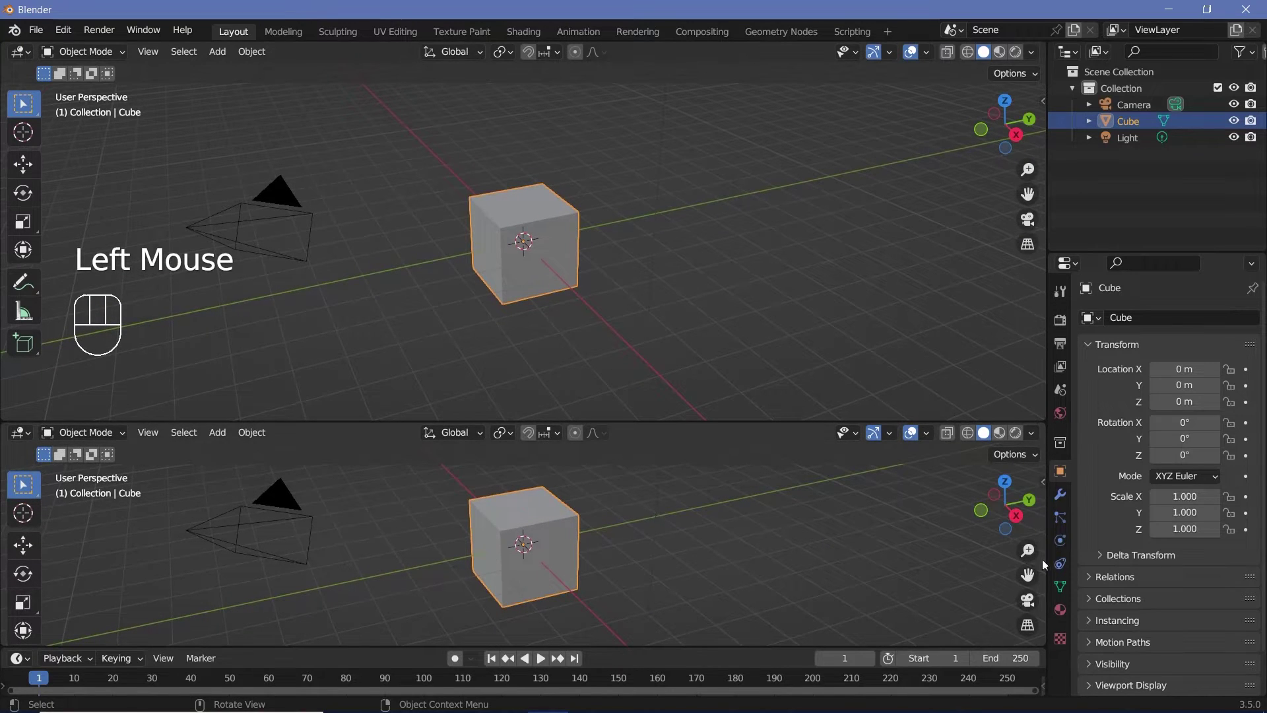
Switch the lower area to the Geometry Node Editor for a new node setup on the Cube.
{"action": "left_click", "coordinate": [23, 436]}
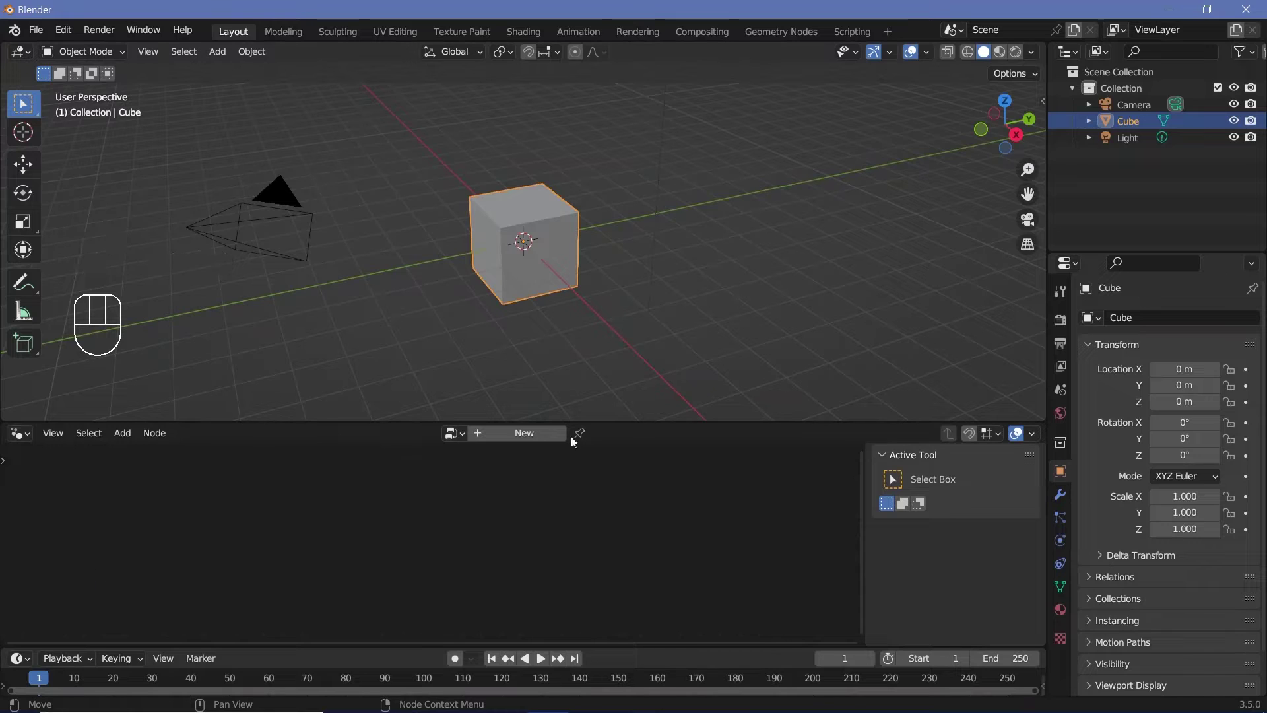
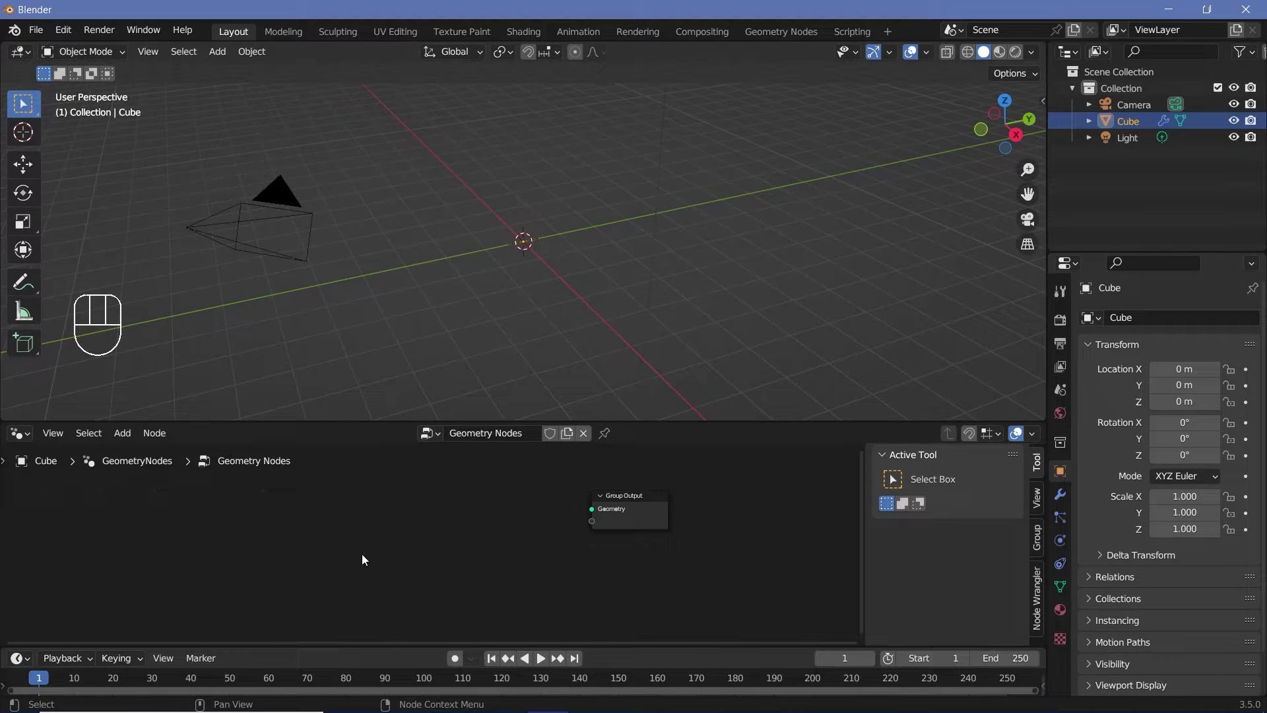
Add a Grid node feeding the output: Size Y 2 m, Vertices X and Y both 2.
{"action": "key", "text": "shift+a"}
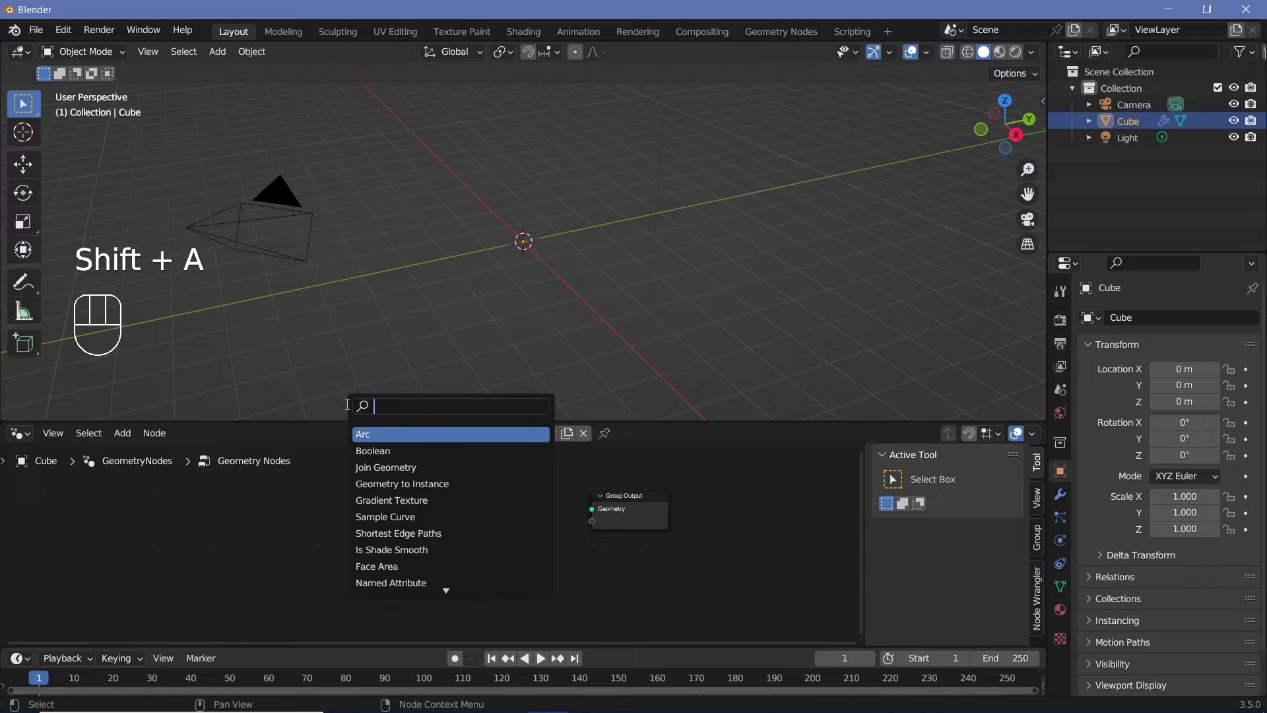
{"action": "left_click_drag", "start_coordinate": [398, 501], "coordinate": [605, 514]}
{"action": "left_click", "coordinate": [971, 61]}
{"action": "left_click_drag", "start_coordinate": [518, 248], "coordinate": [549, 292]}
{"action": "scroll", "scroll_direction": "up", "scroll_amount": 3}
{"action": "middle_click", "coordinate": [546, 290]}
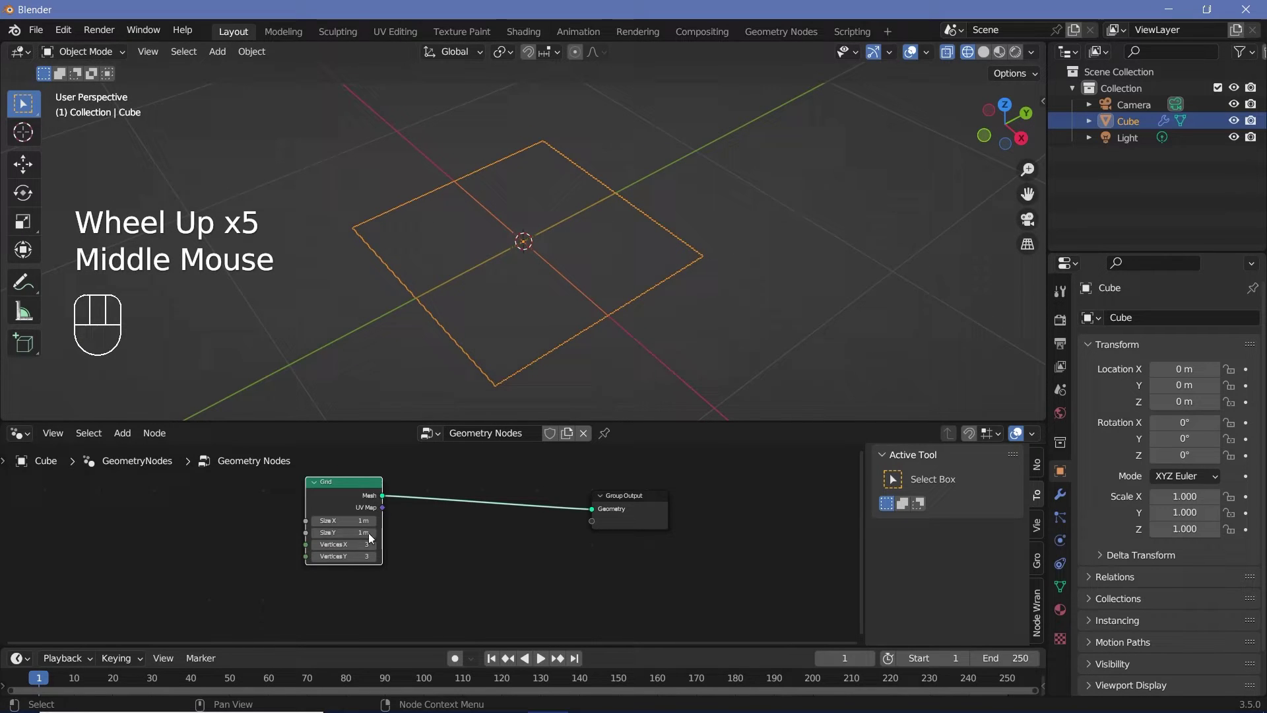
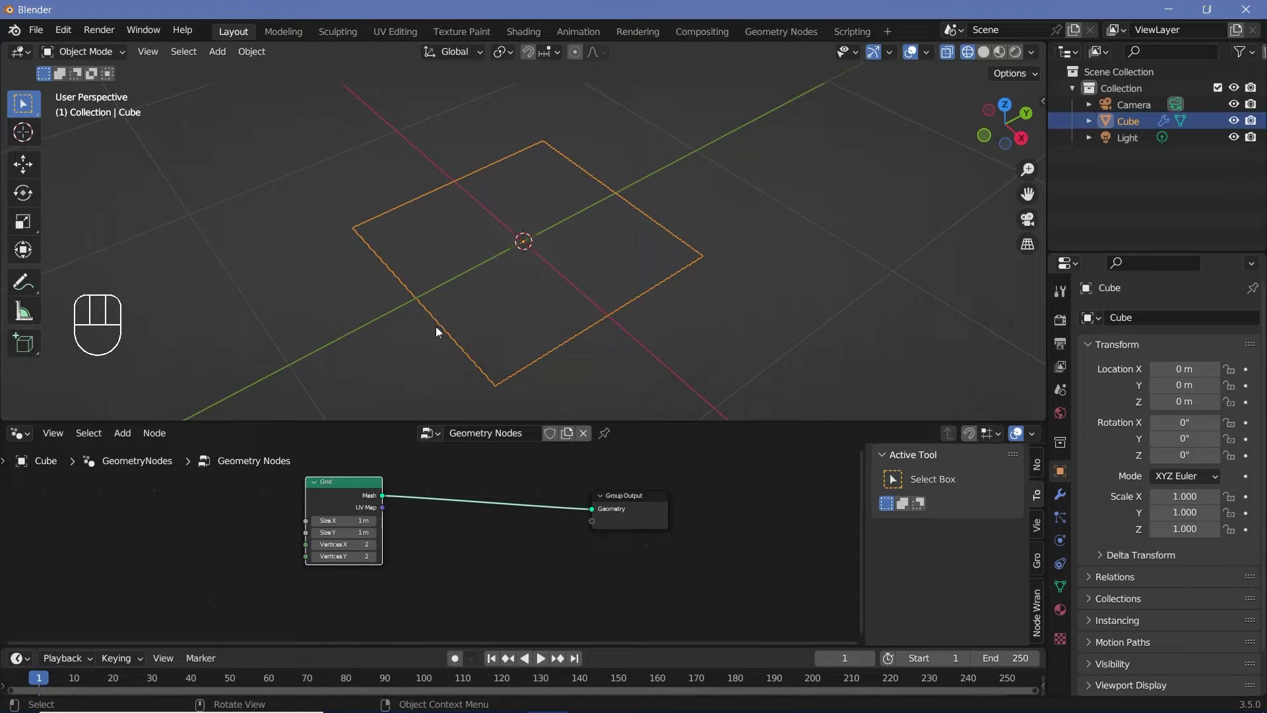
{"action": "scroll", "scroll_direction": "down", "scroll_amount": 3}
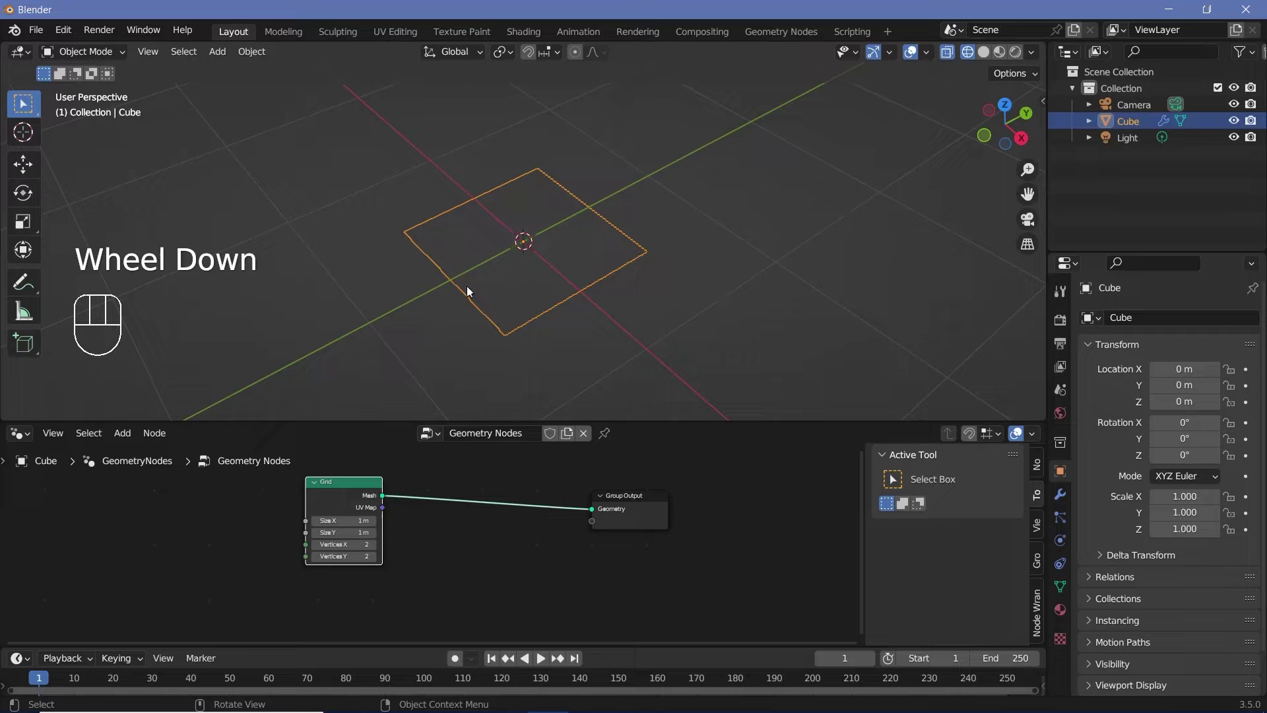
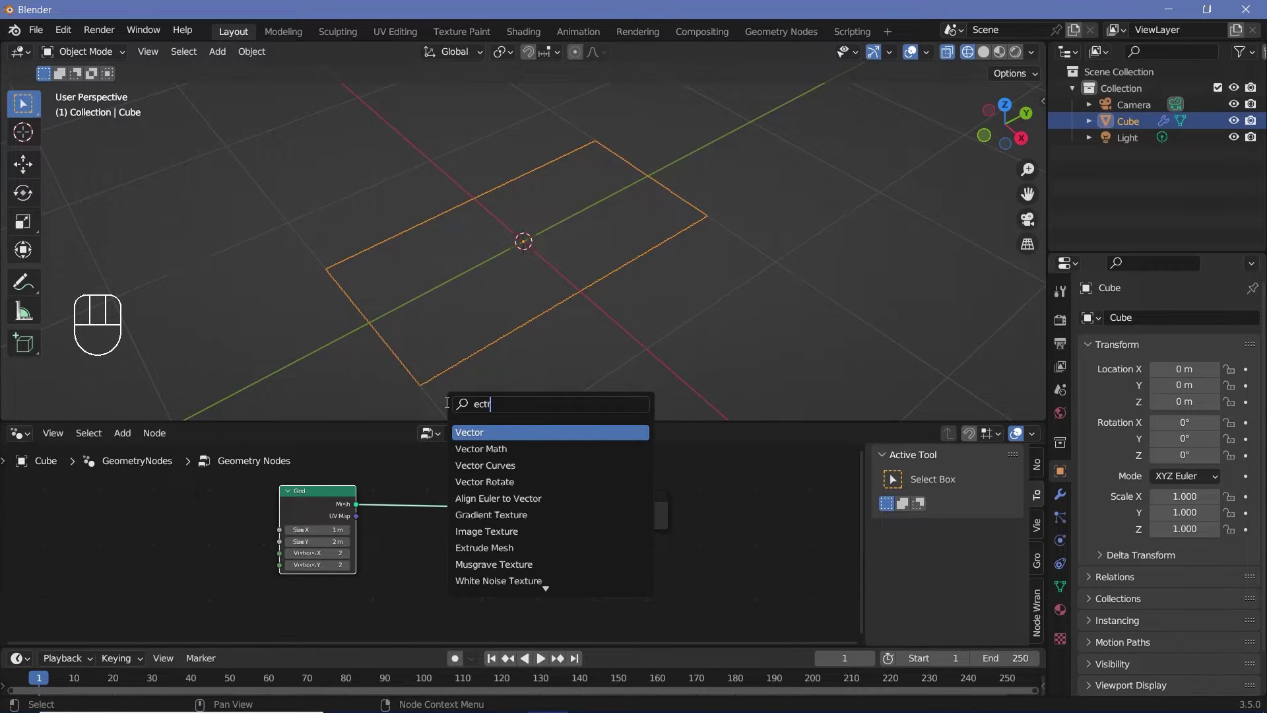
Insert Extrude Mesh at offset 0, then Scale Elements shrinking Top faces to 0.8 on X, viewed from top.
{"action": "key", "text": "BackSpace"}
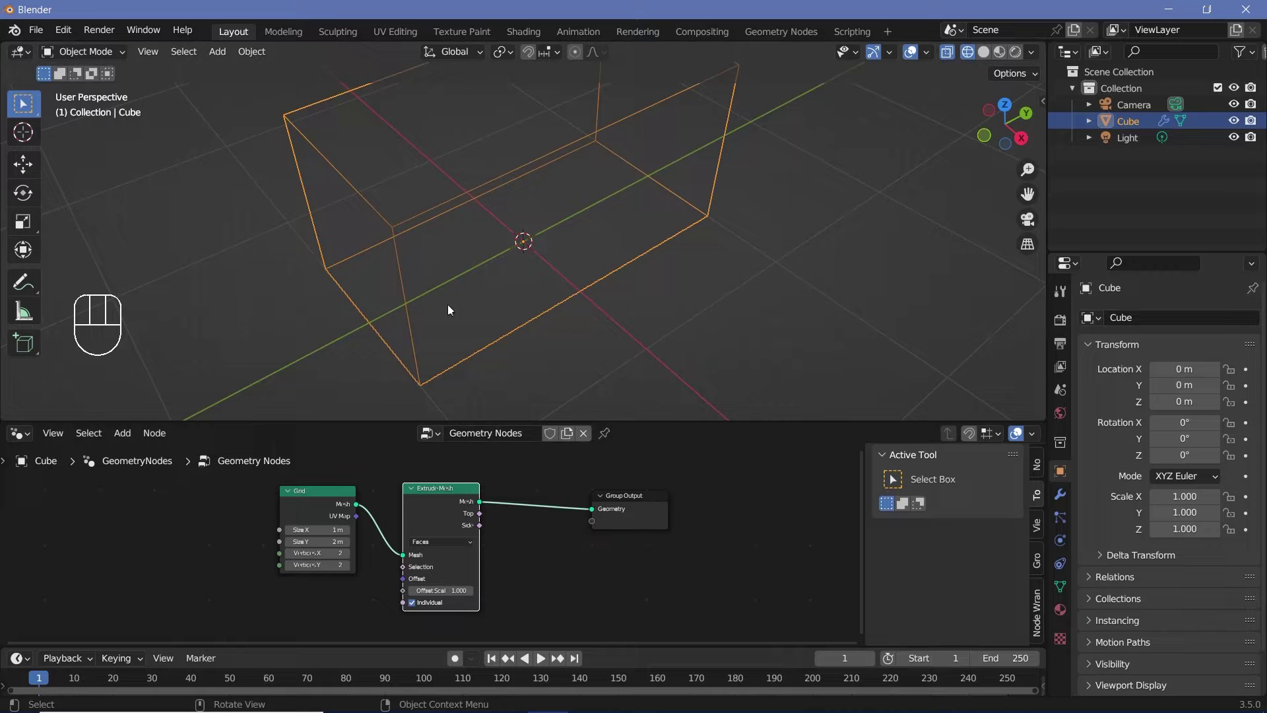
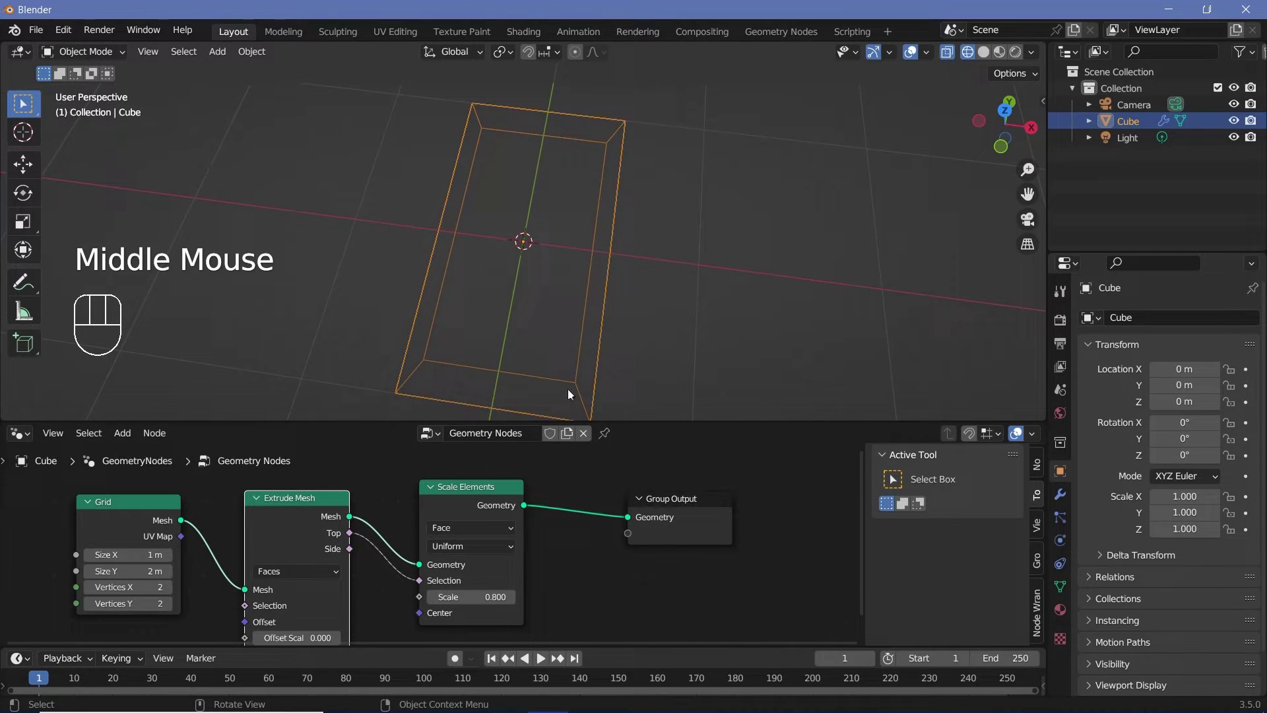
{"action": "key", "text": "KP_7"}
{"action": "scroll", "scroll_direction": "down", "scroll_amount": 3}
{"action": "scroll", "scroll_direction": "up", "scroll_amount": 3}
{"action": "scroll", "scroll_direction": "down", "scroll_amount": 3}
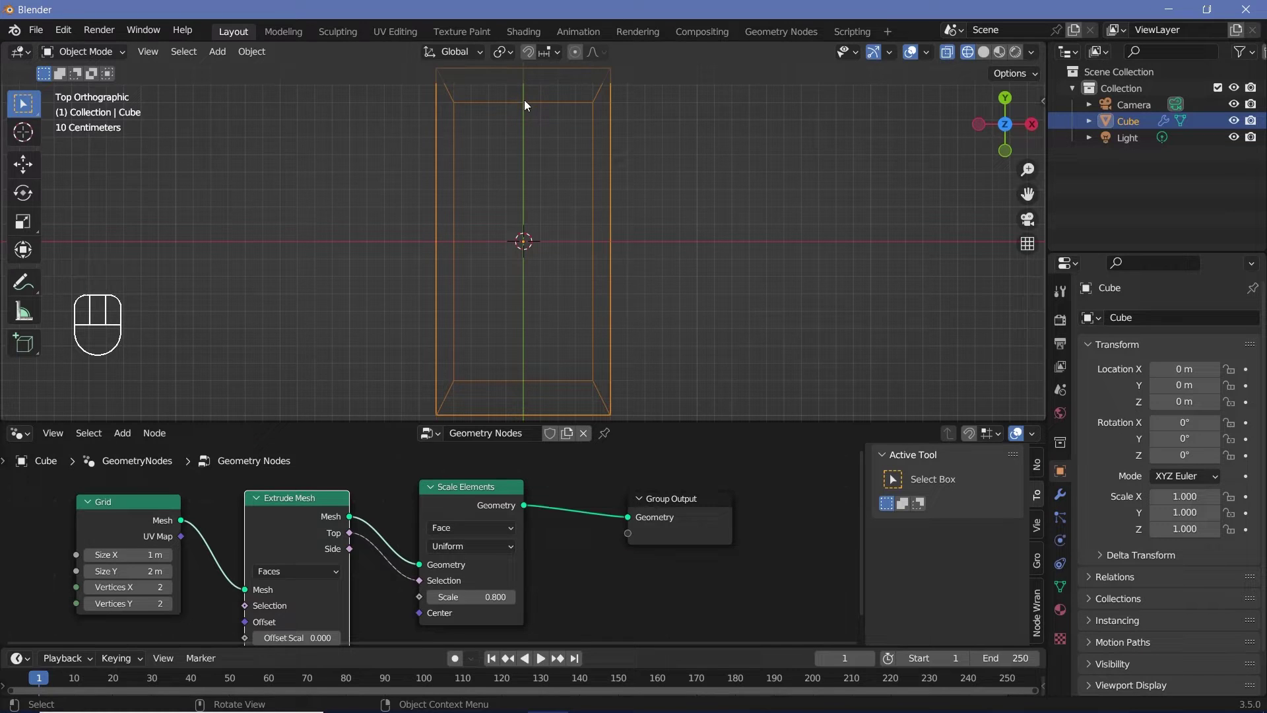
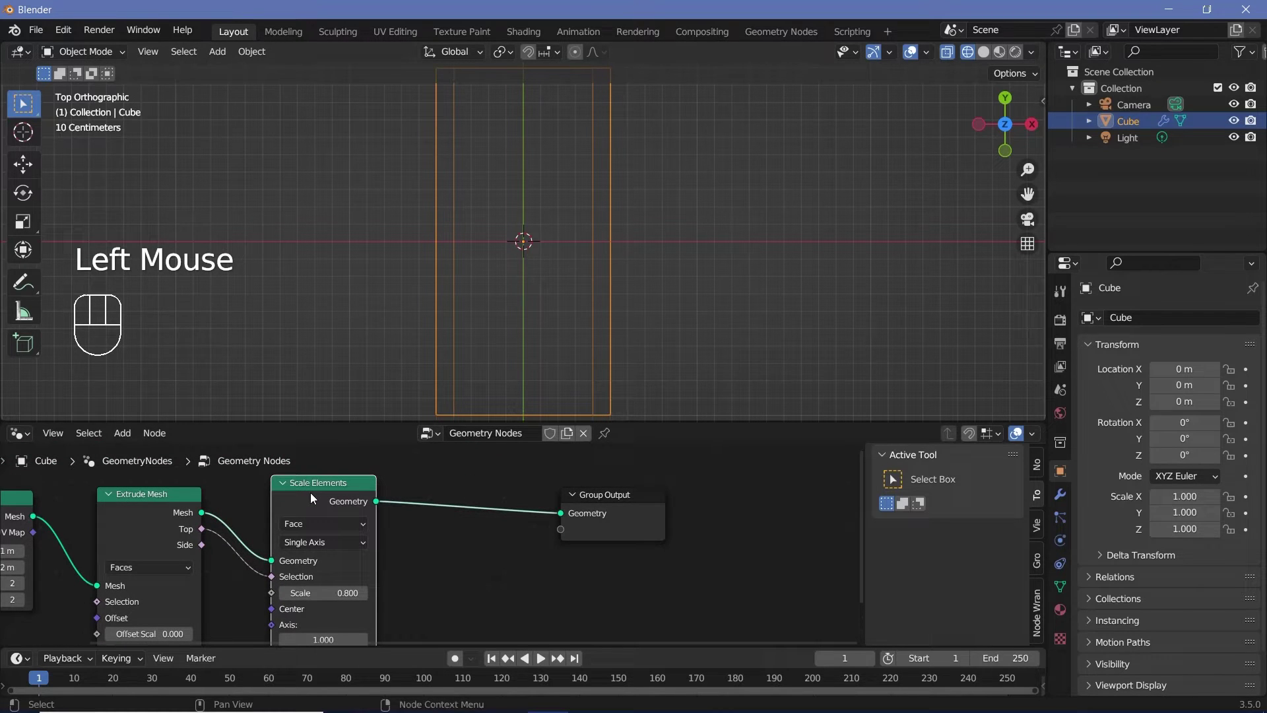
Duplicate Scale Elements to scale the top faces 0.9 along Y and add Delete Geometry before the output.
{"action": "key", "text": "shift+d"}
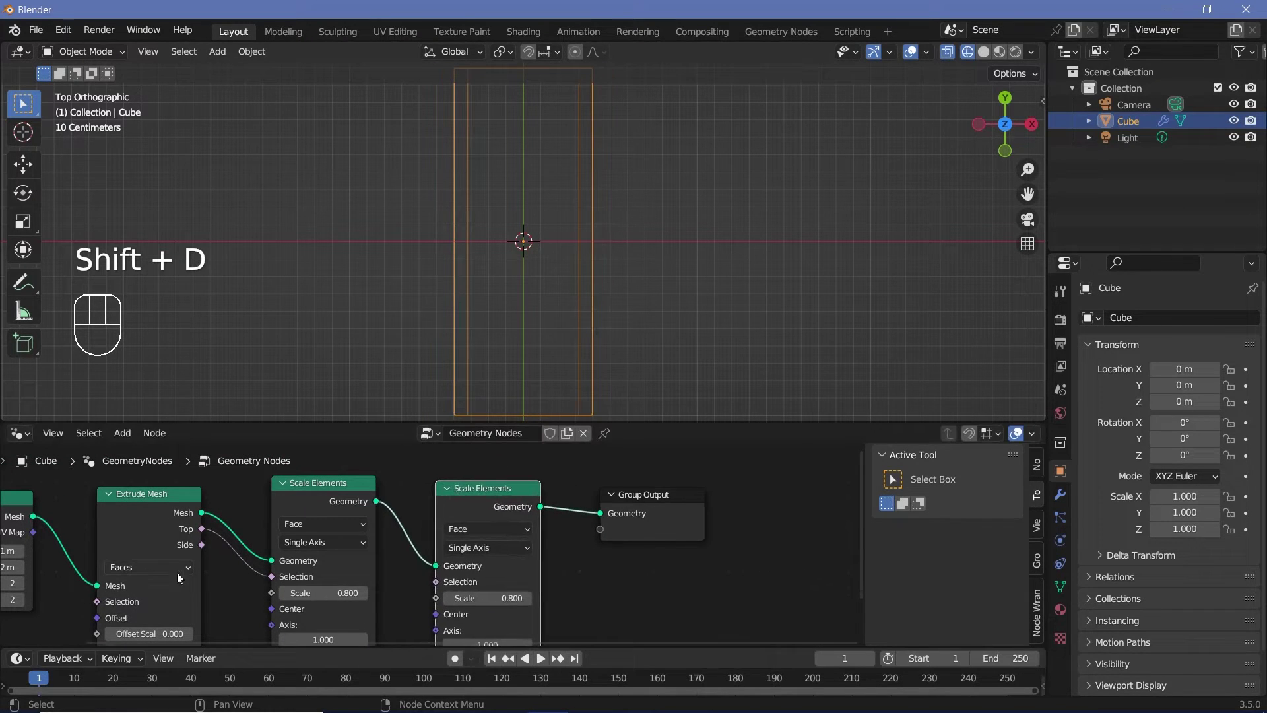
{"action": "left_click", "coordinate": [460, 582]}
{"action": "middle_click", "coordinate": [577, 598]}
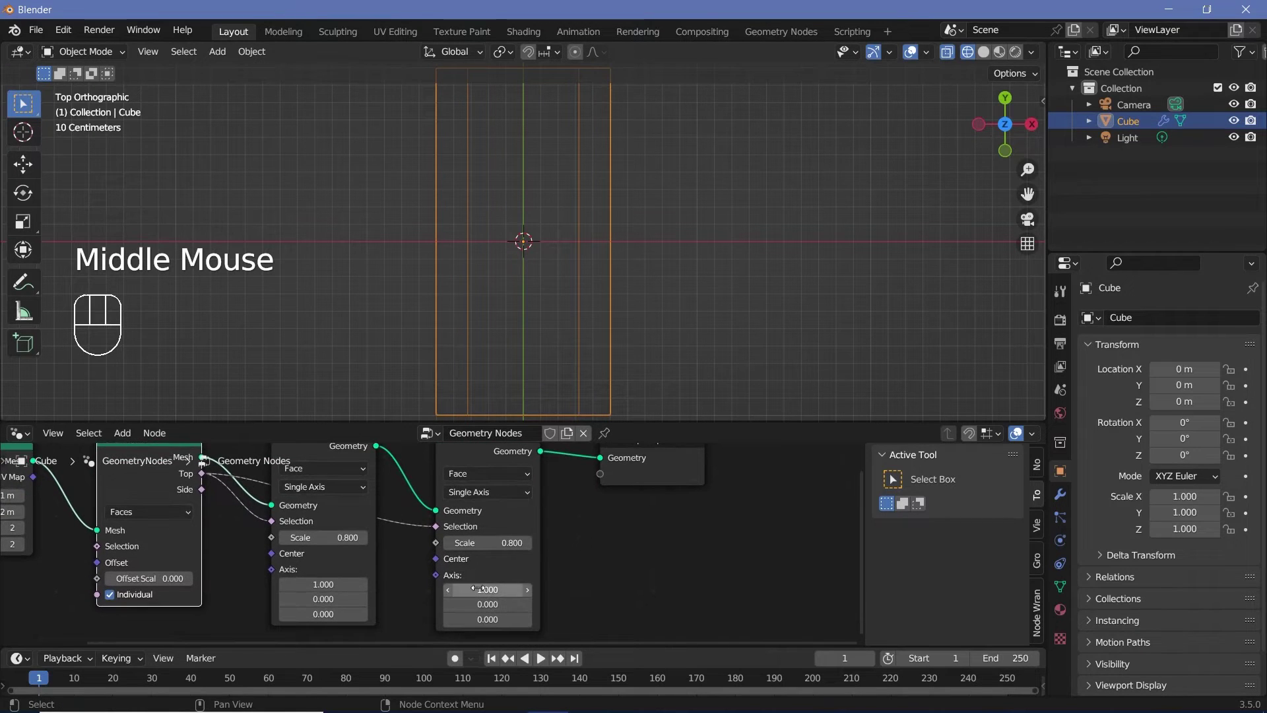
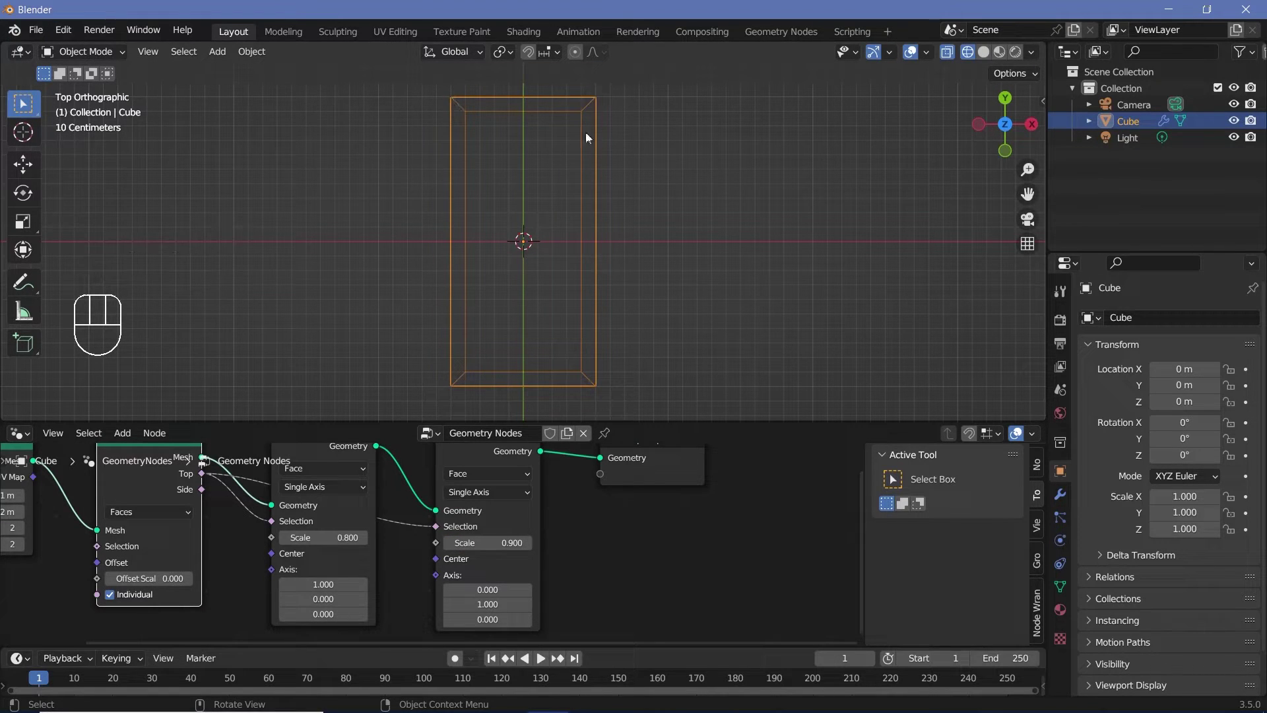
{"action": "scroll", "scroll_direction": "down", "scroll_amount": 3}
{"action": "scroll", "scroll_direction": "down", "scroll_amount": 3}
{"action": "scroll", "scroll_direction": "down", "scroll_amount": 3}
{"action": "left_click", "coordinate": [990, 55]}
{"action": "left_click_drag", "start_coordinate": [669, 290], "coordinate": [630, 249]}
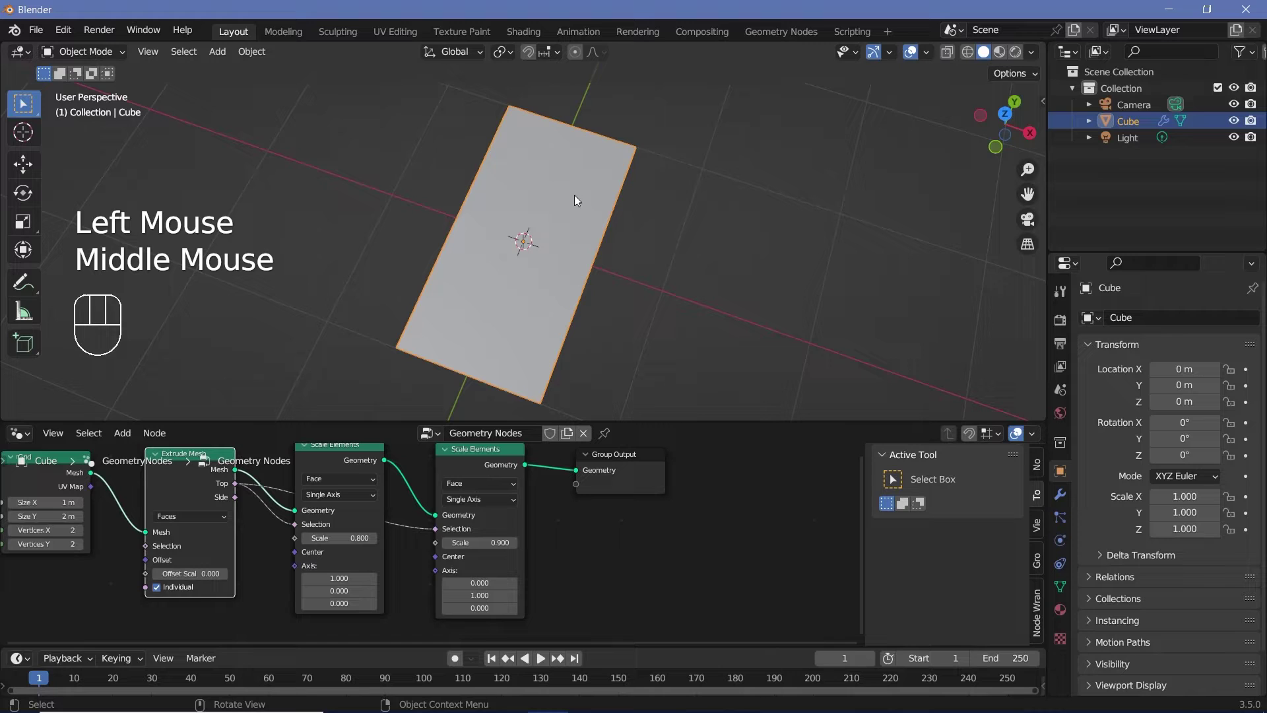
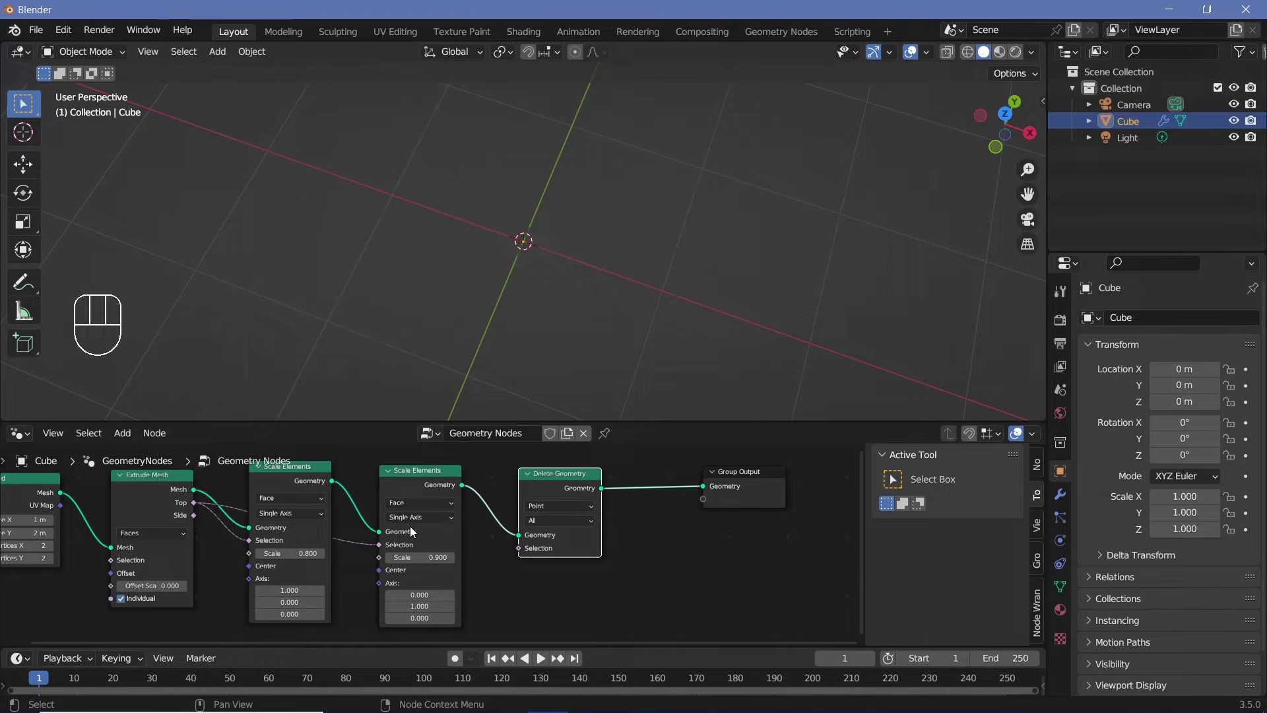
Set Delete Geometry to Face and use the Extrude Mesh Top faces as its selection.
{"action": "left_click_drag", "start_coordinate": [568, 514], "coordinate": [548, 550]}
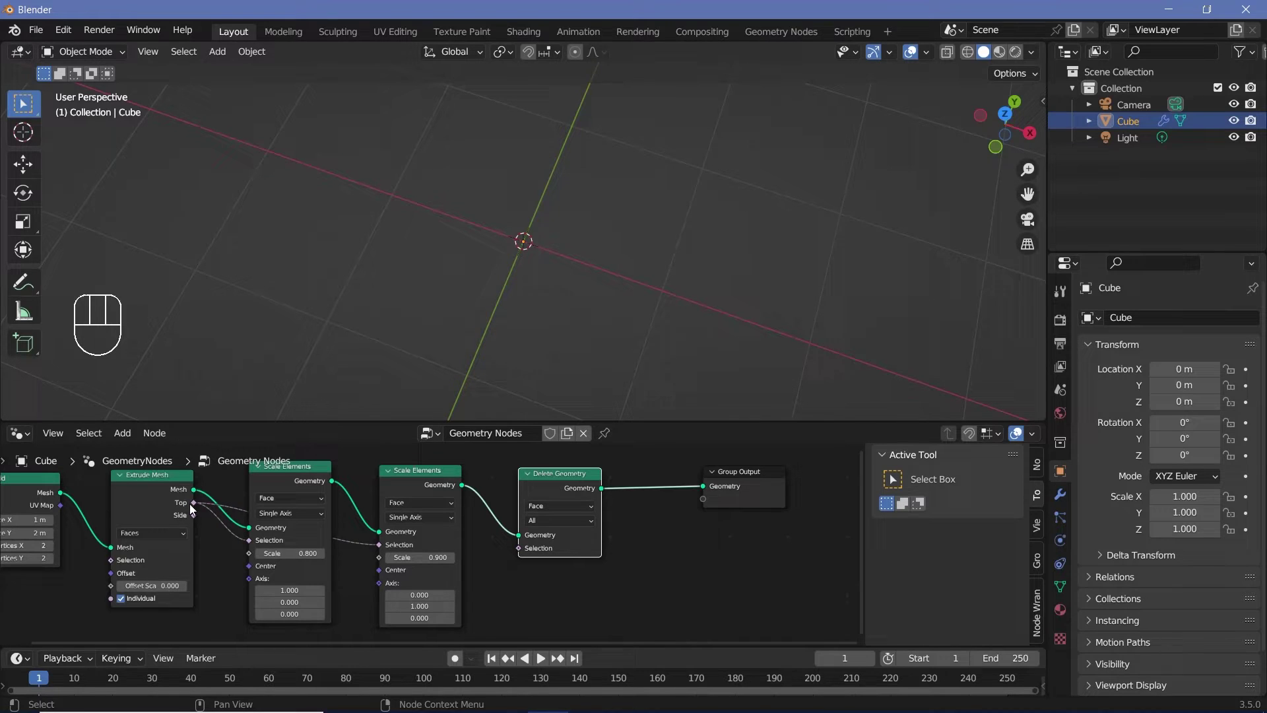
{"action": "left_click", "coordinate": [198, 507]}
{"action": "left_click", "coordinate": [532, 553]}
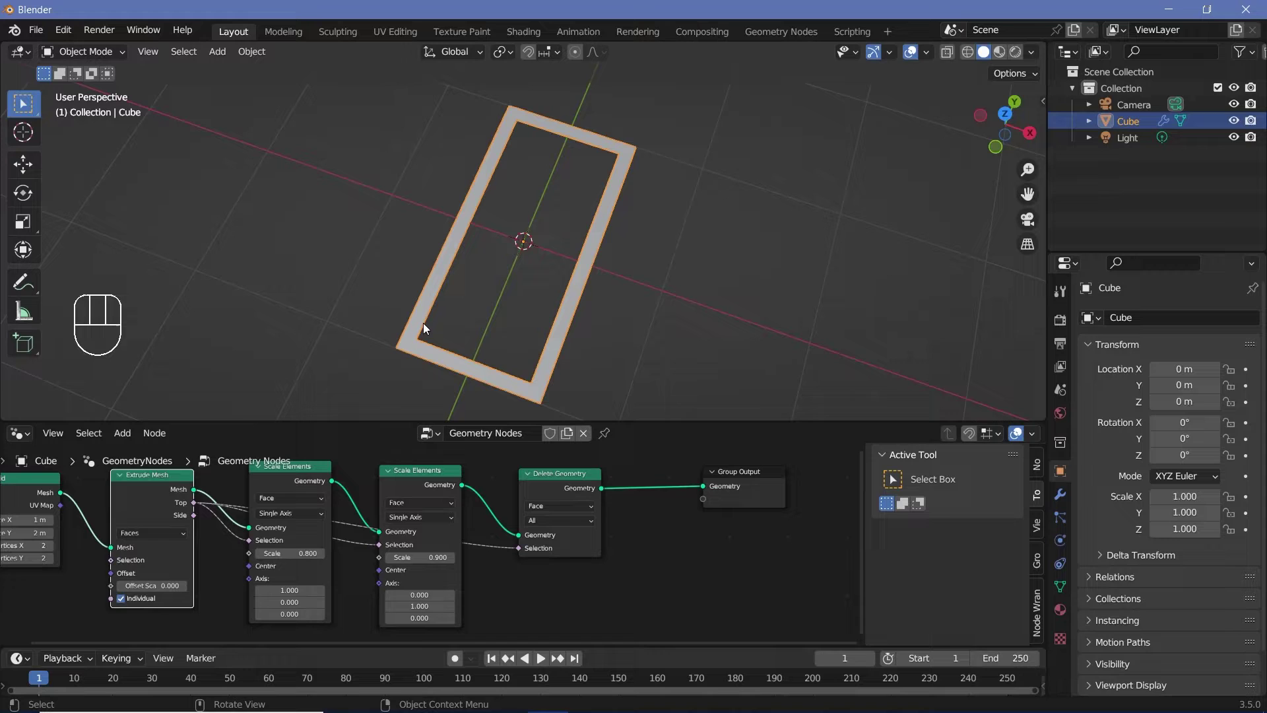
{"action": "middle_click", "coordinate": [572, 536]}
{"action": "key", "text": "shift+a"}
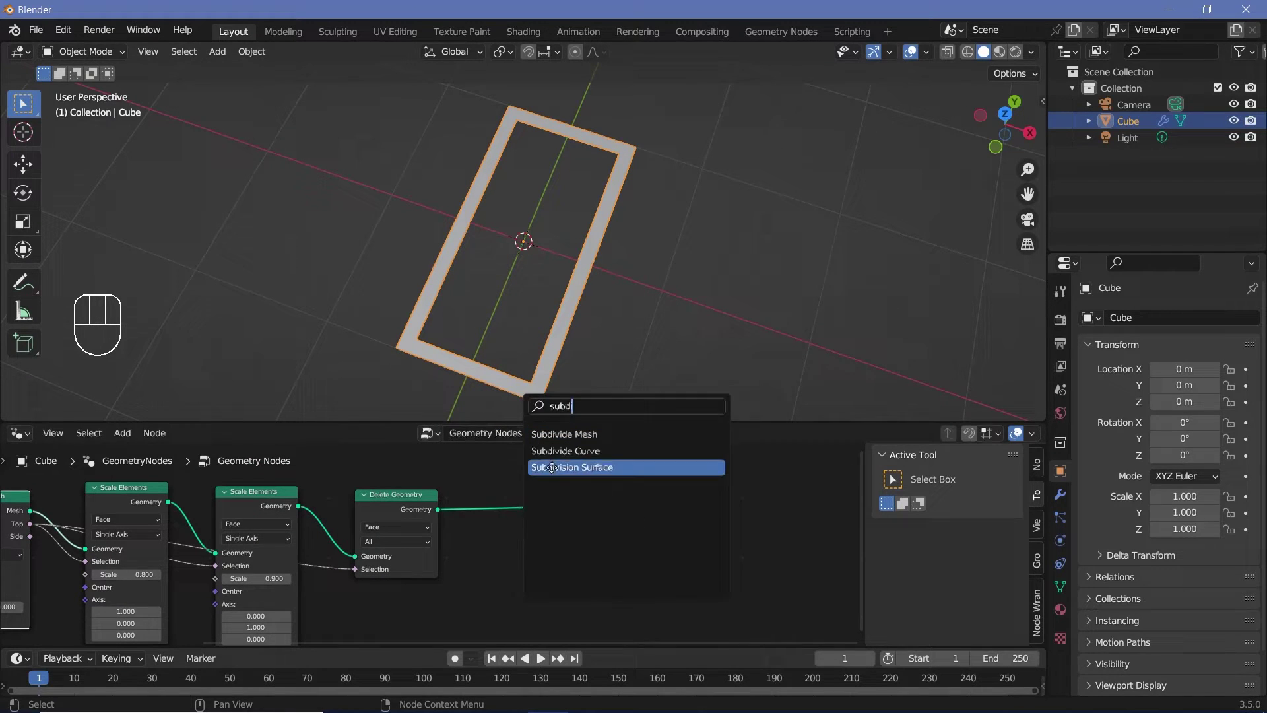
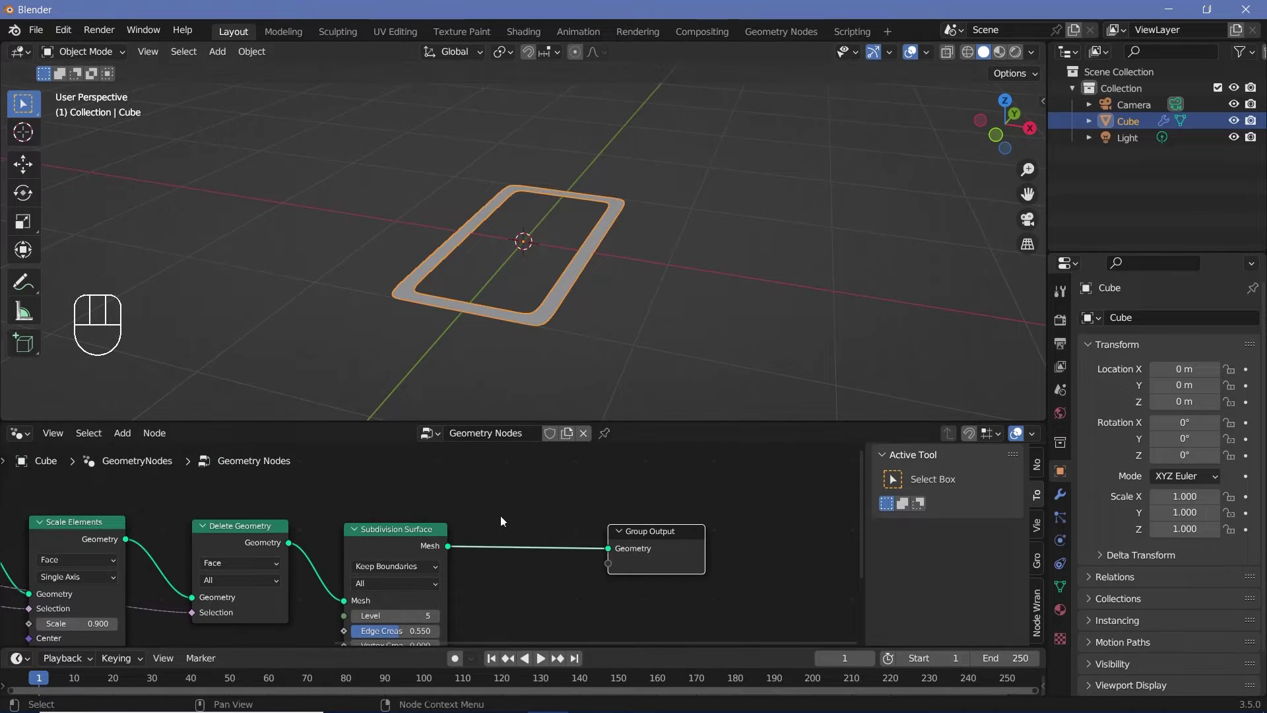
Add a Subdivision Surface node after Delete Geometry with Level 5 and Edge Crease 0.55.
{"action": "middle_click", "coordinate": [514, 554]}
{"action": "scroll", "scroll_direction": "down", "scroll_amount": 3}
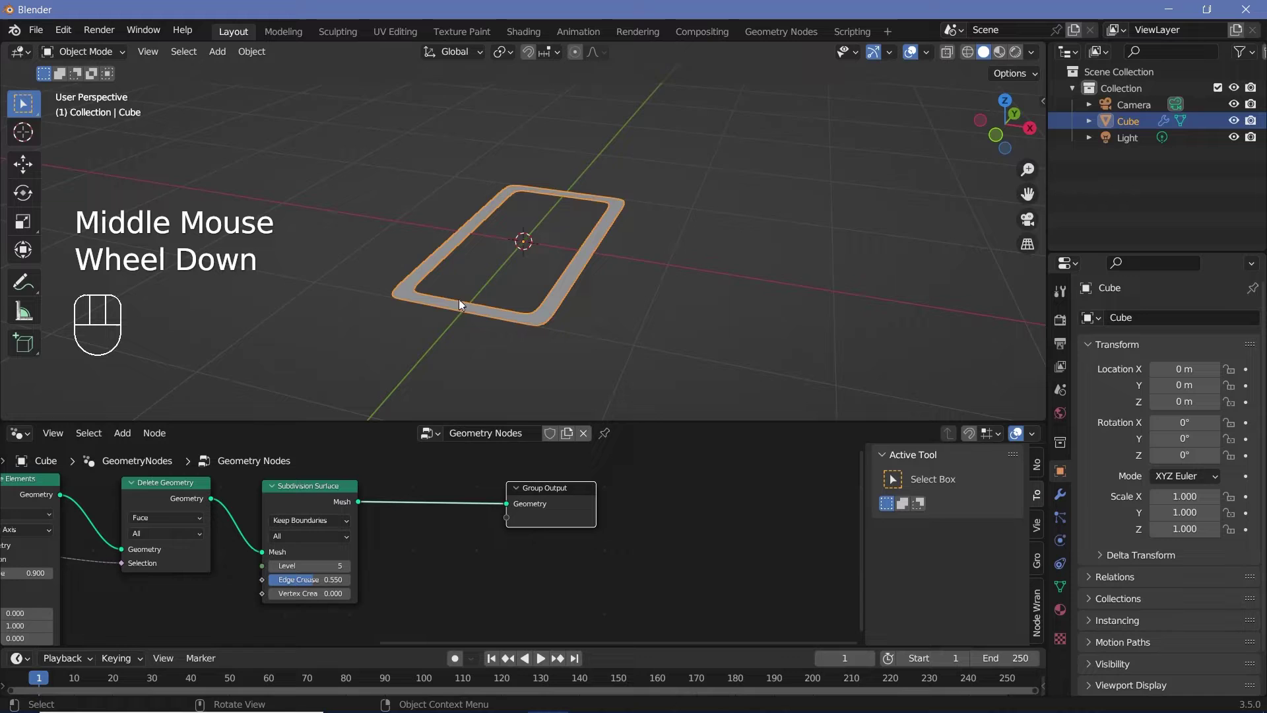
{"action": "key", "text": "shift+a"}
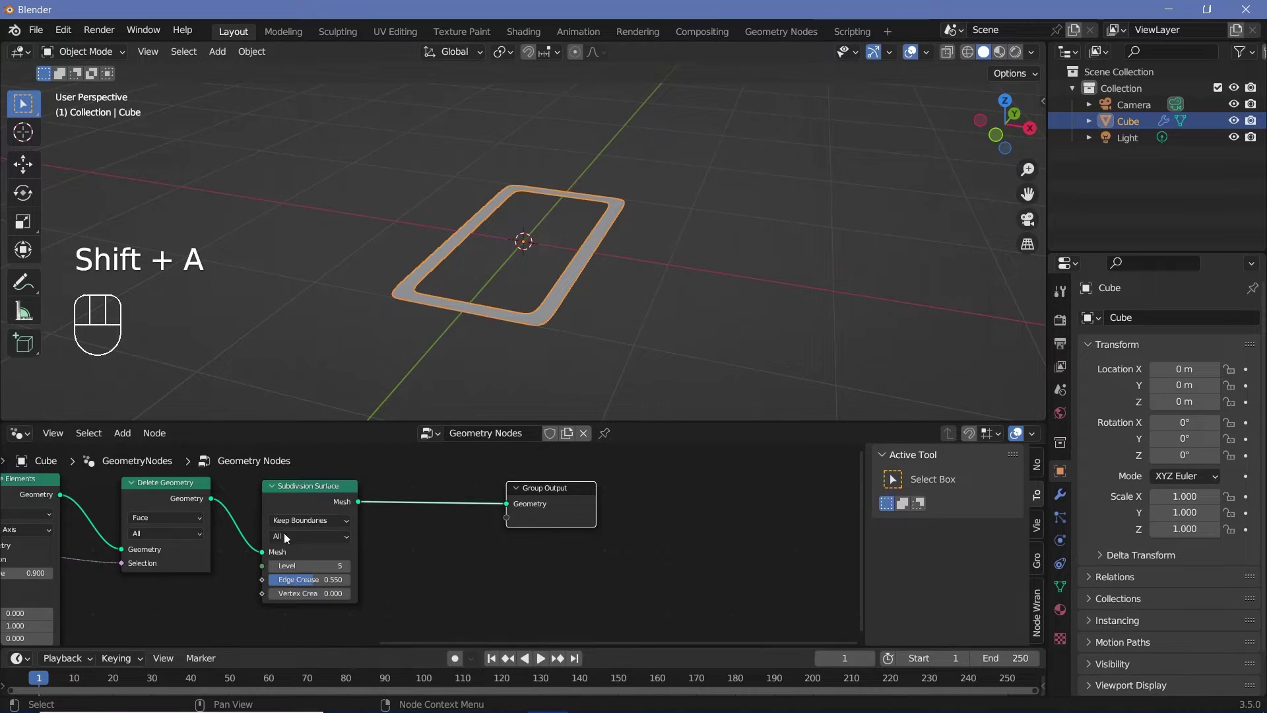
{"action": "scroll", "scroll_direction": "down", "scroll_amount": 3}
{"action": "middle_click", "coordinate": [194, 580]}
{"action": "left_click", "coordinate": [91, 522]}
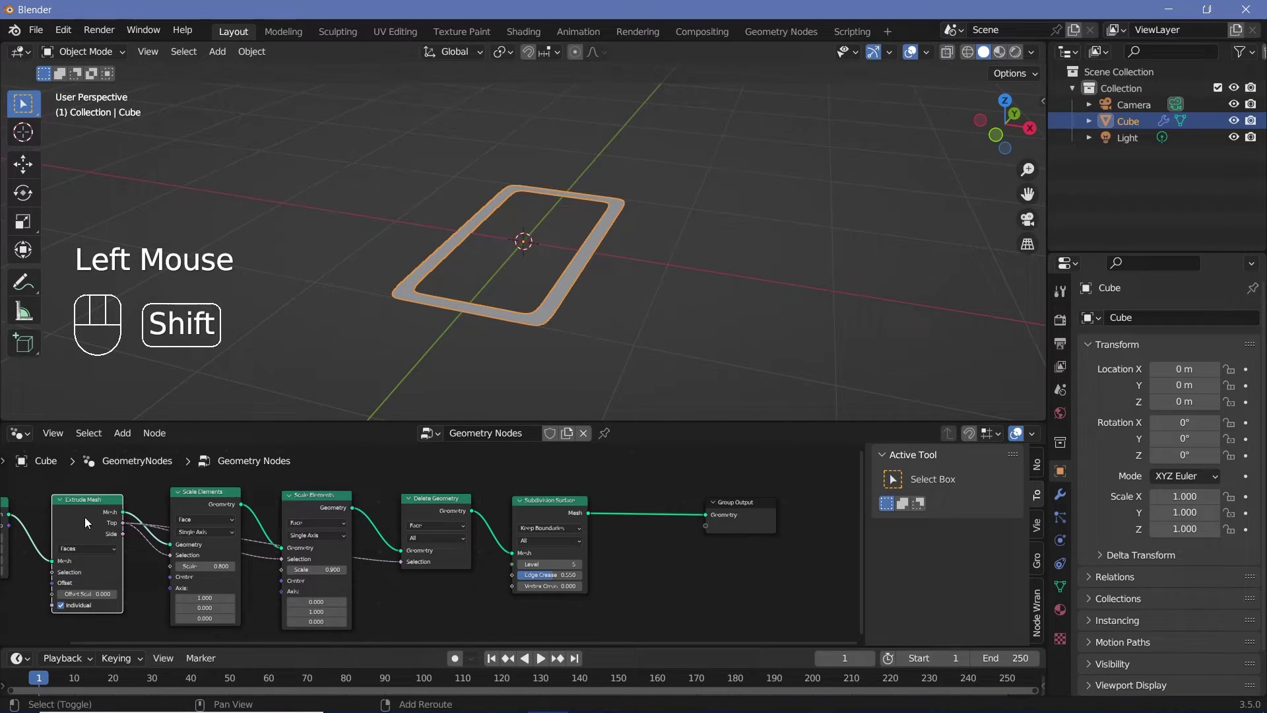
Duplicate the Extrude Mesh node and place the copy after Subdivision Surface.
{"action": "key", "text": "shift+d"}
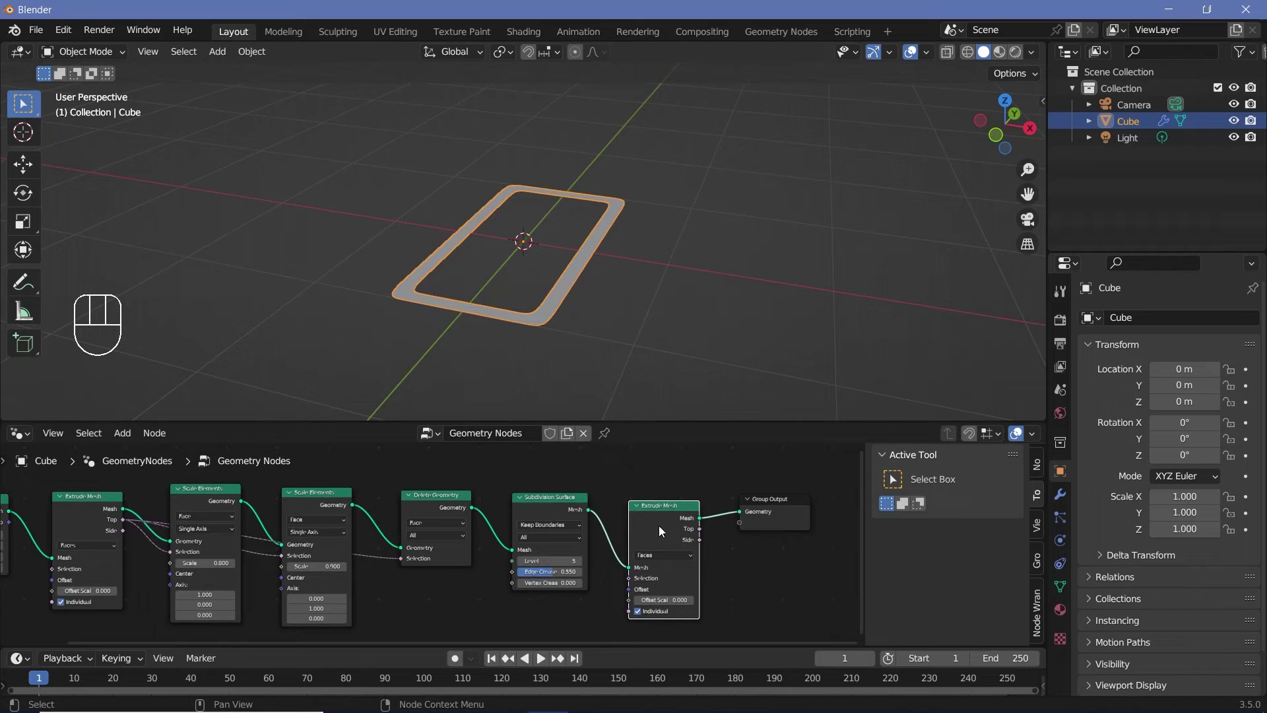
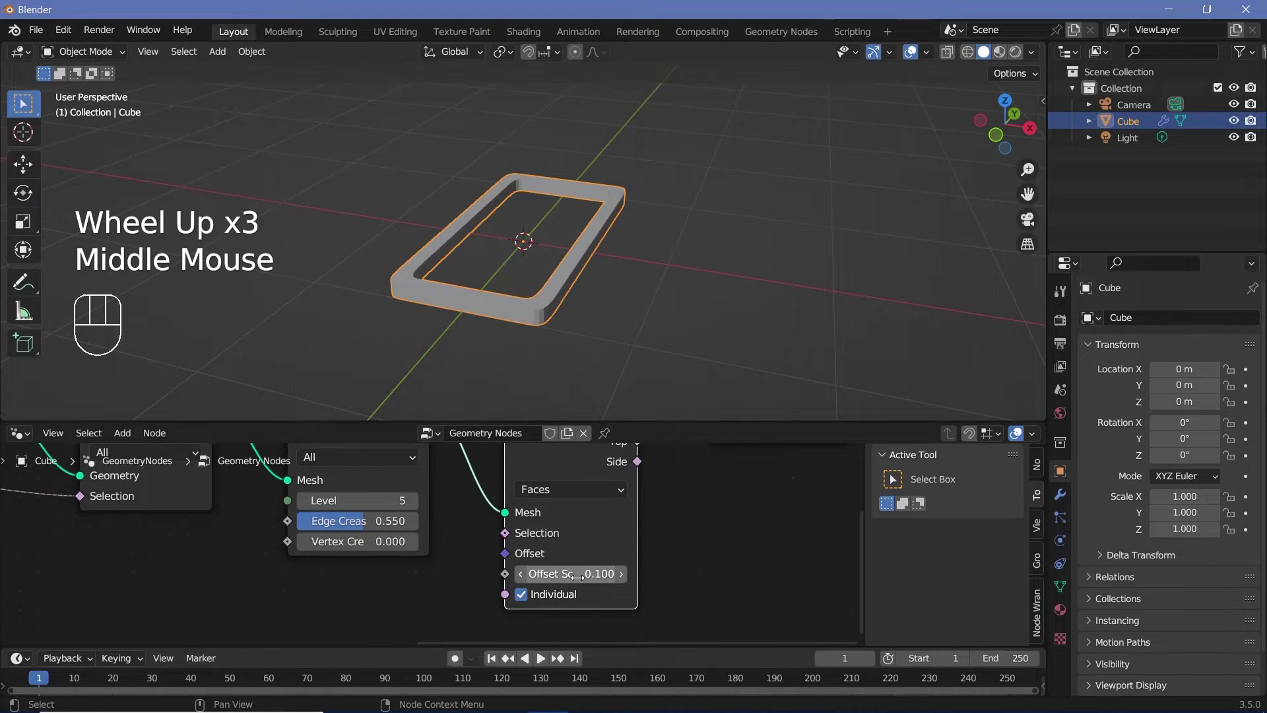
{"action": "scroll", "scroll_direction": "up", "scroll_amount": 3}
{"action": "scroll", "scroll_direction": "up", "scroll_amount": 3}
{"action": "scroll", "scroll_direction": "down", "scroll_amount": 3}
{"action": "left_click_drag", "start_coordinate": [509, 331], "coordinate": [318, 189]}
{"action": "scroll", "scroll_direction": "down", "scroll_amount": 3}
{"action": "scroll", "scroll_direction": "down", "scroll_amount": 3}
{"action": "middle_click", "coordinate": [396, 187]}
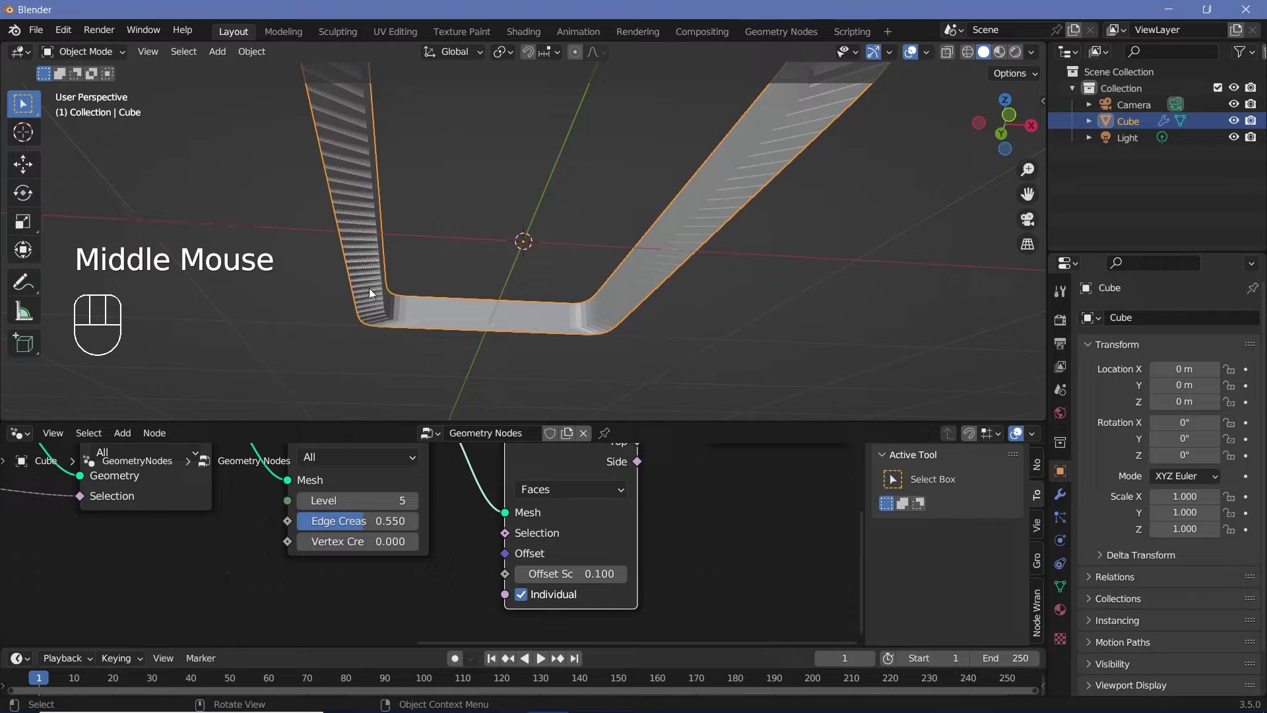
Set the new extrusion to Offset Scale 0.1 with Individual unchecked so the frame thickens as one piece.
{"action": "scroll", "scroll_direction": "down", "scroll_amount": 3}
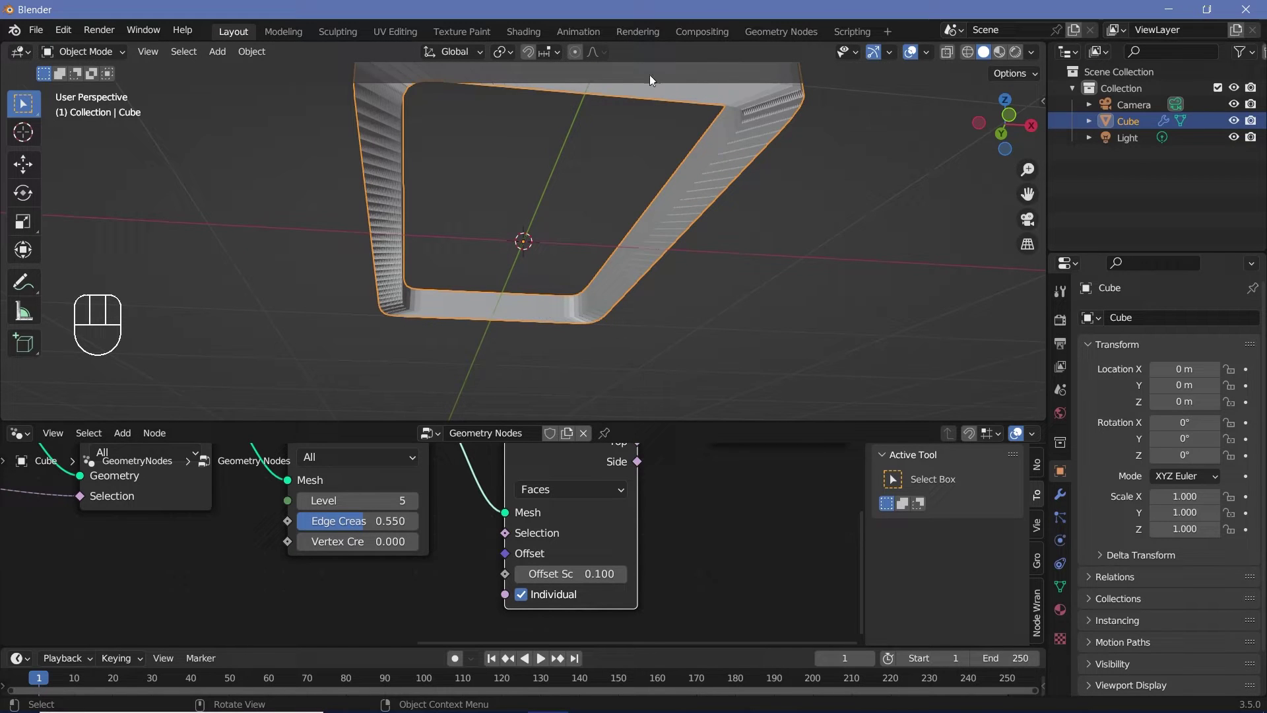
{"action": "left_click", "coordinate": [526, 599]}
{"action": "left_click", "coordinate": [524, 599]}
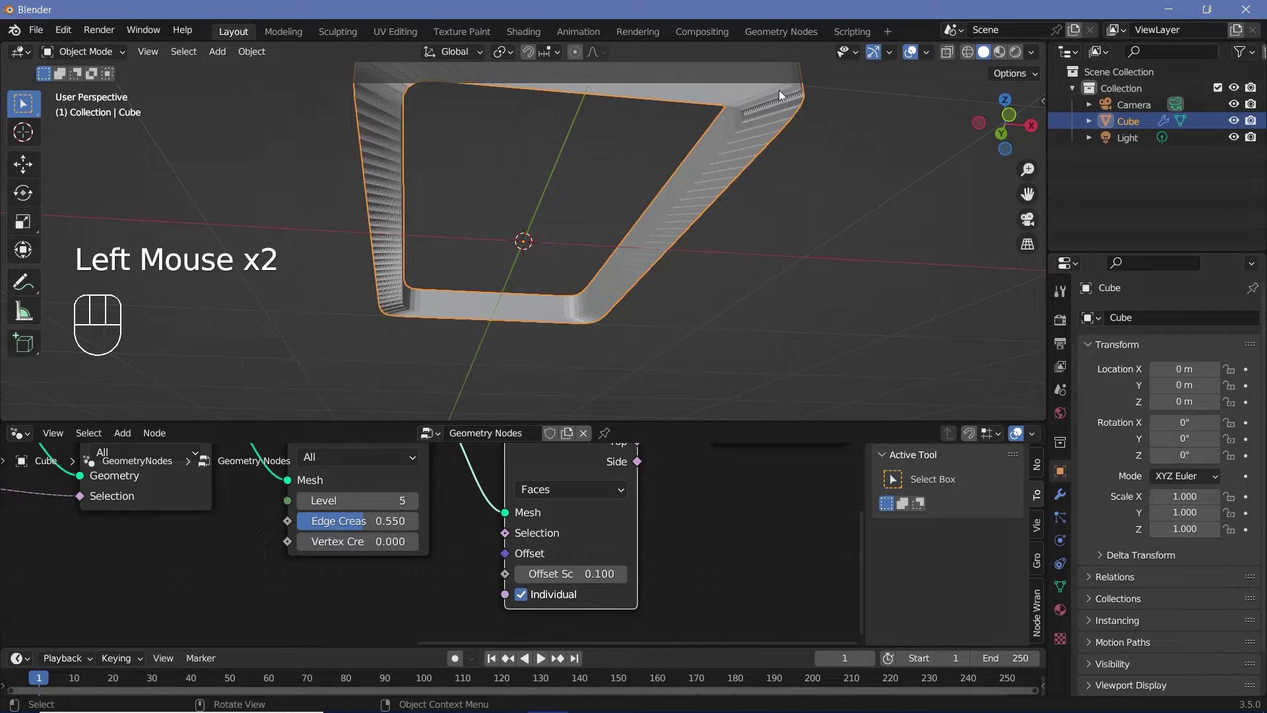
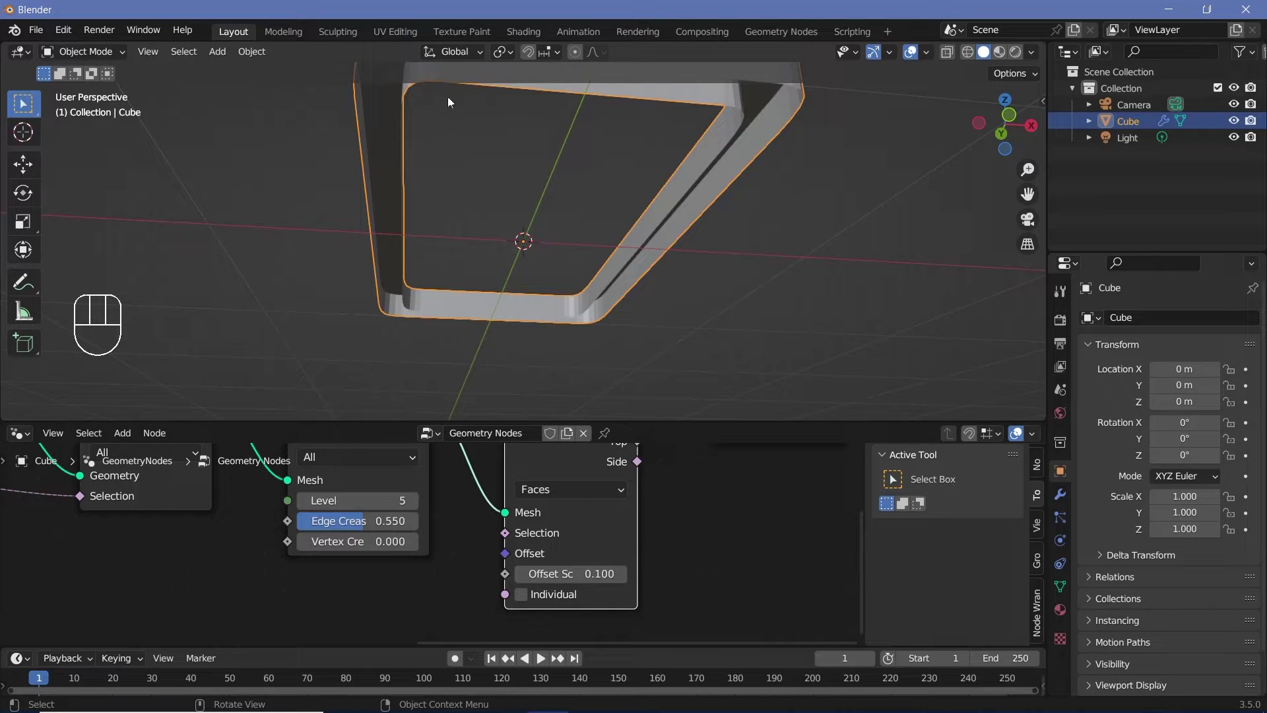
{"action": "scroll", "scroll_direction": "down", "scroll_amount": 3}
{"action": "middle_click", "coordinate": [539, 541]}
{"action": "left_click", "coordinate": [544, 536]}
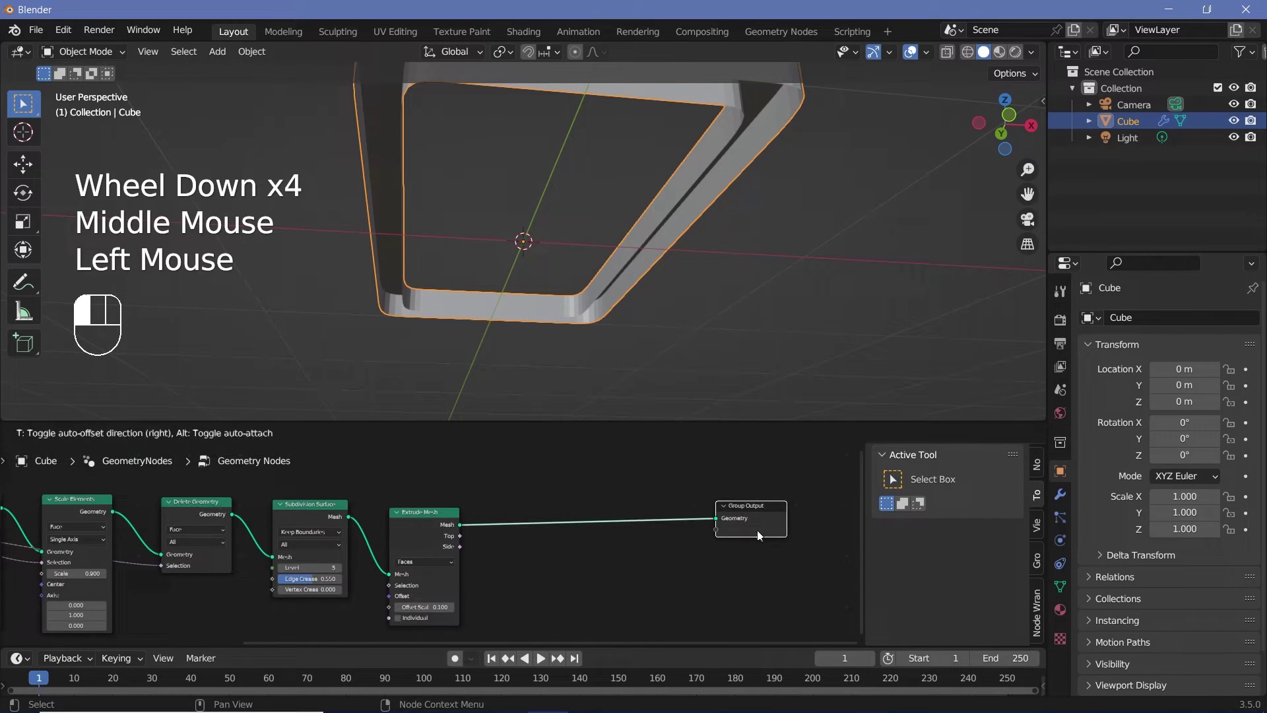
{"action": "scroll", "scroll_direction": "down", "scroll_amount": 3}
Orbit around the rounded frame from below and above and select the Subdivision Surface node.
{"action": "key", "text": "shift+a"}
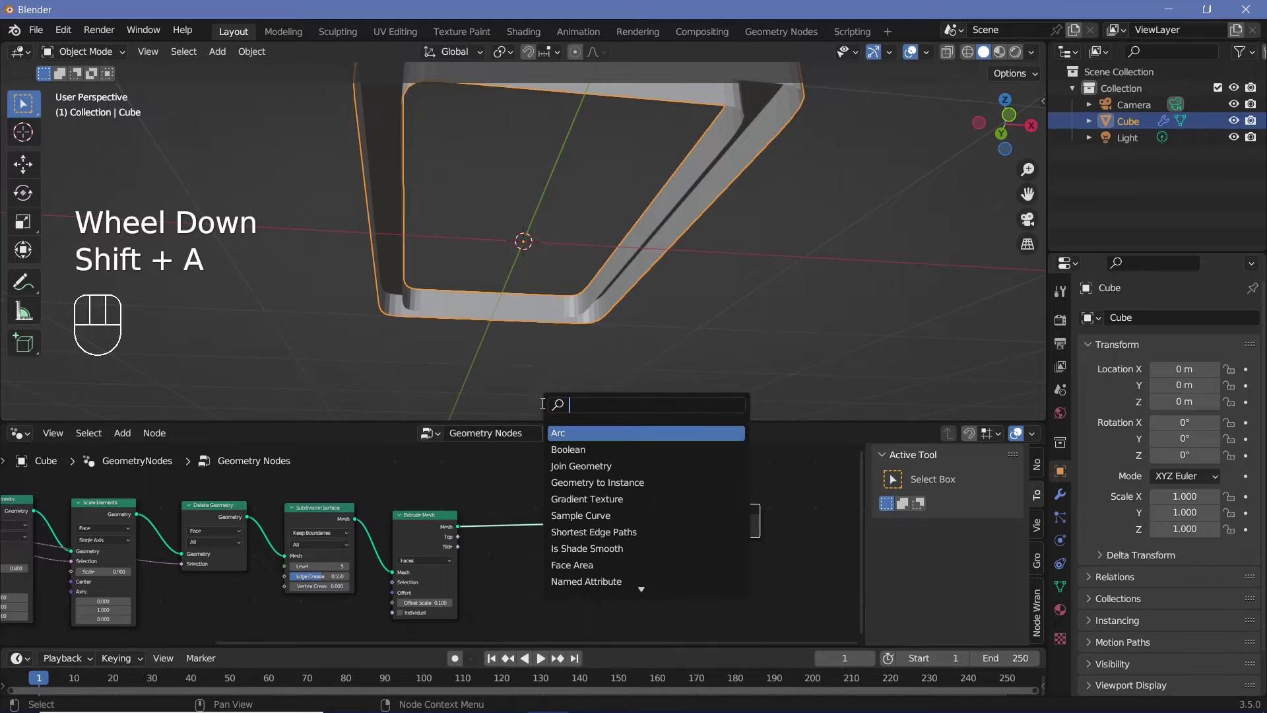
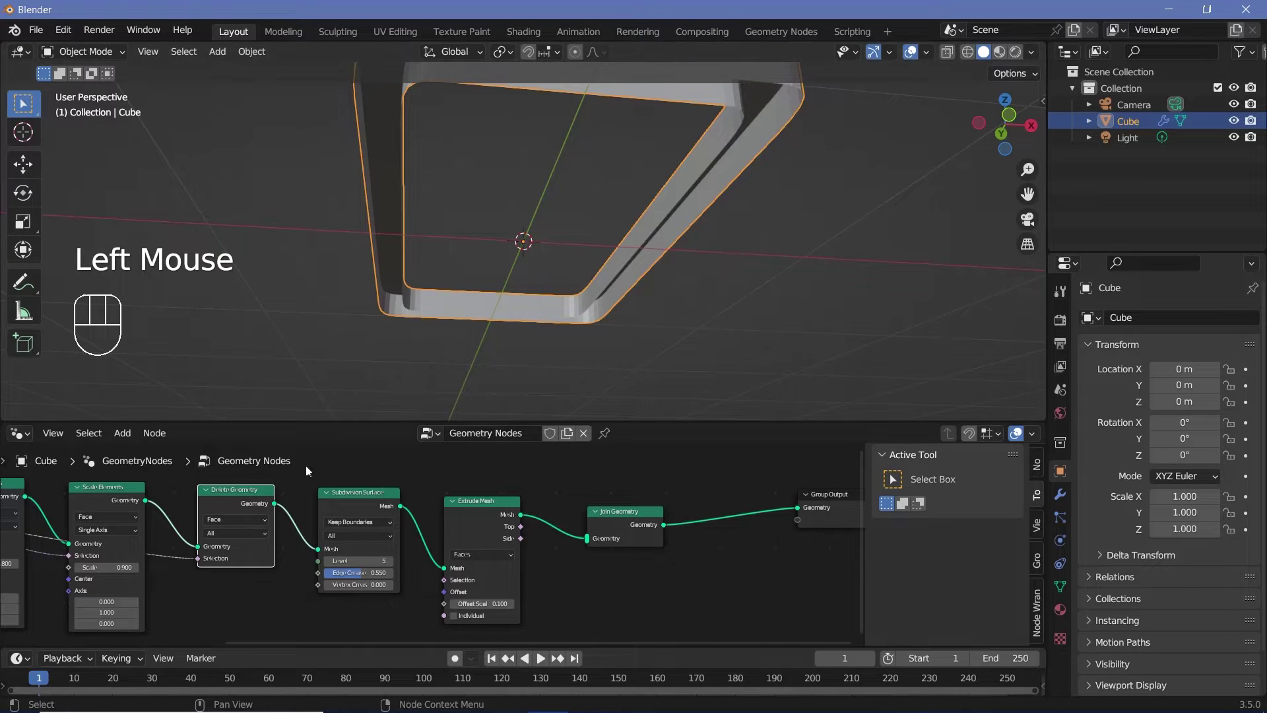
{"action": "left_click_drag", "start_coordinate": [276, 508], "coordinate": [595, 543]}
{"action": "middle_click", "coordinate": [259, 411]}
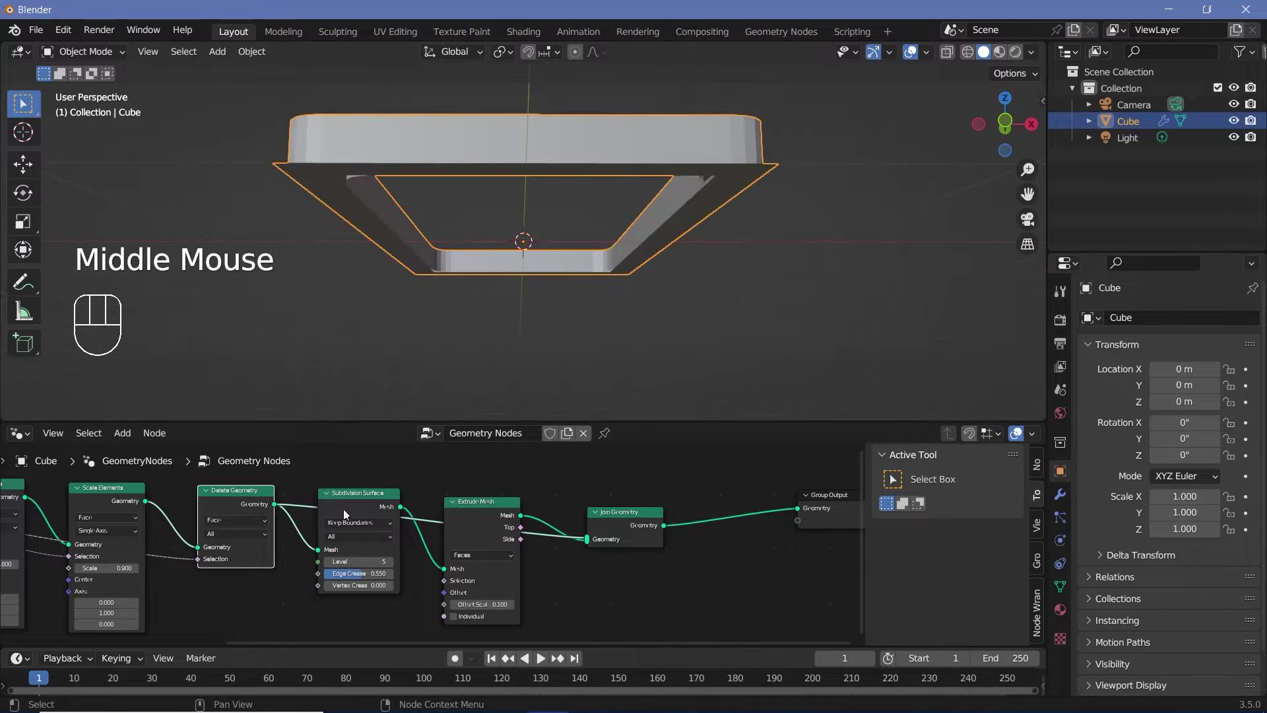
{"action": "left_click", "coordinate": [592, 541]}
{"action": "left_click_drag", "start_coordinate": [406, 507], "coordinate": [589, 550]}
{"action": "left_click_drag", "start_coordinate": [600, 286], "coordinate": [503, 372]}
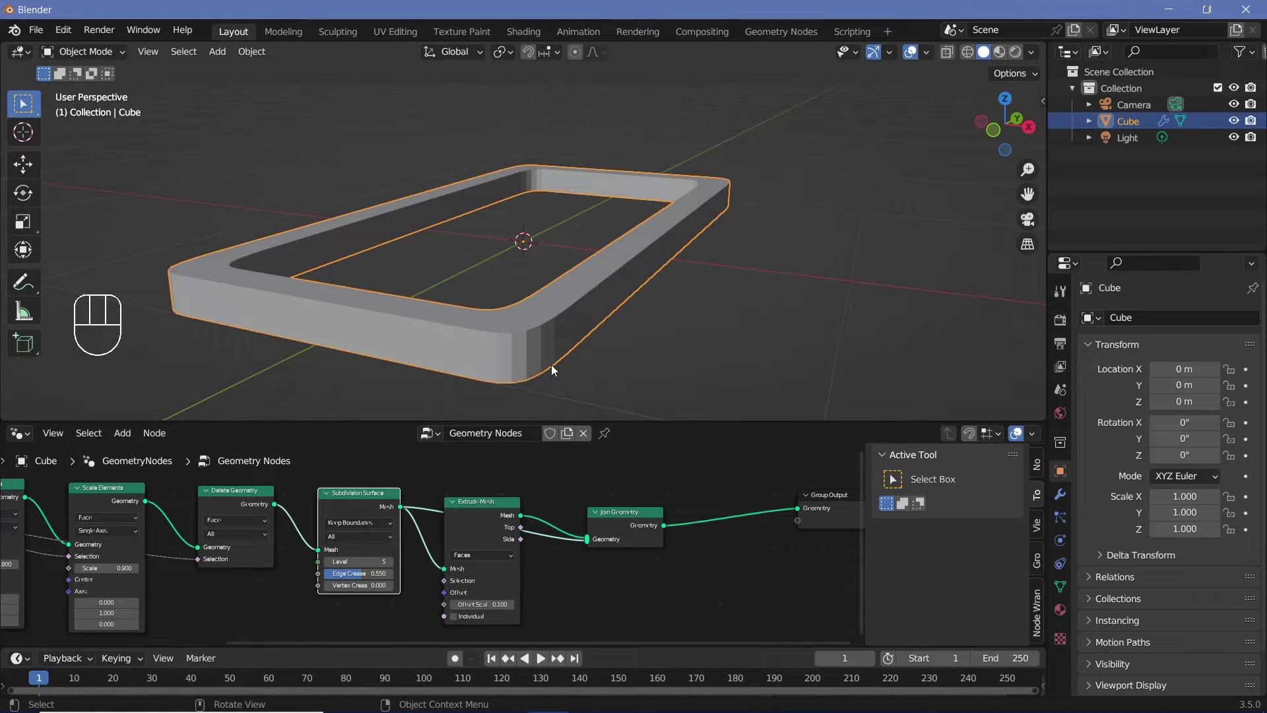
{"action": "scroll", "scroll_direction": "down", "scroll_amount": 3}
{"action": "left_click_drag", "start_coordinate": [482, 318], "coordinate": [561, 324]}
{"action": "middle_click", "coordinate": [514, 280]}
{"action": "scroll", "scroll_direction": "down", "scroll_amount": 3}
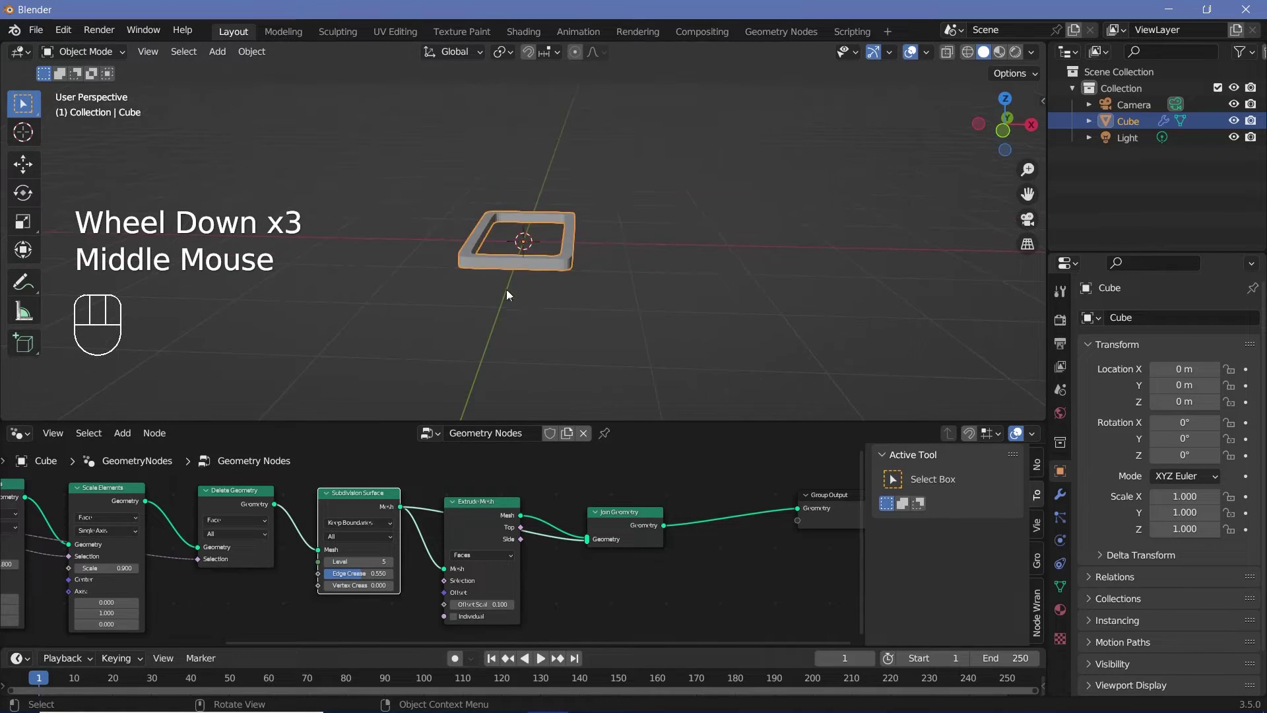
{"action": "scroll", "scroll_direction": "up", "scroll_amount": 3}
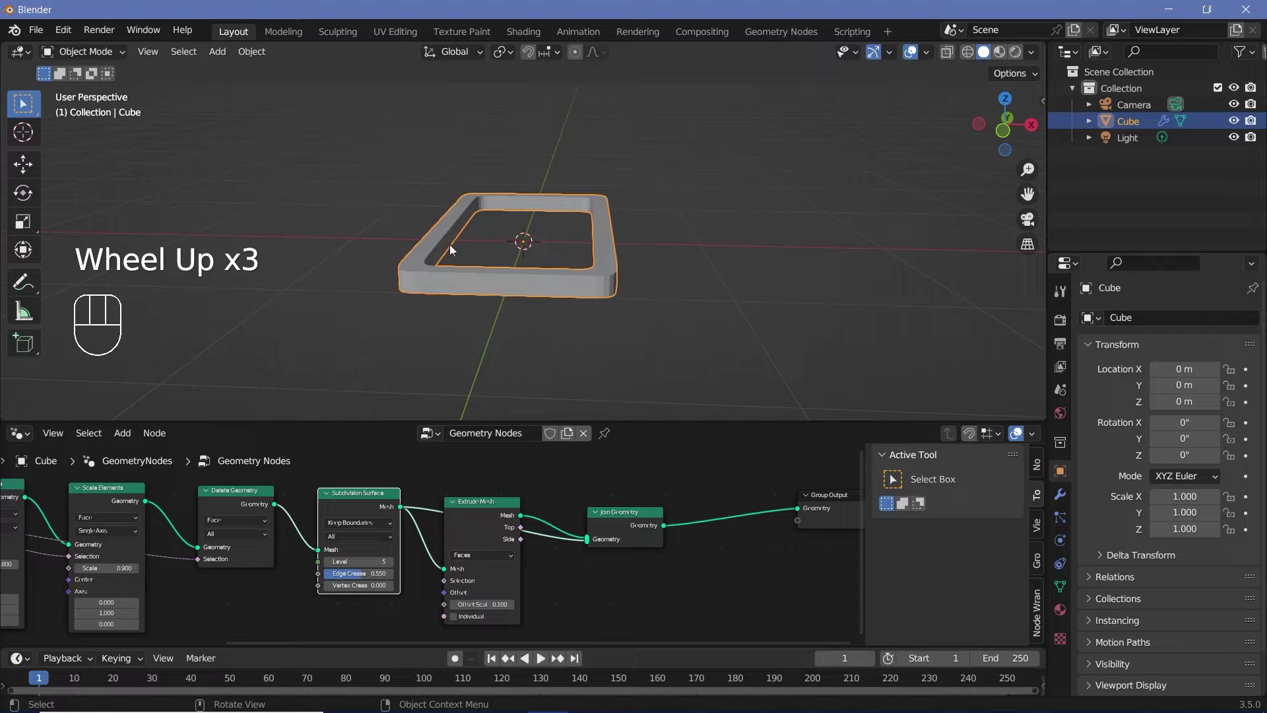
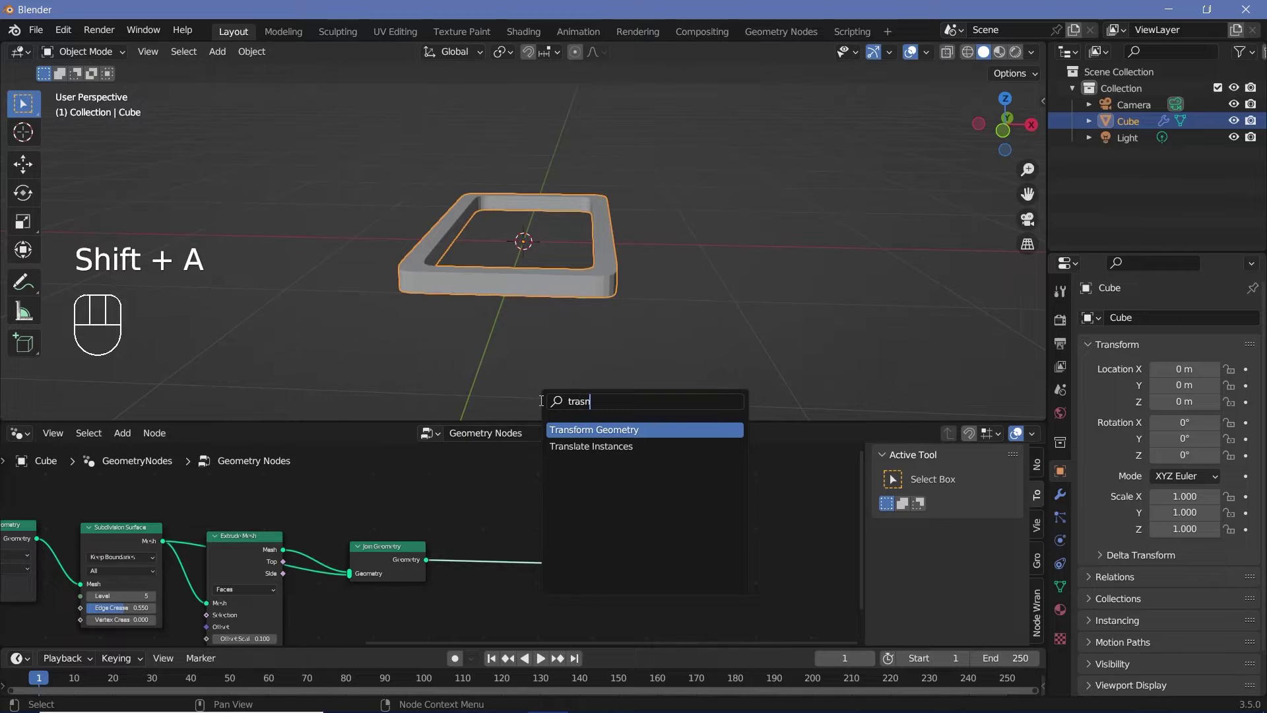
Wire Join → Transform Geometry → duplicated Join, with translation X 0.25, Z 0.54 and rotation Y 60°.
{"action": "scroll", "scroll_direction": "down", "scroll_amount": 3}
{"action": "middle_click", "coordinate": [471, 531]}
{"action": "left_click_drag", "start_coordinate": [384, 574], "coordinate": [480, 461]}
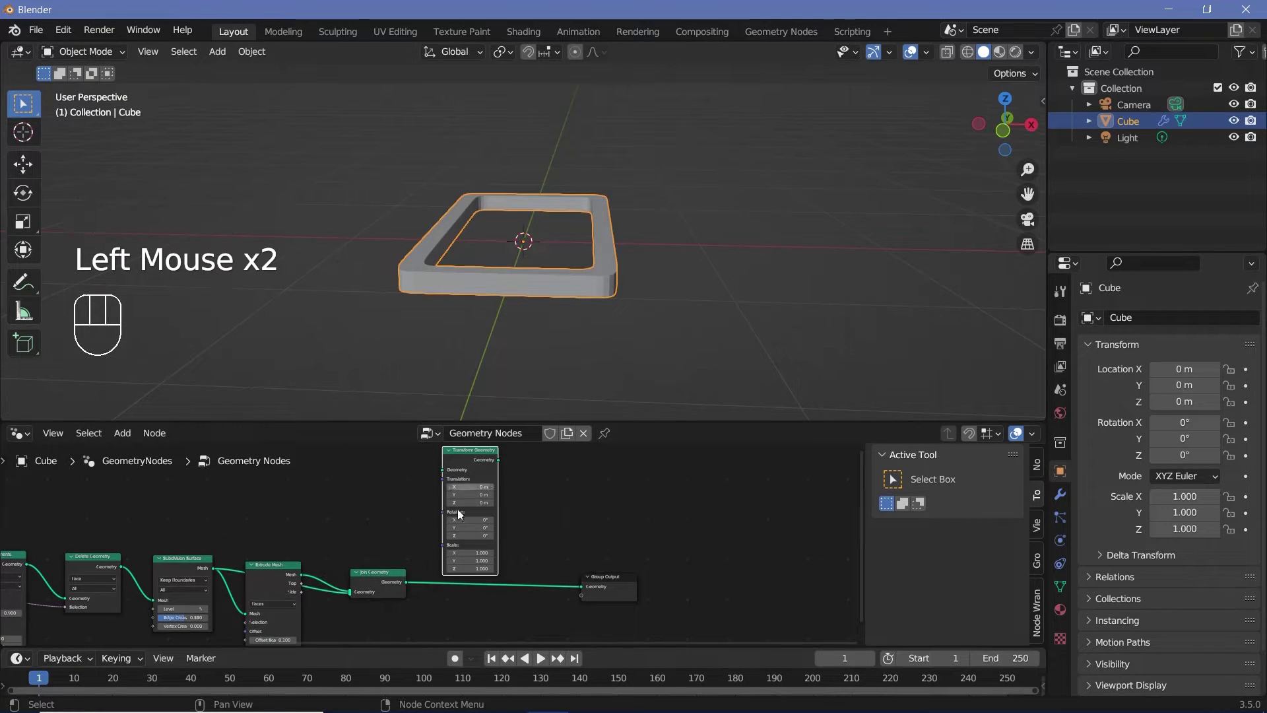
{"action": "left_click", "coordinate": [392, 587]}
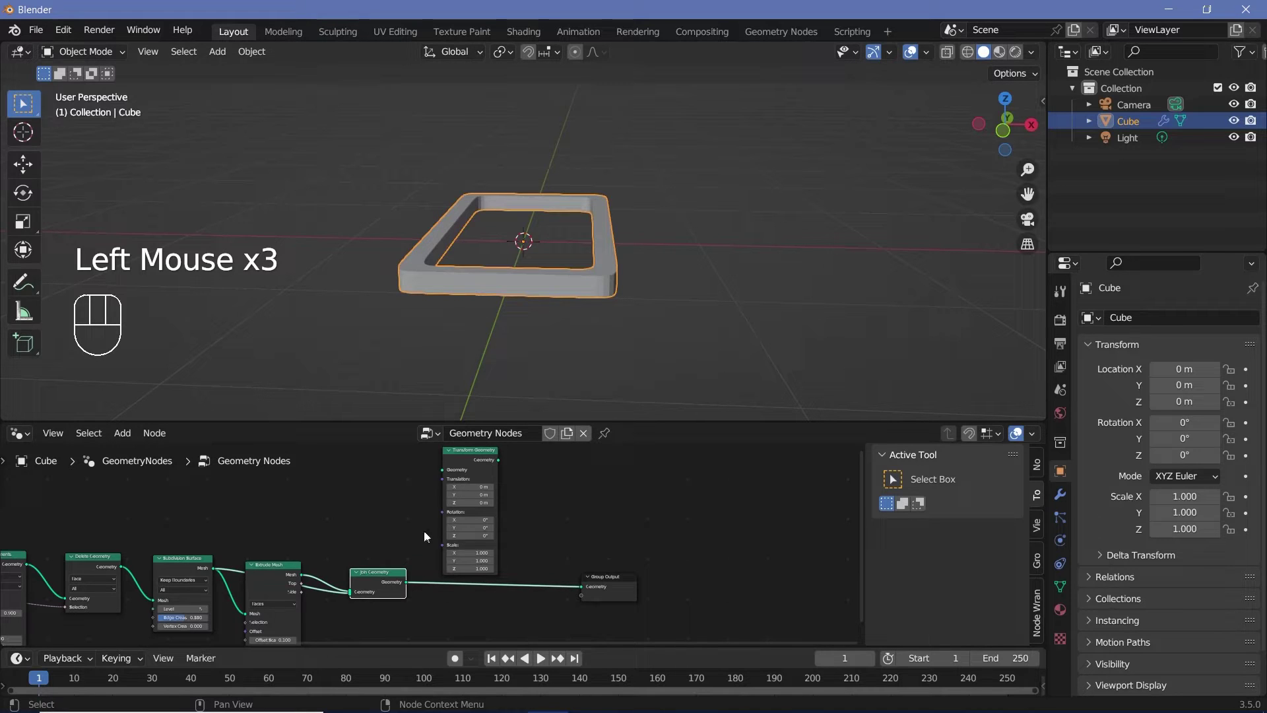
{"action": "key", "text": "shift+d"}
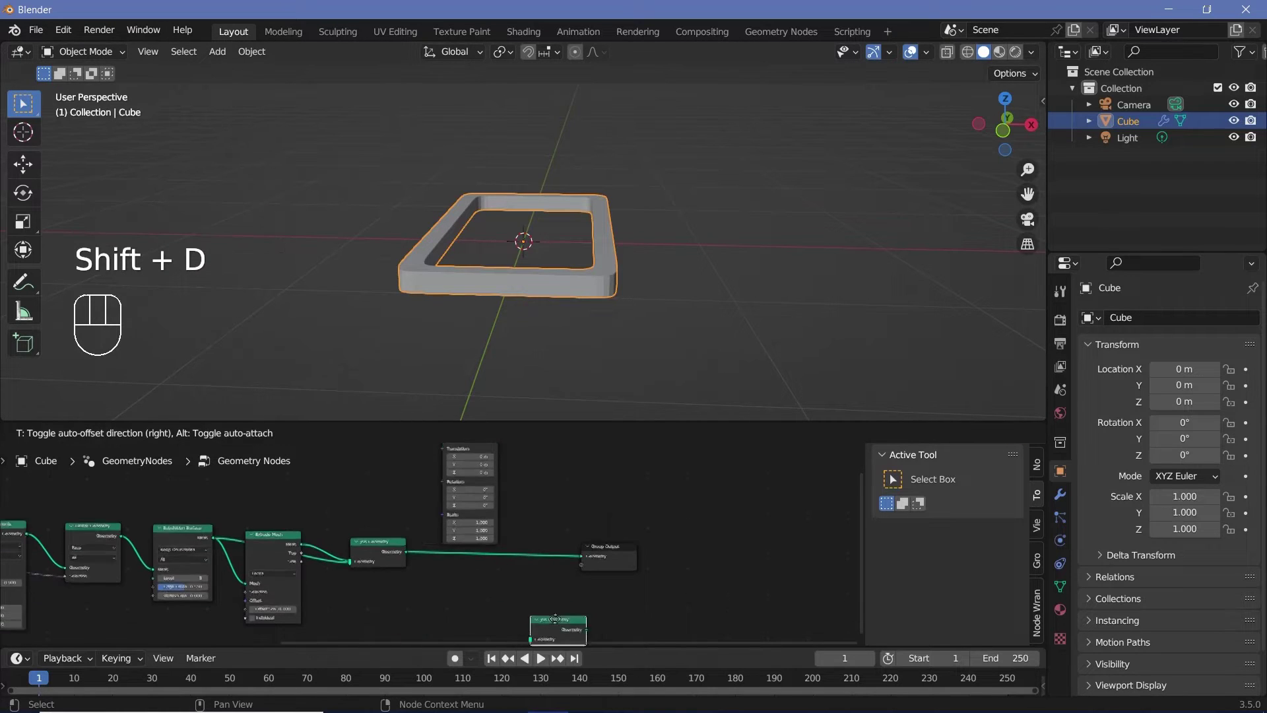
{"action": "left_click", "coordinate": [608, 550]}
{"action": "middle_click", "coordinate": [523, 545]}
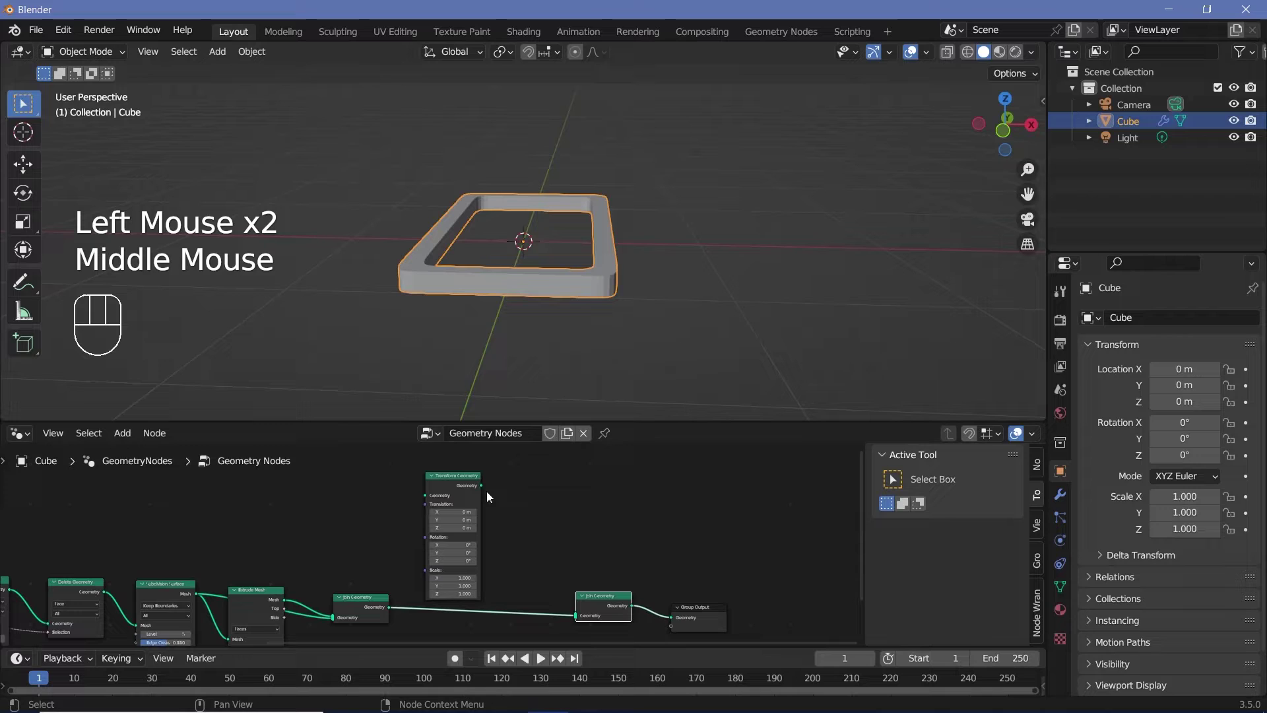
{"action": "left_click_drag", "start_coordinate": [490, 494], "coordinate": [558, 606]}
{"action": "left_click_drag", "start_coordinate": [394, 611], "coordinate": [539, 581]}
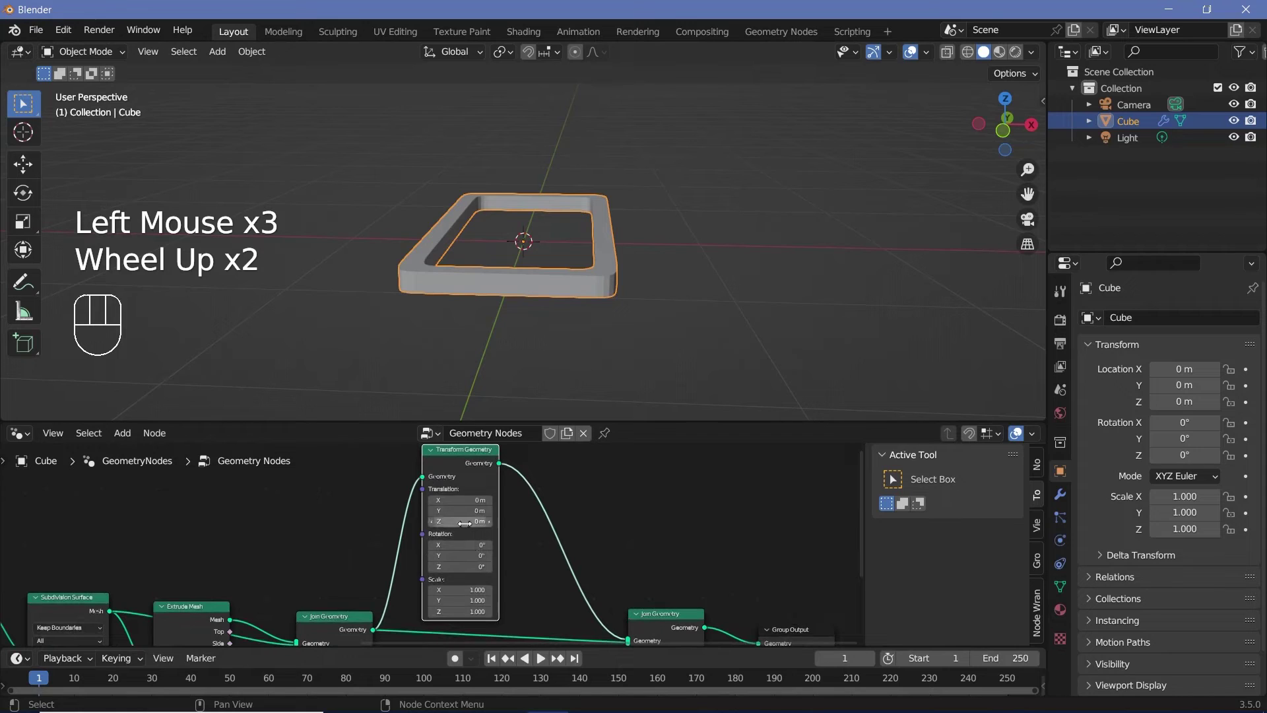
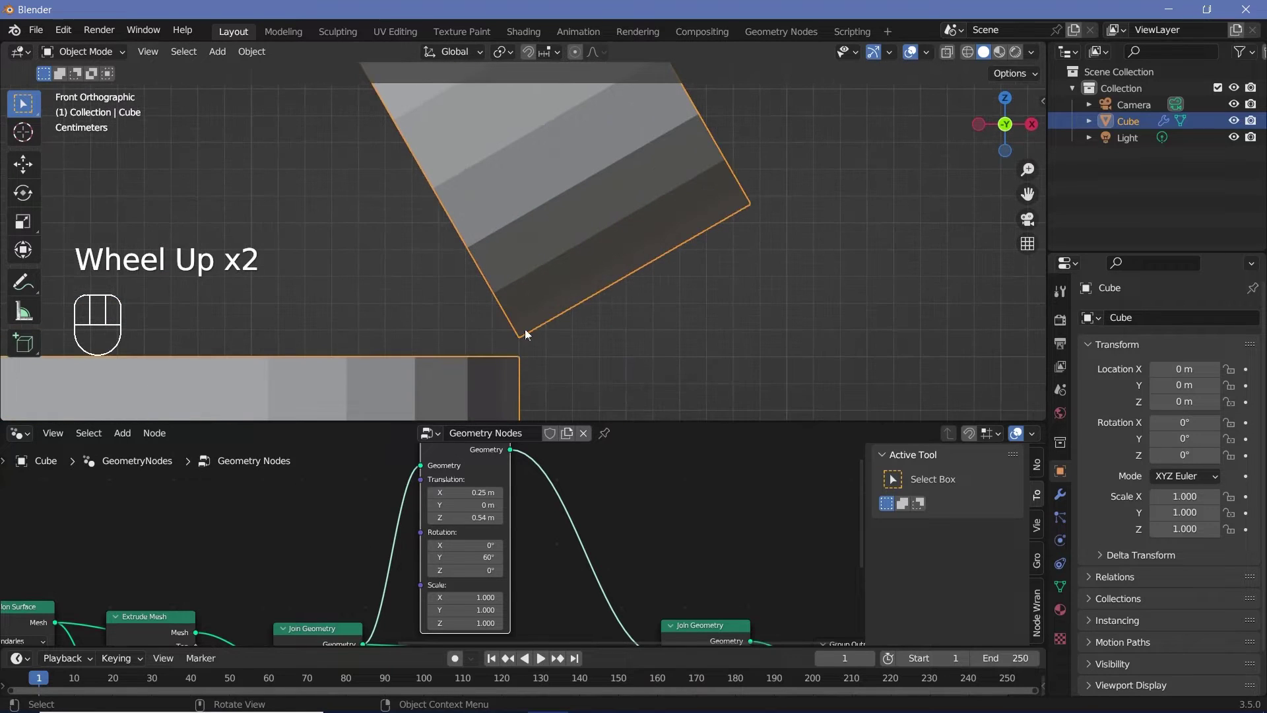
{"action": "scroll", "scroll_direction": "down", "scroll_amount": 3}
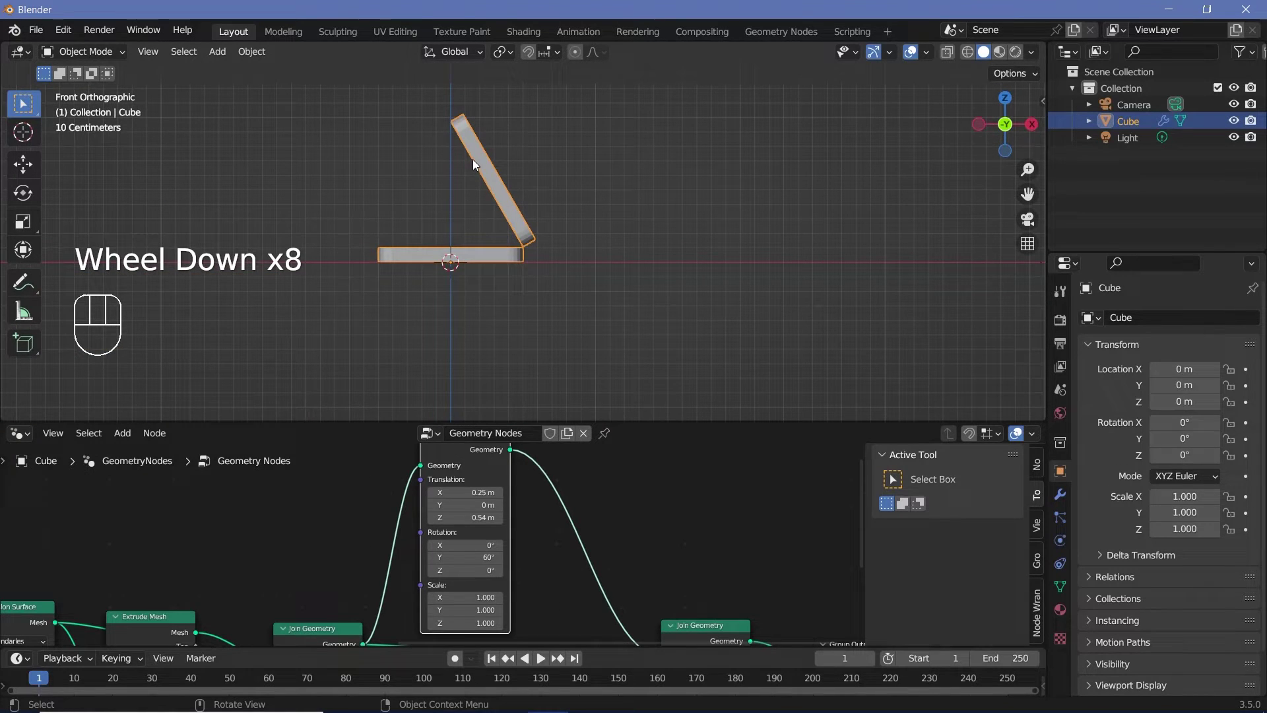
{"action": "scroll", "scroll_direction": "down", "scroll_amount": 3}
Duplicate Transform Geometry into the join as a mirrored copy at X -0.255, rotation Y -60°.
{"action": "left_click", "coordinate": [461, 477]}
{"action": "key", "text": "shift+d"}
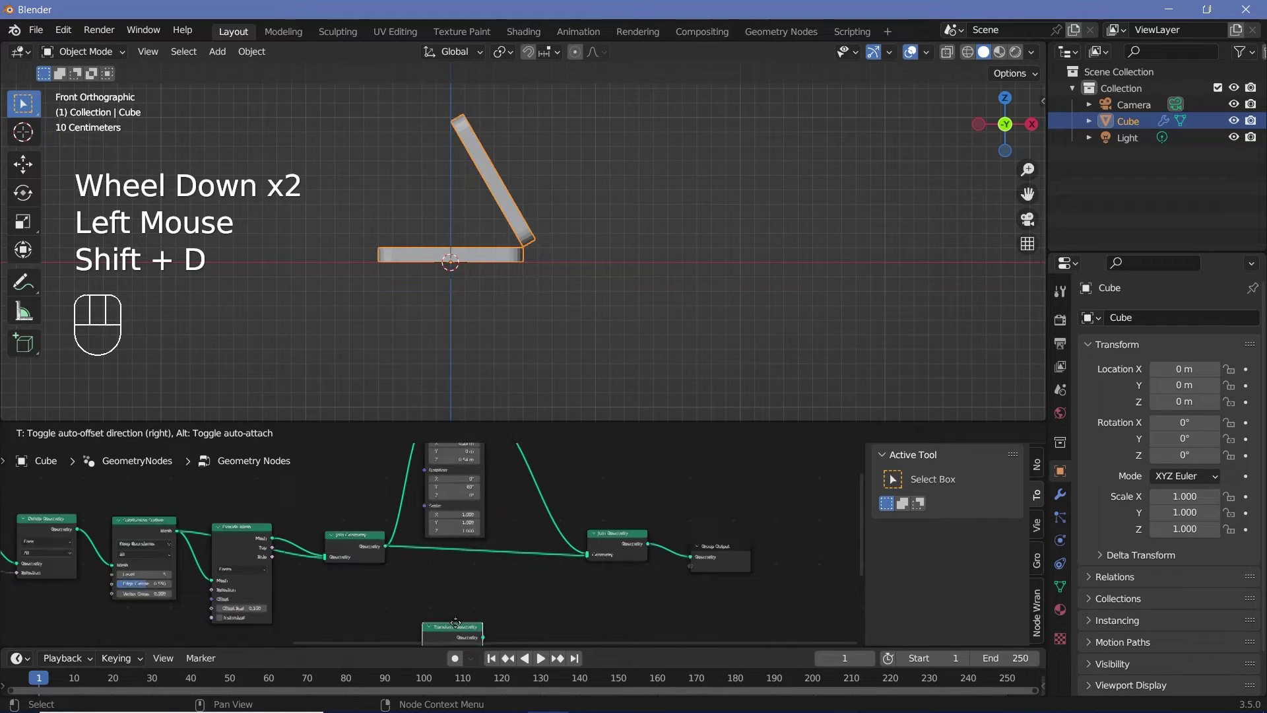
{"action": "left_click_drag", "start_coordinate": [420, 567], "coordinate": [469, 574]}
{"action": "left_click_drag", "start_coordinate": [514, 570], "coordinate": [537, 552]}
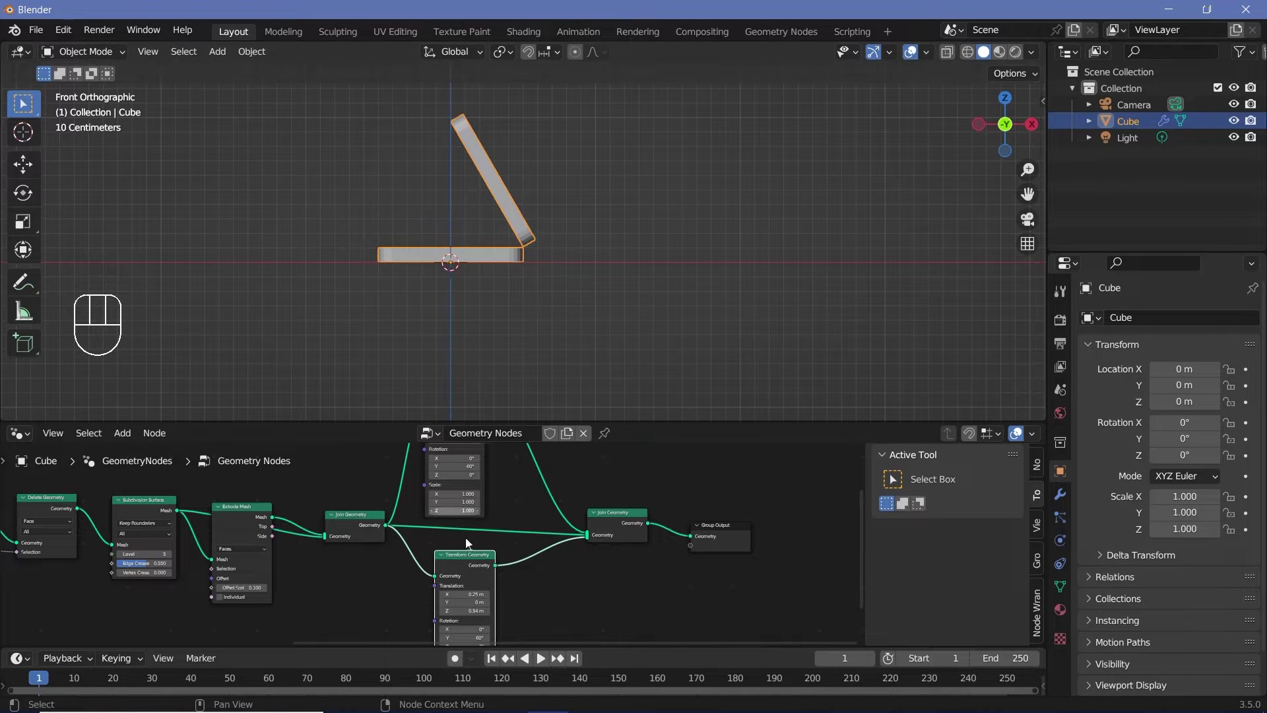
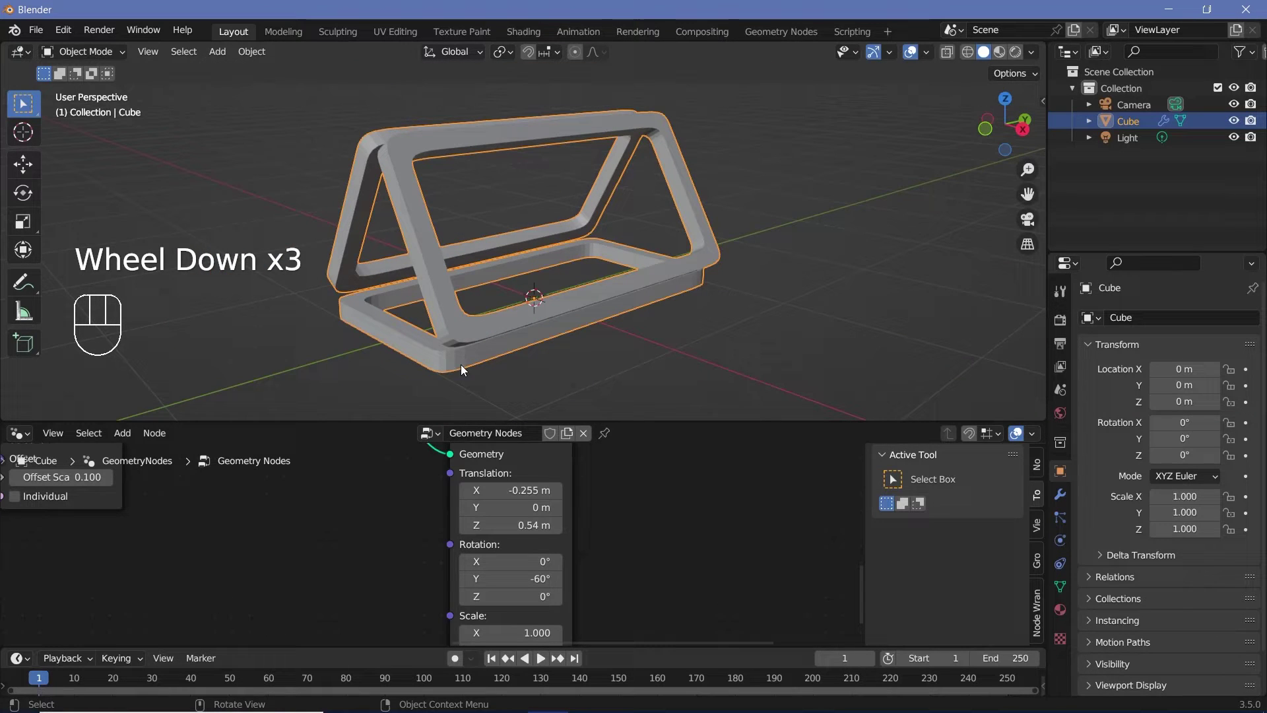
{"action": "scroll", "scroll_direction": "down", "scroll_amount": 3}
{"action": "scroll", "scroll_direction": "down", "scroll_amount": 3}
{"action": "left_click", "coordinate": [632, 527]}
{"action": "middle_click", "coordinate": [633, 526]}
{"action": "middle_click", "coordinate": [661, 566]}
Add a Set Position node offsetting the truss section 2 m along Y and join it with the original.
{"action": "key", "text": "shift+a"}
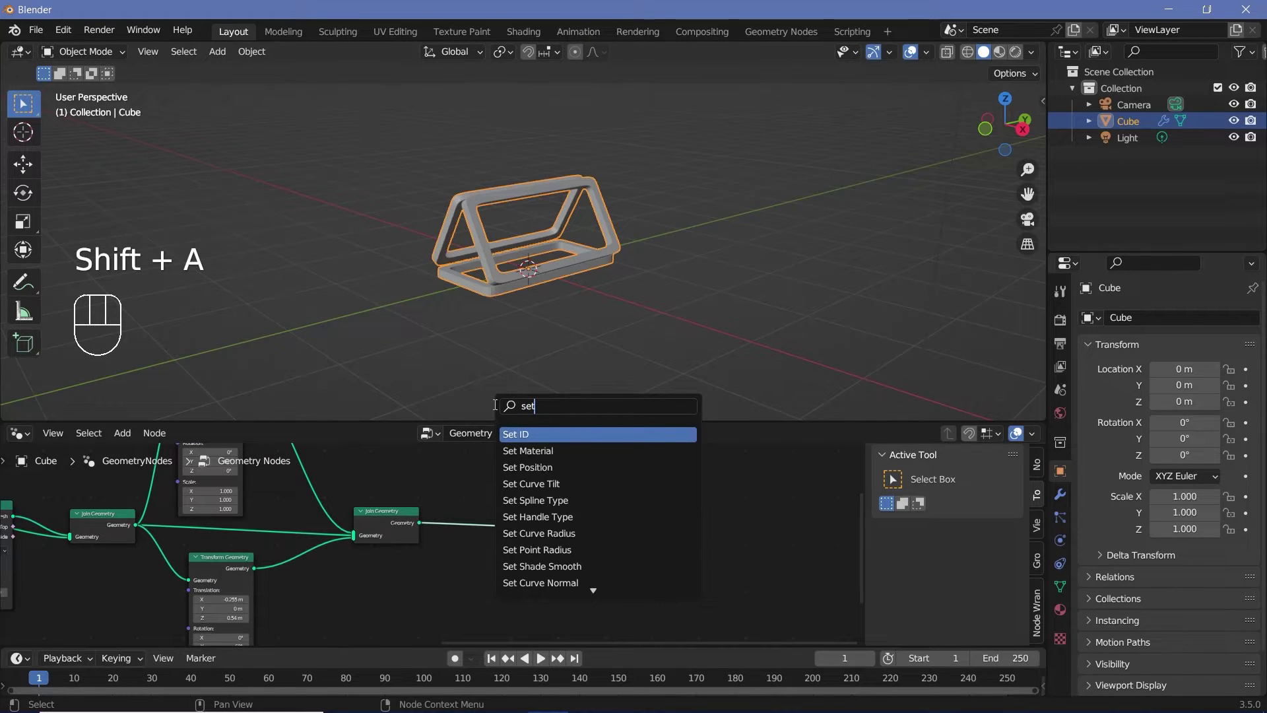
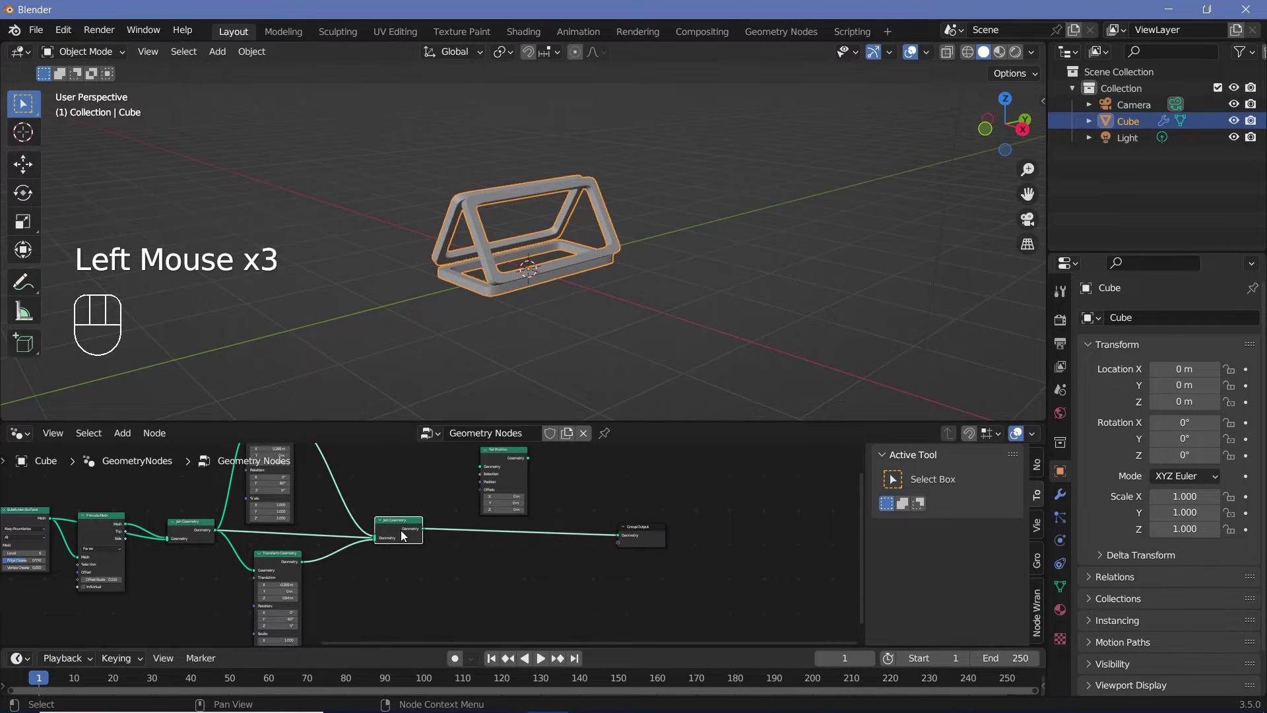
{"action": "key", "text": "shift+d"}
{"action": "left_click_drag", "start_coordinate": [426, 533], "coordinate": [511, 533]}
{"action": "left_click_drag", "start_coordinate": [534, 534], "coordinate": [549, 265]}
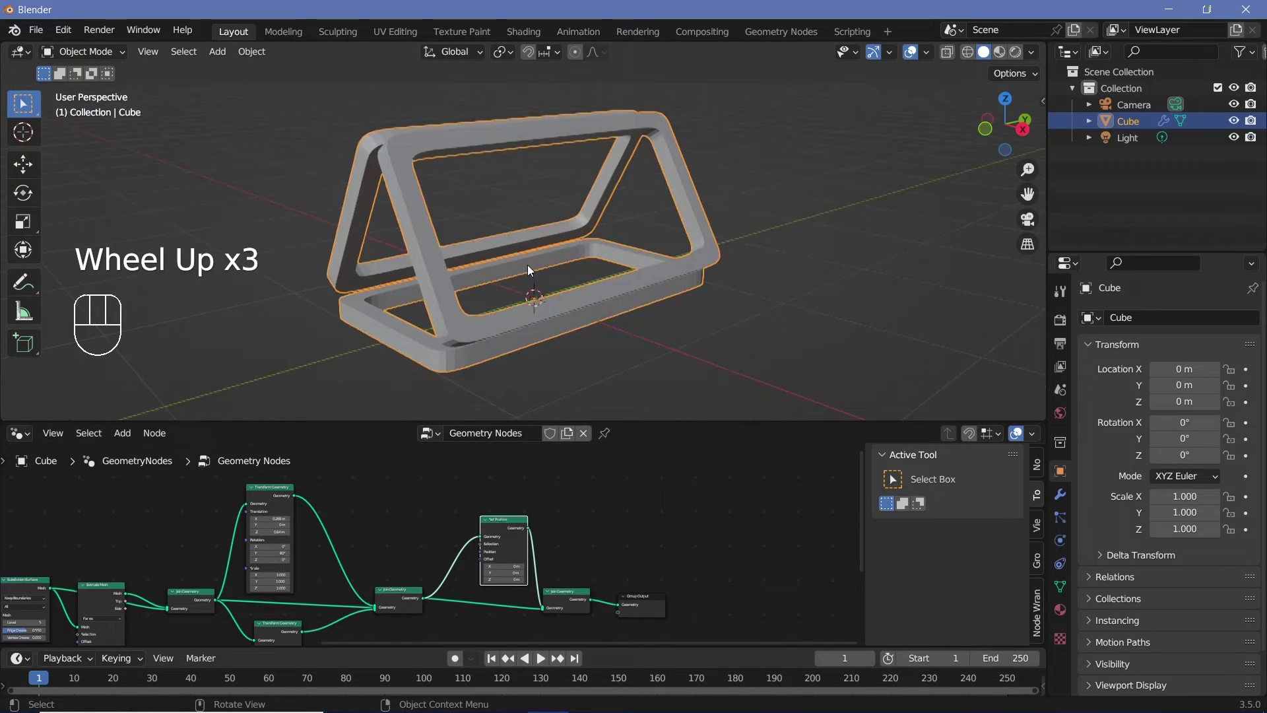
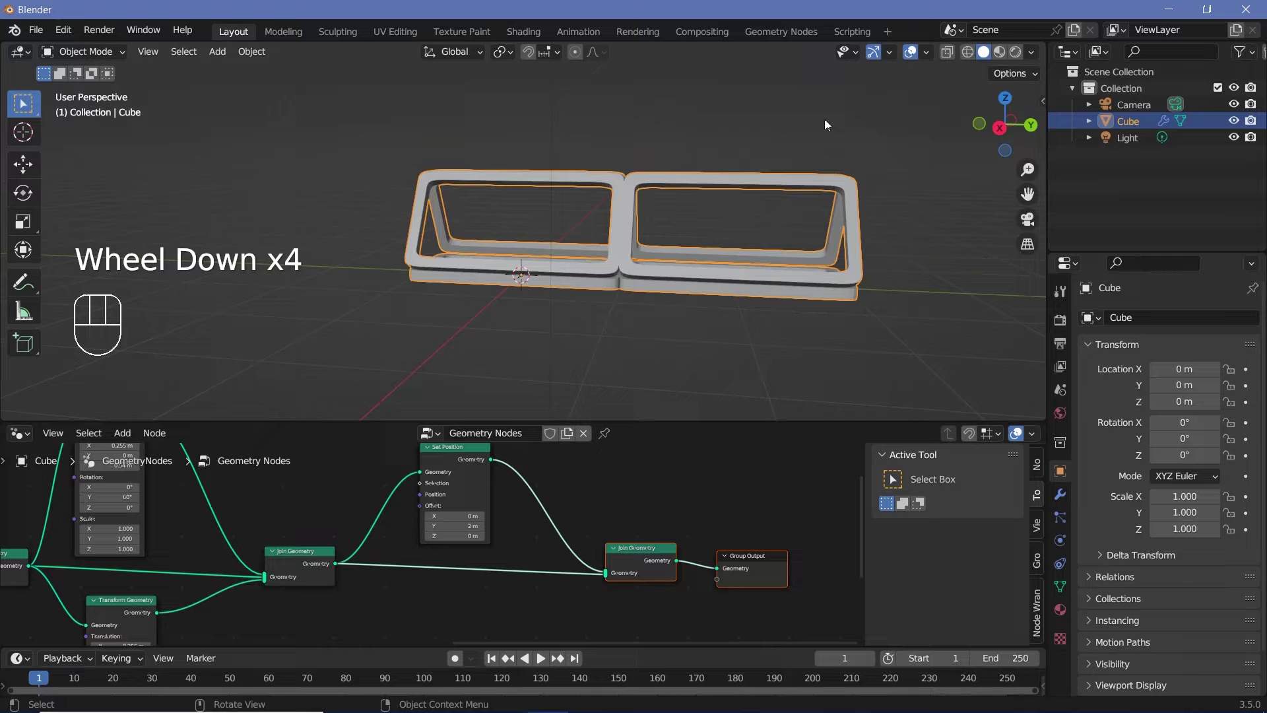
Duplicate the Set Position node for a 4 m Y offset, completing a three-bay truss.
{"action": "scroll", "scroll_direction": "down", "scroll_amount": 3}
{"action": "scroll", "scroll_direction": "down", "scroll_amount": 3}
{"action": "left_click", "coordinate": [450, 488]}
{"action": "key", "text": "shift+d"}
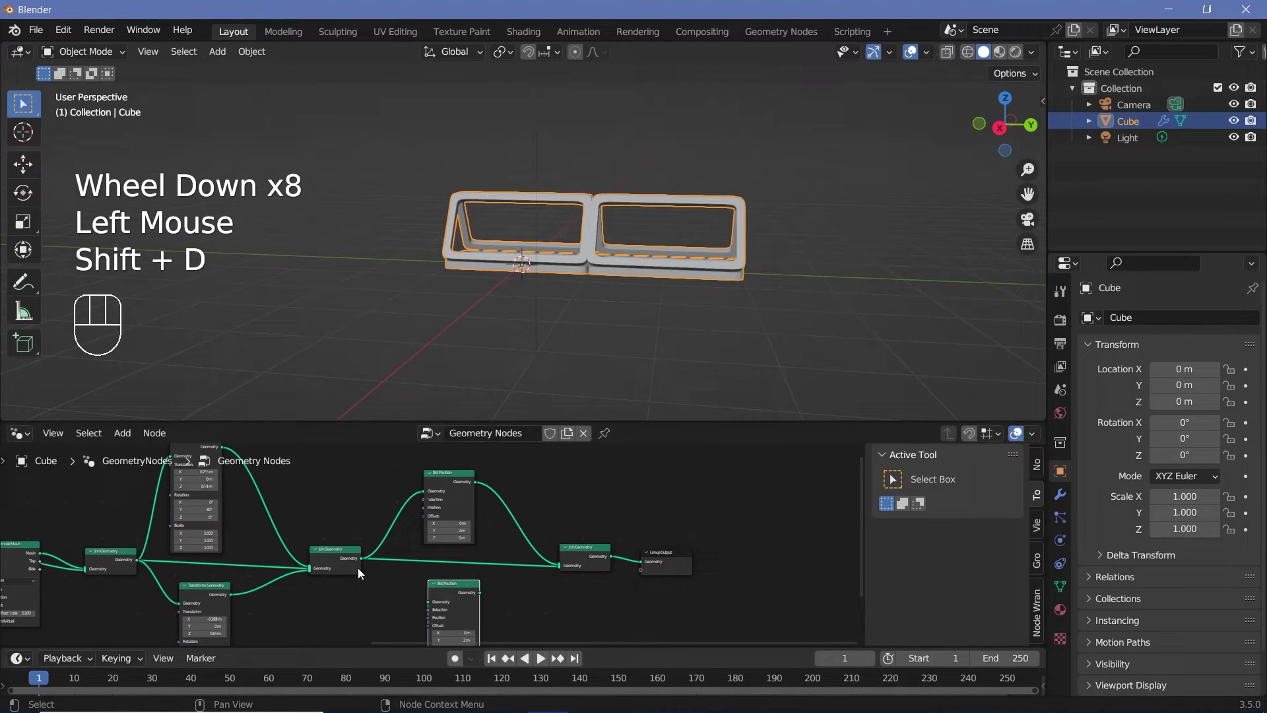
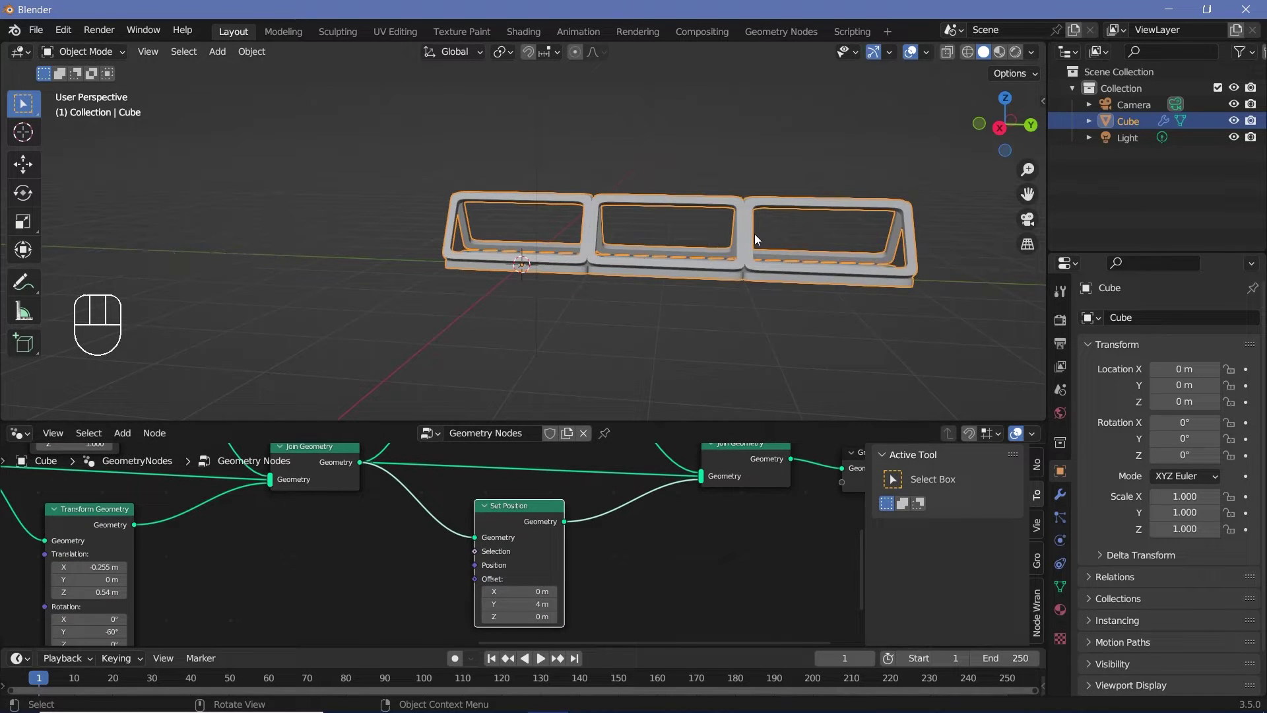
{"action": "scroll", "scroll_direction": "down", "scroll_amount": 3}
{"action": "left_click_drag", "start_coordinate": [531, 264], "coordinate": [455, 266]}
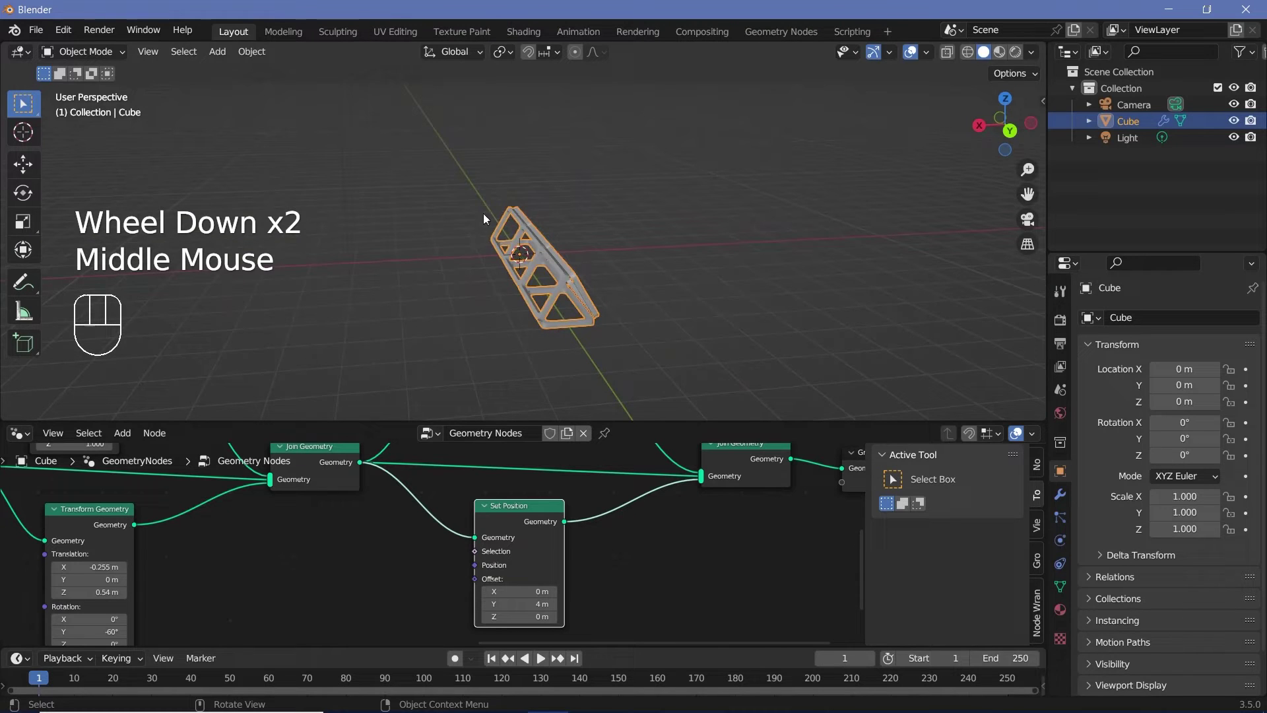
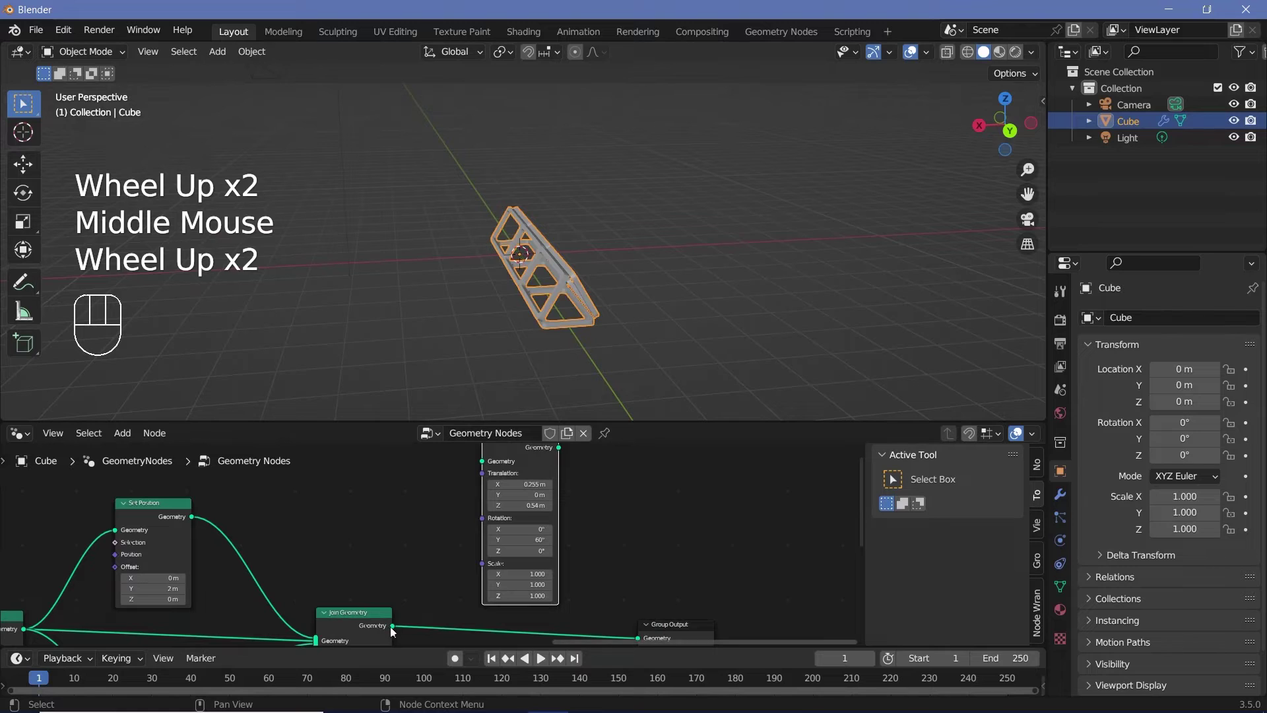
Duplicate a Transform Geometry node: translation Z 2.01 m, rotation Y 180°, scale X 4 and Z 4, joined to the output.
{"action": "left_click_drag", "start_coordinate": [396, 630], "coordinate": [498, 542]}
{"action": "middle_click", "coordinate": [268, 626]}
{"action": "left_click", "coordinate": [318, 610]}
{"action": "key", "text": "shift+d"}
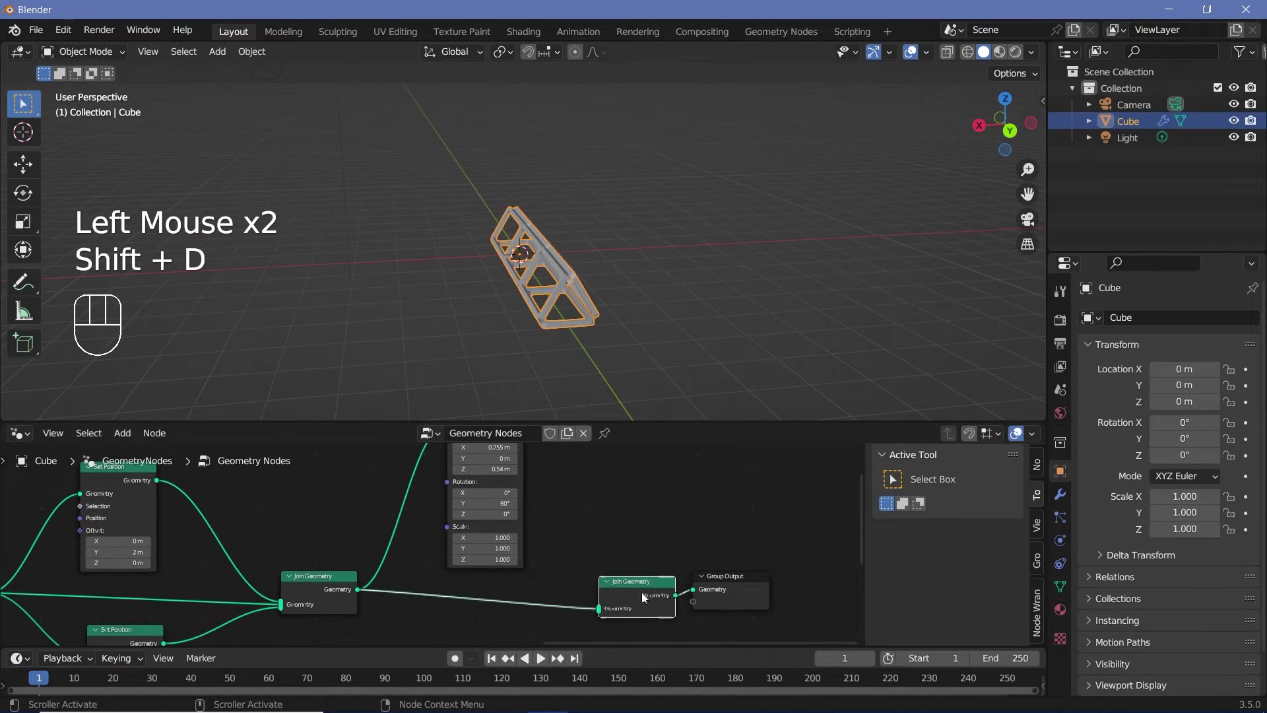
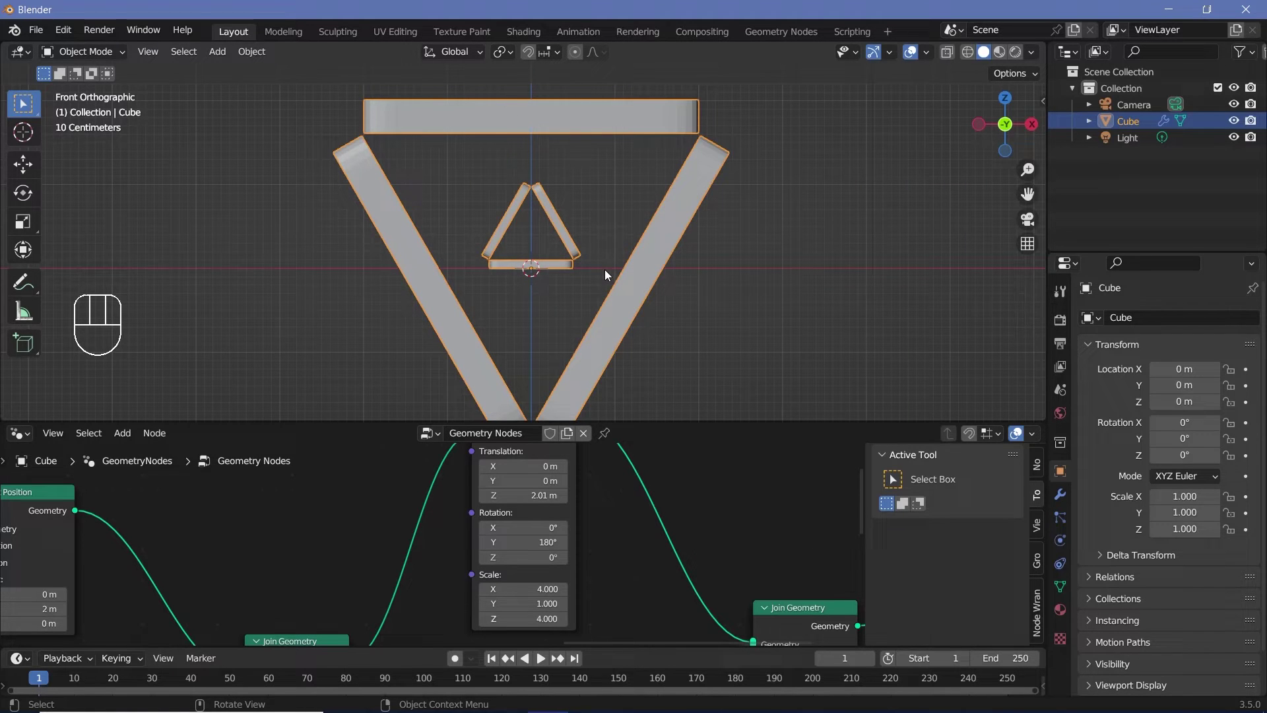
Check the upside-down 4× truss copy framing the original from perspective and front views.
{"action": "key", "text": "KP_0"}
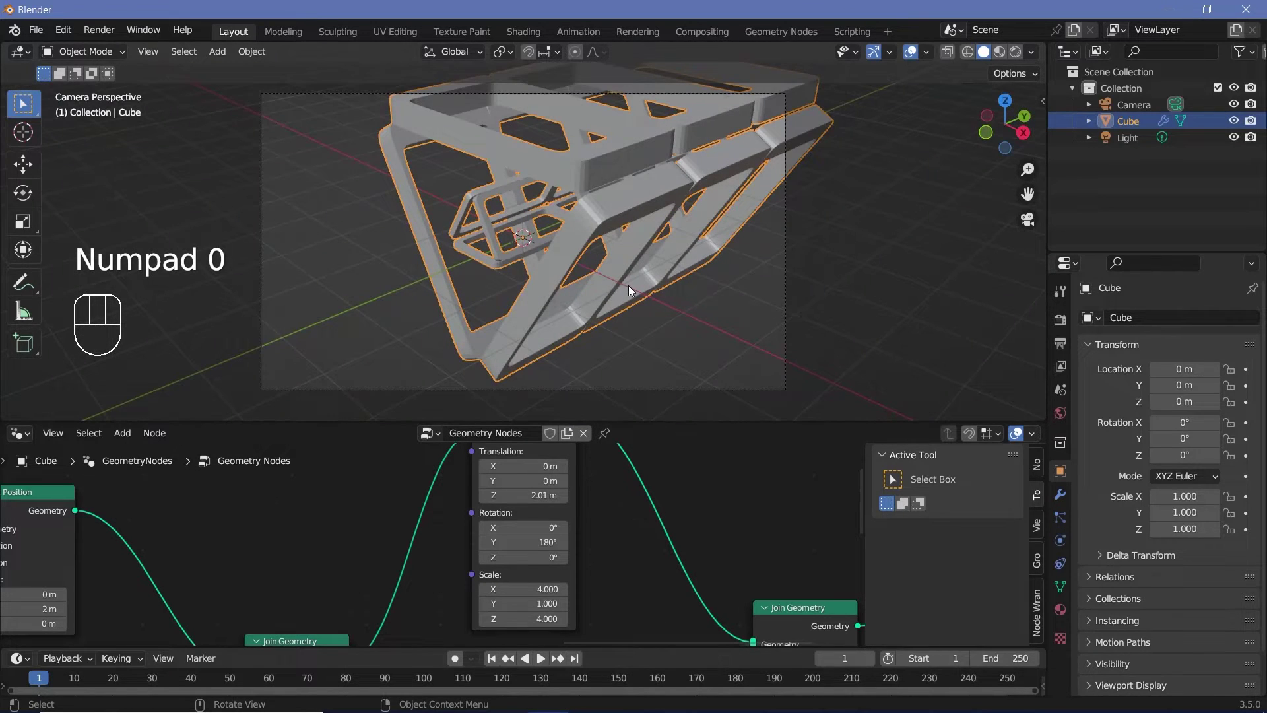
{"action": "key", "text": "KP_0"}
{"action": "scroll", "scroll_direction": "down", "scroll_amount": 3}
{"action": "left_click_drag", "start_coordinate": [502, 278], "coordinate": [630, 288]}
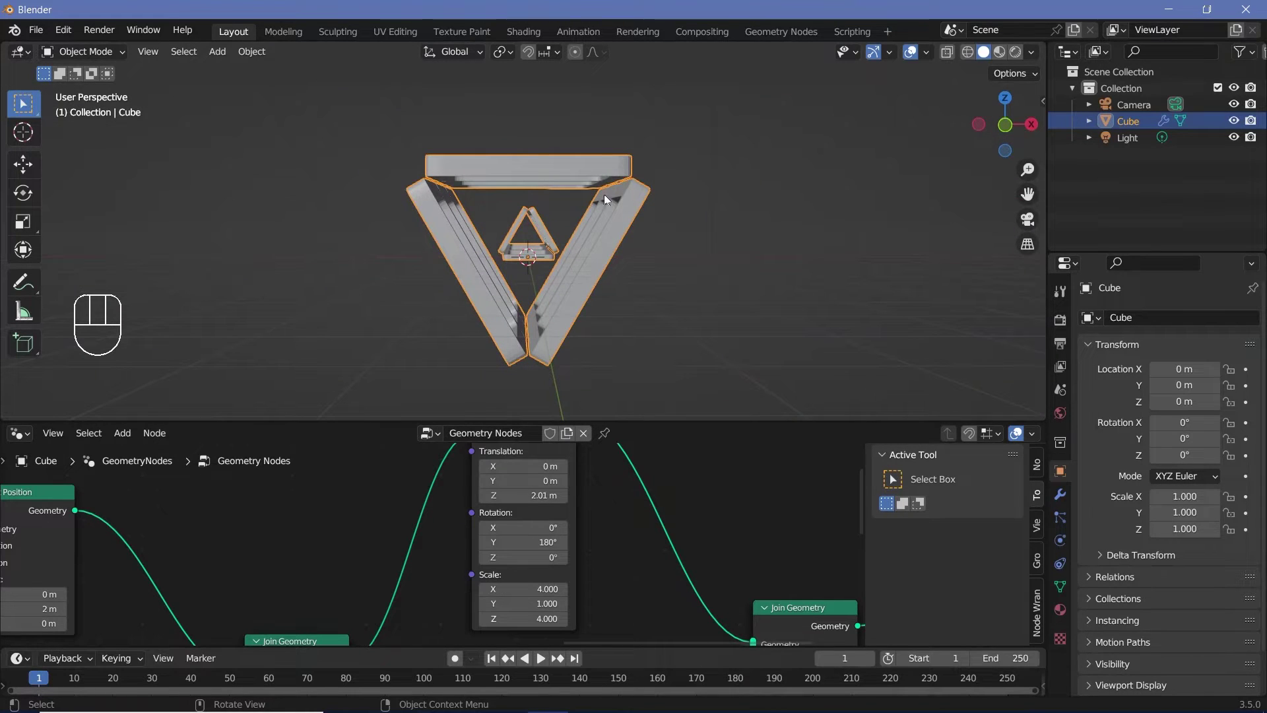
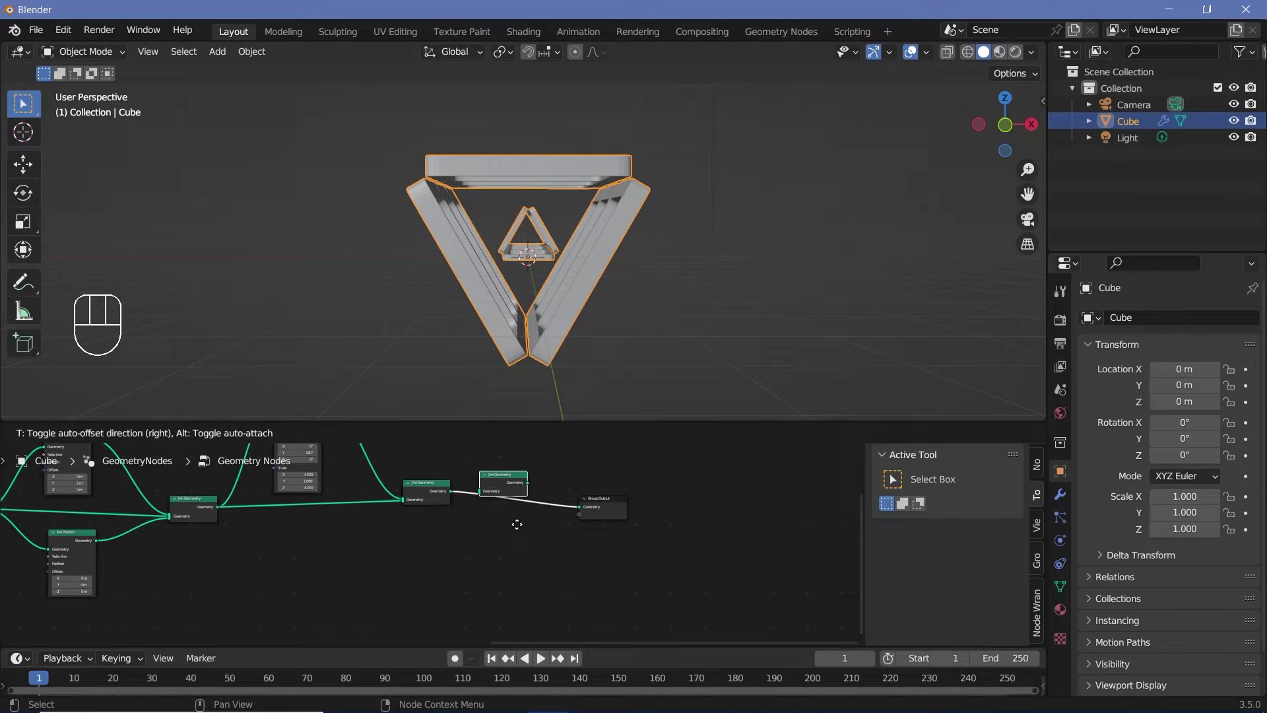
Add a 3-vertex Cylinder node, depth 6 m, rotated 90°/90° scaled 3, plus scattered points with Random Value Min 0.1.
{"action": "left_click", "coordinate": [464, 542]}
{"action": "key", "text": "x"}
{"action": "middle_click", "coordinate": [523, 550]}
{"action": "key", "text": "shift+a"}
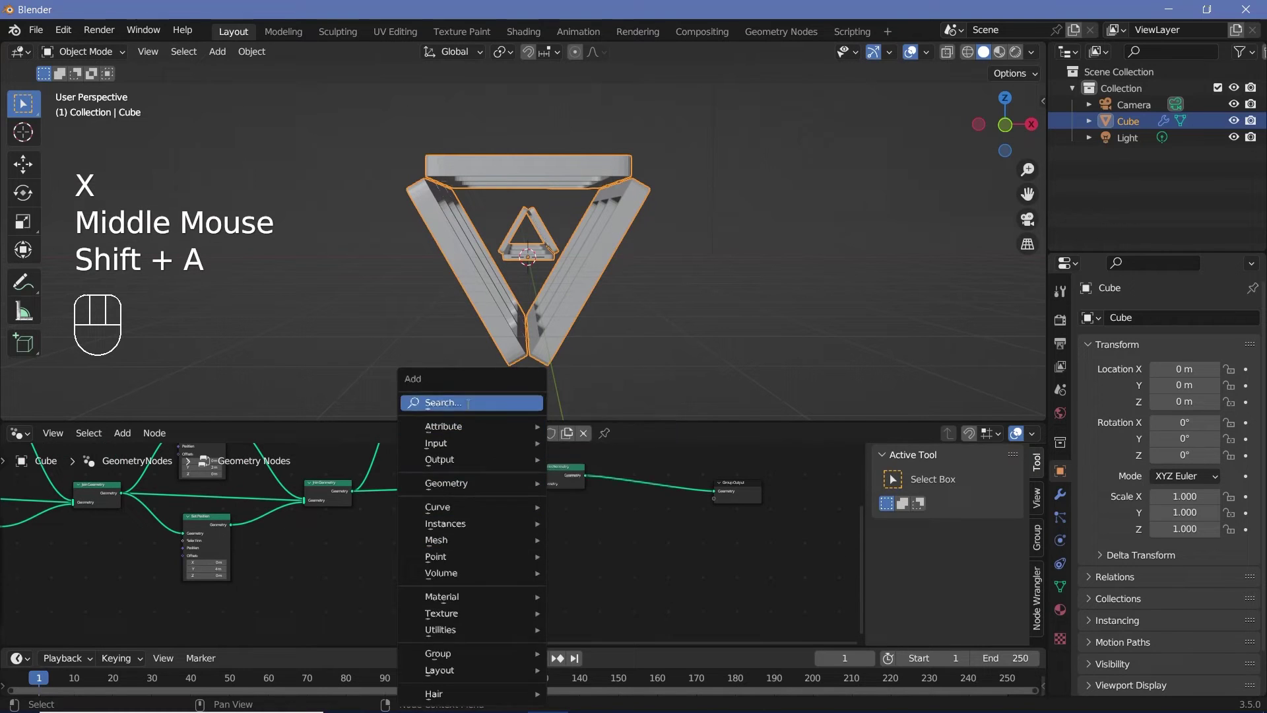
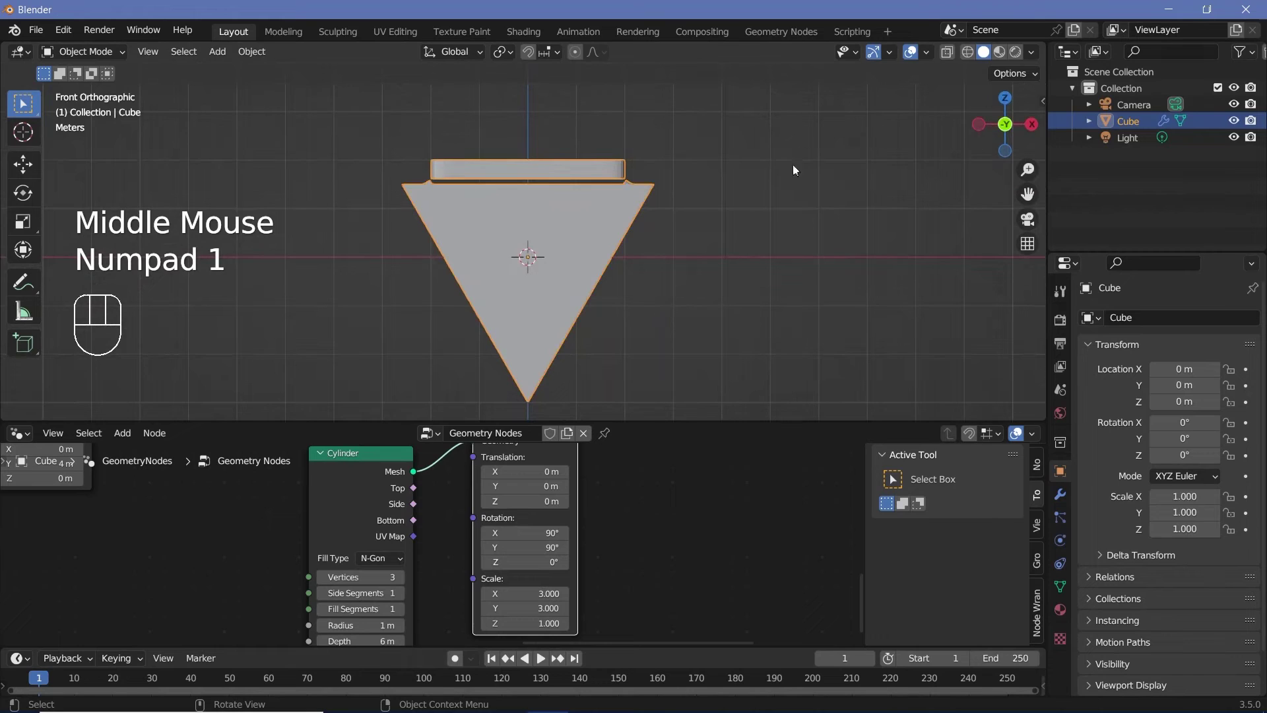
{"action": "left_click_drag", "start_coordinate": [952, 54], "coordinate": [952, 64]}
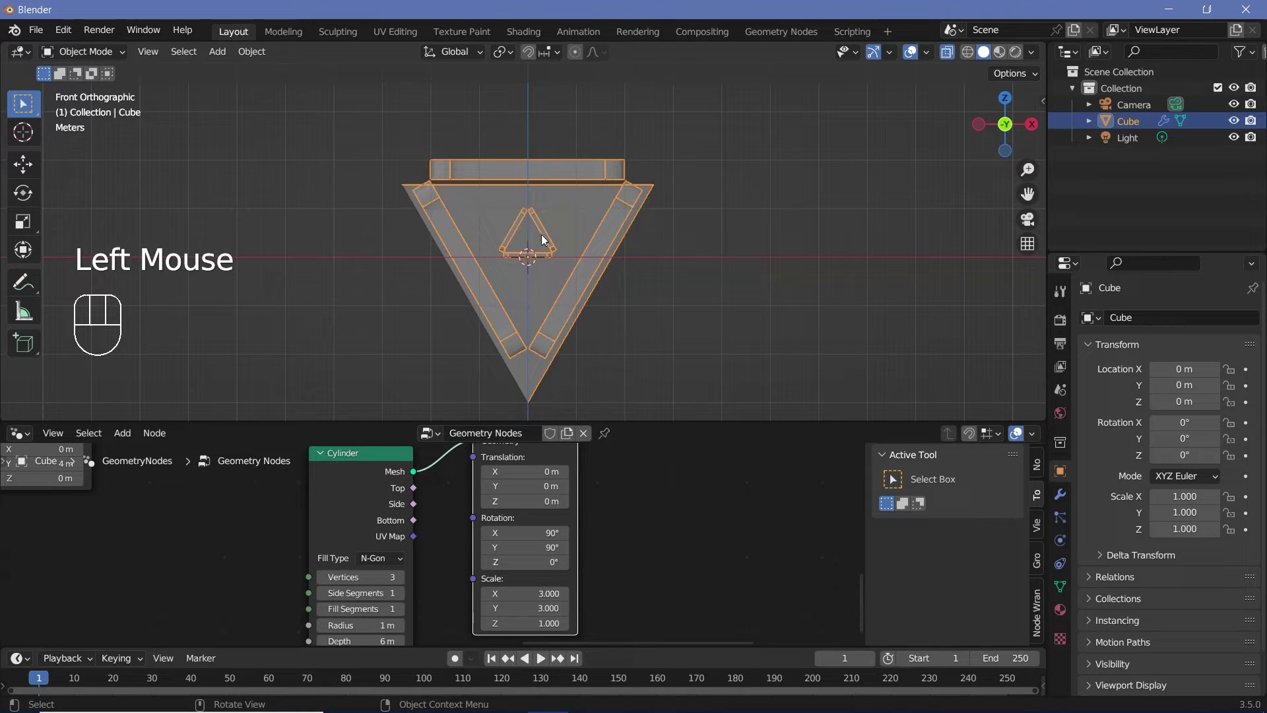
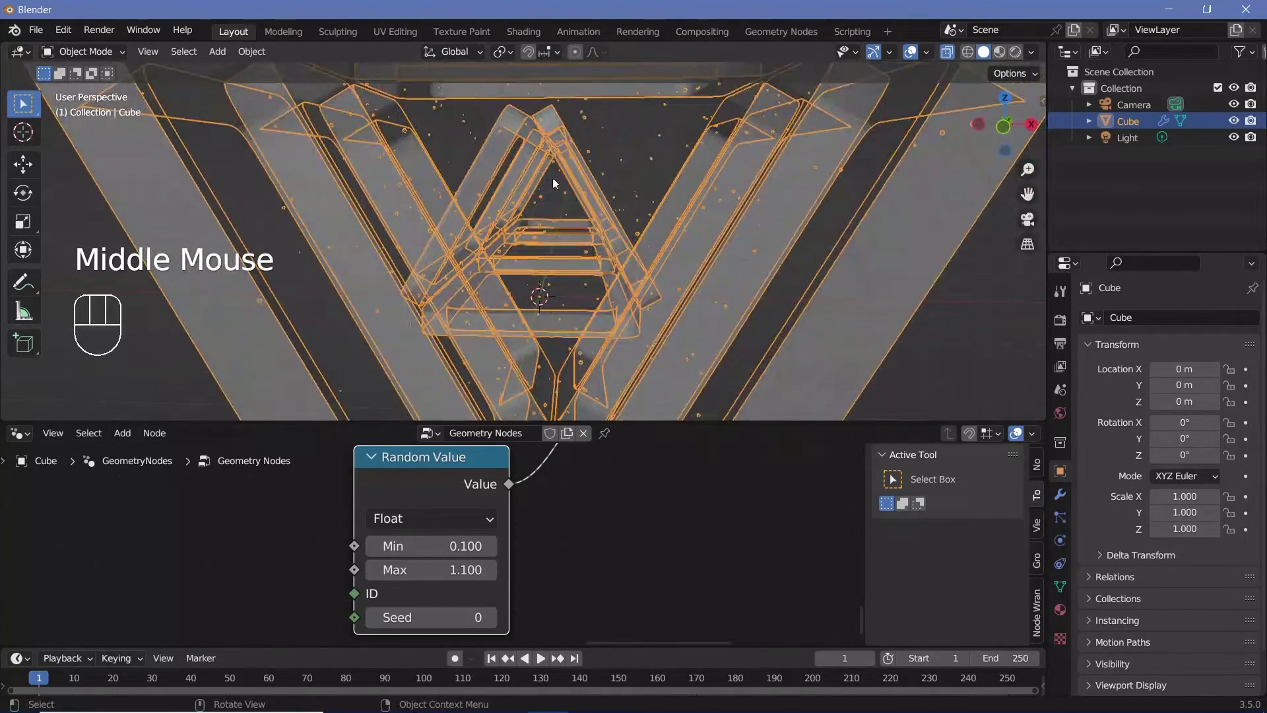
Orbit around the truss segment to view it from the side.
{"action": "scroll", "scroll_direction": "down", "scroll_amount": 3}
{"action": "middle_click", "coordinate": [551, 192]}
{"action": "left_click", "coordinate": [949, 59]}
{"action": "left_click_drag", "start_coordinate": [558, 272], "coordinate": [565, 292]}
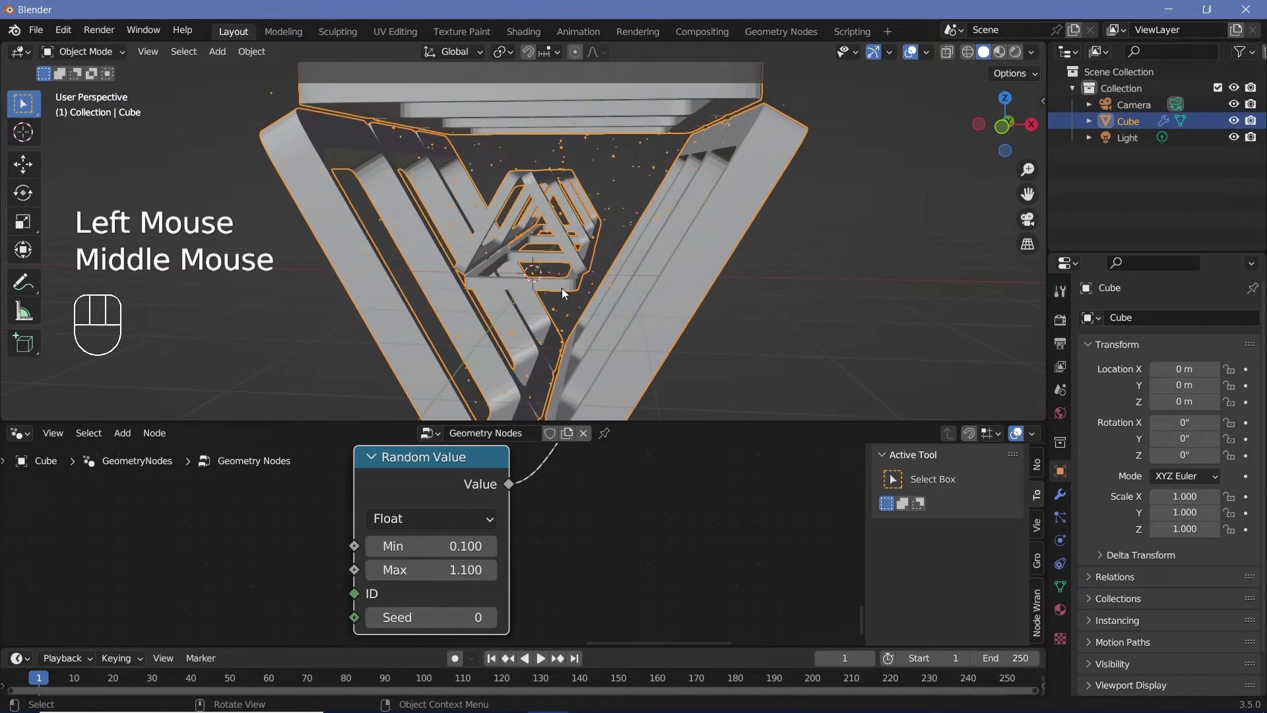
{"action": "scroll", "scroll_direction": "down", "scroll_amount": 3}
{"action": "left_click_drag", "start_coordinate": [576, 274], "coordinate": [407, 277]}
Duplicate the truss object as Cube.001 placed end-to-end along Y and show Render Properties.
{"action": "scroll", "scroll_direction": "down", "scroll_amount": 3}
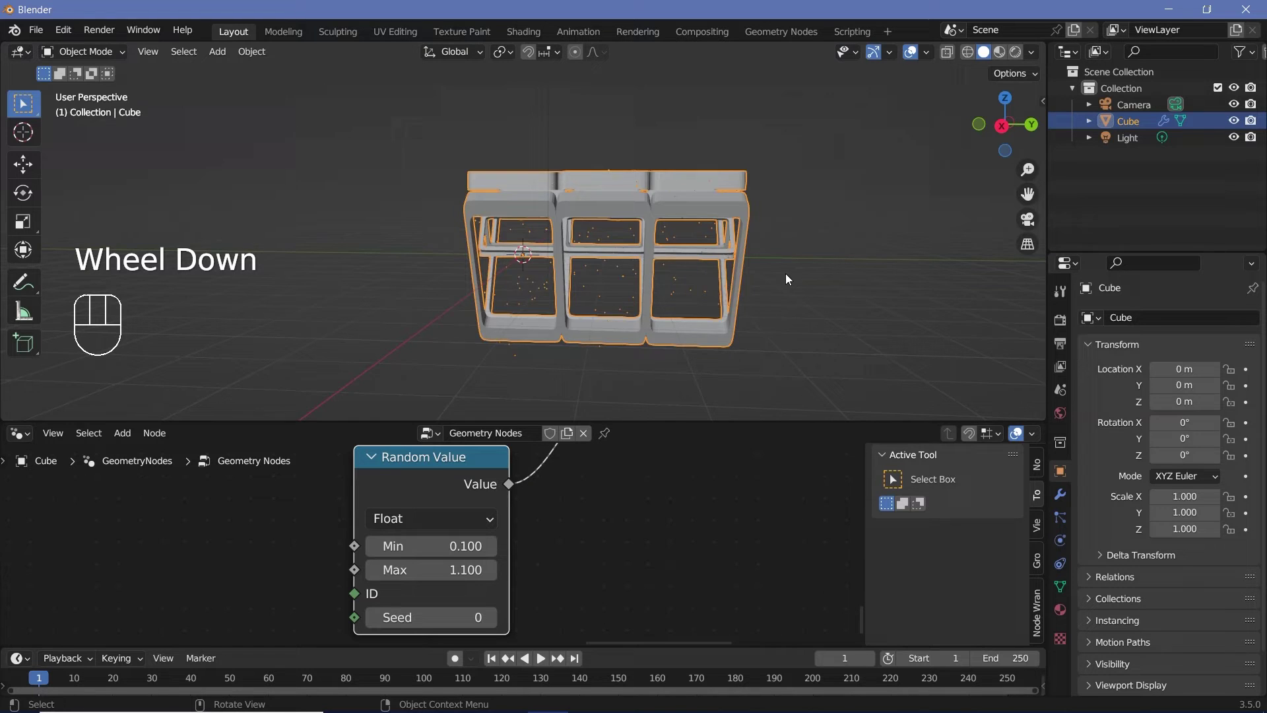
{"action": "scroll", "scroll_direction": "down", "scroll_amount": 3}
{"action": "middle_click", "coordinate": [781, 274]}
{"action": "left_click", "coordinate": [561, 299]}
Duplicate the truss segment repeatedly up to Cube.004, giving a five-segment truss.
{"action": "key", "text": "alt+d"}
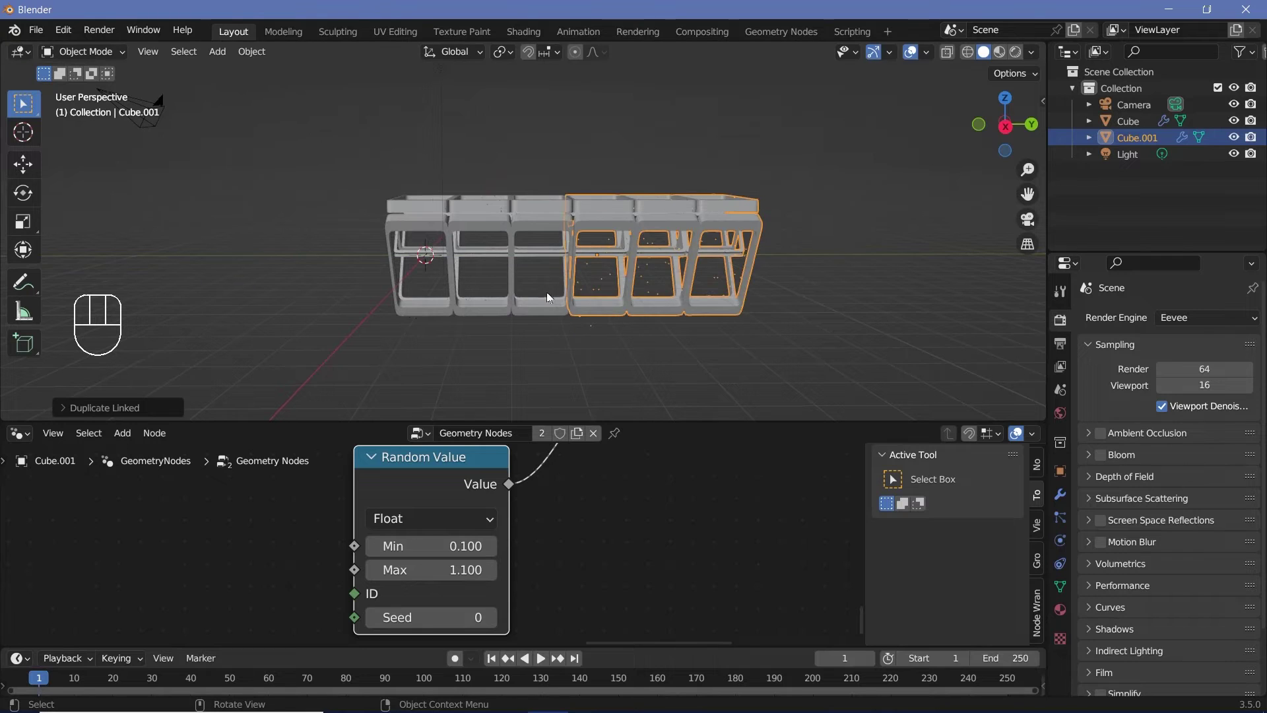
{"action": "middle_click", "coordinate": [650, 314]}
{"action": "key", "text": "shift+r"}
{"action": "key", "text": "shift+r"}
{"action": "scroll", "scroll_direction": "down", "scroll_amount": 3}
{"action": "left_click_drag", "start_coordinate": [850, 292], "coordinate": [774, 288]}
{"action": "key", "text": "shift+r"}
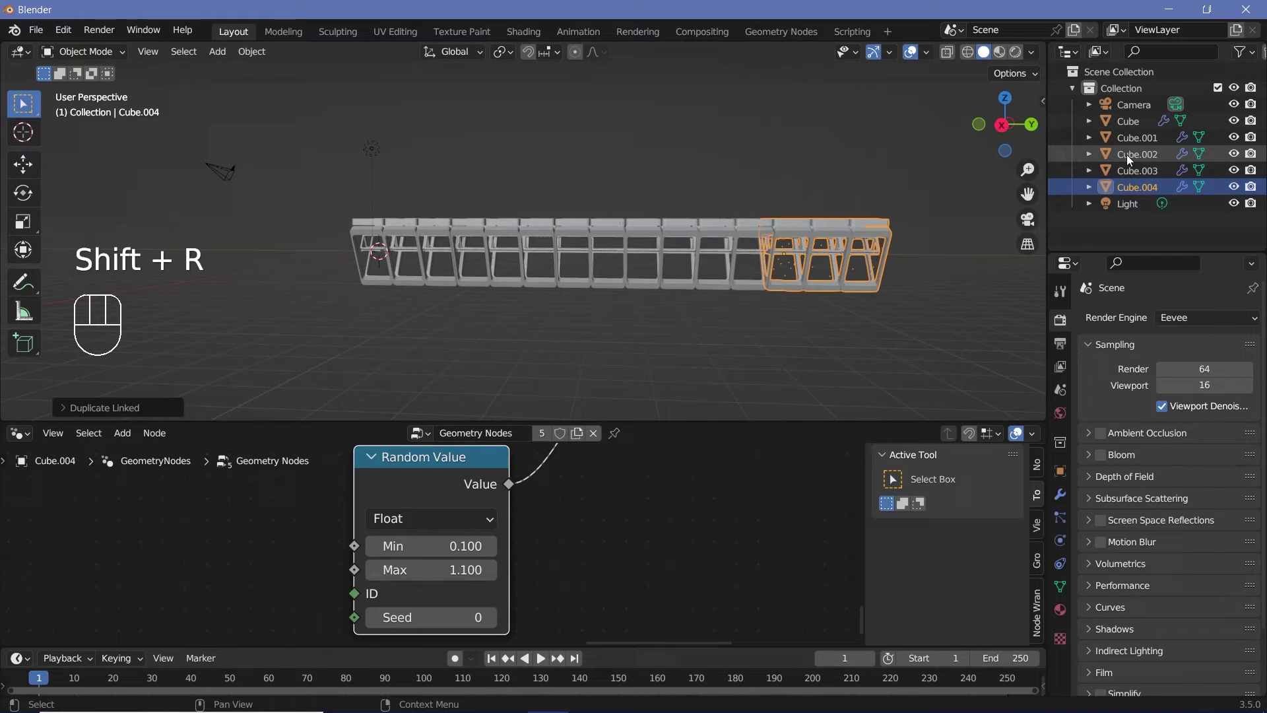
Orbit to inspect the long truss from outside, inside and the side.
{"action": "left_click_drag", "start_coordinate": [629, 283], "coordinate": [660, 283]}
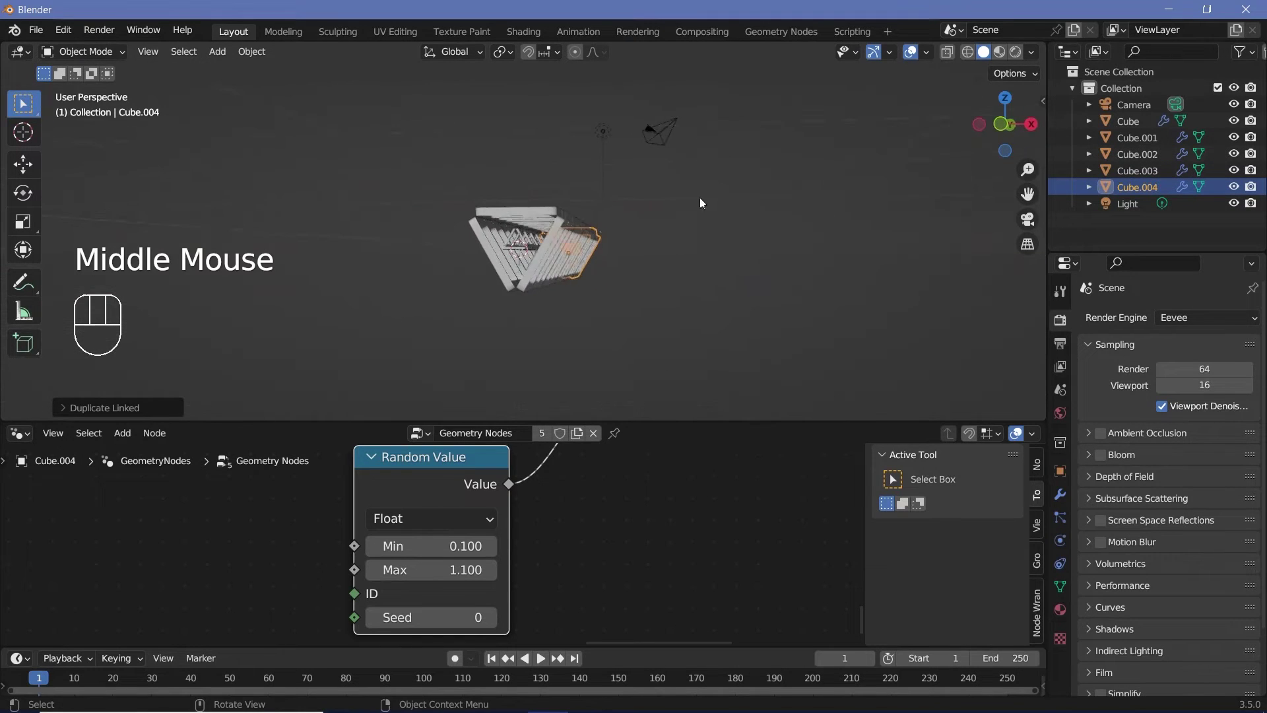
{"action": "scroll", "scroll_direction": "up", "scroll_amount": 3}
{"action": "left_click_drag", "start_coordinate": [622, 256], "coordinate": [611, 252]}
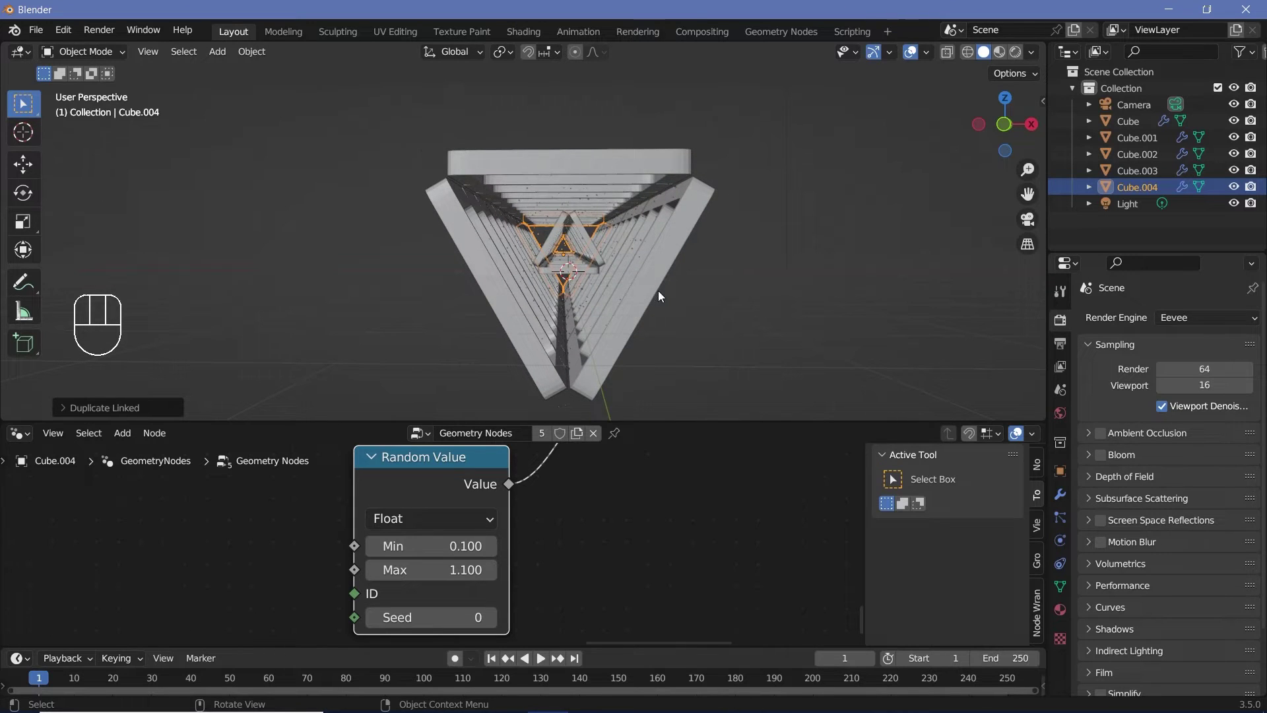
{"action": "middle_click", "coordinate": [522, 283]}
{"action": "scroll", "scroll_direction": "down", "scroll_amount": 3}
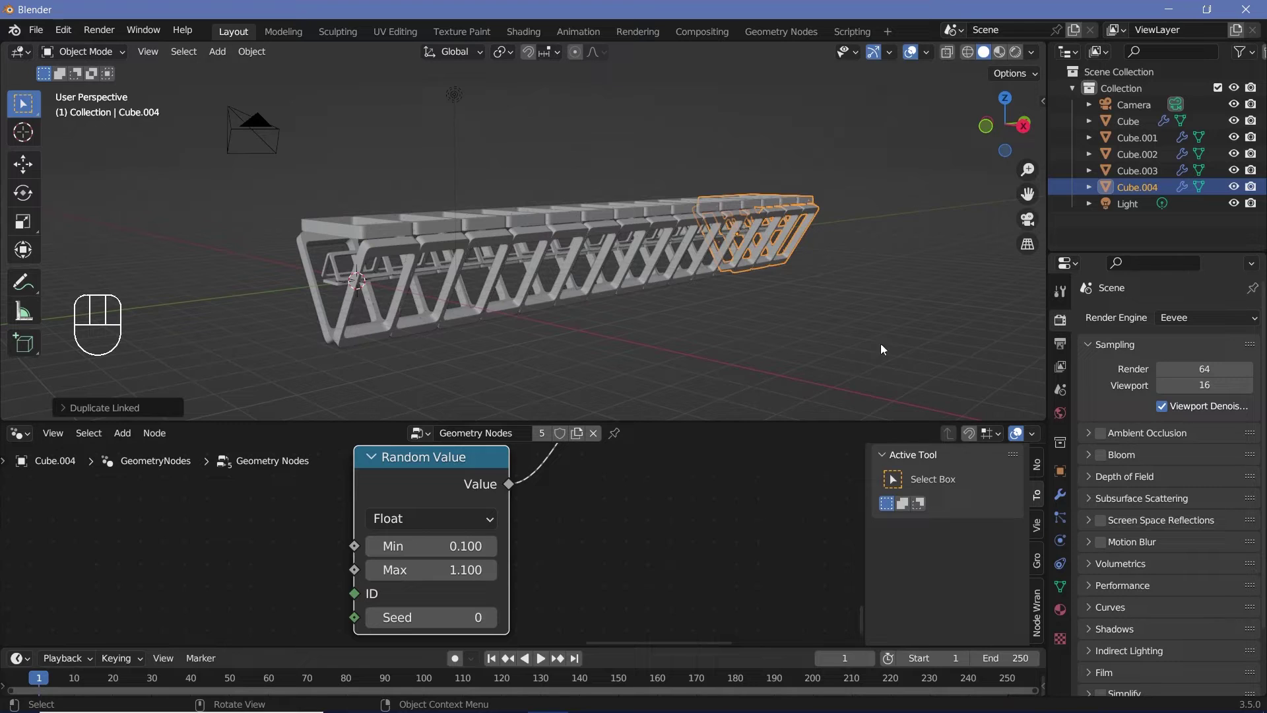
{"action": "left_click_drag", "start_coordinate": [1067, 330], "coordinate": [1101, 452]}
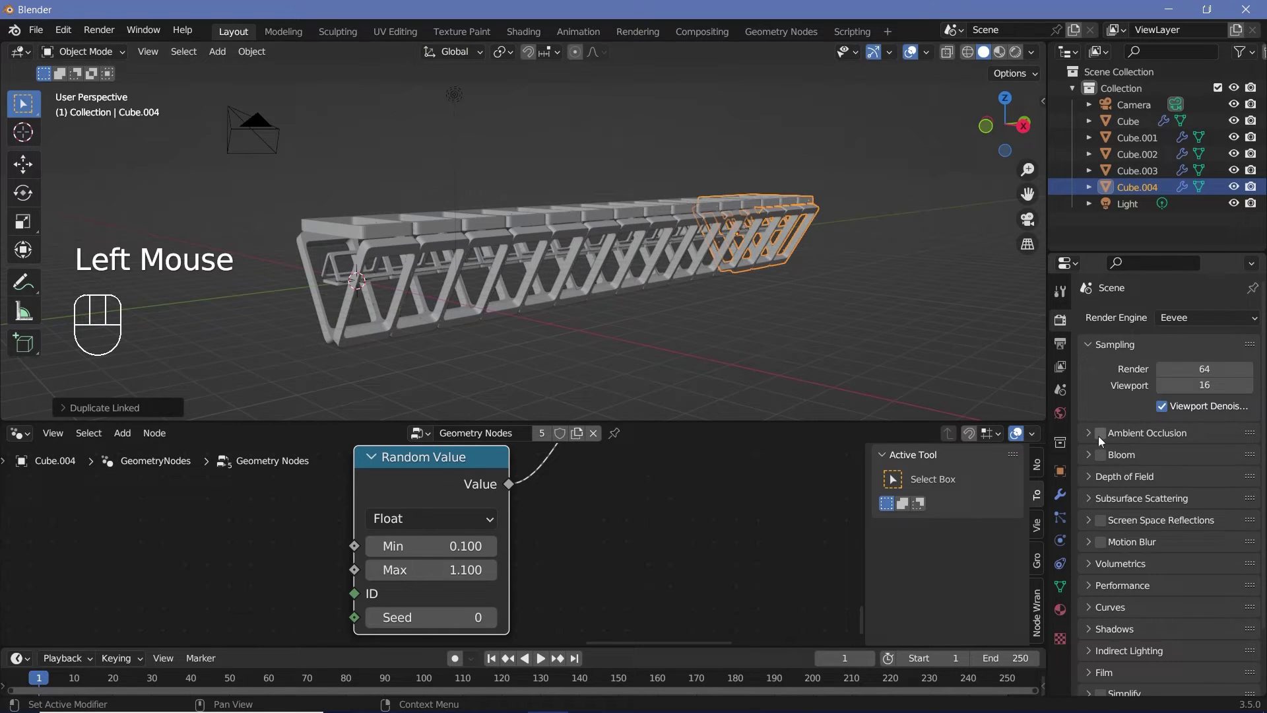
Enable Eevee ambient occlusion, bloom, screen space reflections and motion blur.
{"action": "left_click_drag", "start_coordinate": [1105, 445], "coordinate": [1105, 521]}
{"action": "left_click_drag", "start_coordinate": [1094, 557], "coordinate": [1113, 545]}
{"action": "left_click_drag", "start_coordinate": [1105, 548], "coordinate": [1091, 556]}
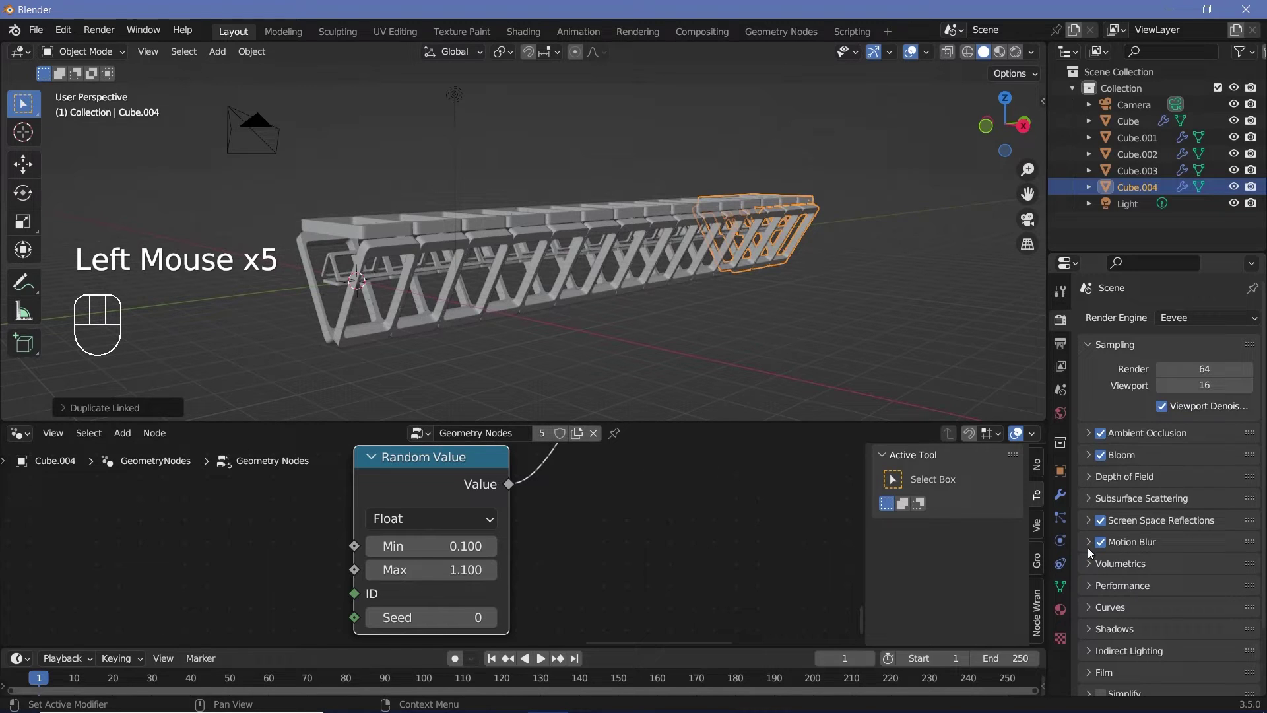
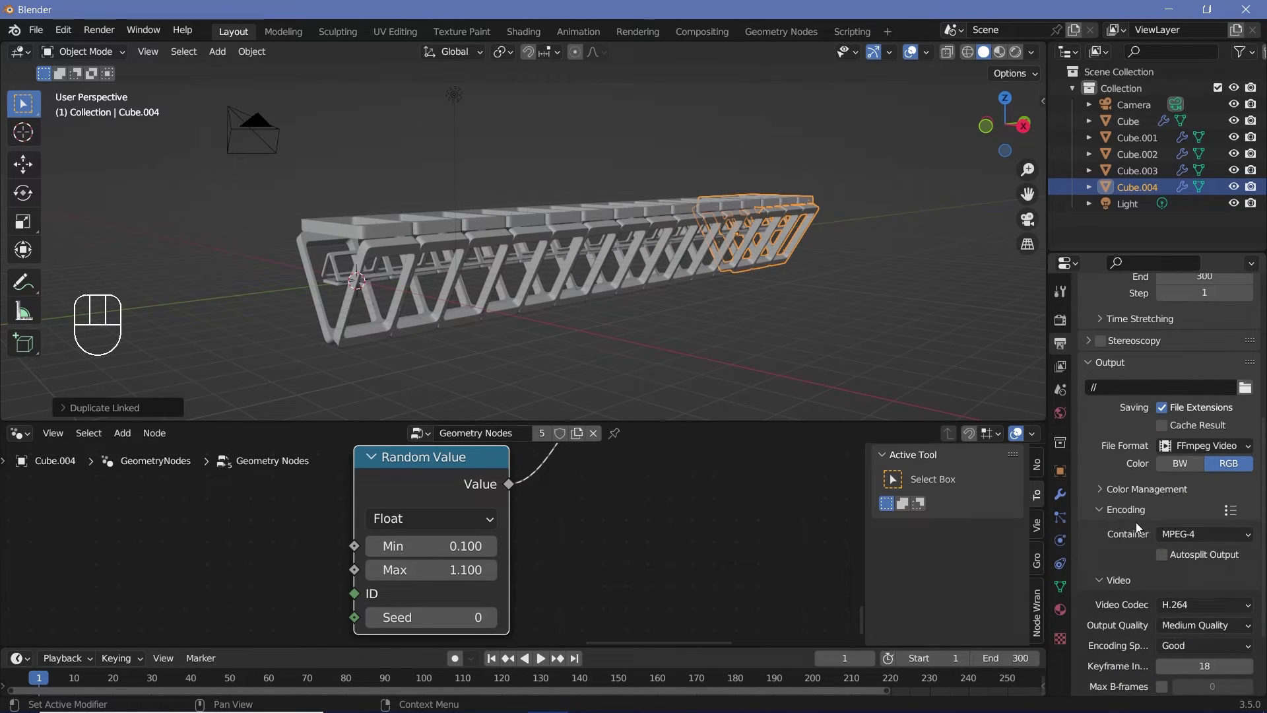
Set End frame 300 and FFmpeg MPEG-4 H.264 output at perceptually lossless quality; reset the Camera's location and rotation.
{"action": "left_click_drag", "start_coordinate": [1178, 538], "coordinate": [1152, 626]}
{"action": "left_click_drag", "start_coordinate": [1180, 627], "coordinate": [993, 563]}
{"action": "left_click_drag", "start_coordinate": [260, 133], "coordinate": [261, 162]}
{"action": "key", "text": "alt+g"}
{"action": "key", "text": "alt+r"}
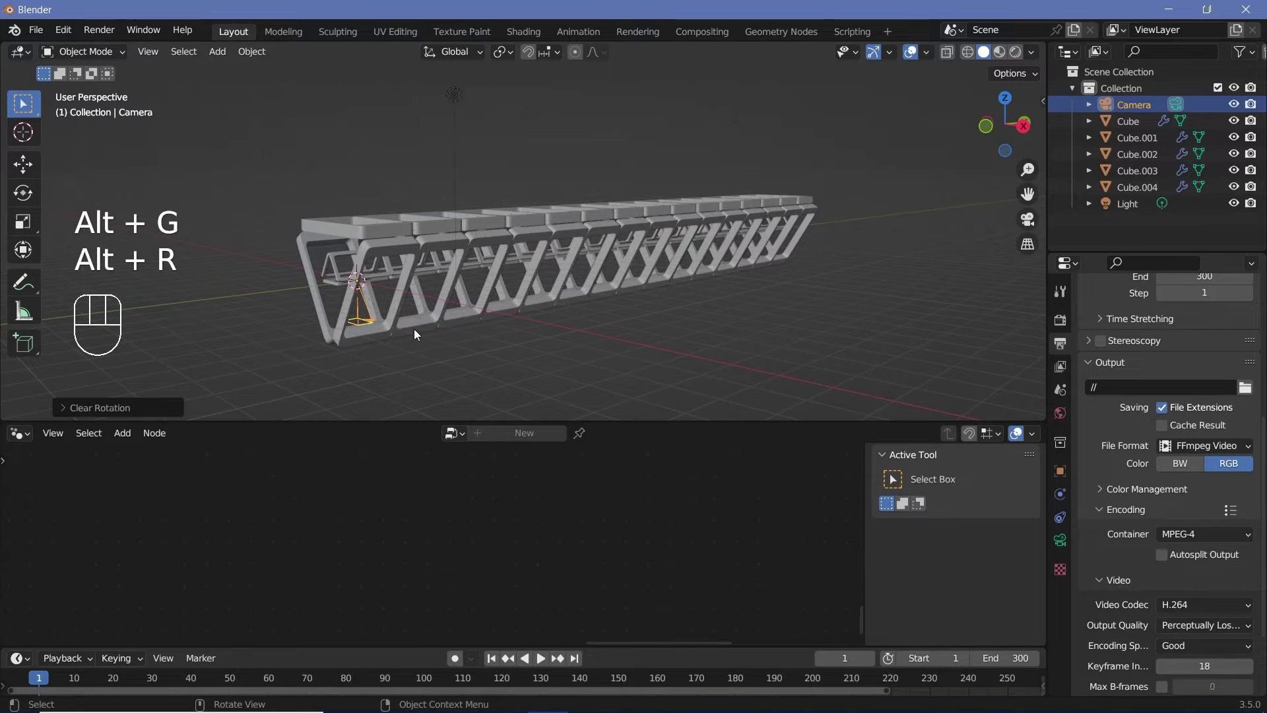
Rotate the camera and frame the truss end in a straight-on side view.
{"action": "key", "text": "r"}
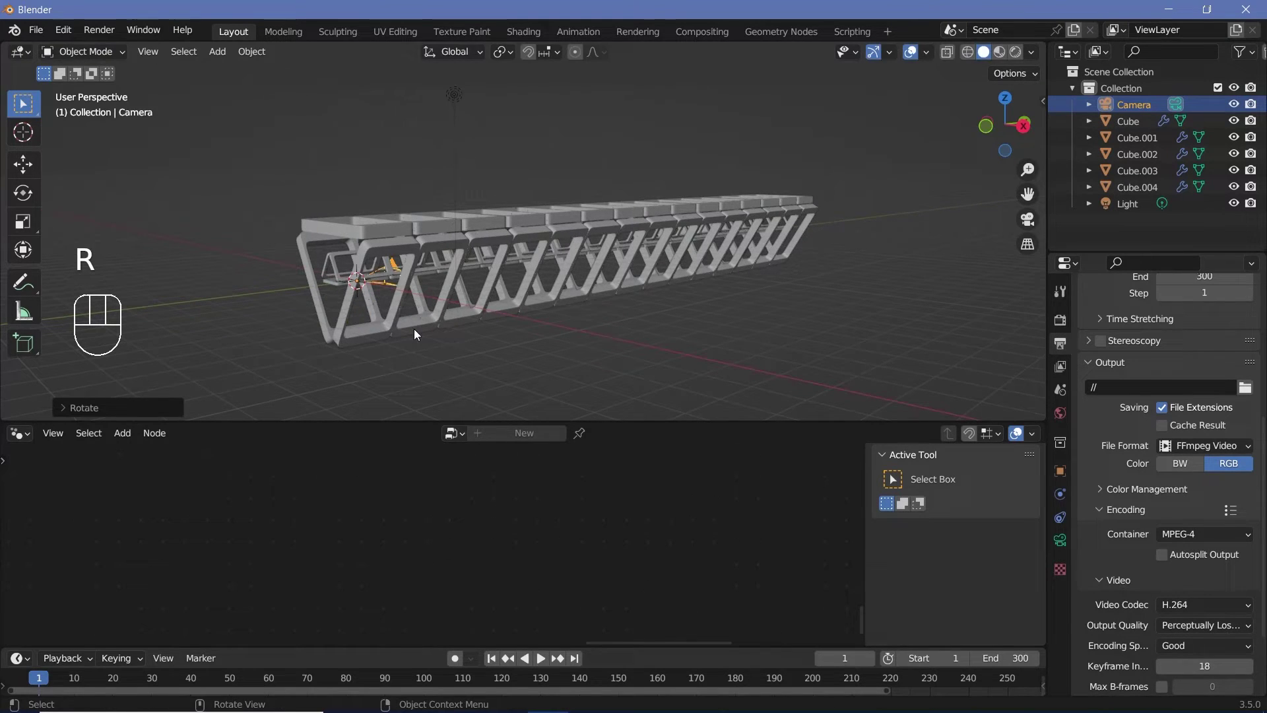
{"action": "scroll", "scroll_direction": "up", "scroll_amount": 3}
{"action": "middle_click", "coordinate": [359, 314]}
{"action": "left_click_drag", "start_coordinate": [212, 323], "coordinate": [418, 315]}
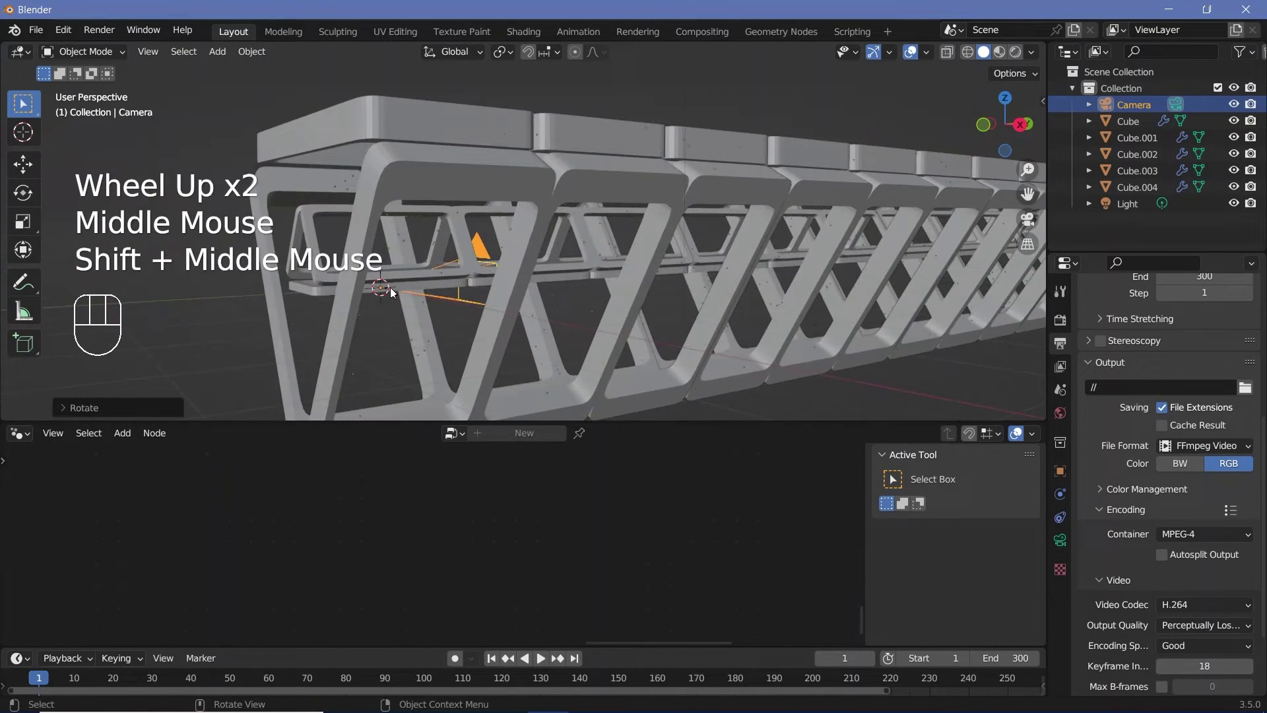
{"action": "key", "text": "KP_1"}
{"action": "key", "text": "KP_3"}
{"action": "scroll", "scroll_direction": "up", "scroll_amount": 3}
{"action": "middle_click", "coordinate": [295, 267]}
{"action": "left_click_drag", "start_coordinate": [557, 299], "coordinate": [613, 288]}
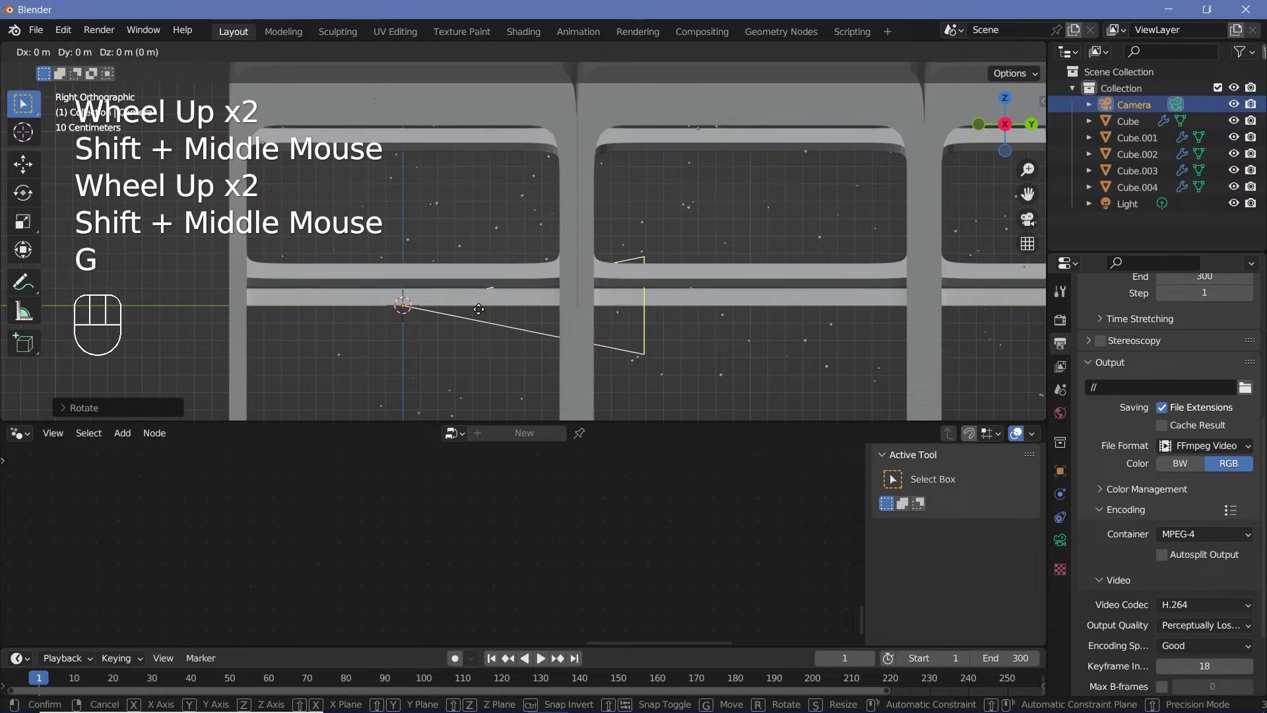
Move the camera inside the truss and look down its length with a 25 mm lens and passepartout 1.0.
{"action": "key", "text": "g"}
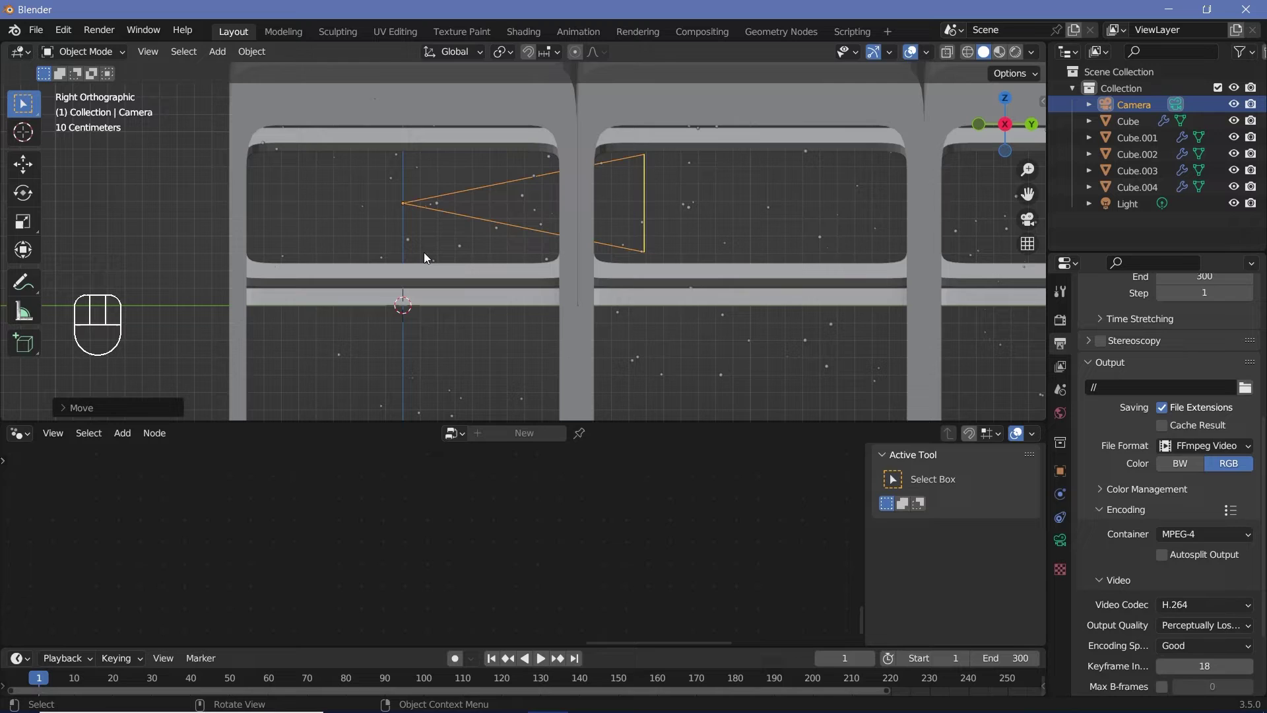
{"action": "key", "text": "g"}
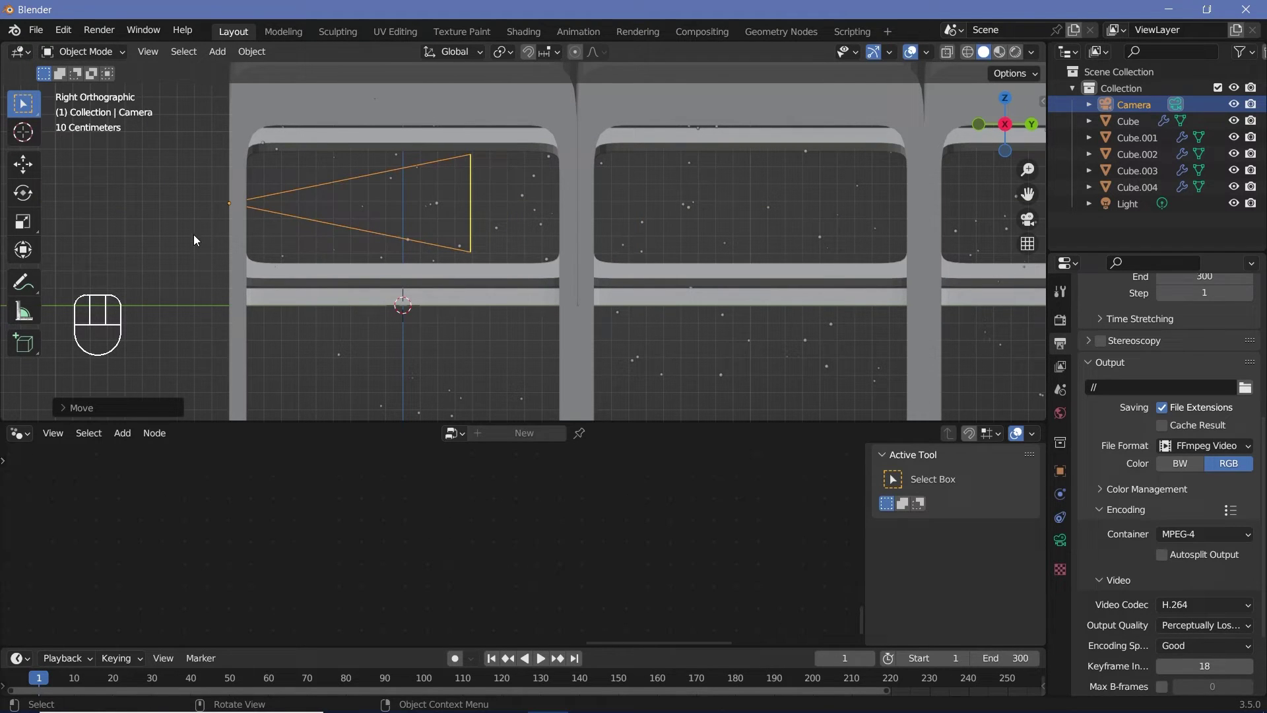
{"action": "key", "text": "KP_0"}
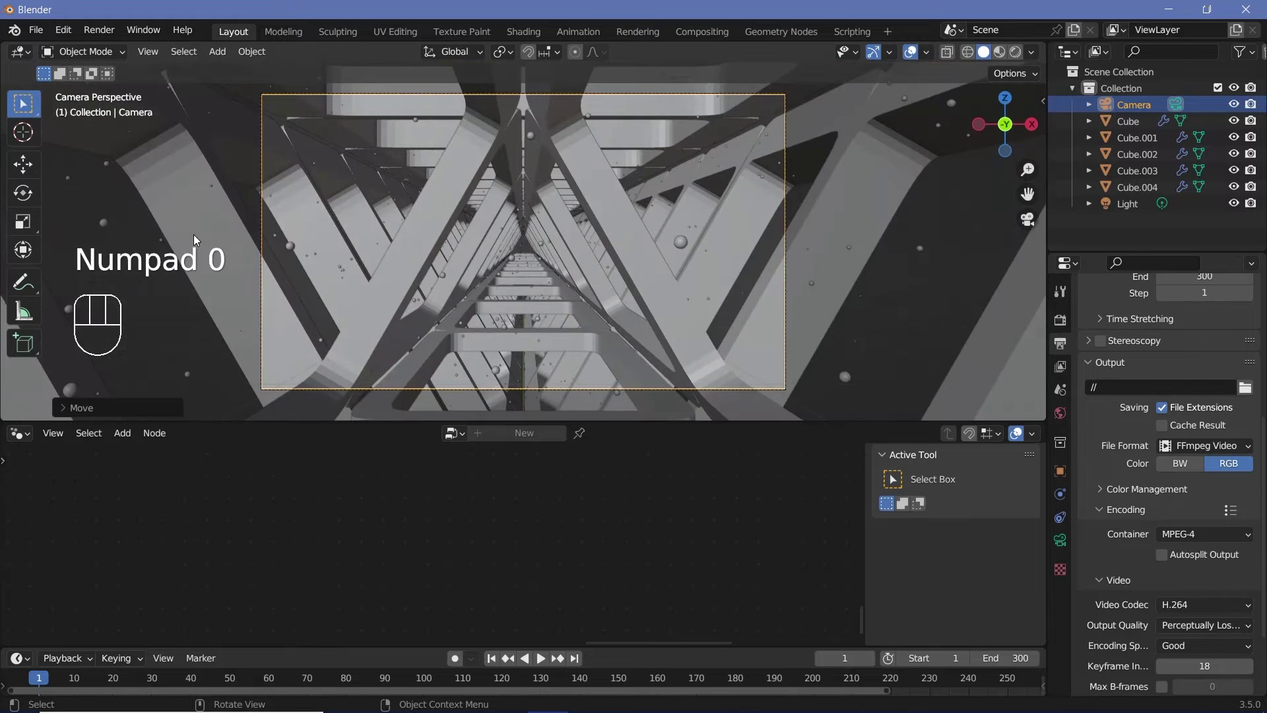
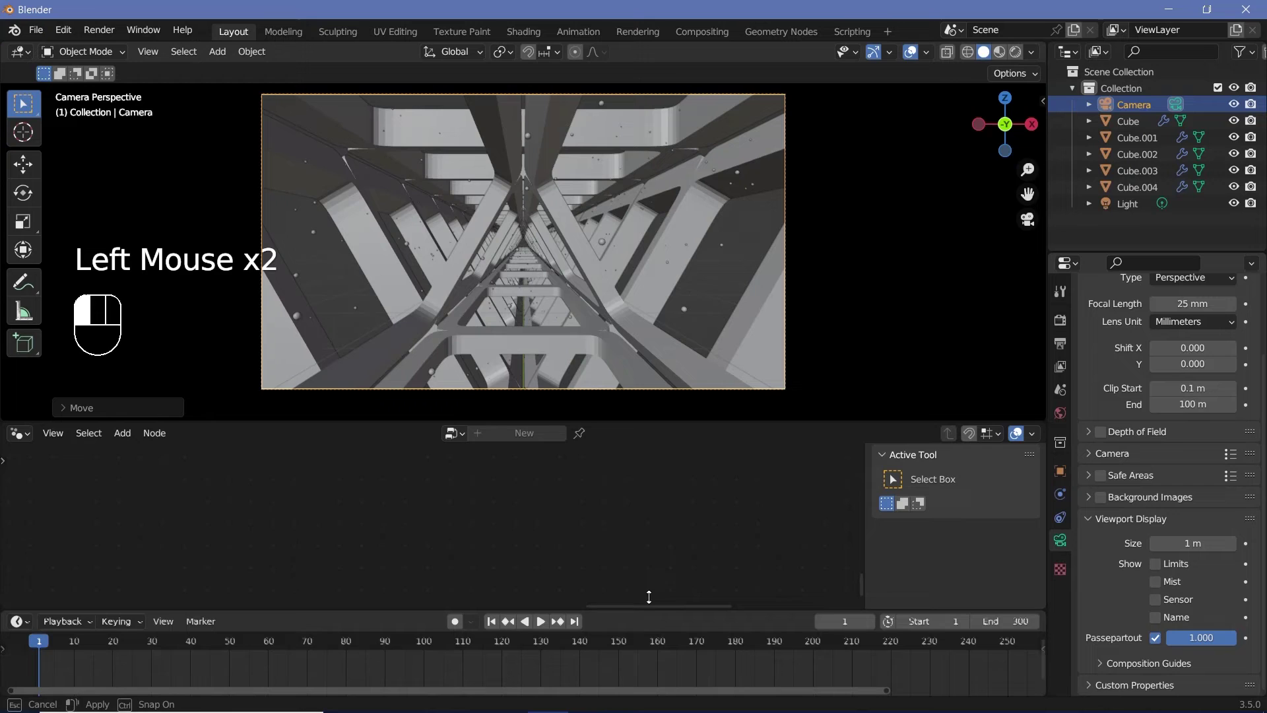
Keyframe the camera's starting location at frame 0 and jump to frame 300.
{"action": "key", "text": "Left"}
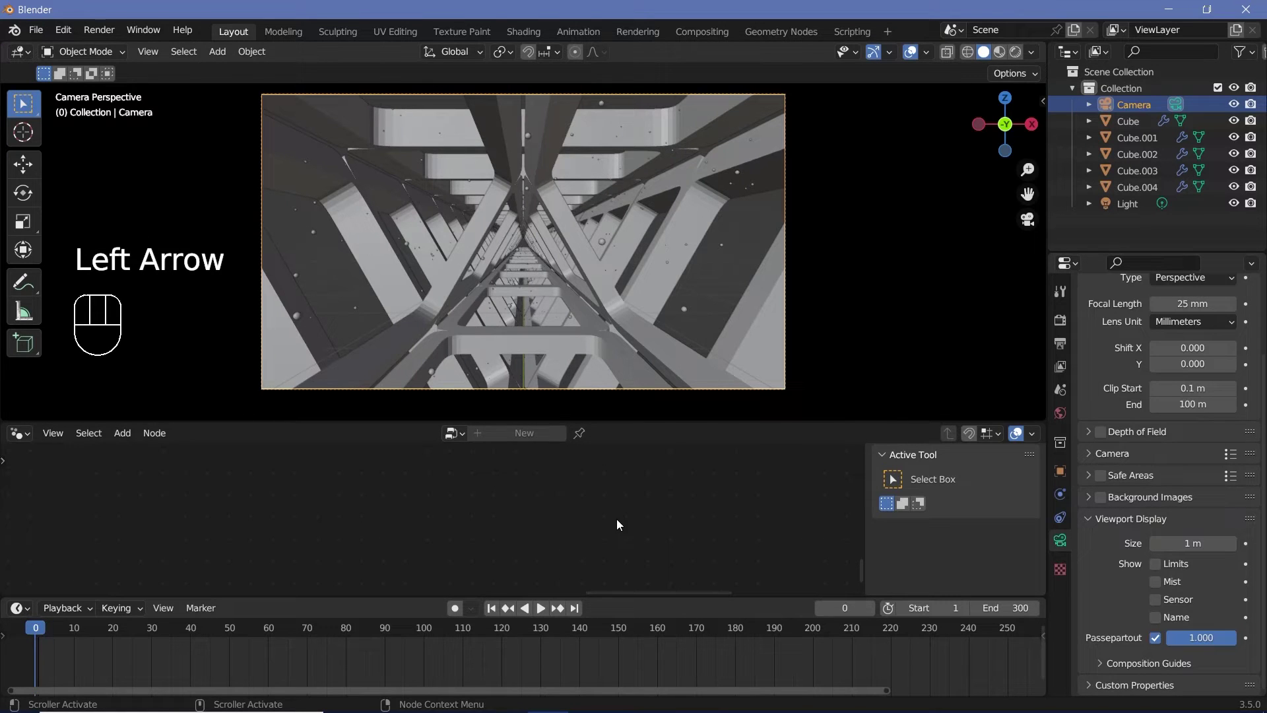
{"action": "key", "text": "i"}
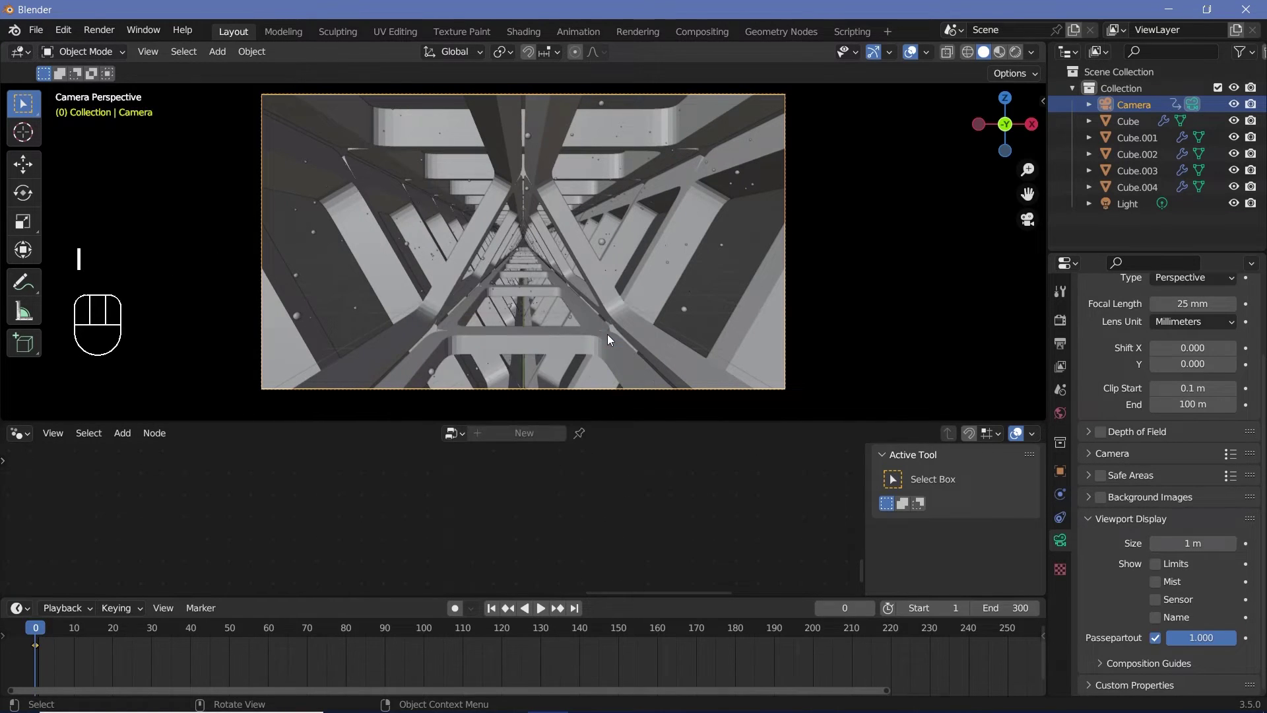
{"action": "middle_click", "coordinate": [729, 598]}
{"action": "left_click", "coordinate": [946, 640]}
Move the camera through the truss, keyframe it at frame 300 with linear interpolation and play the fly-through.
{"action": "key", "text": "g"}
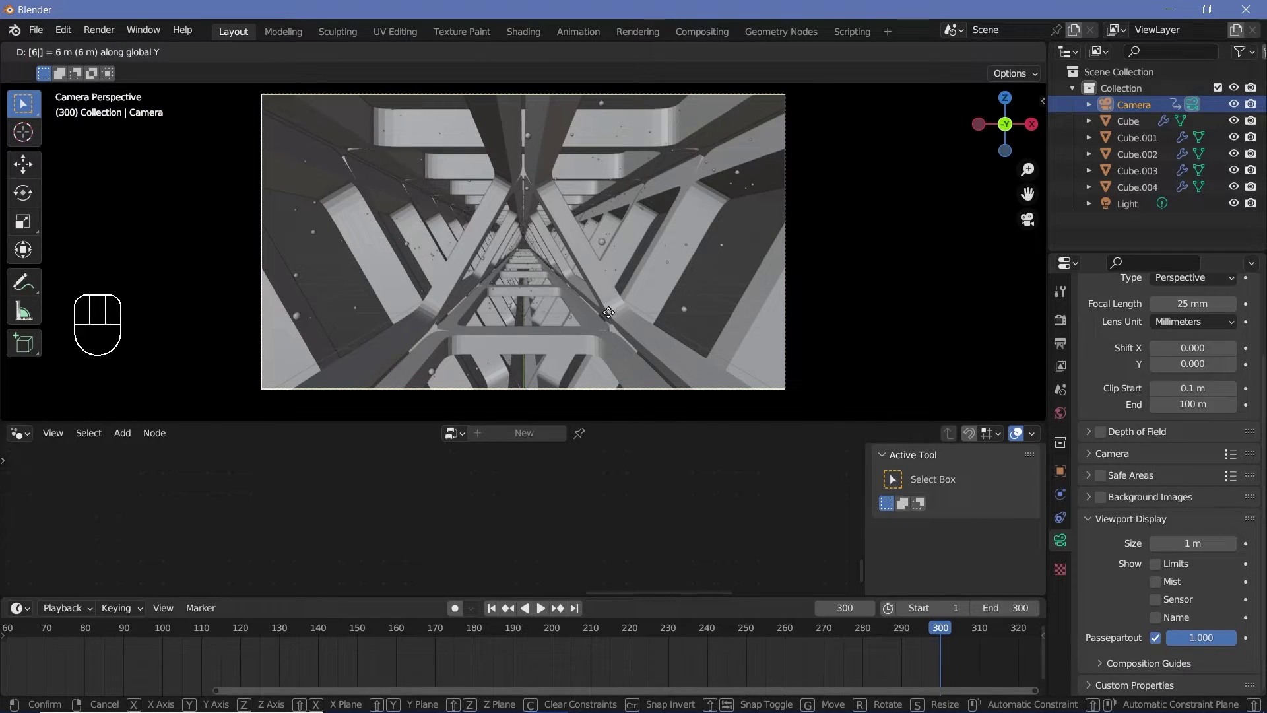
{"action": "key", "text": "r"}
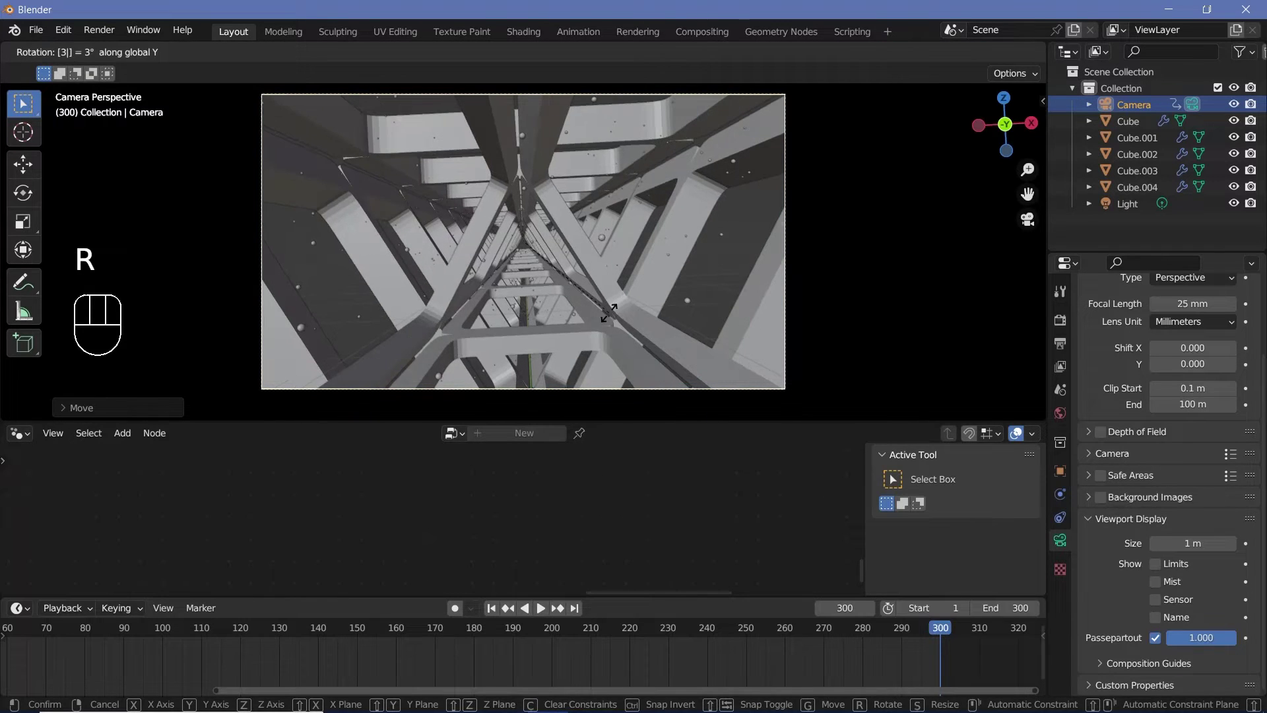
{"action": "key", "text": "i"}
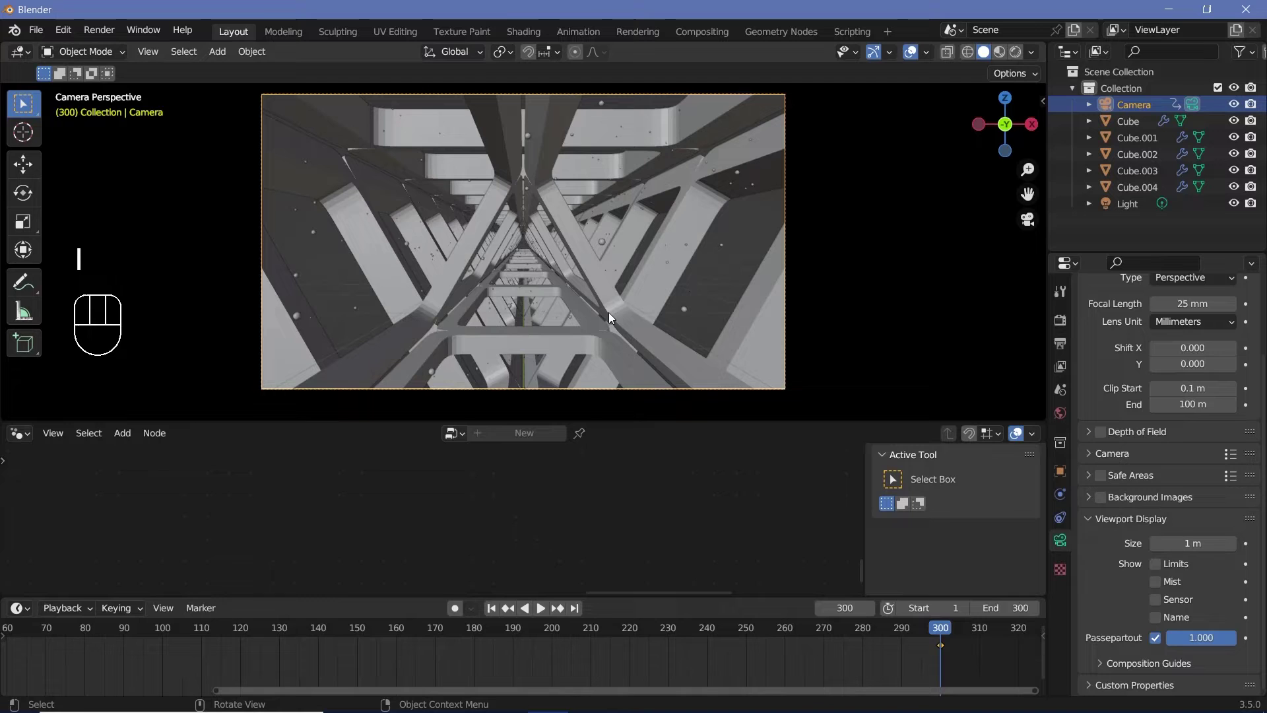
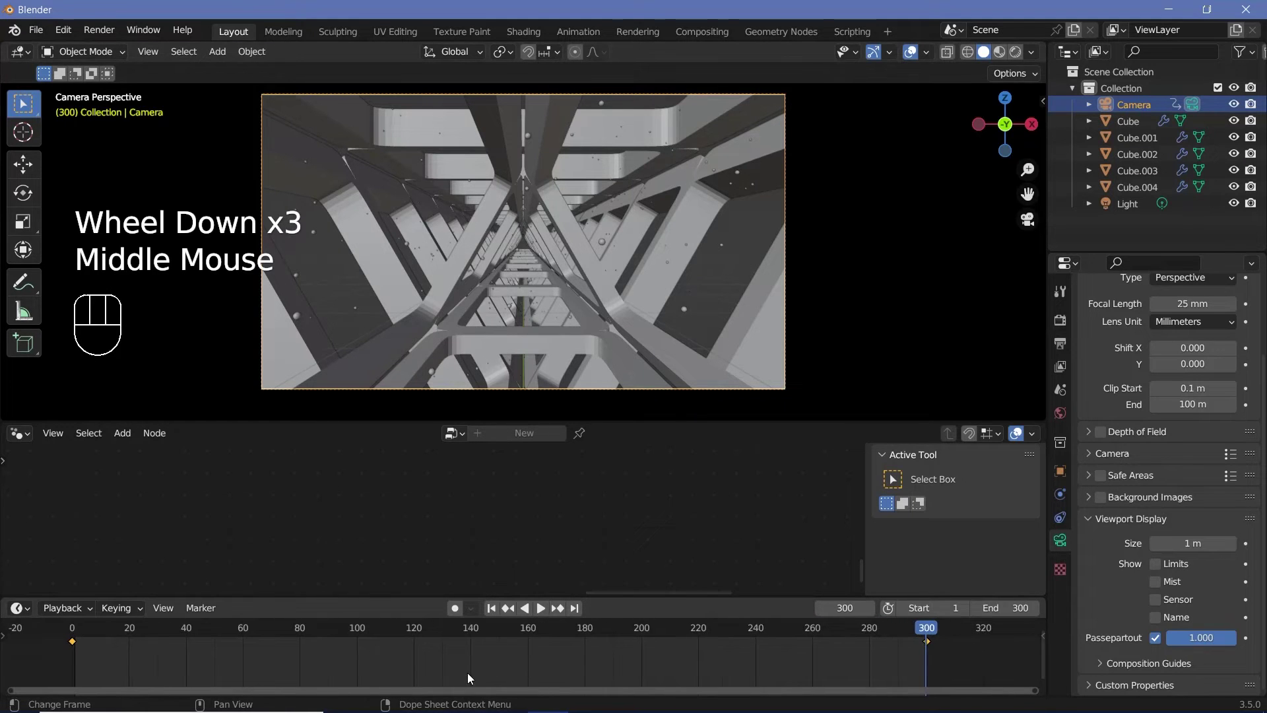
{"action": "key", "text": "t"}
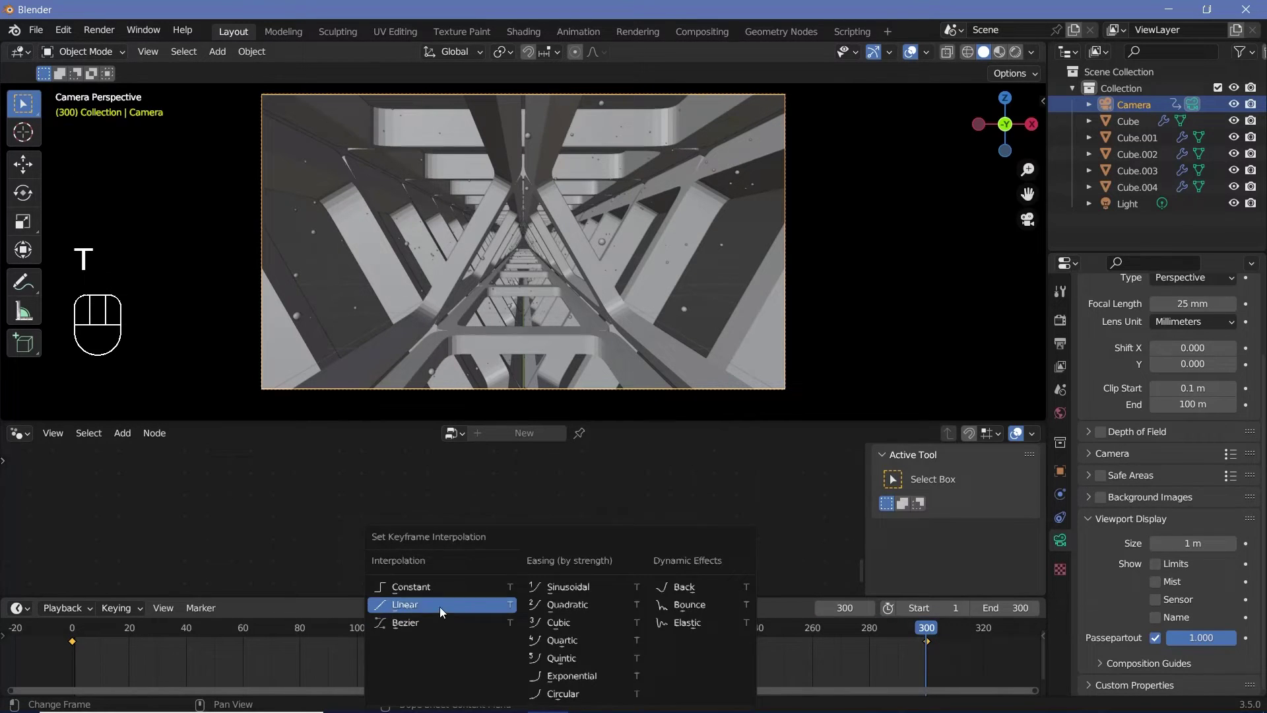
{"action": "key", "text": "space"}
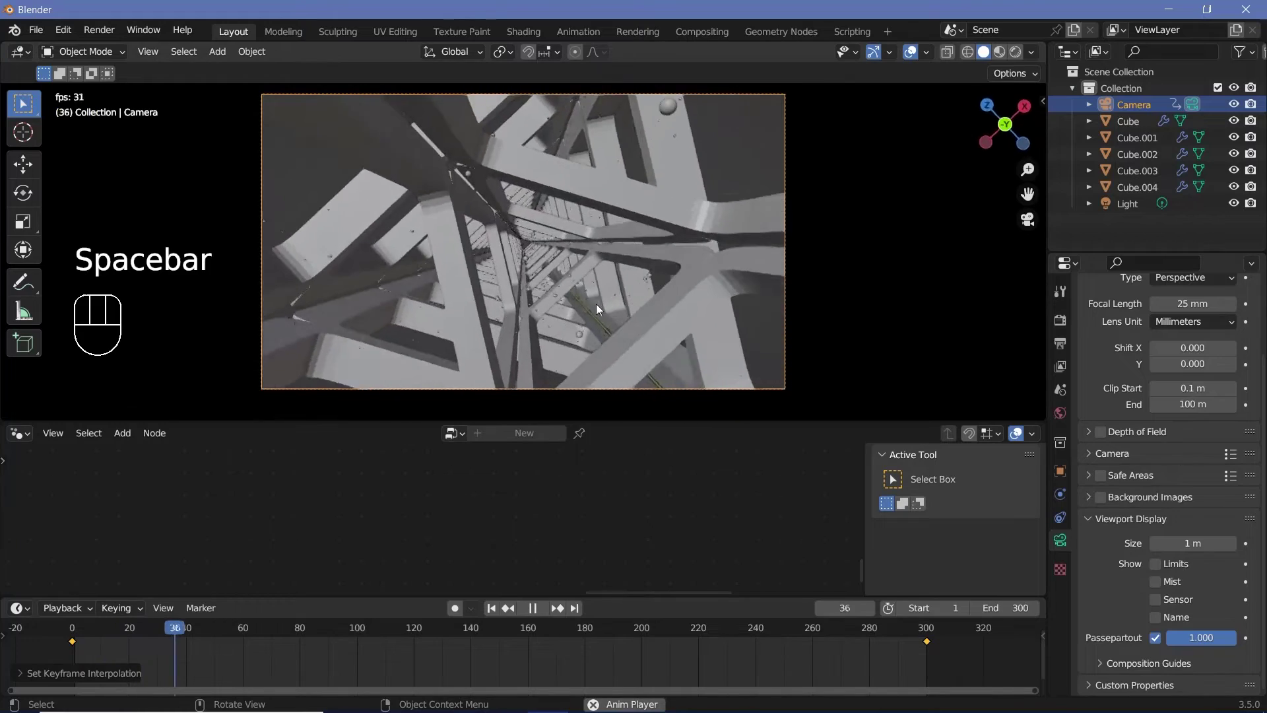
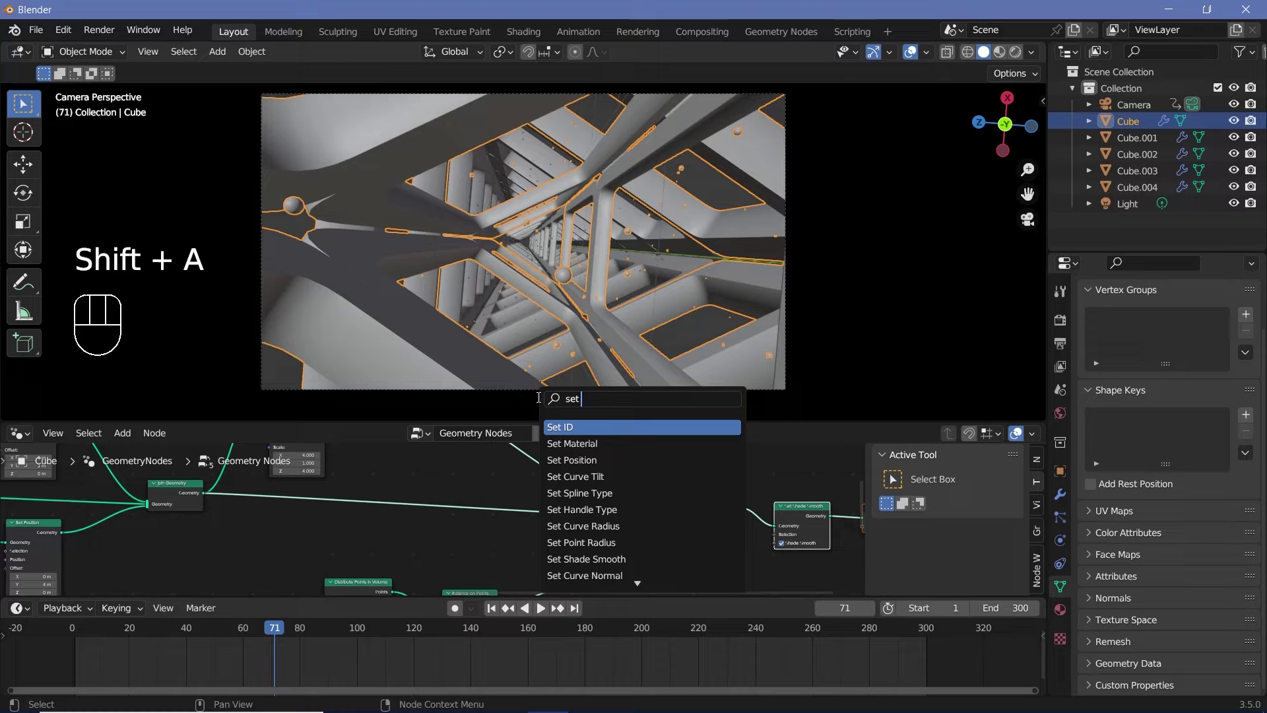
Insert a Set Material node into the geometry node tree.
{"action": "key", "text": "shift+d"}
{"action": "key", "text": "shift+d"}
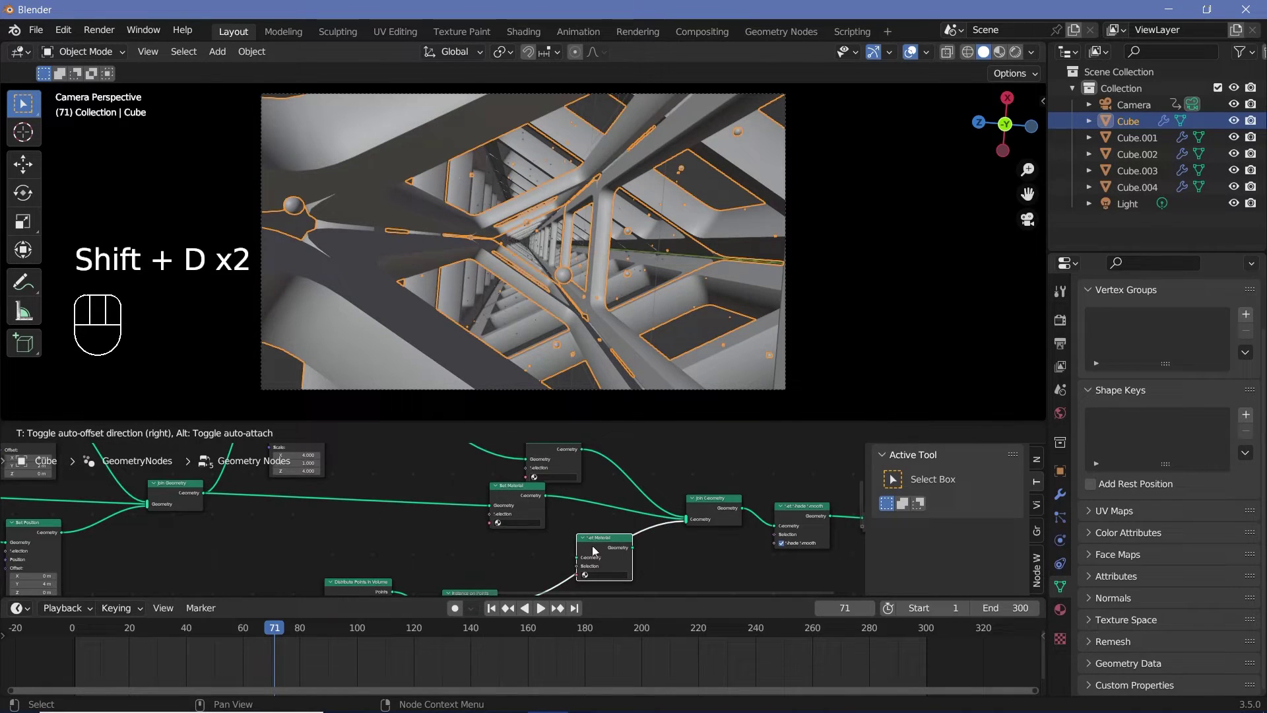
{"action": "left_click", "coordinate": [603, 551]}
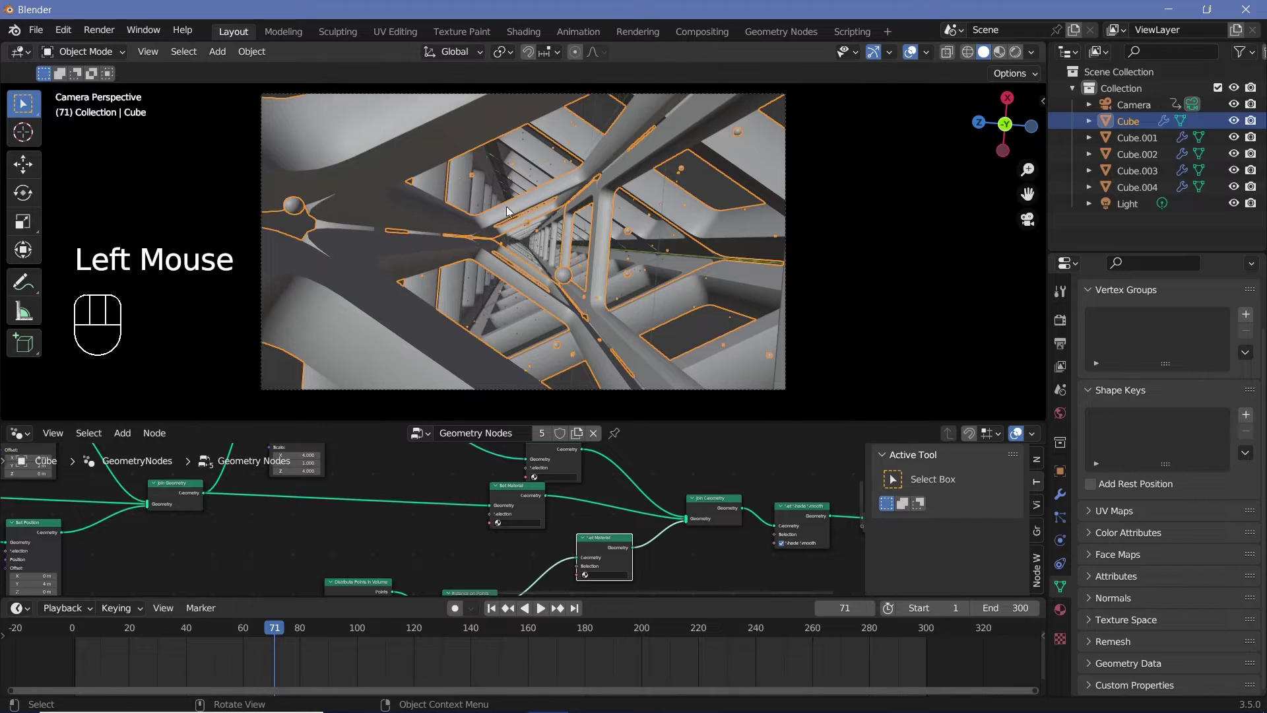
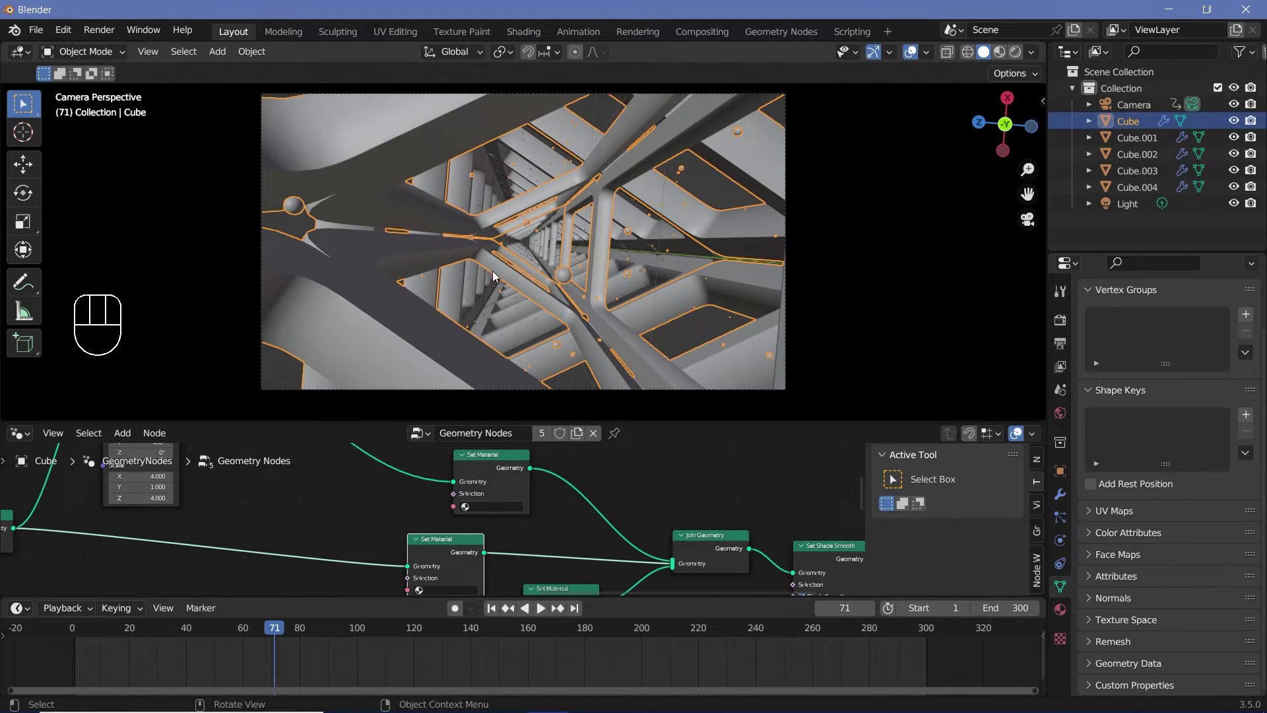
Show the Cube's Principled BSDF material in Material Properties.
{"action": "scroll", "scroll_direction": "down", "scroll_amount": 3}
{"action": "middle_click", "coordinate": [496, 513]}
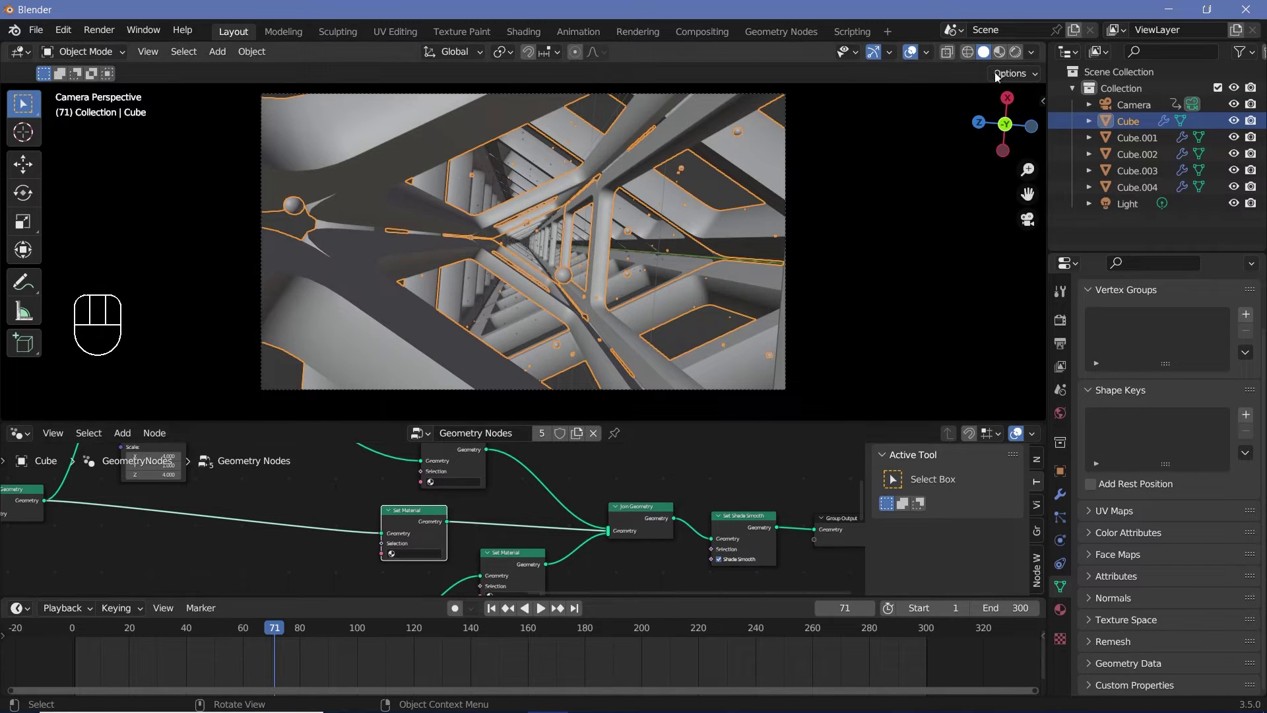
{"action": "left_click", "coordinate": [1017, 59]}
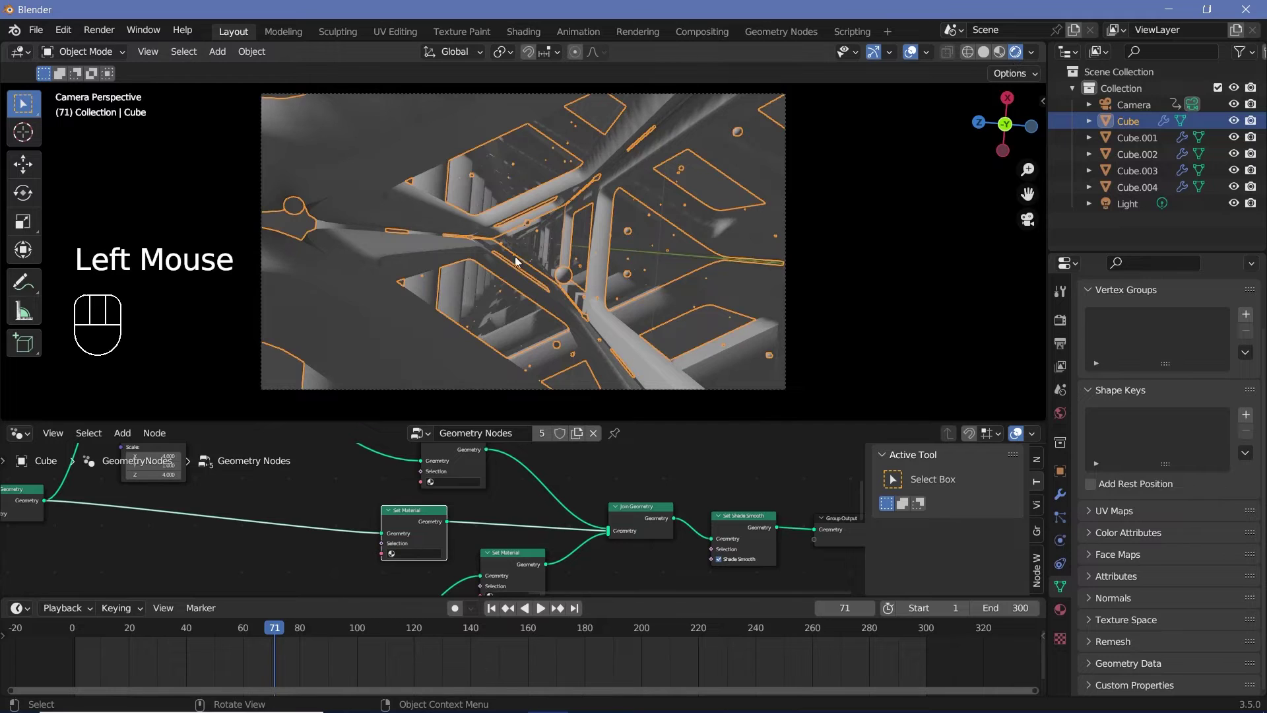
{"action": "left_click", "coordinate": [1069, 612]}
Create materials inner, outer and spheres on the Cube, then select the 1000 W point Light.
{"action": "scroll", "scroll_direction": "up", "scroll_amount": 3}
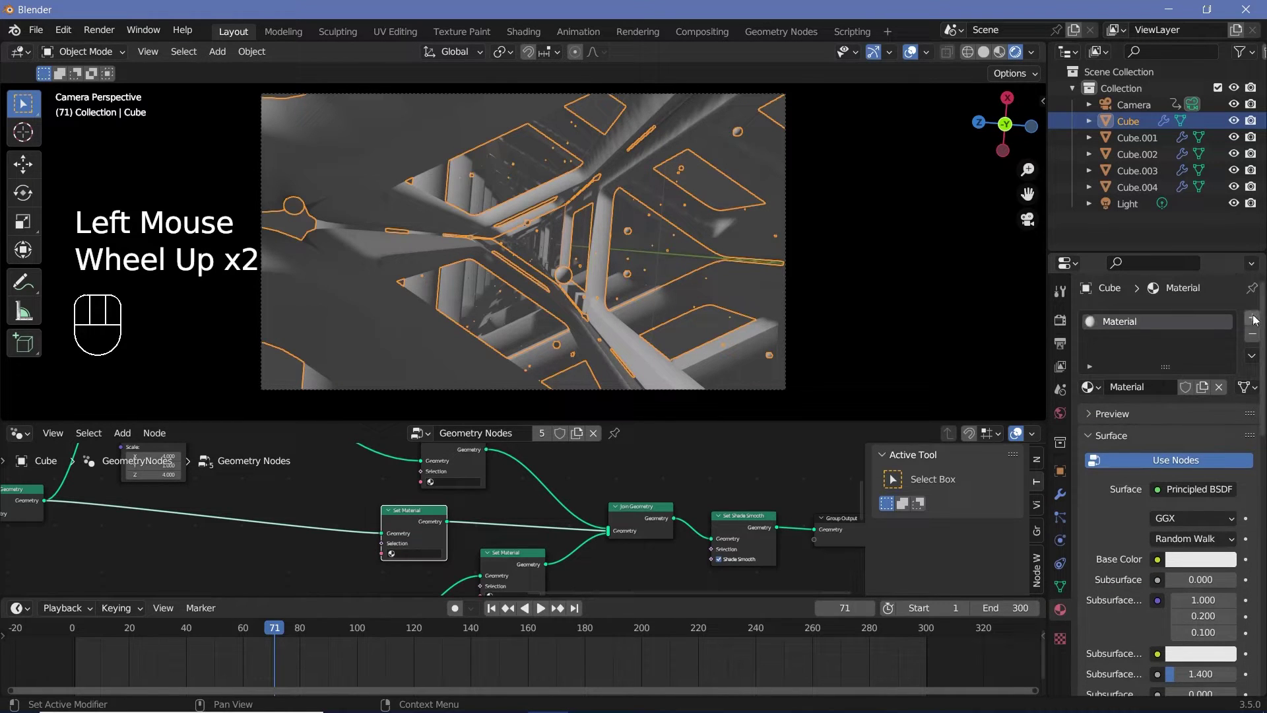
{"action": "left_click", "coordinate": [1256, 320]}
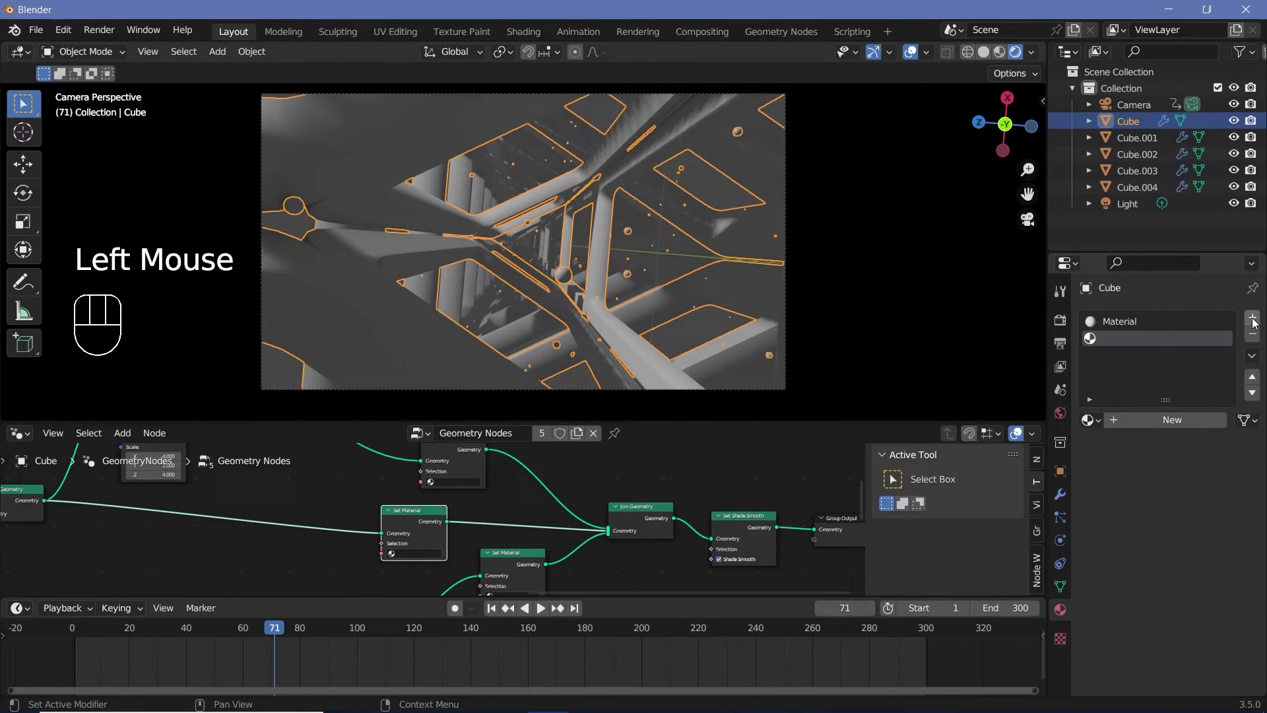
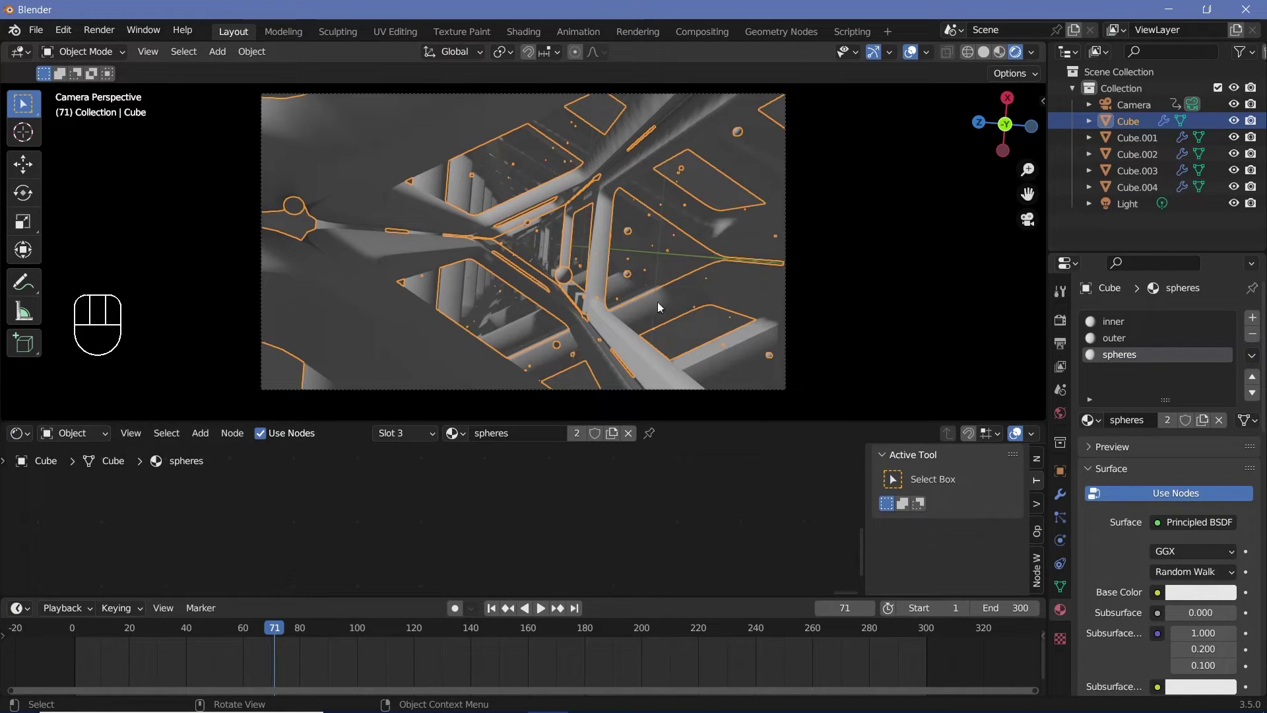
{"action": "left_click", "coordinate": [1125, 207]}
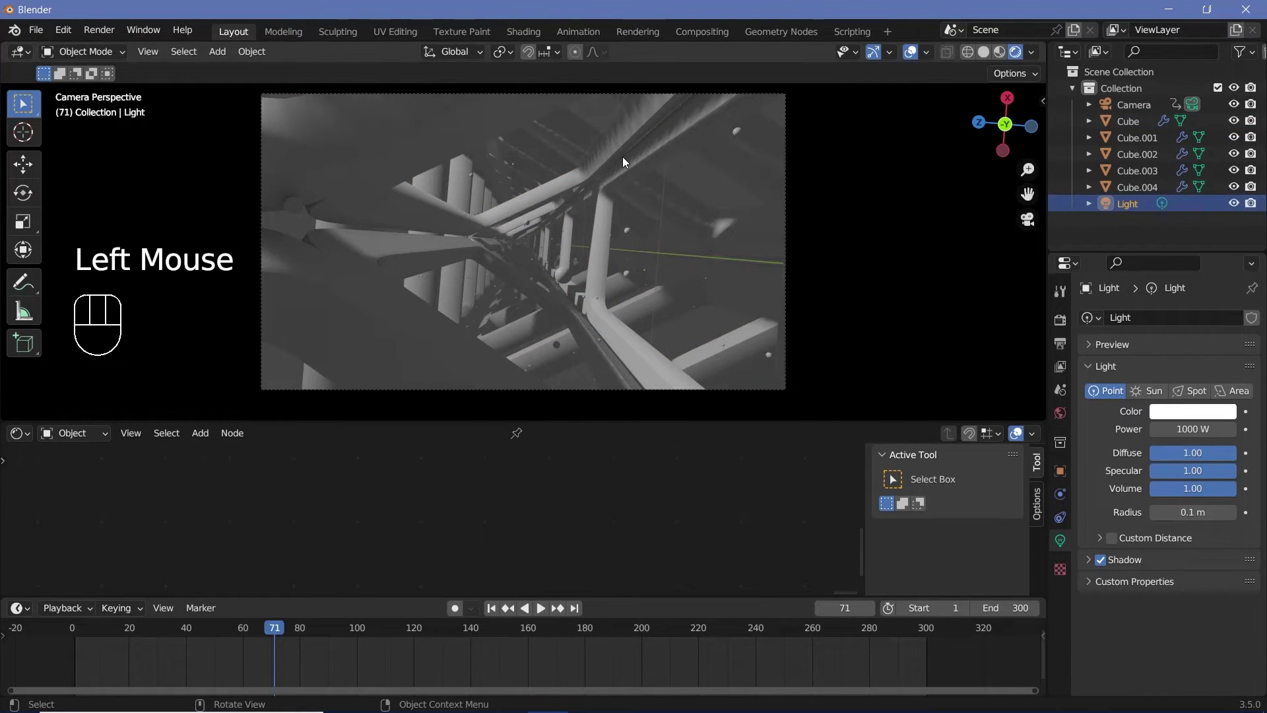
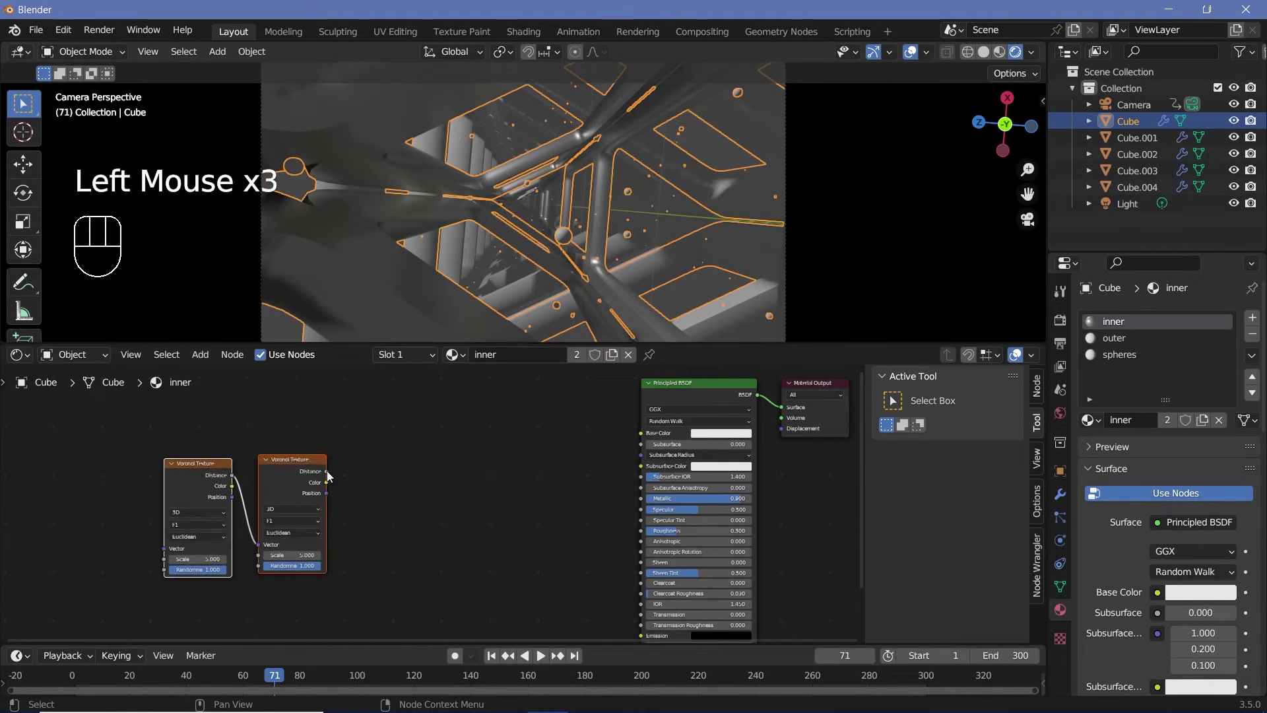
Wire the Voronoi texture through the ColorRamp into the Bump node's height.
{"action": "left_click_drag", "start_coordinate": [333, 475], "coordinate": [393, 532]}
{"action": "left_click_drag", "start_coordinate": [497, 488], "coordinate": [599, 557]}
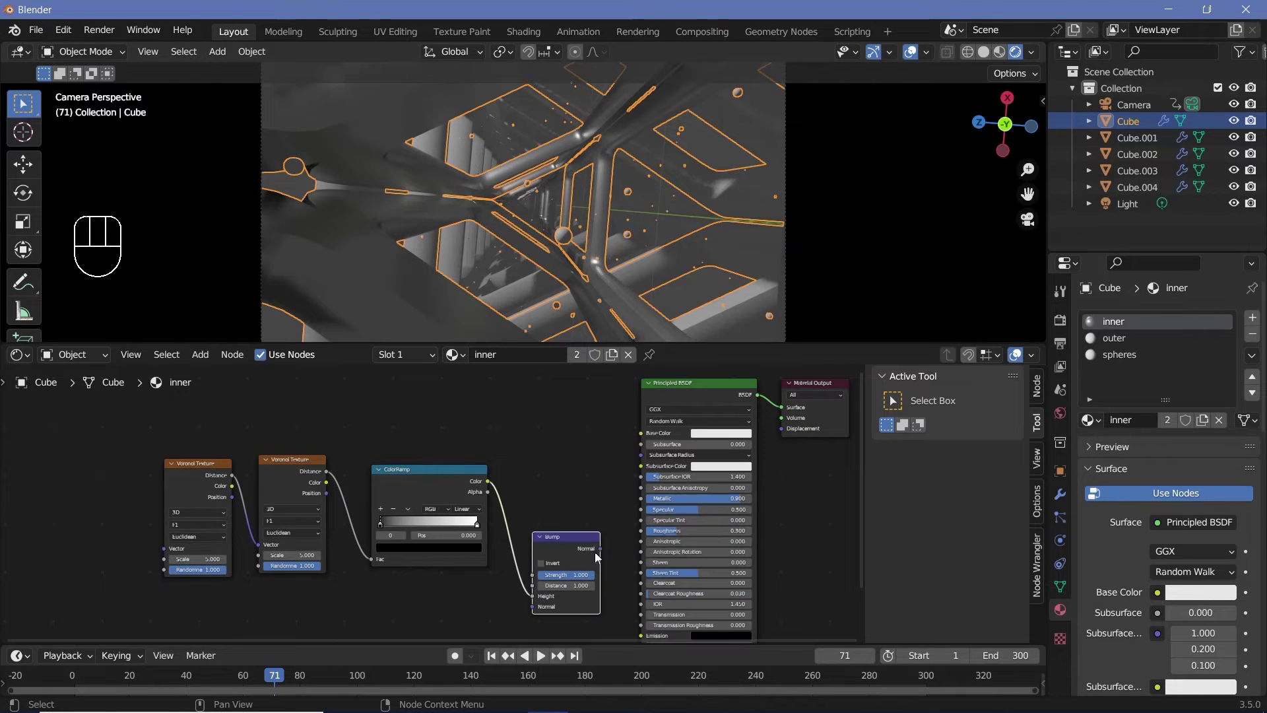
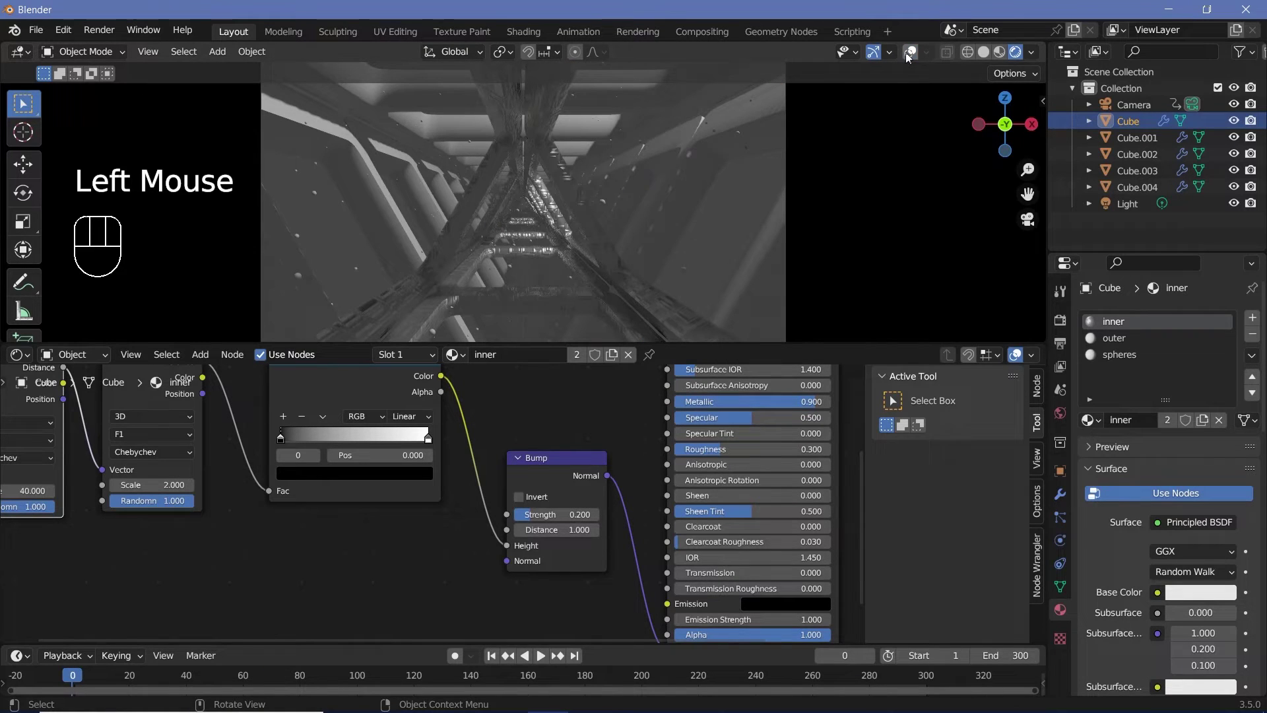
Play the fly-through briefly and orbit the viewport to check the inner material's bump.
{"action": "key", "text": "space"}
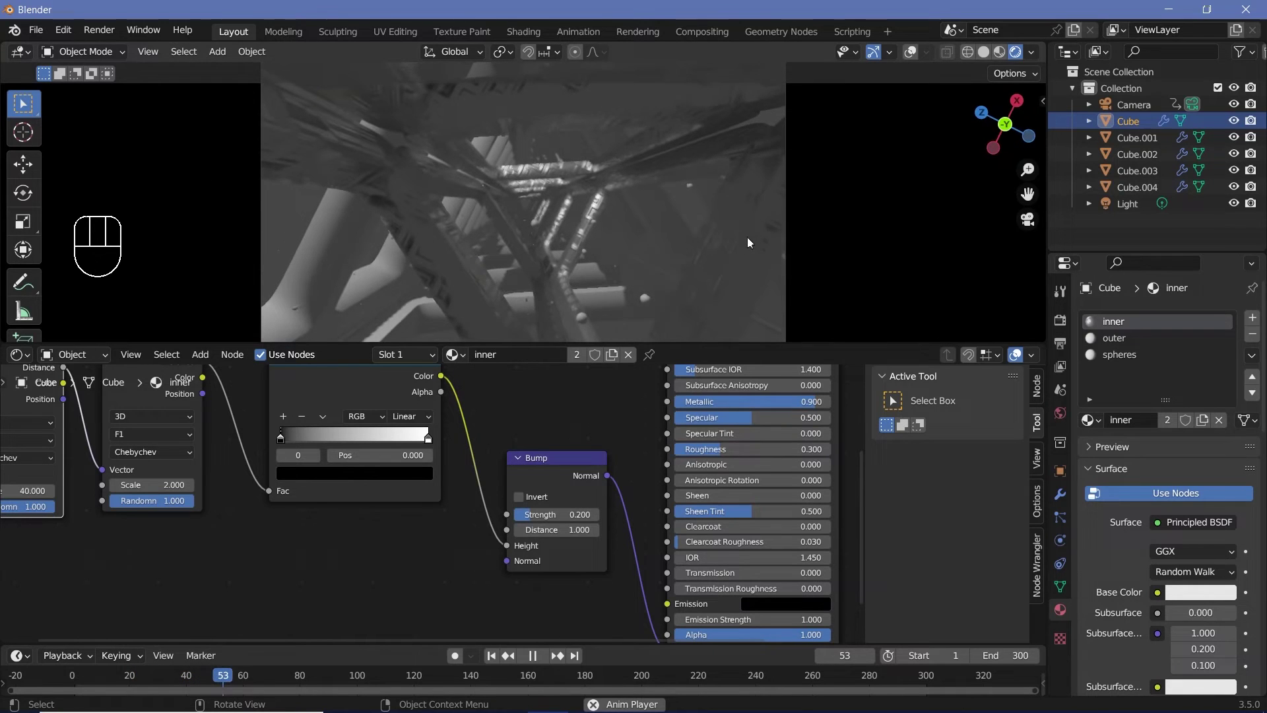
{"action": "key", "text": "space"}
{"action": "scroll", "scroll_direction": "up", "scroll_amount": 3}
{"action": "left_click_drag", "start_coordinate": [434, 272], "coordinate": [411, 286]}
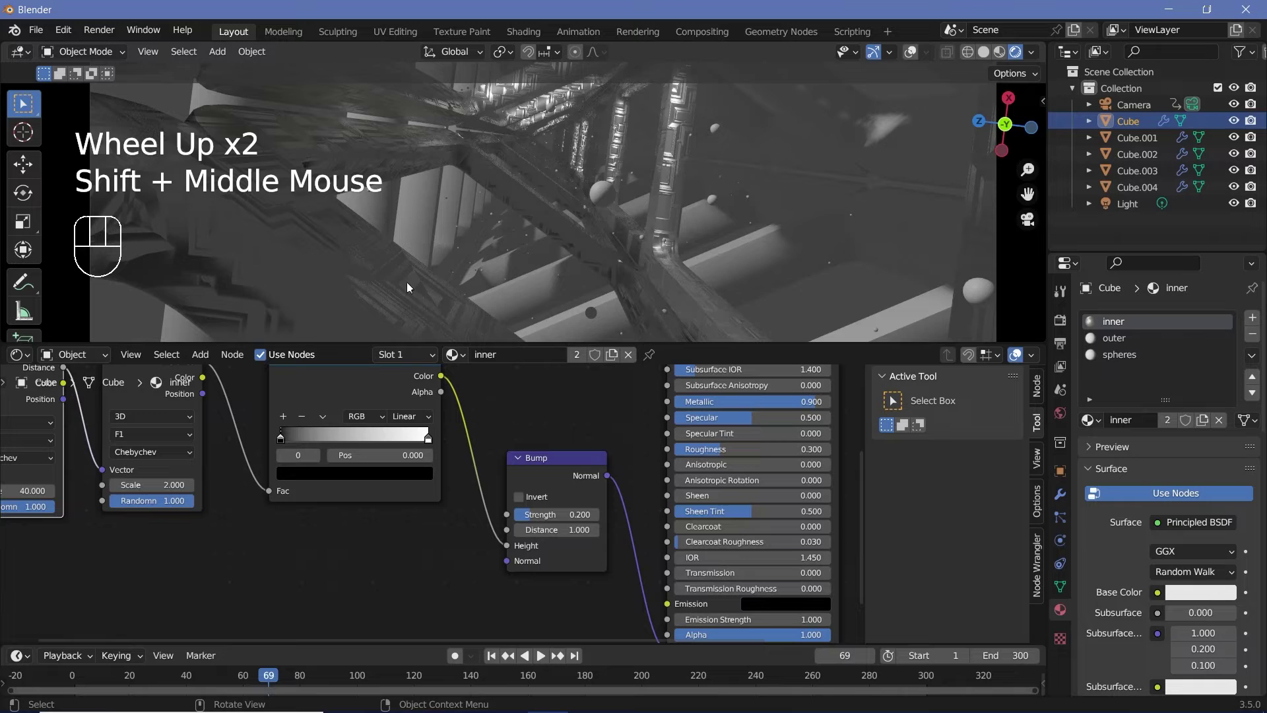
{"action": "left_click_drag", "start_coordinate": [310, 442], "coordinate": [436, 442]}
{"action": "left_click_drag", "start_coordinate": [419, 442], "coordinate": [326, 433]}
Move the ColorRamp black stop to 0.524 to sharpen the bump, then switch to the outer material slot.
{"action": "left_click", "coordinate": [357, 442]}
{"action": "left_click_drag", "start_coordinate": [367, 441], "coordinate": [552, 410]}
{"action": "scroll", "scroll_direction": "down", "scroll_amount": 3}
{"action": "key", "text": "space"}
{"action": "key", "text": "space"}
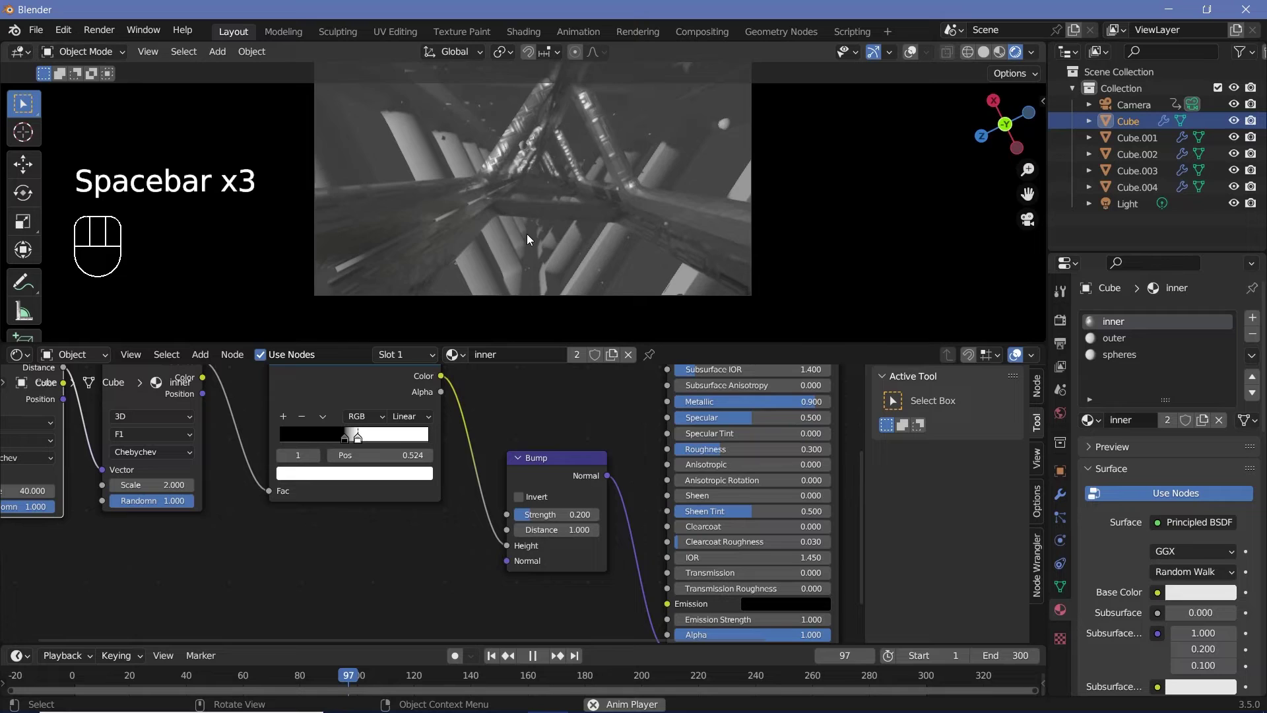
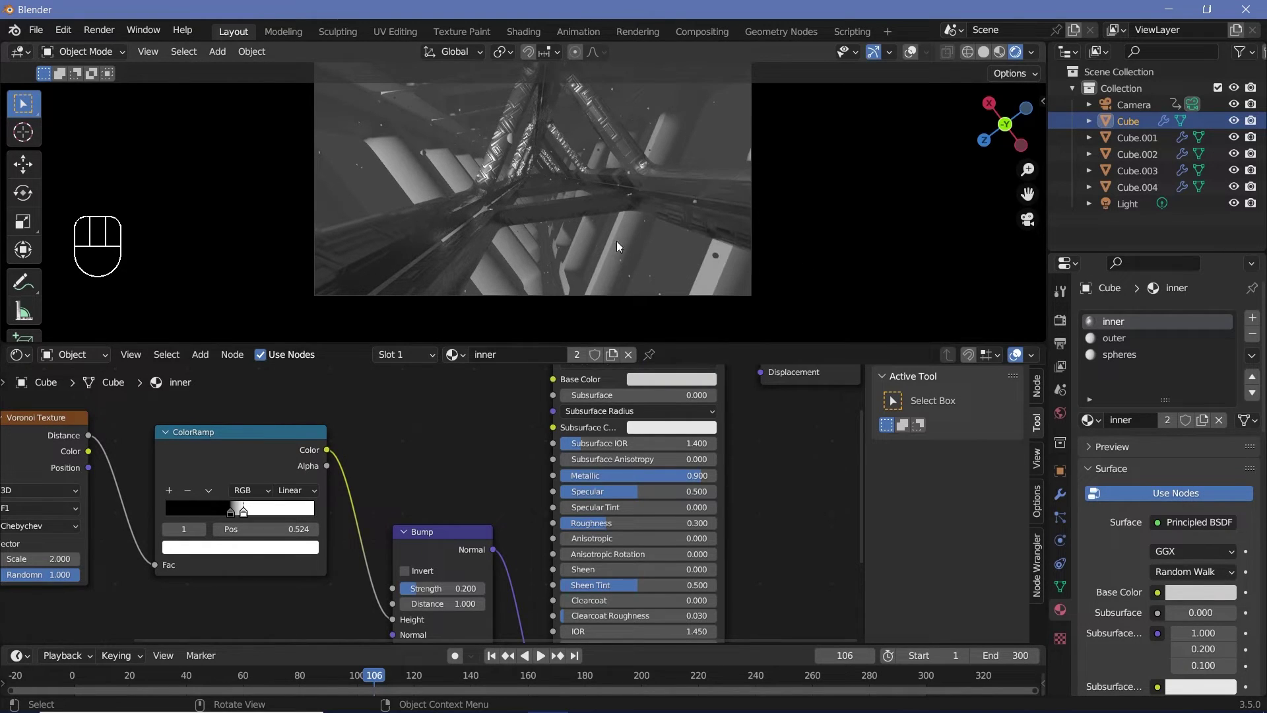
{"action": "left_click", "coordinate": [1137, 345]}
Add a Voronoi Texture into a Constant-mode ColorRamp with the white stop near the end for sparse specks.
{"action": "scroll", "scroll_direction": "down", "scroll_amount": 3}
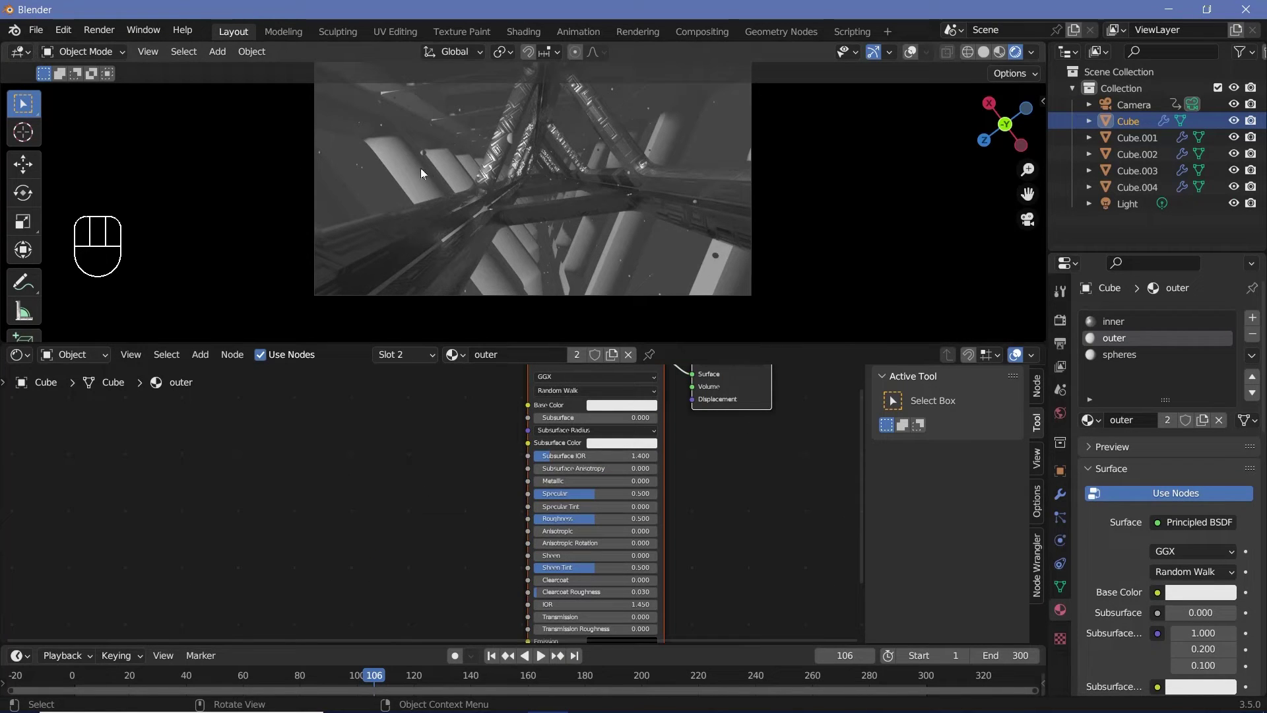
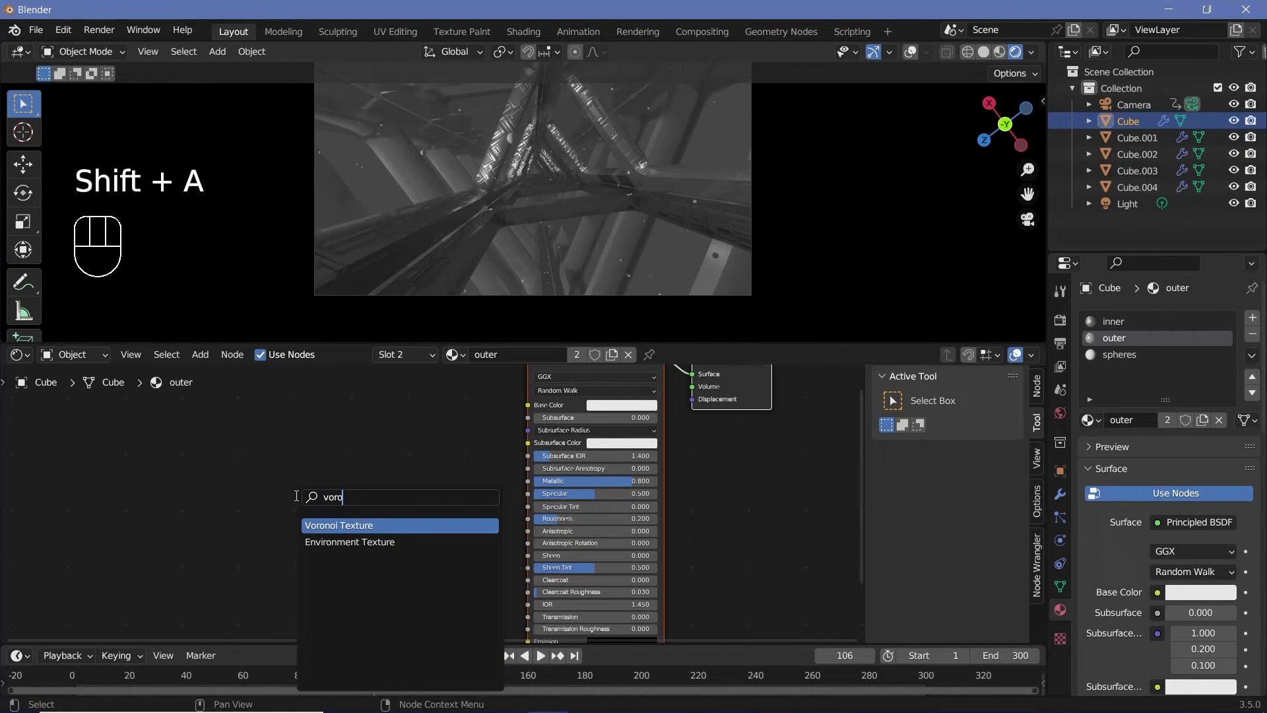
{"action": "scroll", "scroll_direction": "down", "scroll_amount": 3}
{"action": "key", "text": "shift+a"}
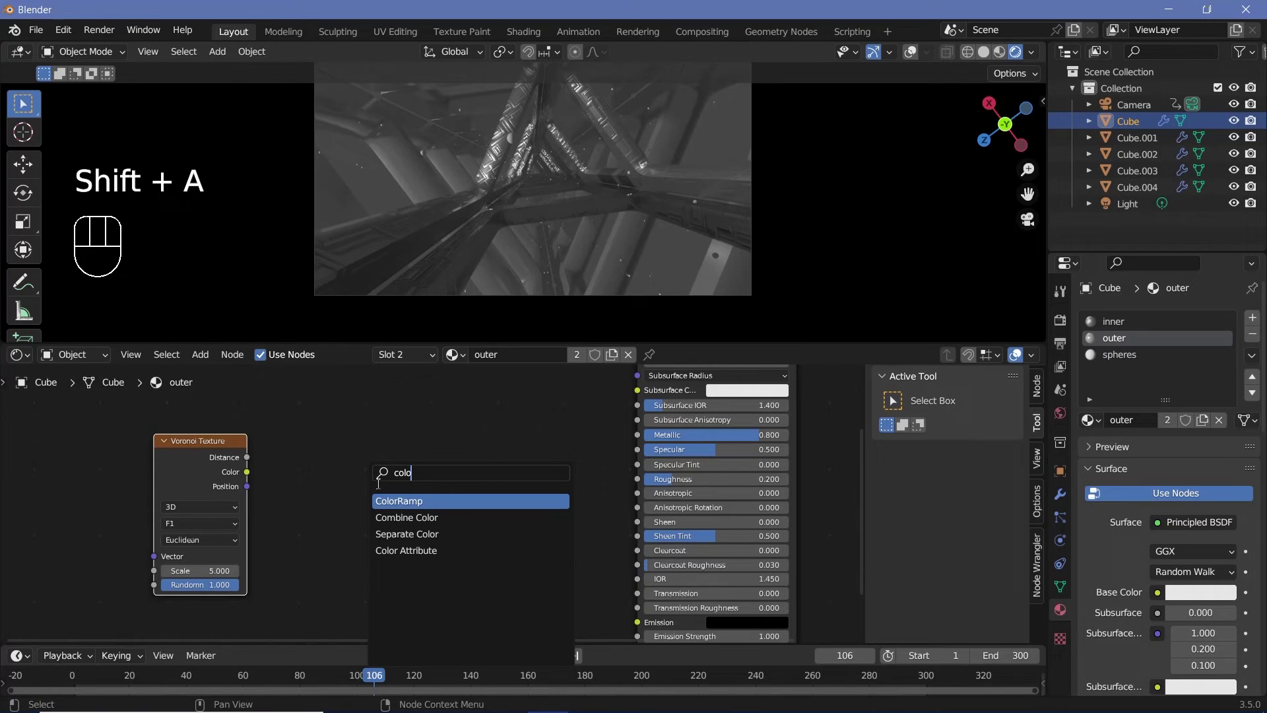
{"action": "left_click", "coordinate": [253, 478]}
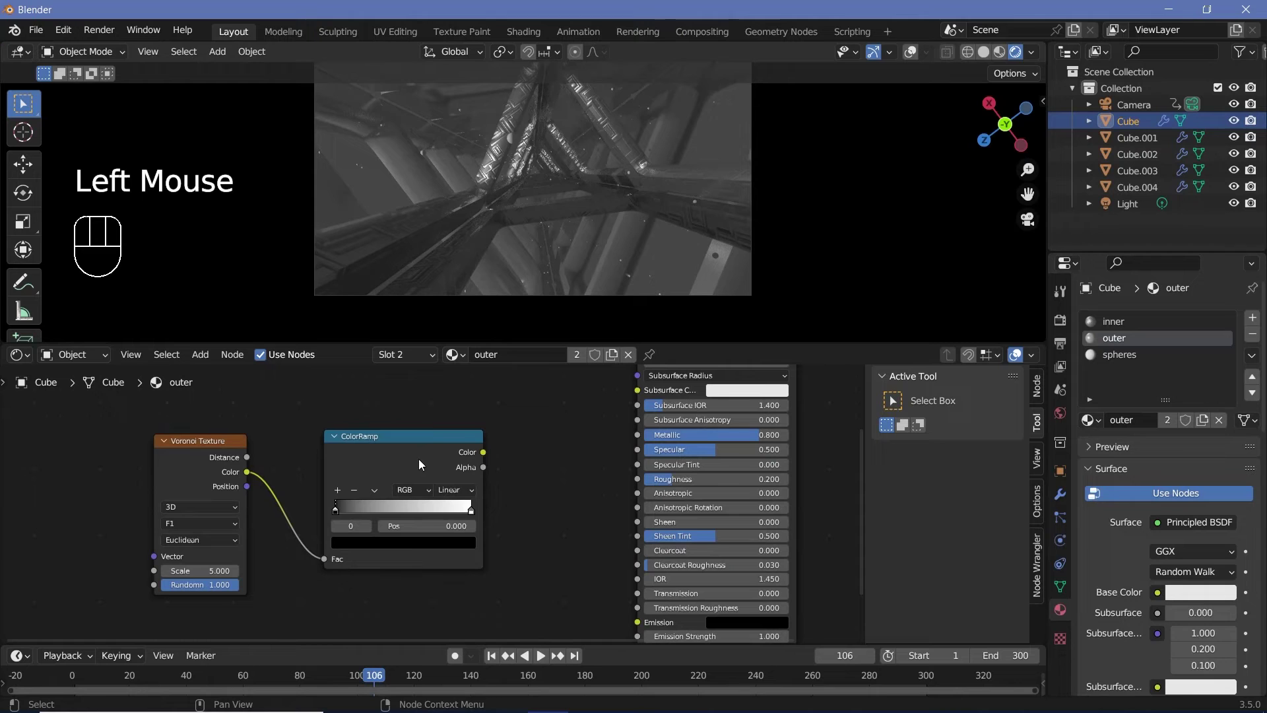
{"action": "left_click", "coordinate": [388, 466]}
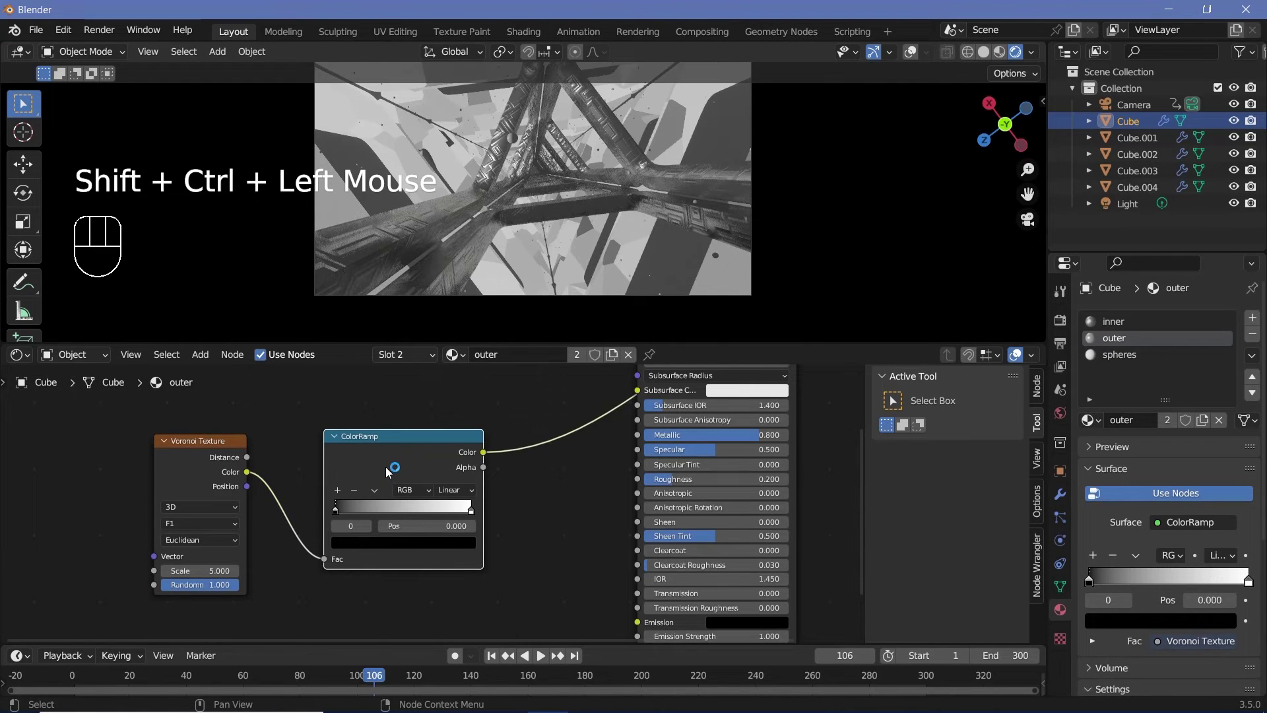
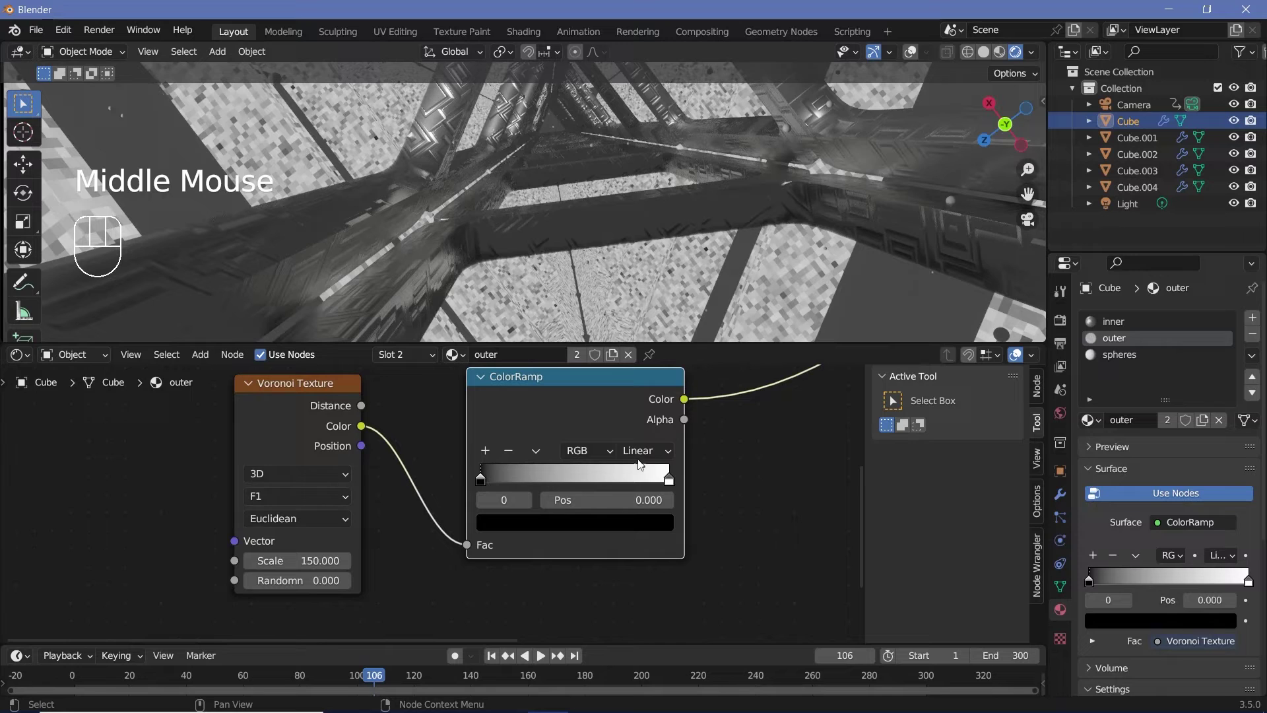
{"action": "left_click_drag", "start_coordinate": [649, 453], "coordinate": [591, 542]}
{"action": "left_click", "coordinate": [653, 484]}
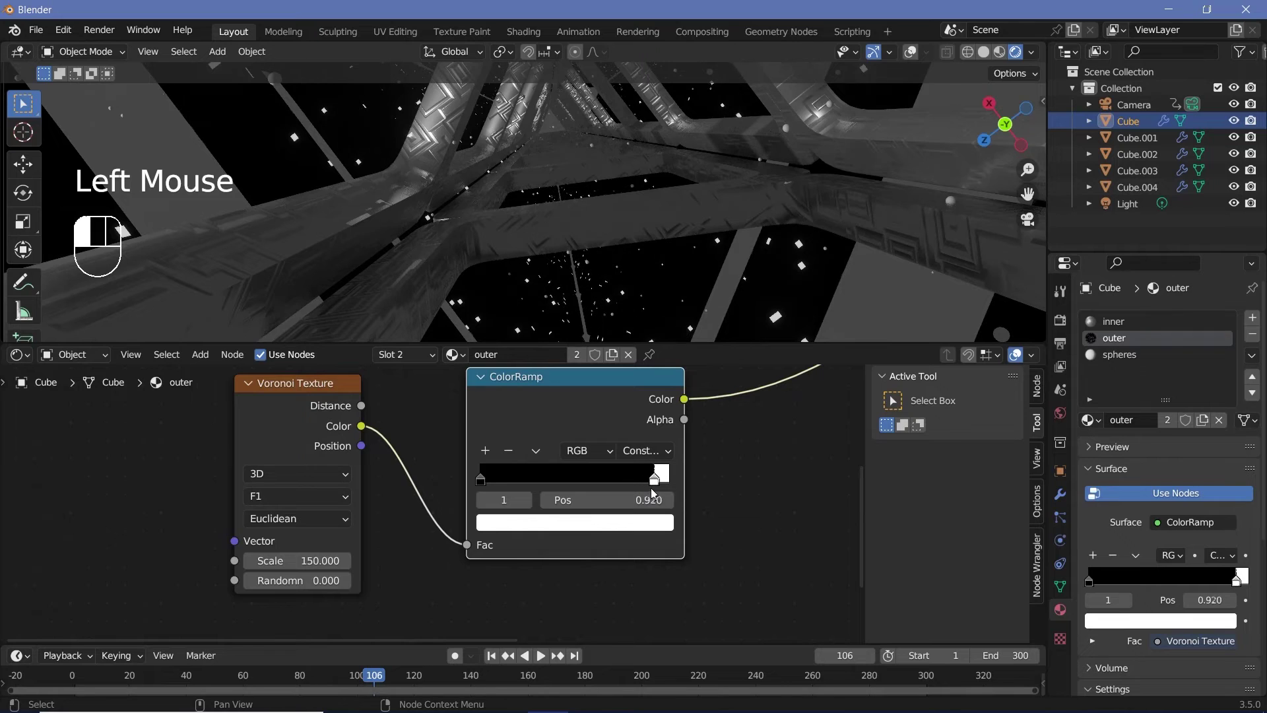
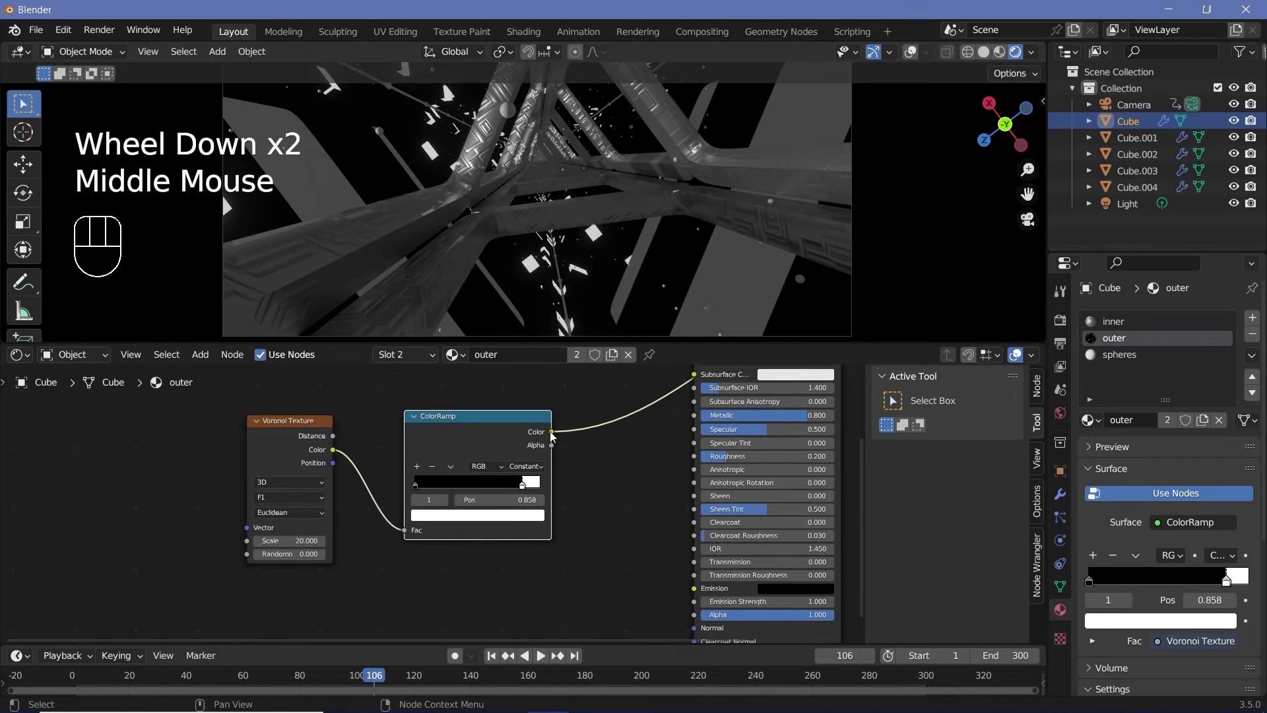
Feed the specks ramp to Emission and add a Noise Texture driving a red-and-cyan ColorRamp.
{"action": "left_click_drag", "start_coordinate": [565, 441], "coordinate": [293, 397]}
{"action": "left_click_drag", "start_coordinate": [469, 450], "coordinate": [499, 465]}
{"action": "left_click", "coordinate": [486, 441]}
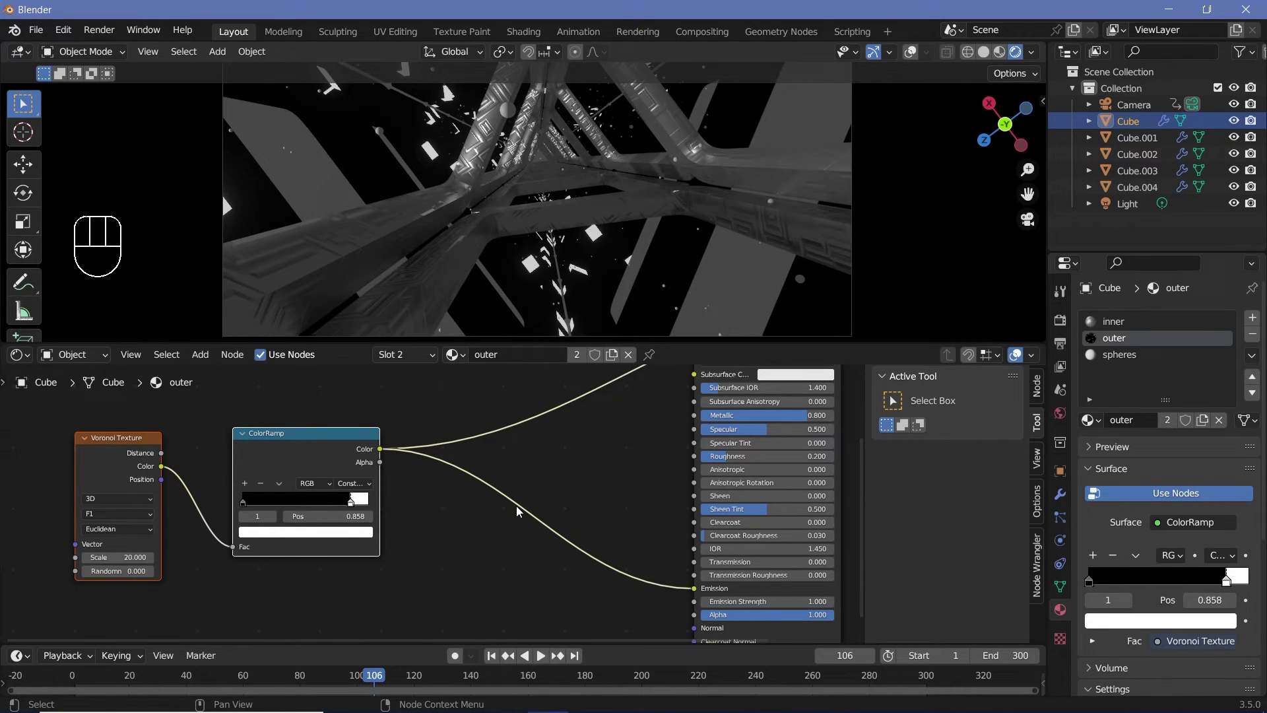
{"action": "key", "text": "shift+a"}
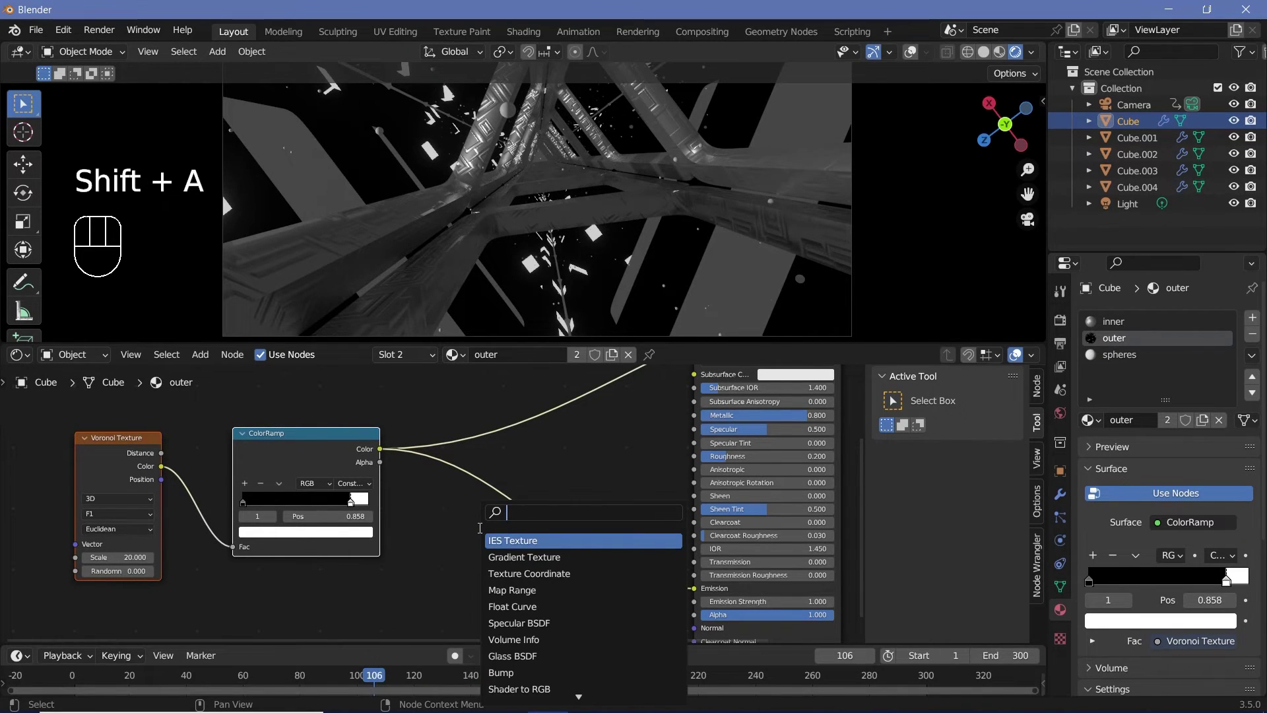
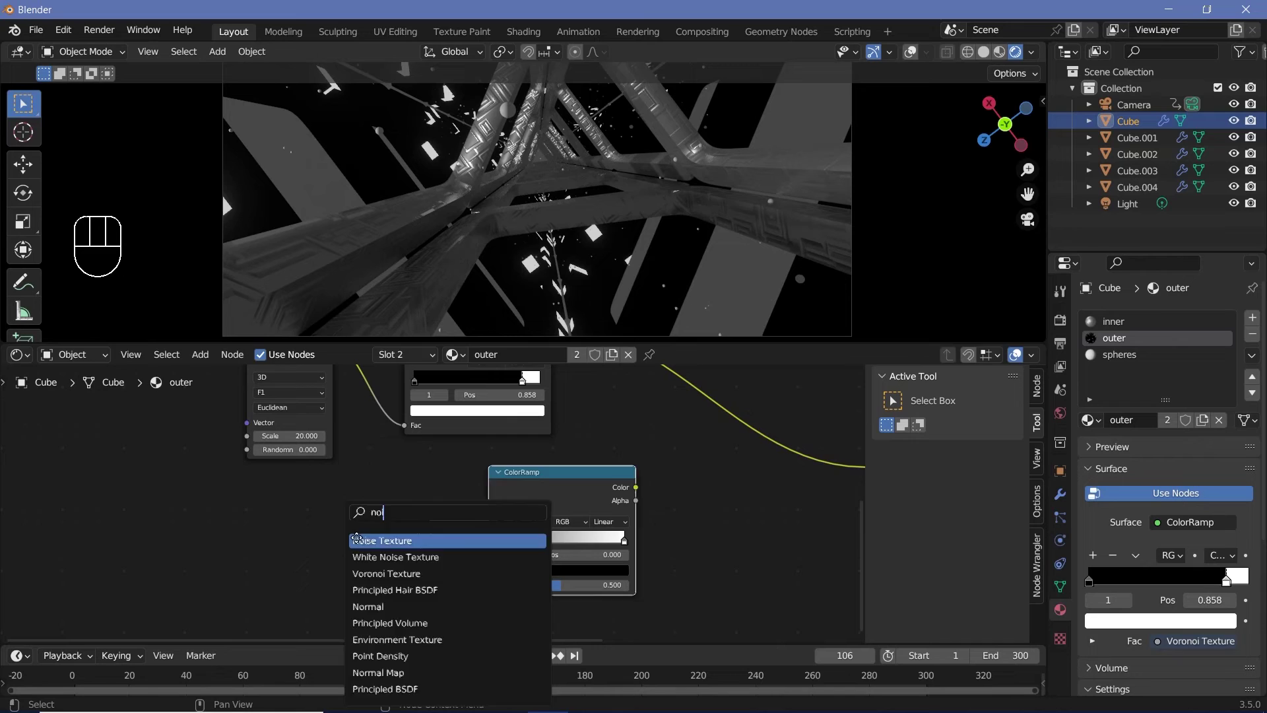
{"action": "left_click", "coordinate": [472, 576]}
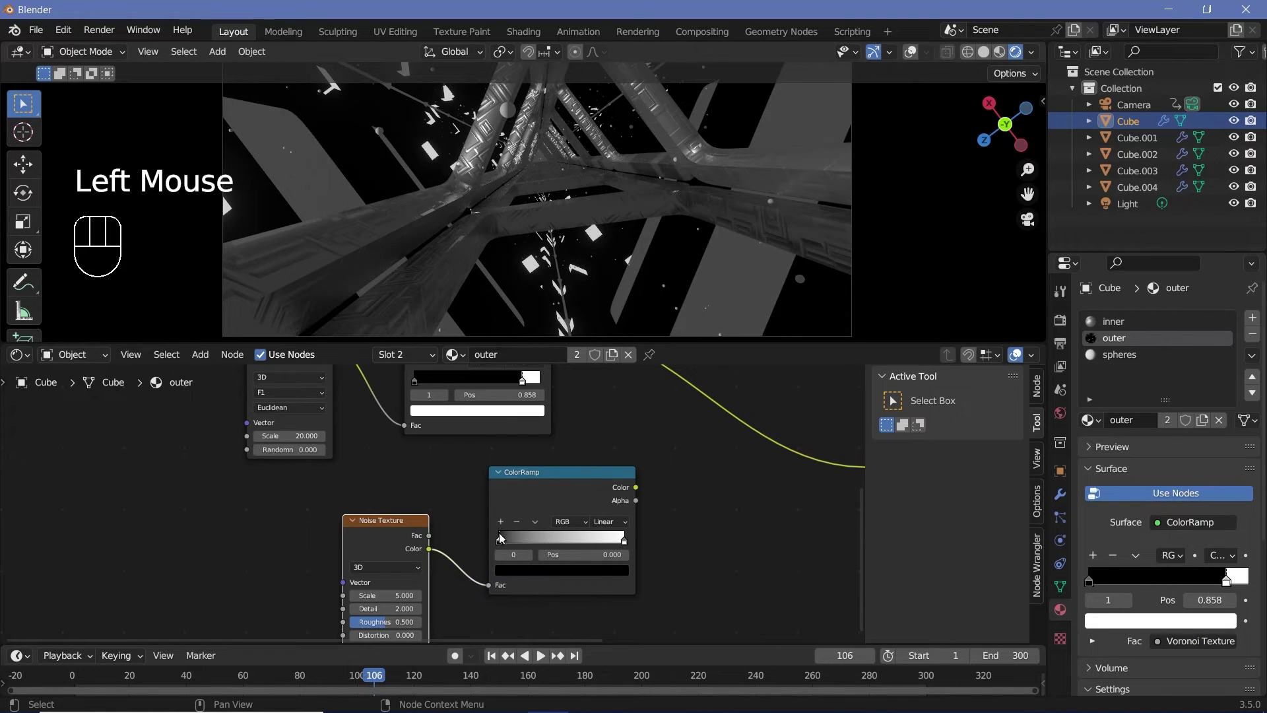
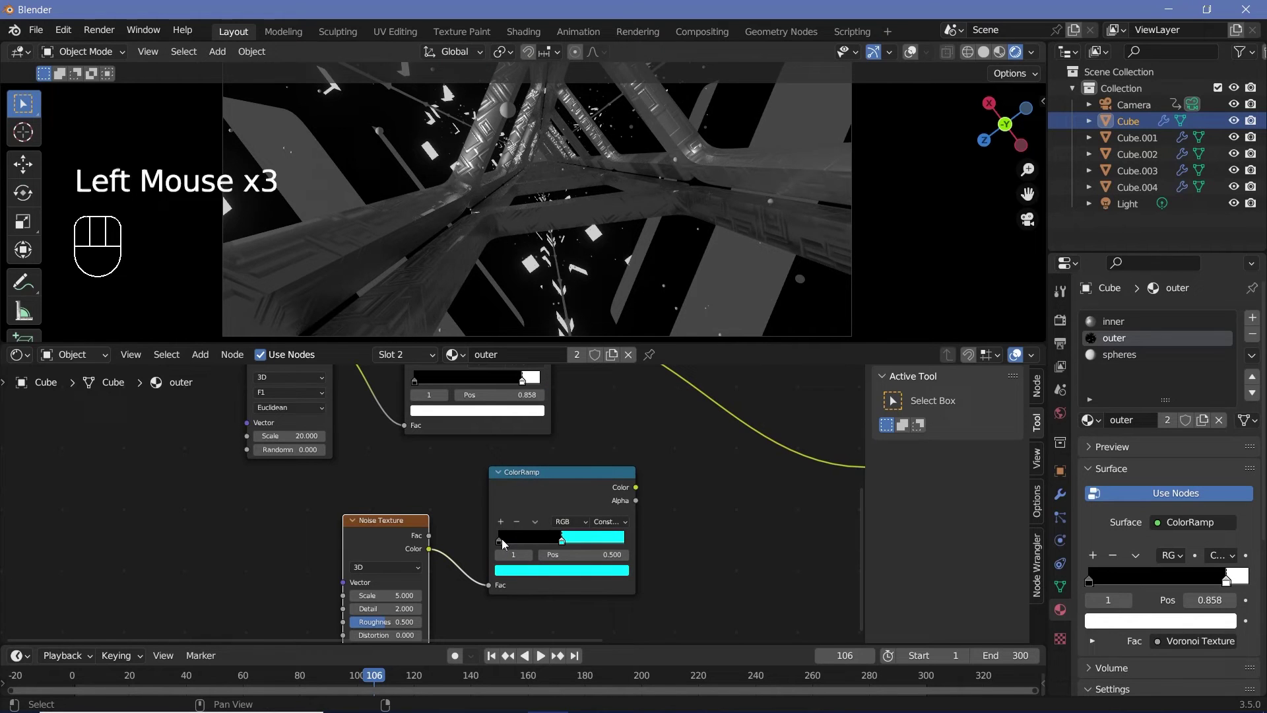
{"action": "left_click_drag", "start_coordinate": [504, 545], "coordinate": [525, 571]}
{"action": "left_click", "coordinate": [531, 578]}
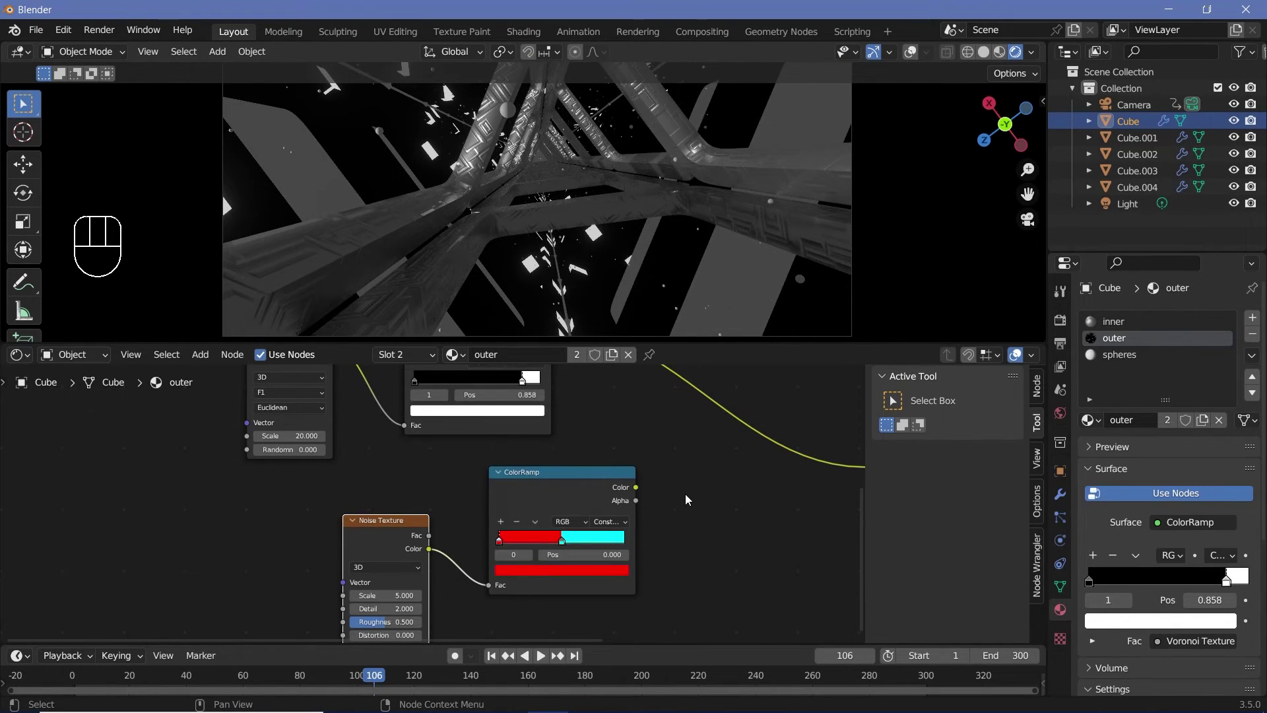
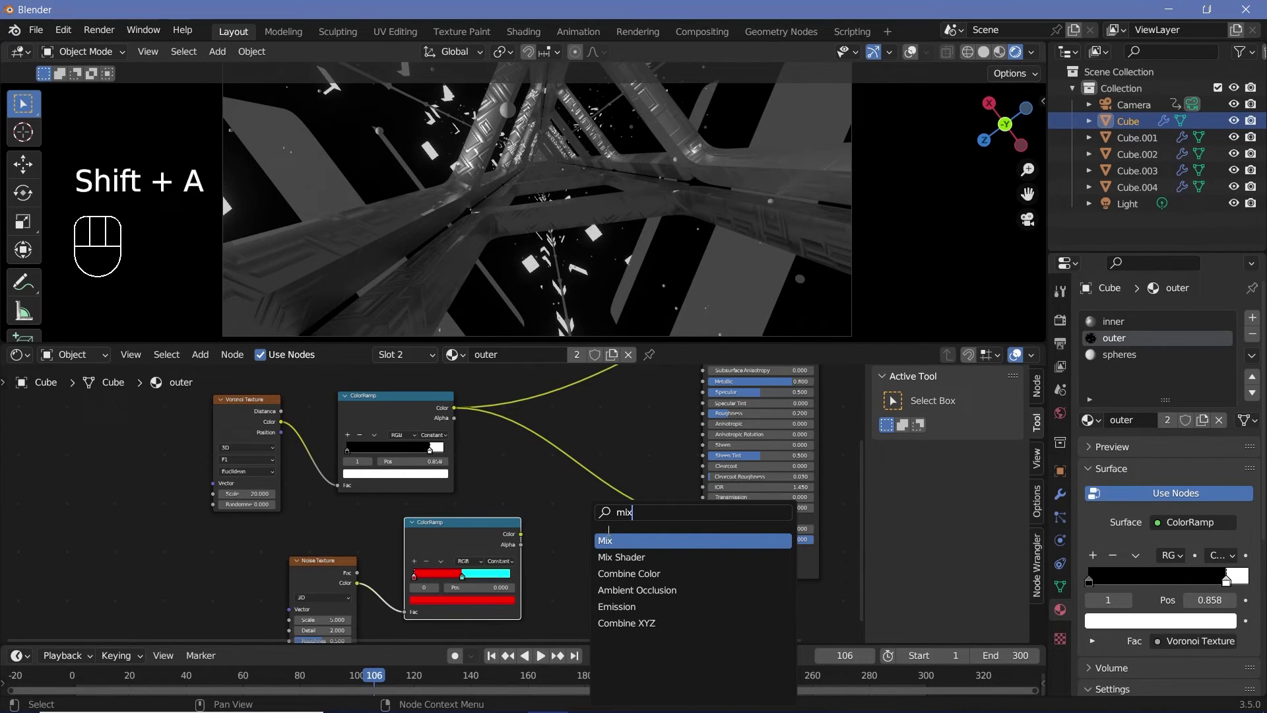
Blend both ramps through a Color-mode Mix at factor 1.0 into Emission and preview the full shader.
{"action": "scroll", "scroll_direction": "up", "scroll_amount": 3}
{"action": "left_click_drag", "start_coordinate": [630, 578], "coordinate": [634, 604]}
{"action": "left_click", "coordinate": [634, 558]}
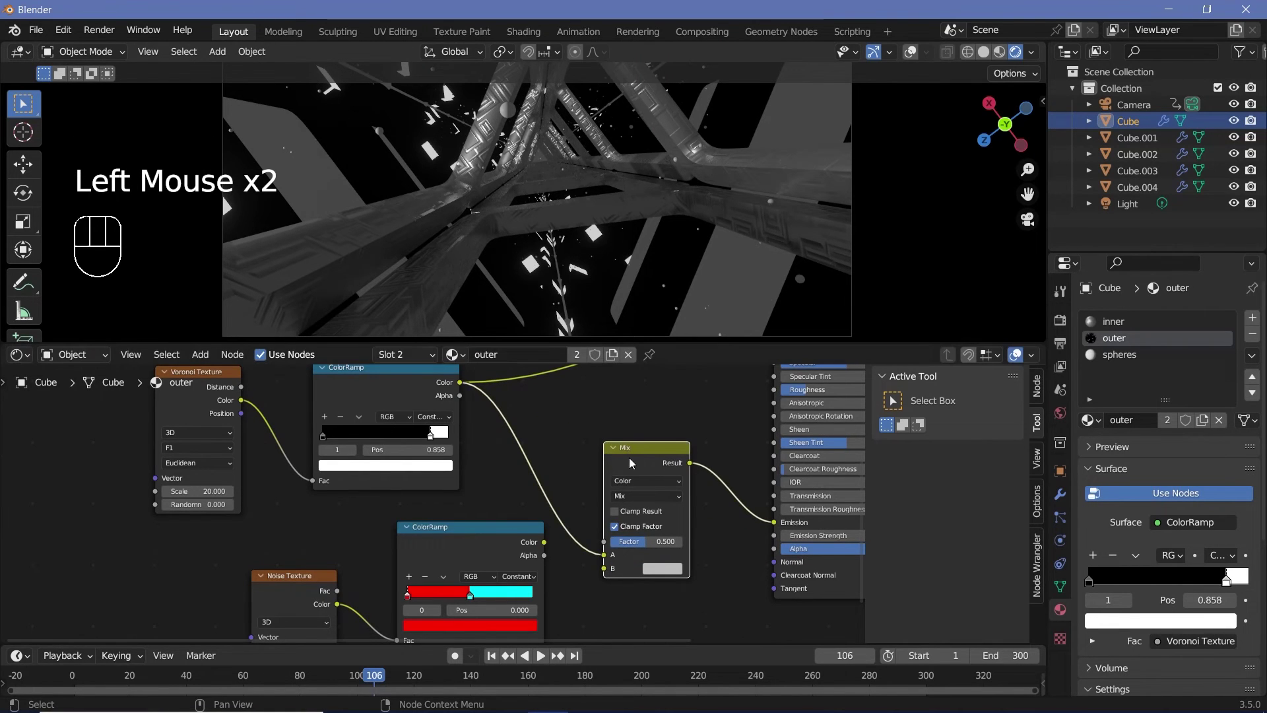
{"action": "left_click_drag", "start_coordinate": [601, 567], "coordinate": [655, 483]}
{"action": "left_click_drag", "start_coordinate": [642, 501], "coordinate": [660, 234]}
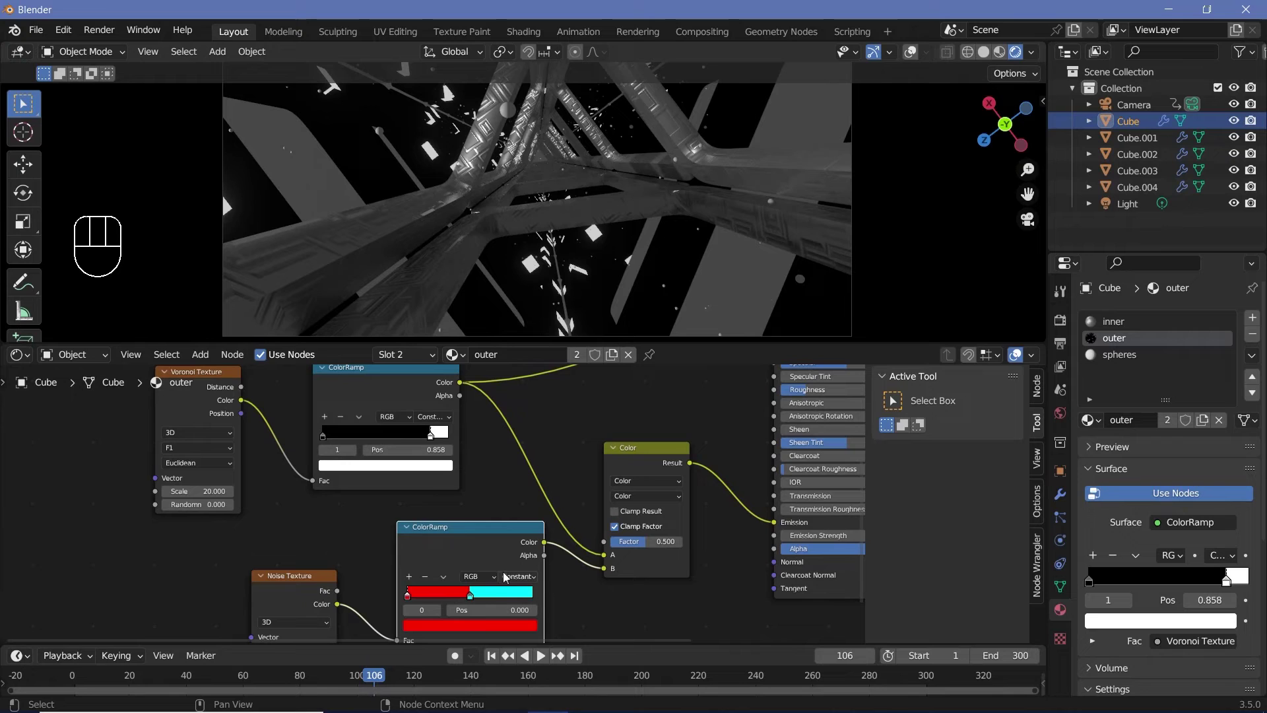
{"action": "left_click_drag", "start_coordinate": [645, 551], "coordinate": [747, 578]}
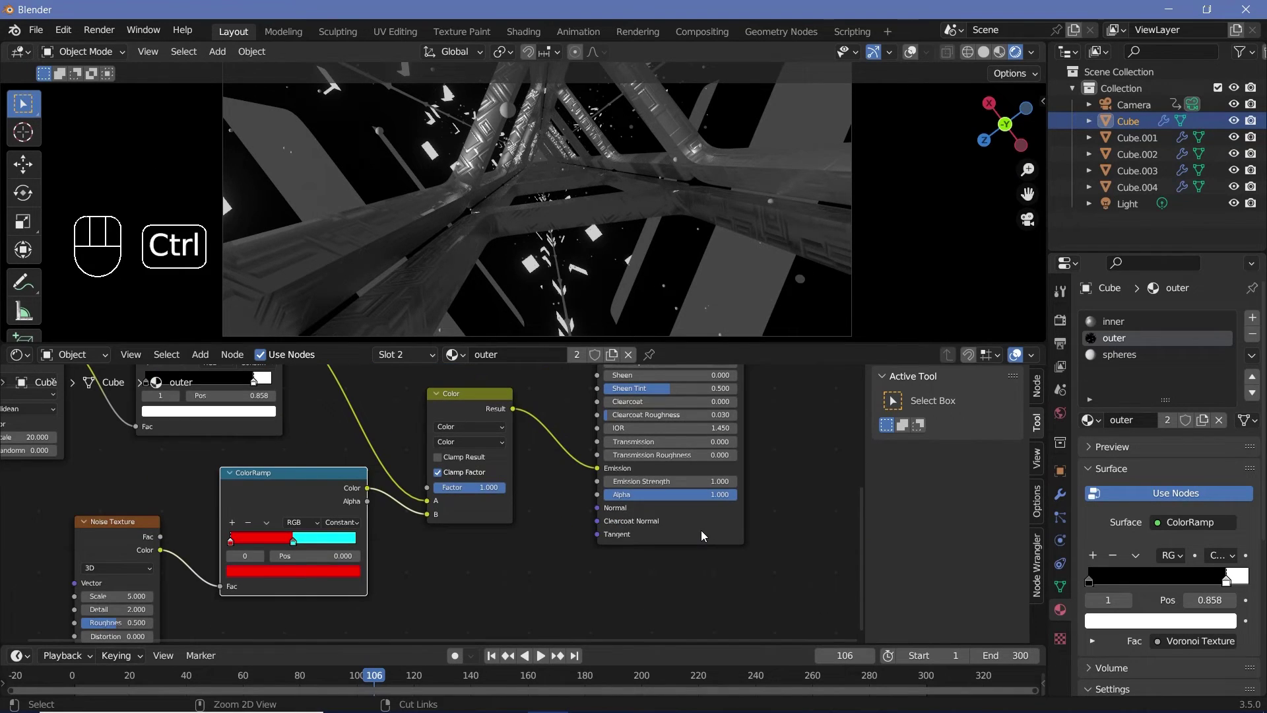
{"action": "left_click", "coordinate": [705, 534]}
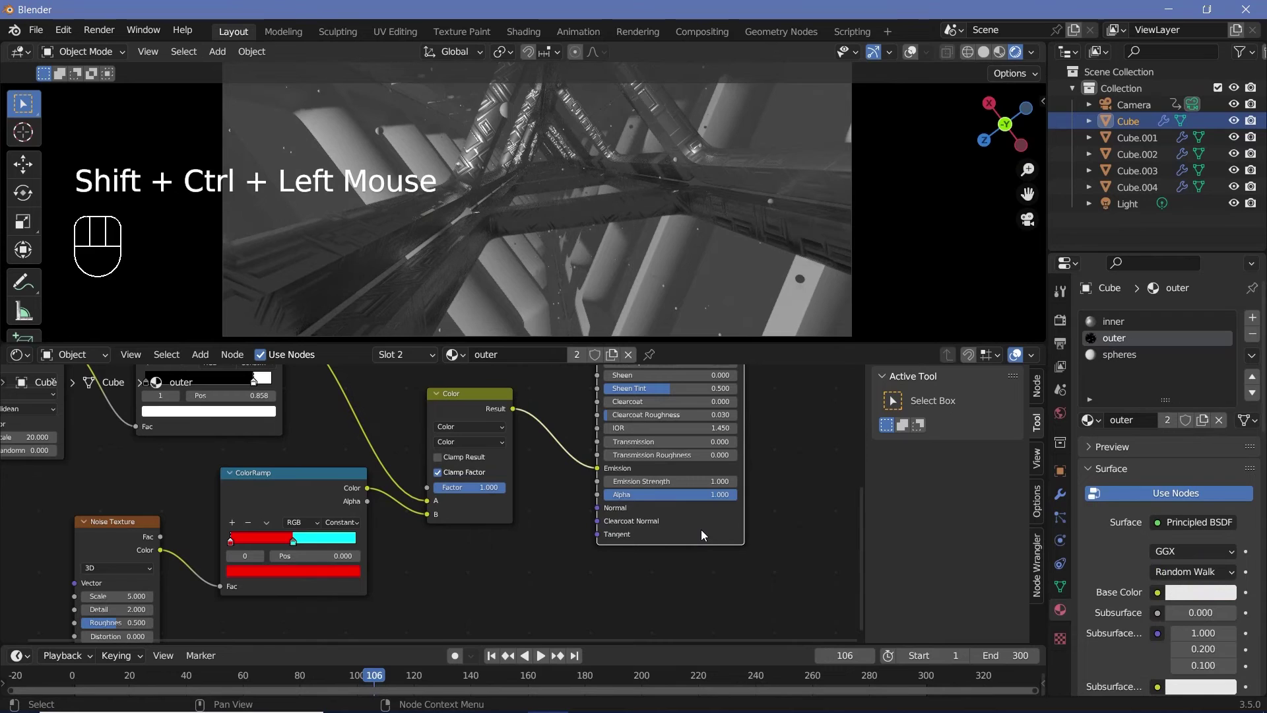
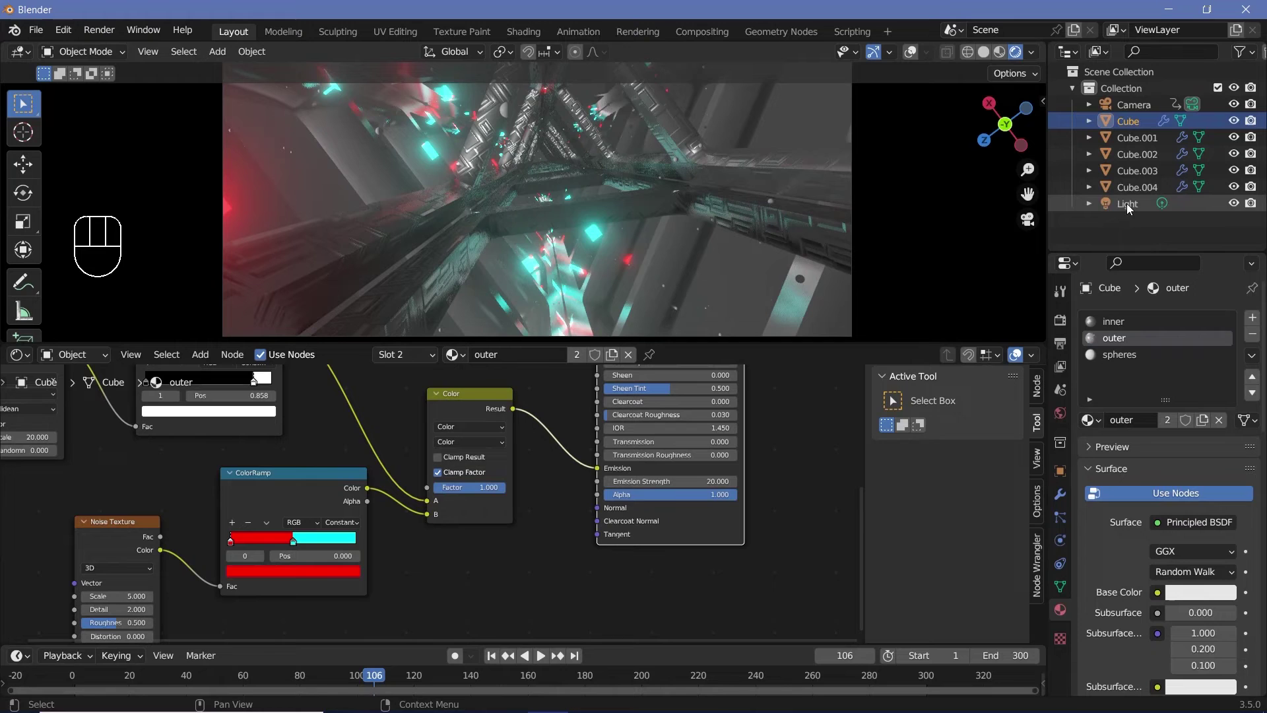
Raise the outer material's Emission Strength to 20 and play the fly-through to see the glowing patches.
{"action": "left_click", "coordinate": [1250, 209]}
{"action": "left_click", "coordinate": [577, 241]}
{"action": "key", "text": "space"}
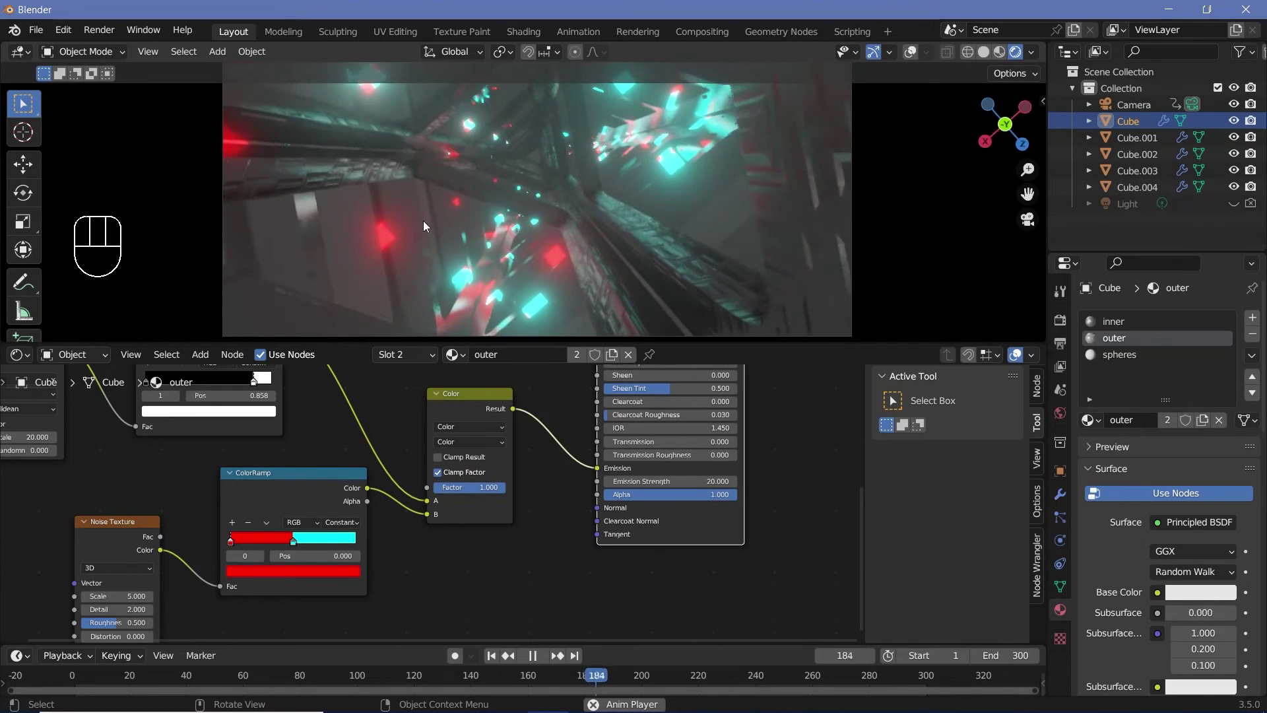
{"action": "key", "text": "space"}
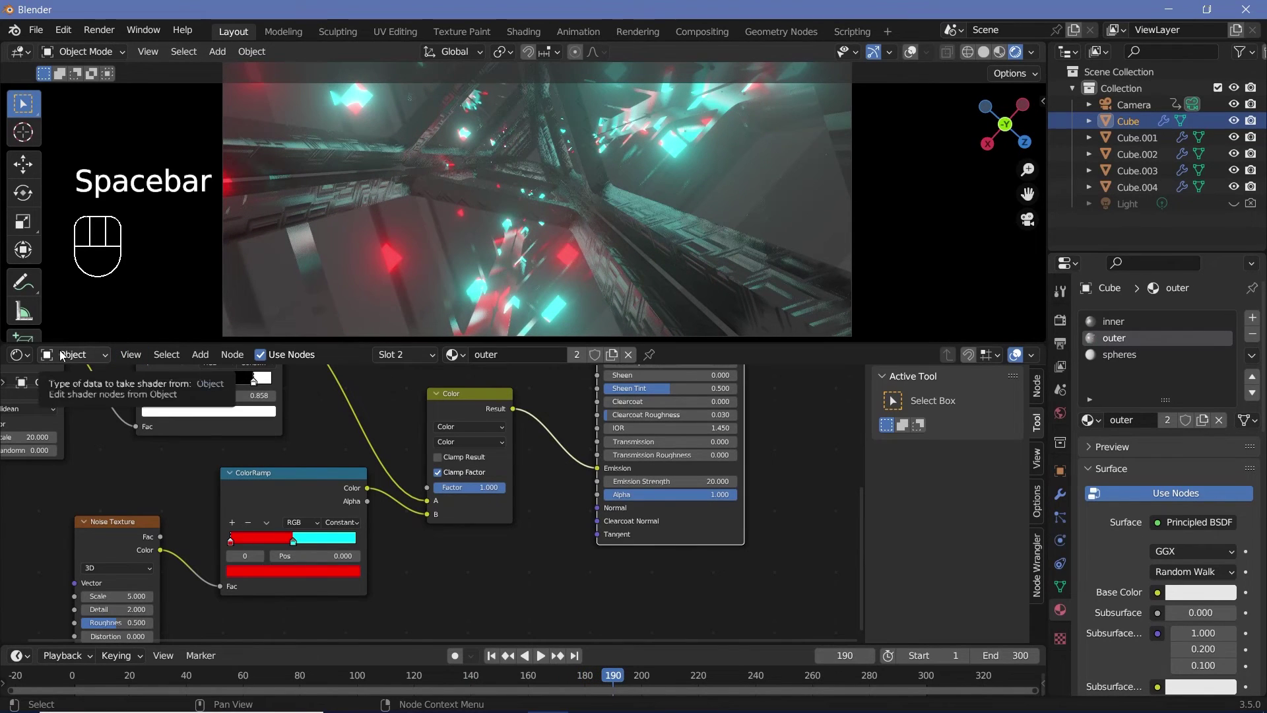
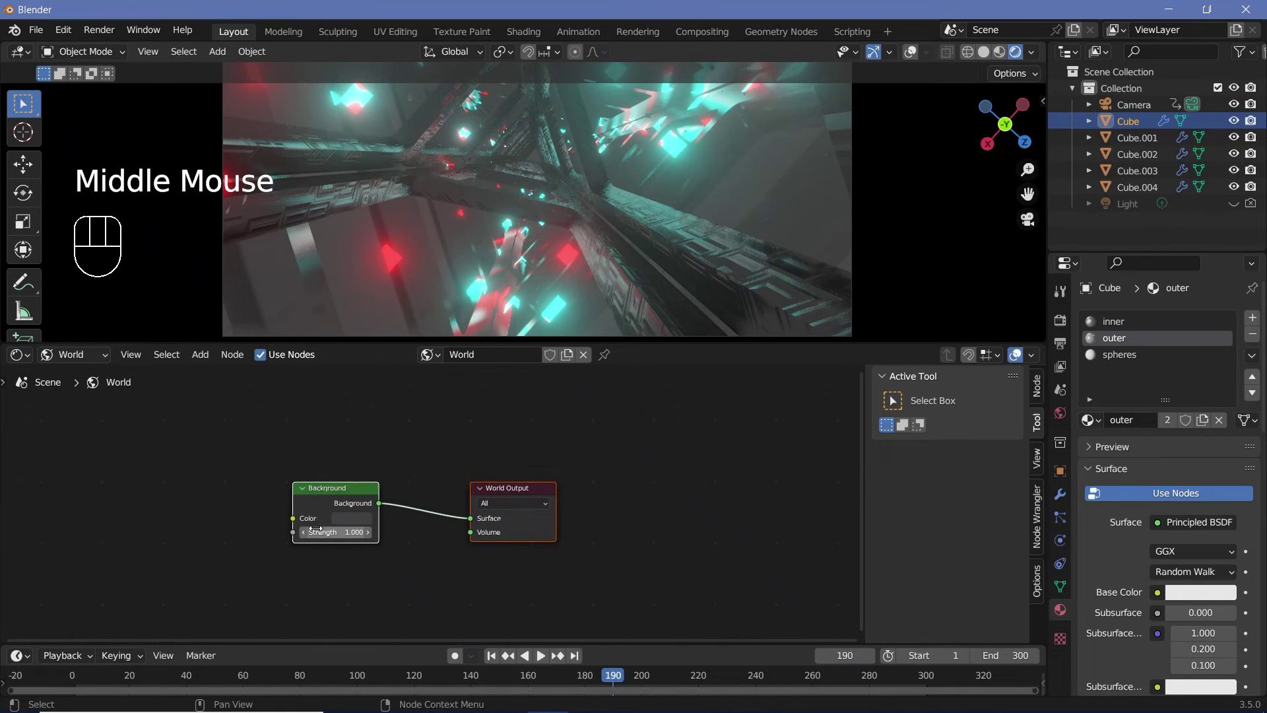
Pipe a 0.1-density Volume Scatter into the World volume, rewind to frame 0 and add a Point light.
{"action": "left_click", "coordinate": [350, 524]}
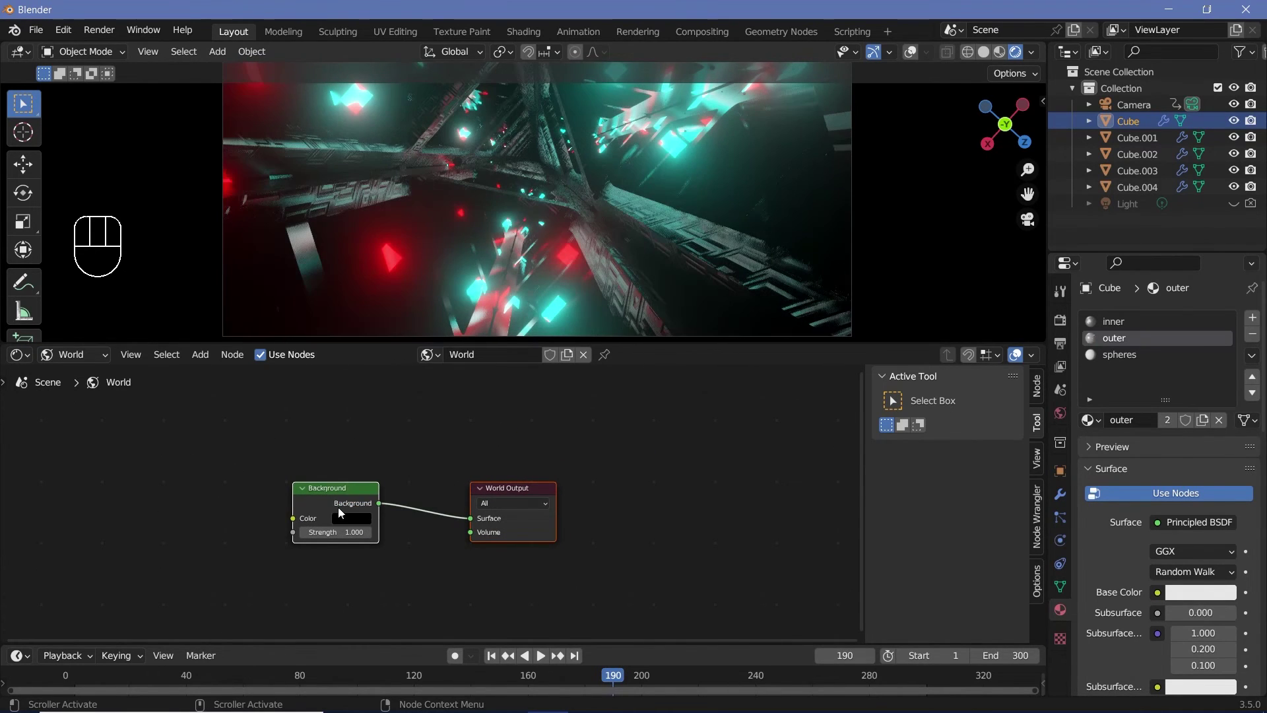
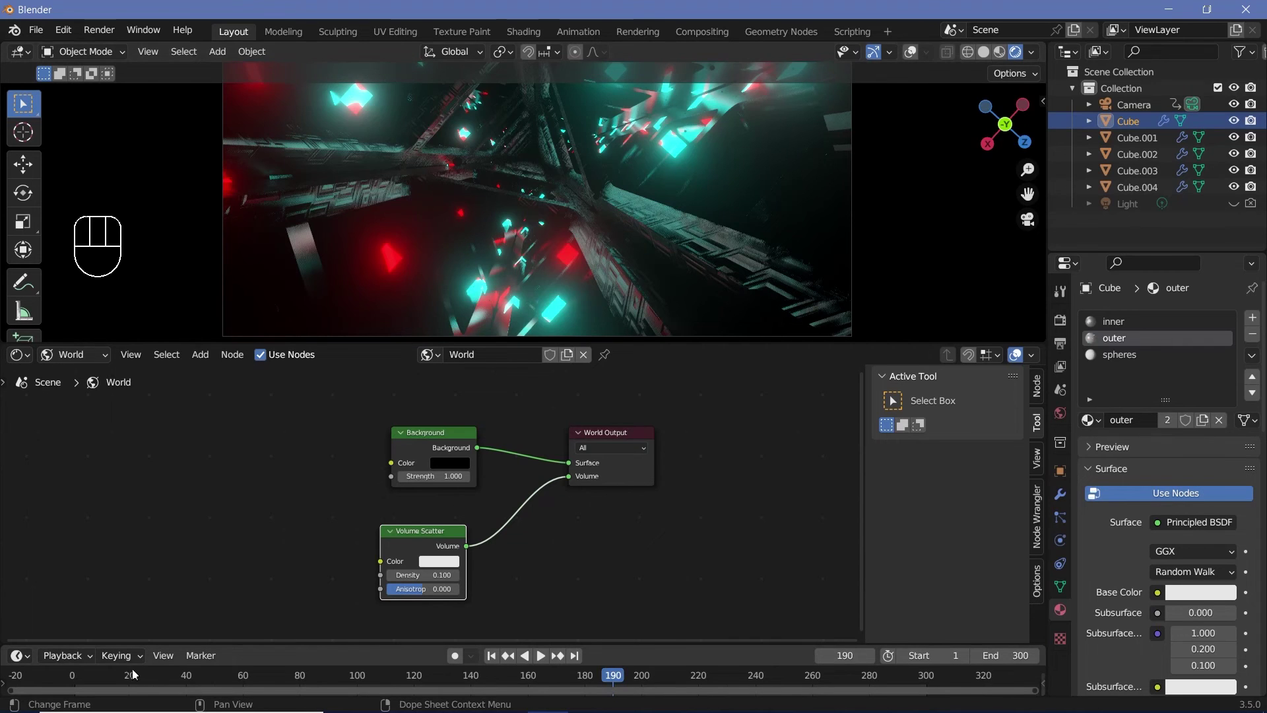
{"action": "left_click_drag", "start_coordinate": [94, 673], "coordinate": [613, 262]}
{"action": "key", "text": "shift+a"}
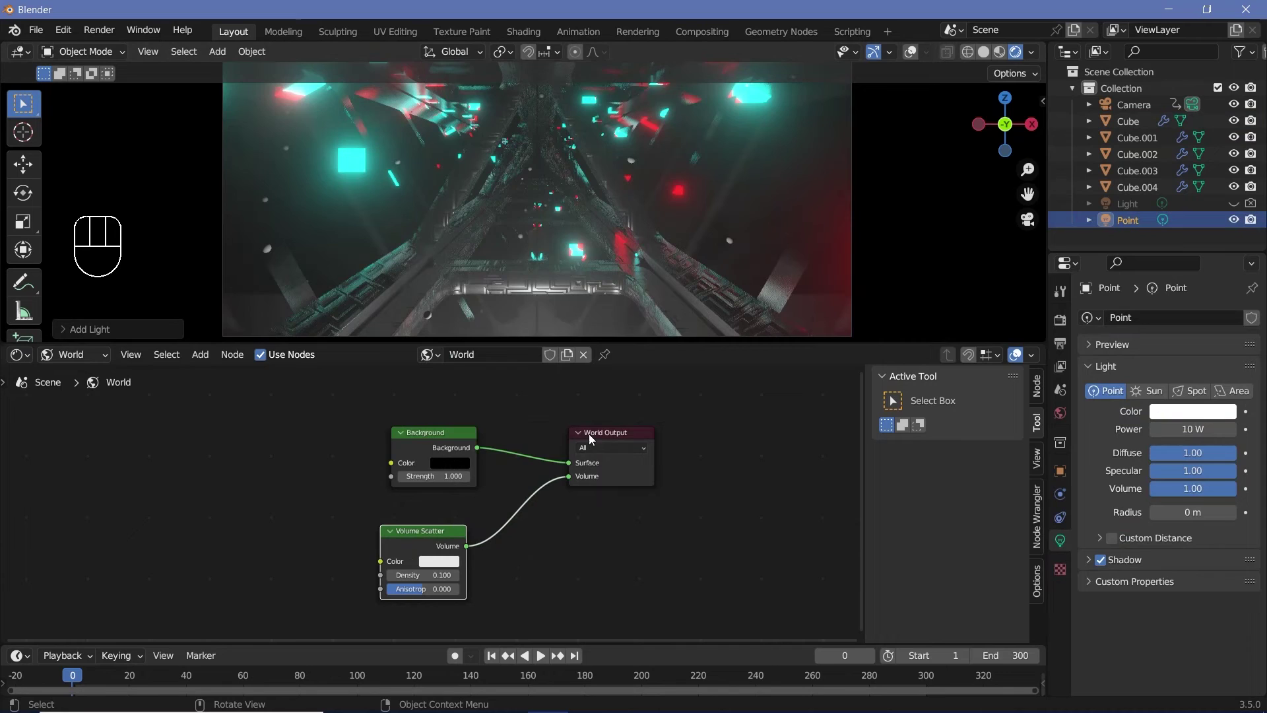
Move the cyan 10 W point light along axes to sit inside the truss.
{"action": "key", "text": "alt+g"}
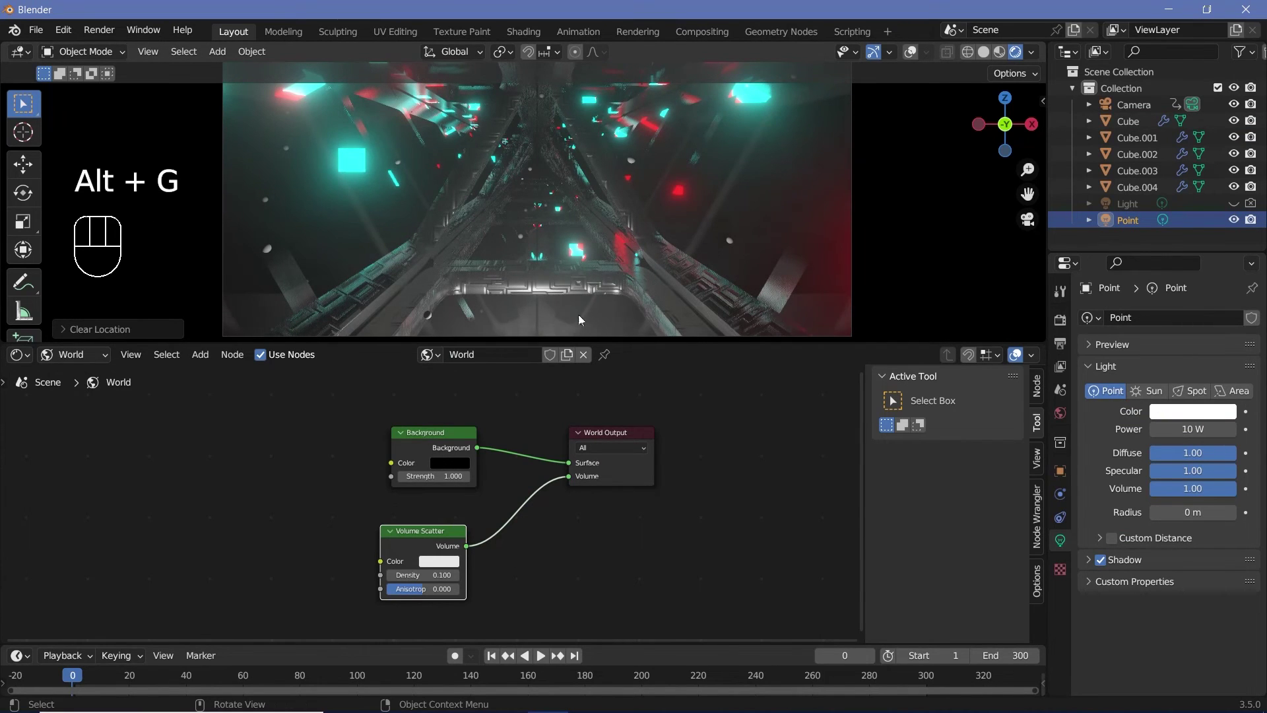
{"action": "left_click_drag", "start_coordinate": [916, 57], "coordinate": [841, 63]}
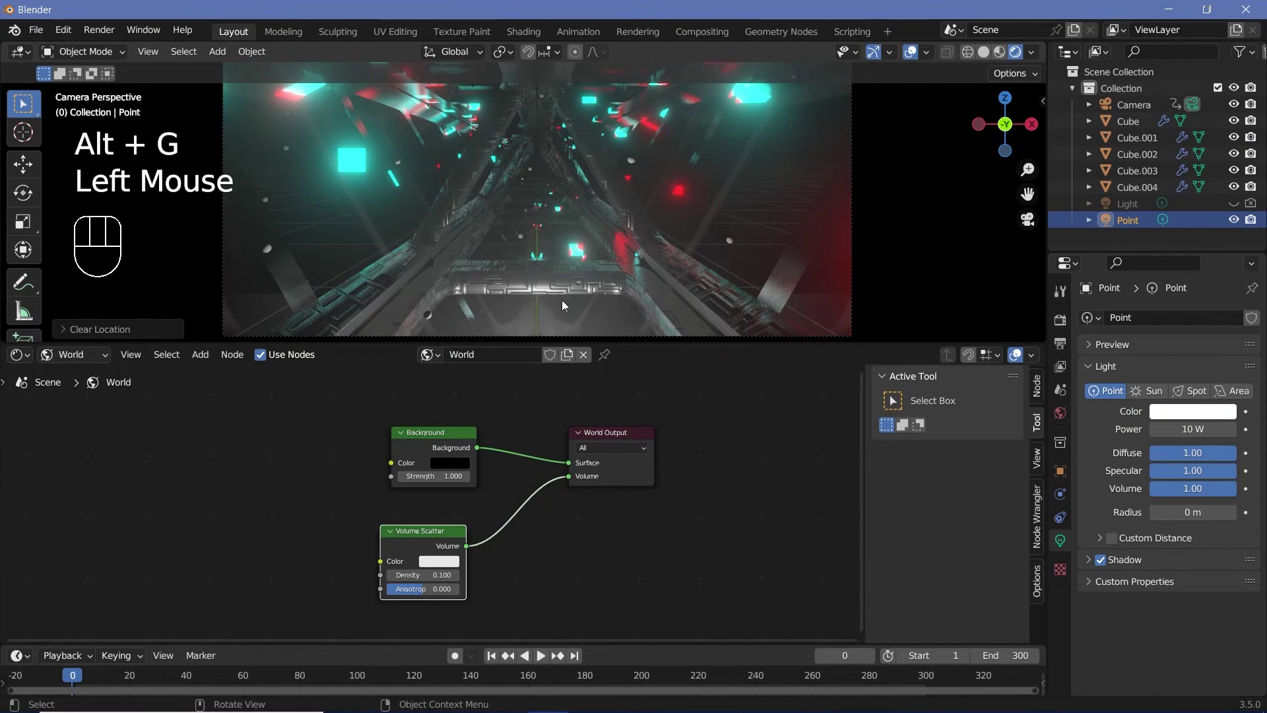
{"action": "key", "text": "g"}
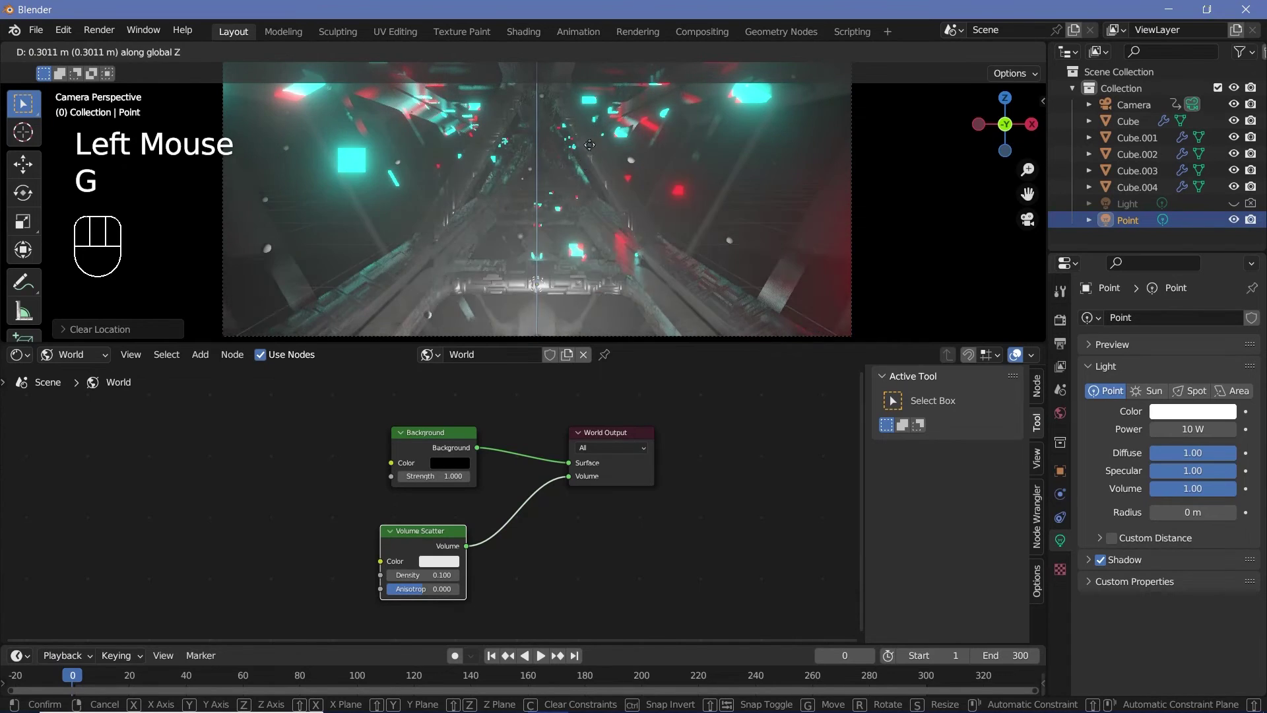
{"action": "key", "text": "g"}
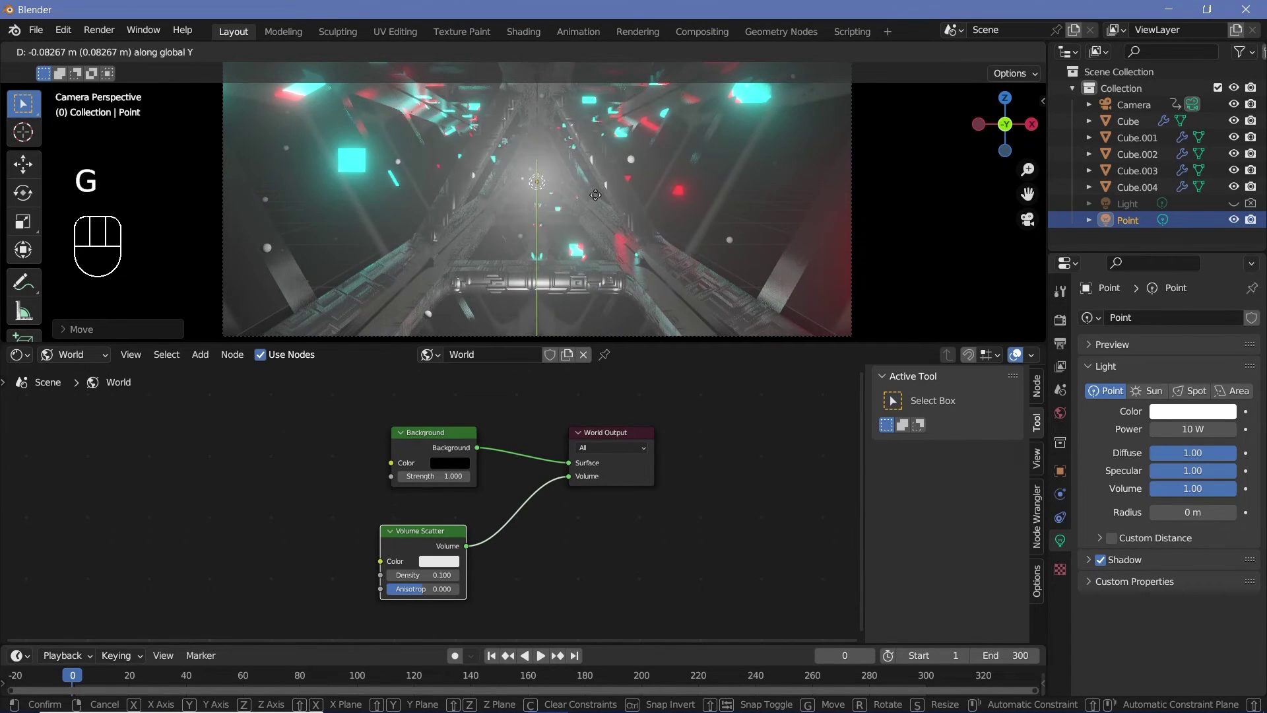
{"action": "key", "text": "g"}
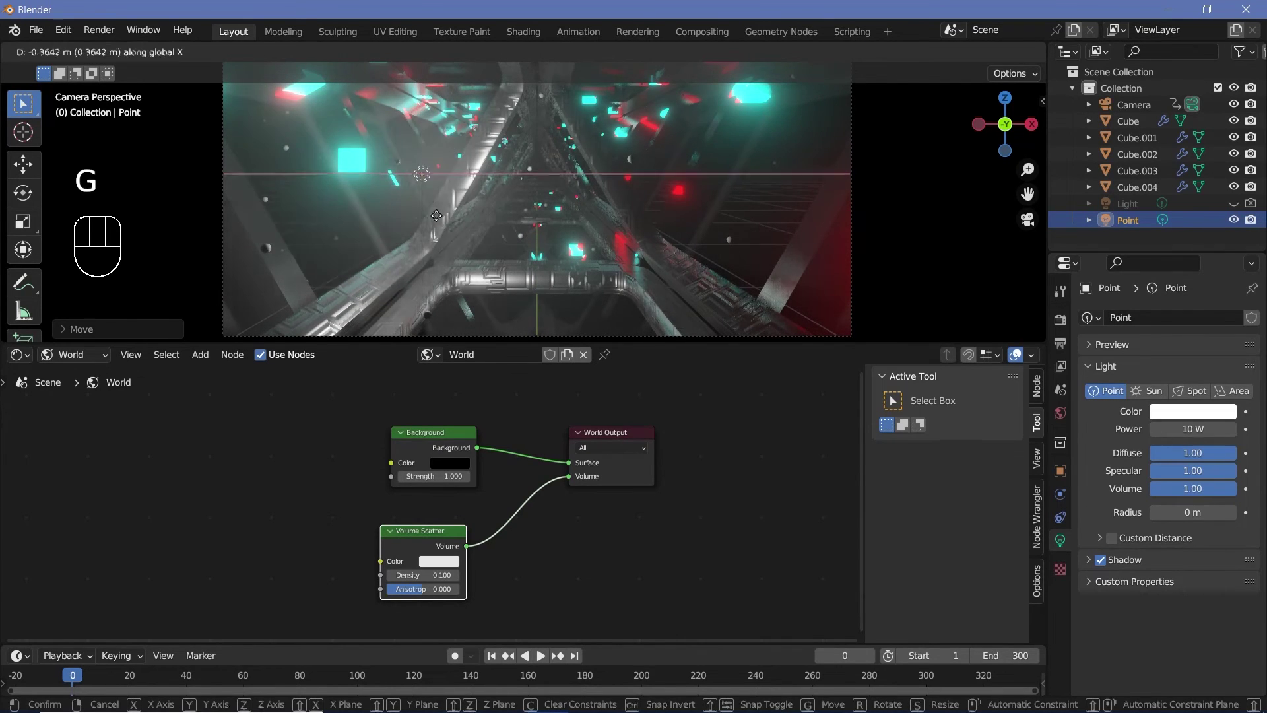
{"action": "left_click", "coordinate": [1201, 415]}
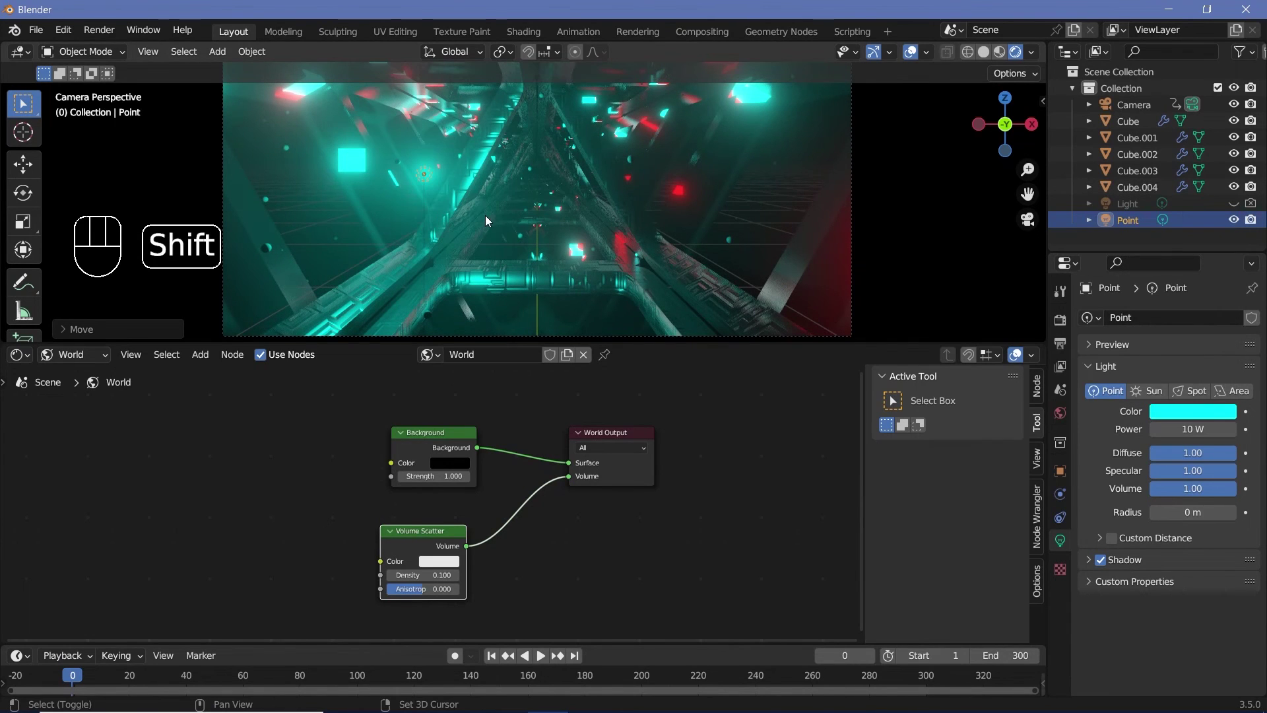
Duplicate the light, colour the copy red, place it inside the truss and add the Camera to the selection.
{"action": "key", "text": "shift+d"}
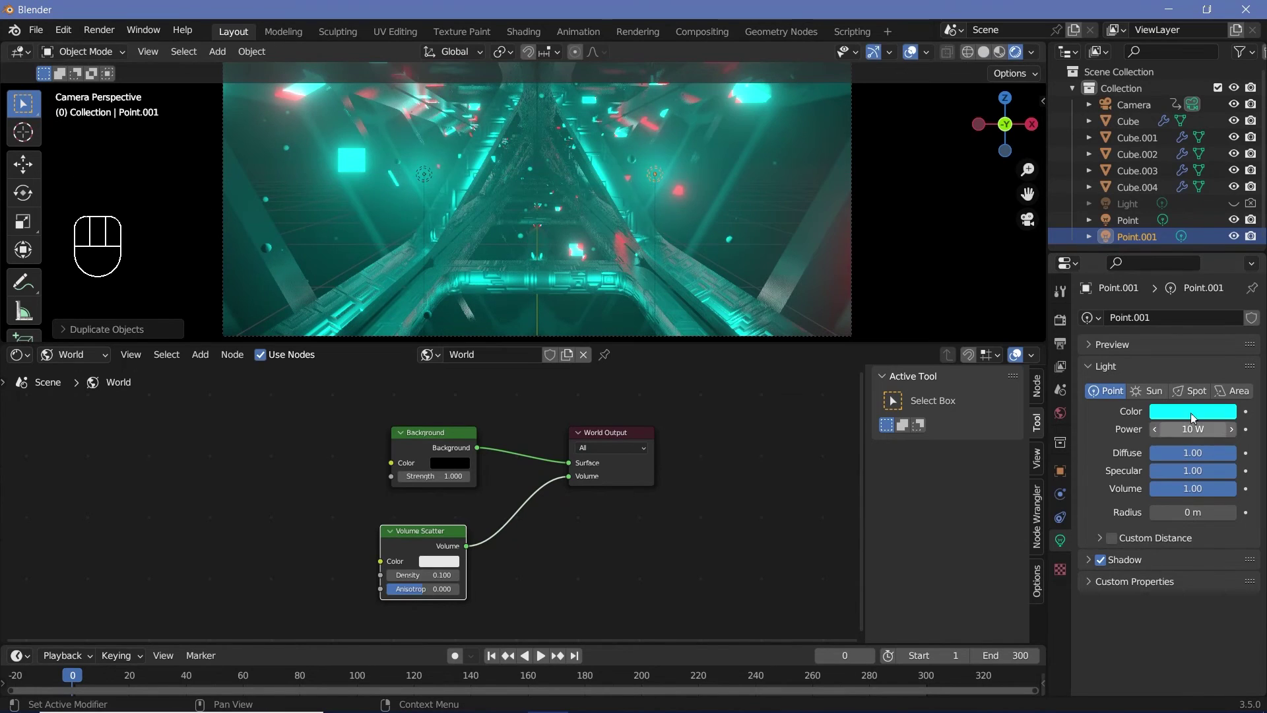
{"action": "left_click", "coordinate": [1188, 393]}
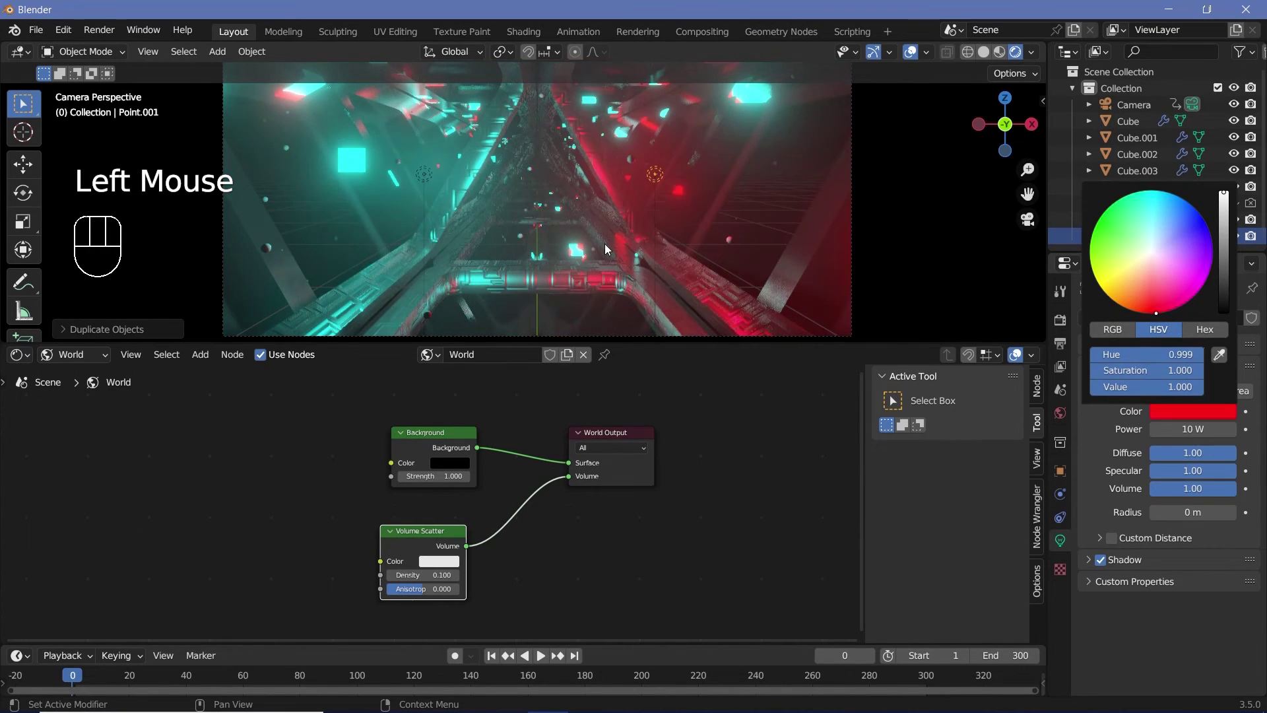
{"action": "left_click", "coordinate": [427, 183]}
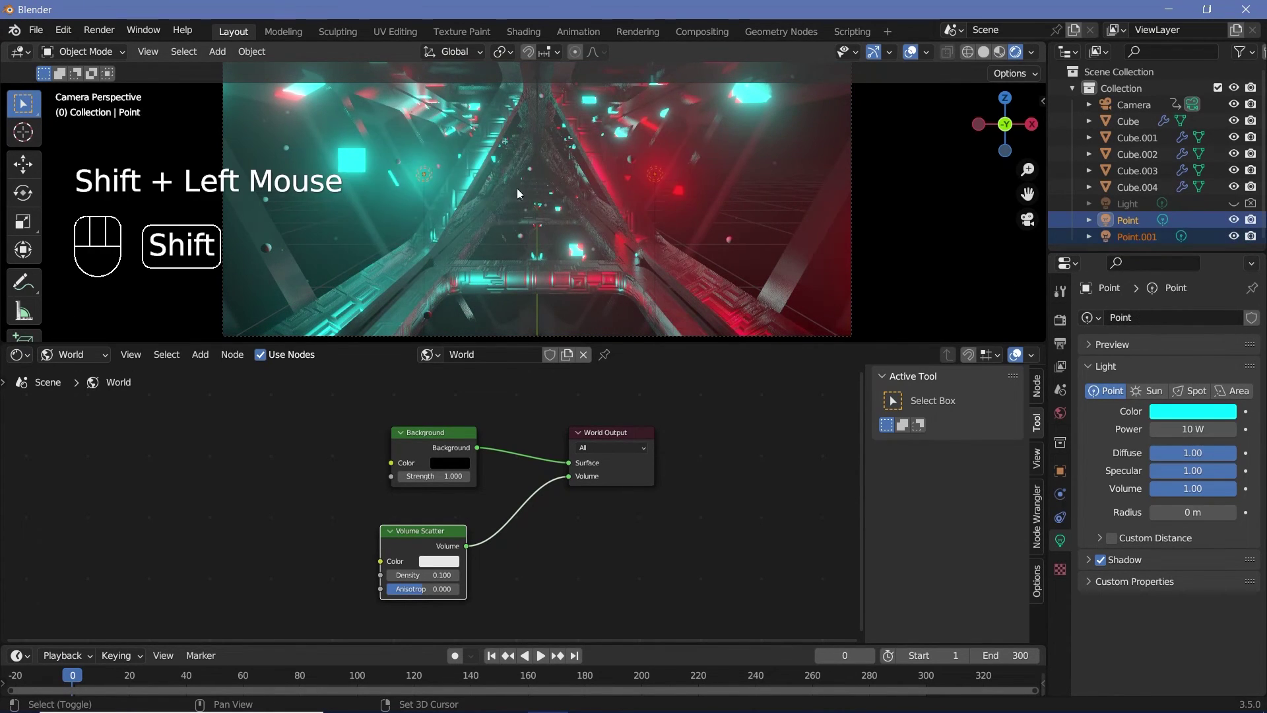
{"action": "key", "text": "g"}
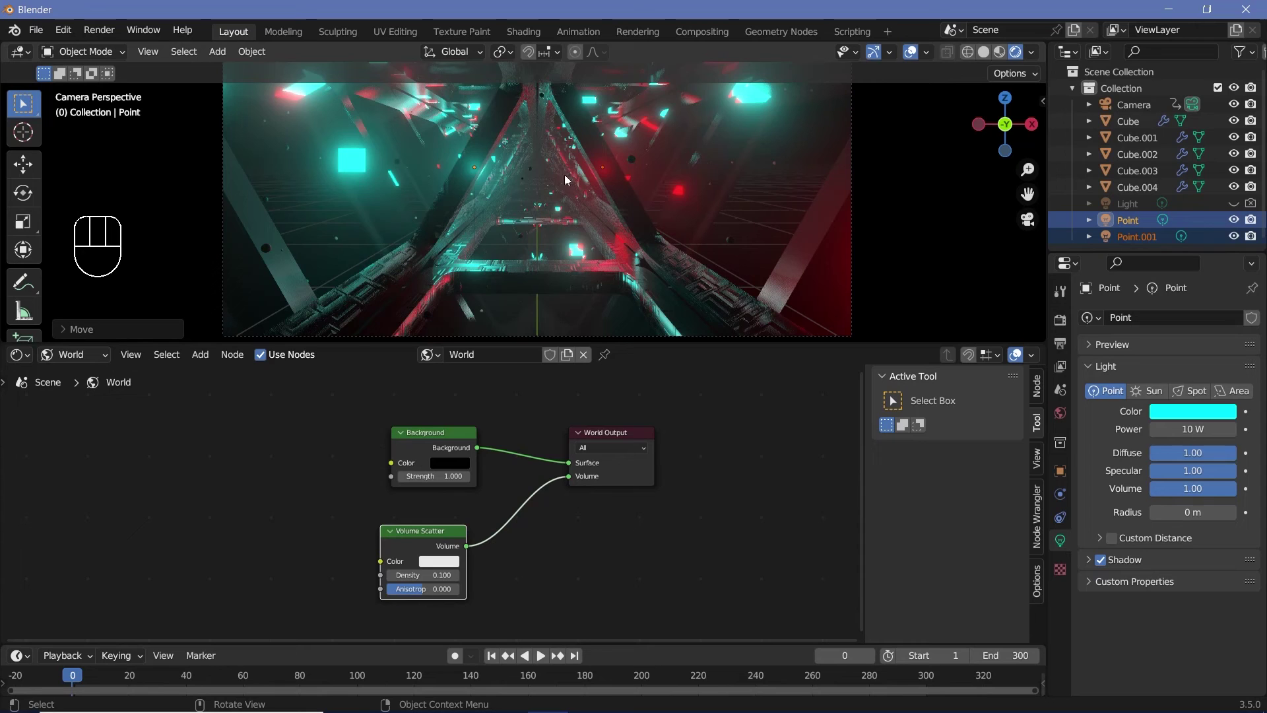
{"action": "key", "text": "s"}
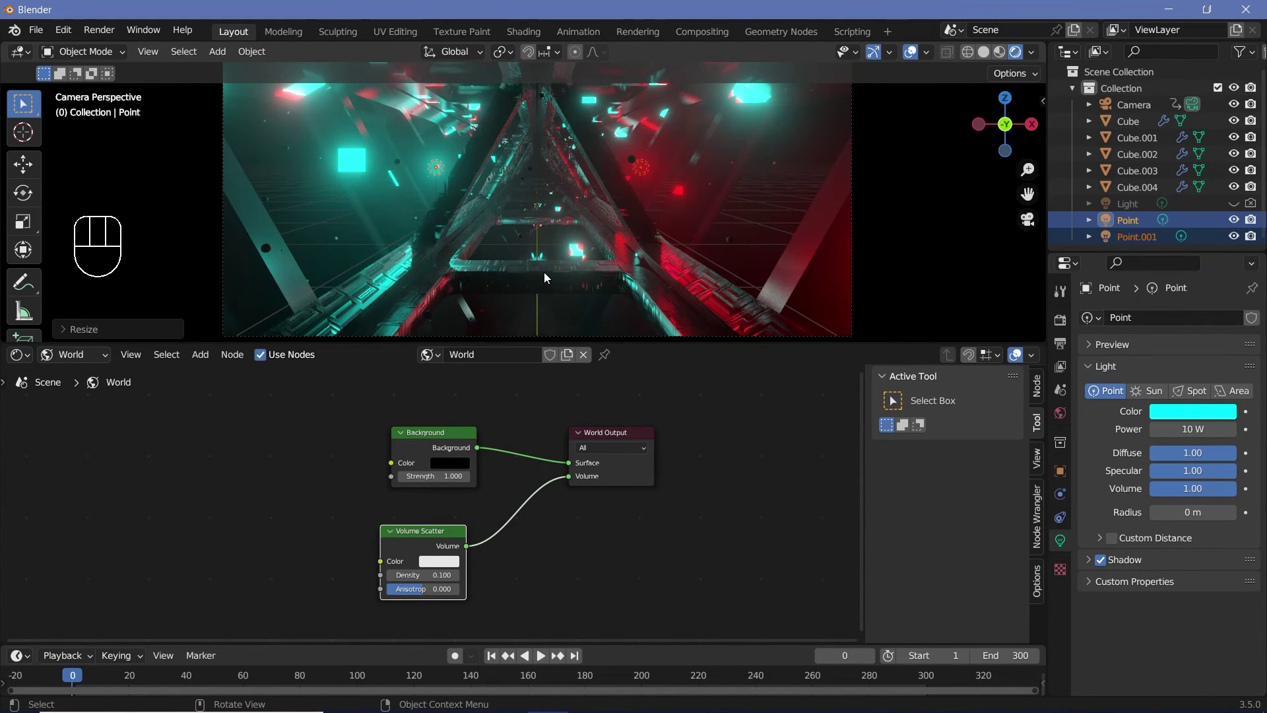
{"action": "left_click", "coordinate": [1137, 109]}
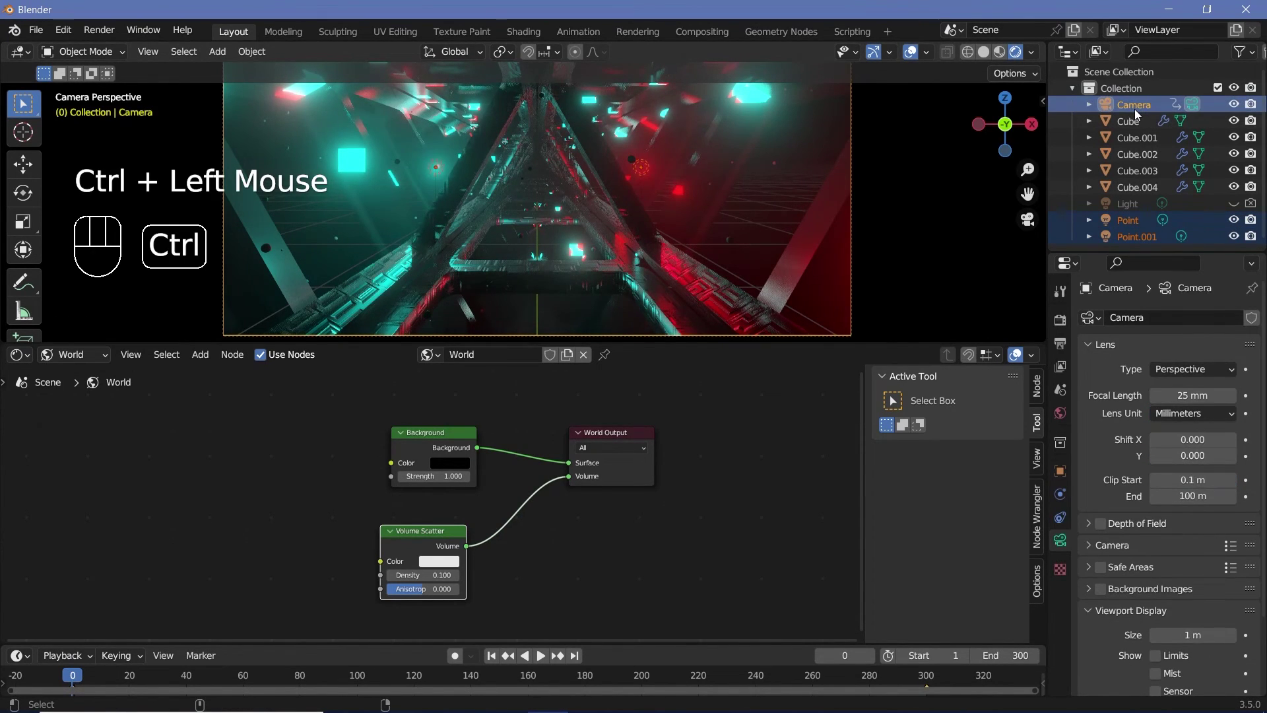
Parent both point lights to the Camera with Ctrl+P Object, play to verify, then select the Cube.
{"action": "key", "text": "ctrl+p"}
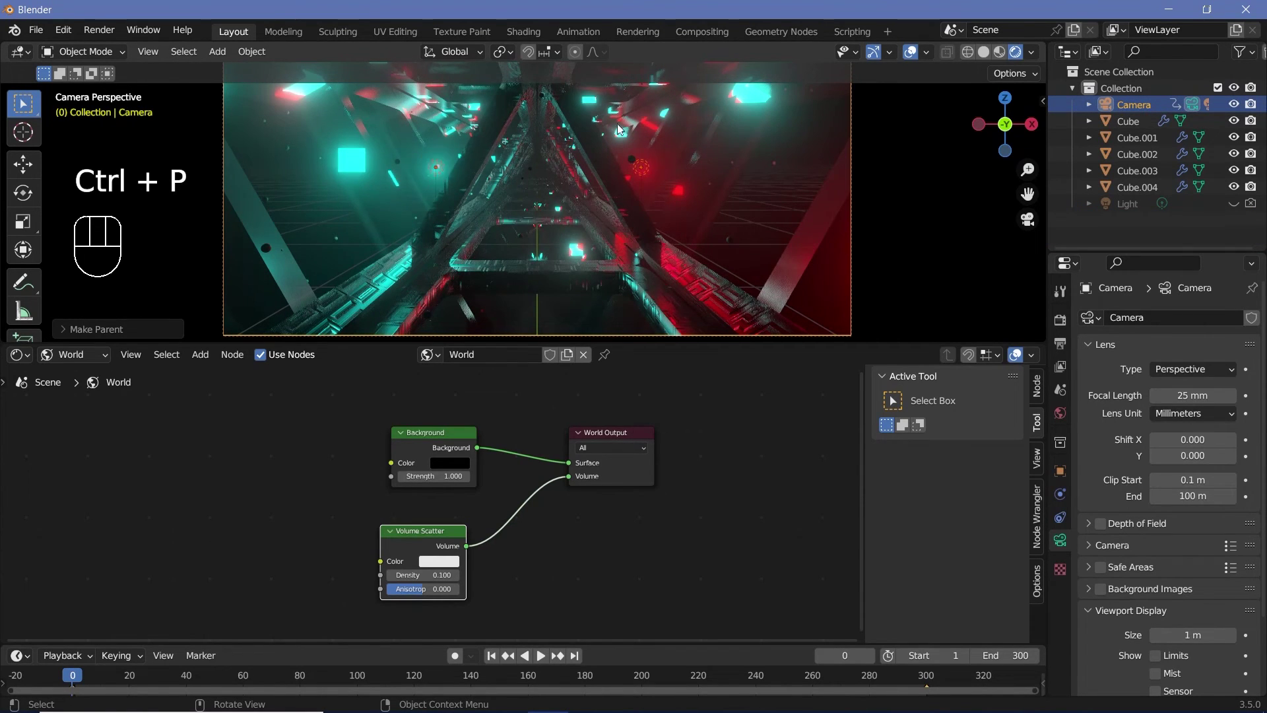
{"action": "key", "text": "space"}
{"action": "key", "text": "space"}
{"action": "key", "text": "space"}
{"action": "left_click", "coordinate": [589, 217]}
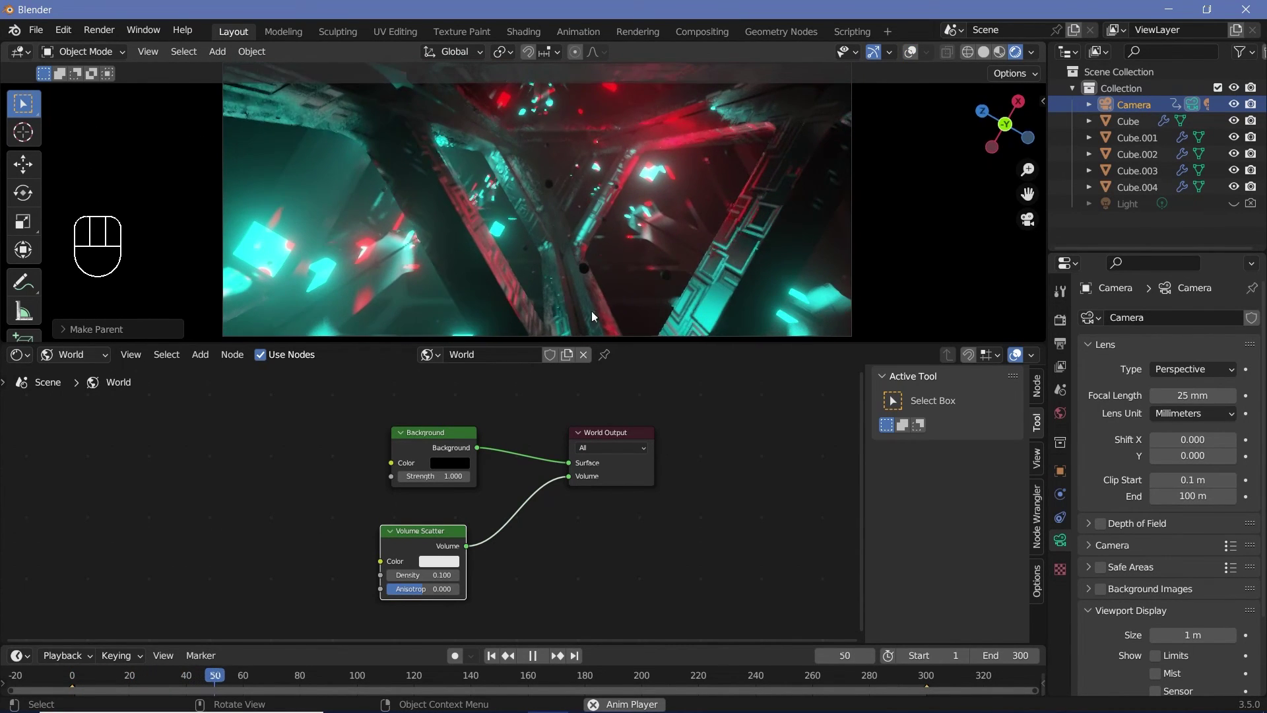
{"action": "key", "text": "space"}
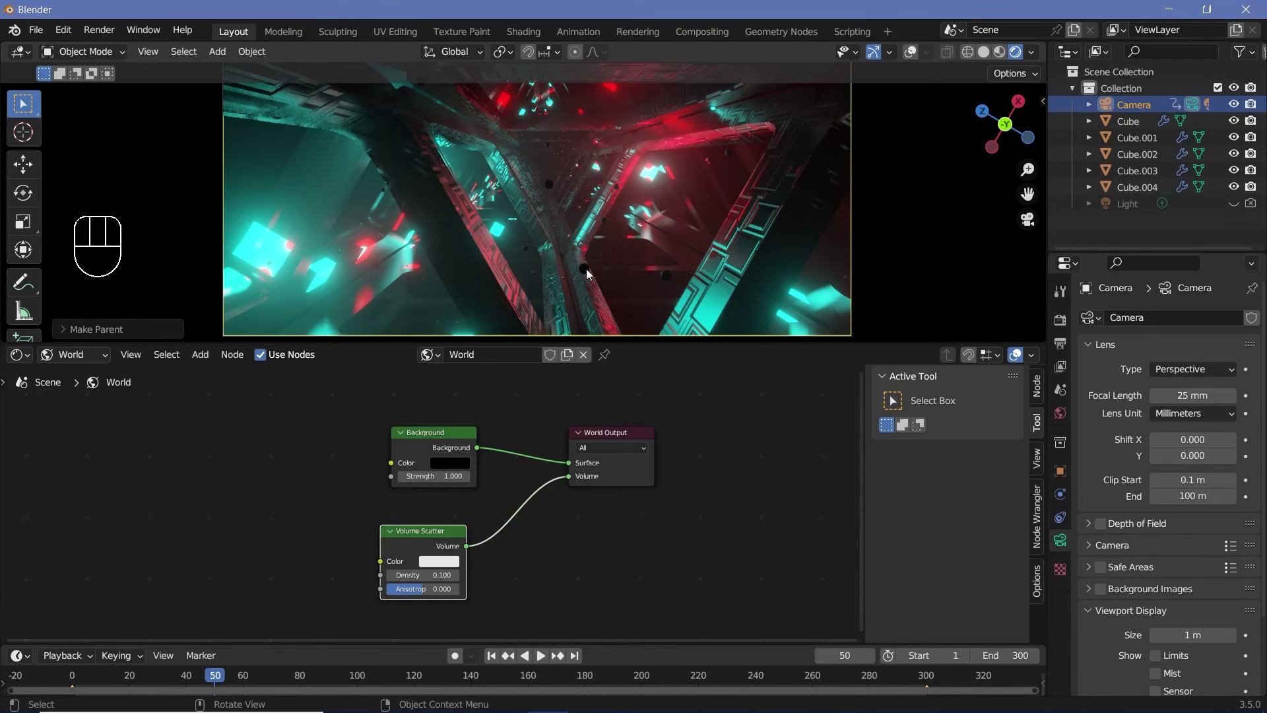
{"action": "left_click", "coordinate": [588, 275]}
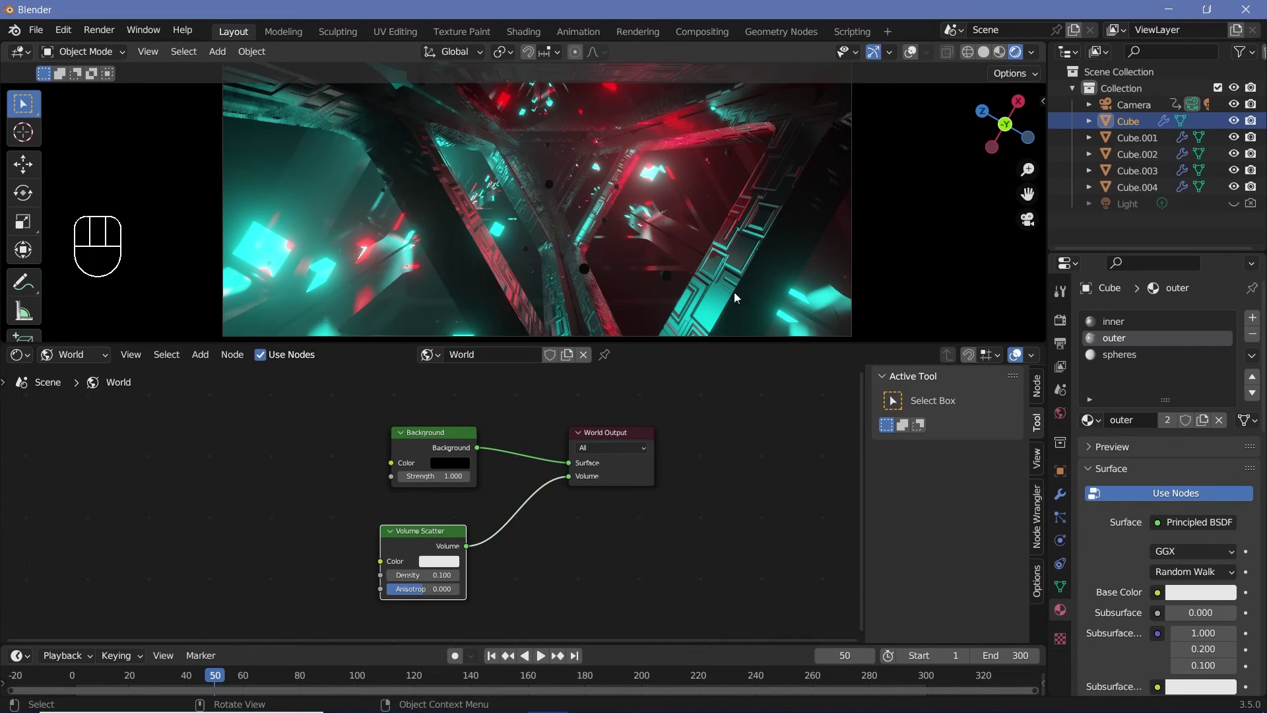
Set the spheres material's Principled BSDF to Metallic 0.9 and Roughness 0.2.
{"action": "left_click", "coordinate": [1135, 360]}
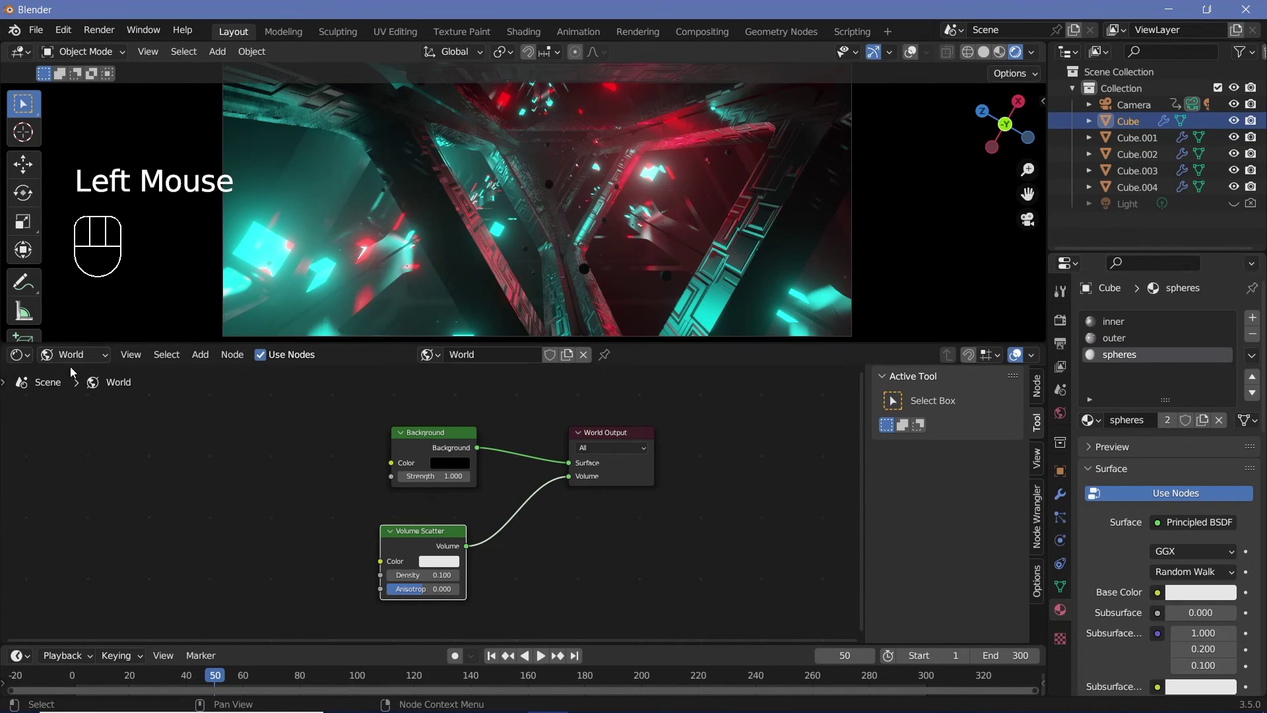
{"action": "left_click_drag", "start_coordinate": [77, 360], "coordinate": [90, 379]}
{"action": "middle_click", "coordinate": [467, 435]}
{"action": "left_click", "coordinate": [366, 420]}
{"action": "left_click", "coordinate": [460, 428]}
{"action": "left_click", "coordinate": [506, 488]}
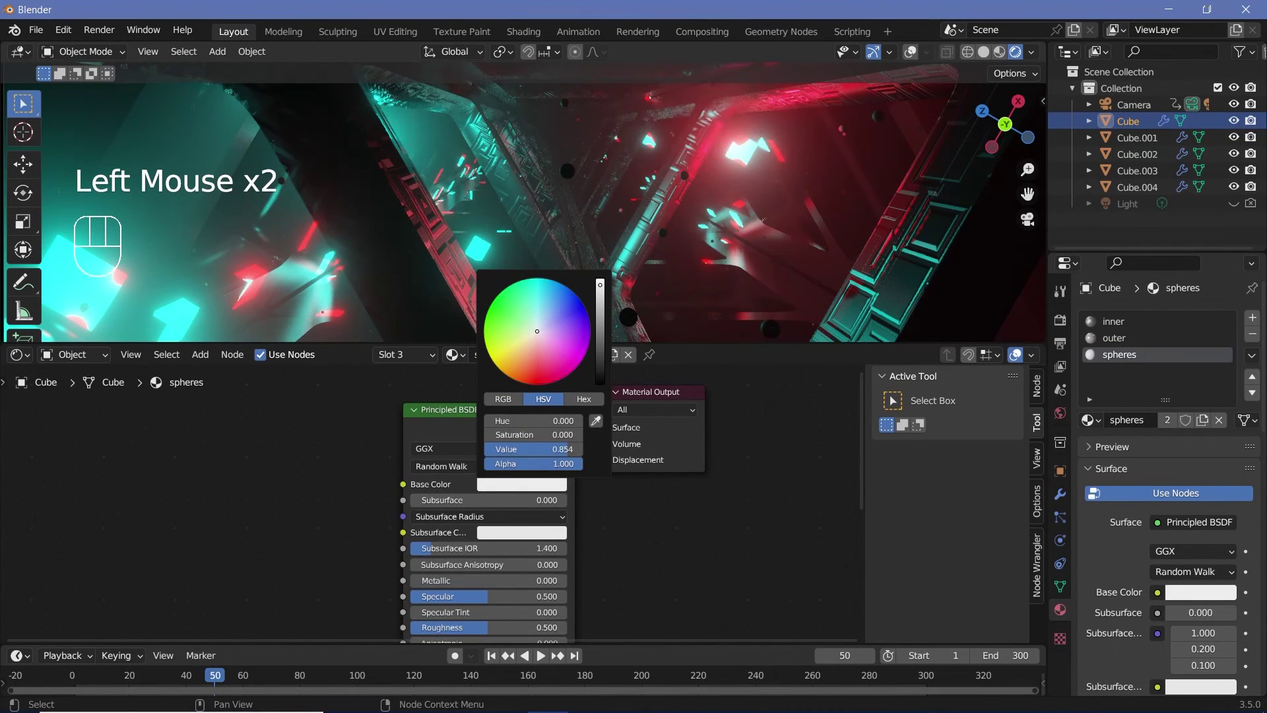
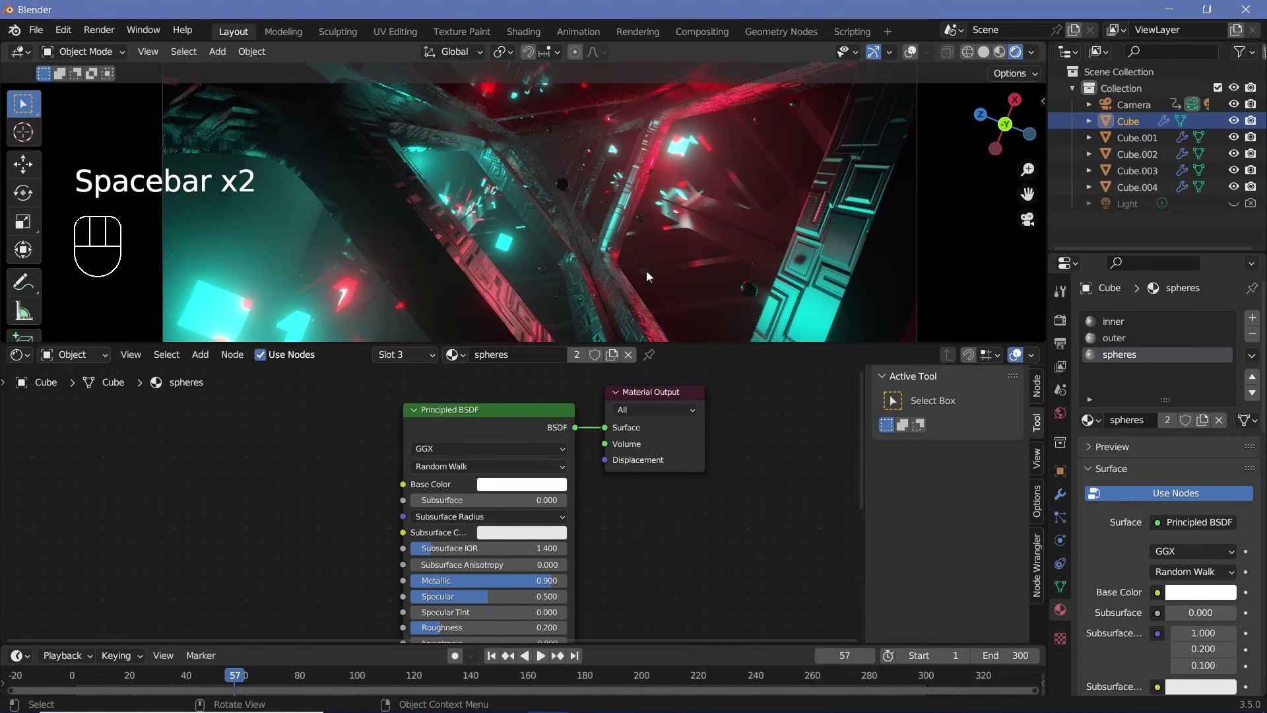
Play the fly-through to check the glossy spheres, then bring up the Geometry Nodes tree.
{"action": "key", "text": "space"}
{"action": "scroll", "scroll_direction": "down", "scroll_amount": 3}
{"action": "key", "text": "space"}
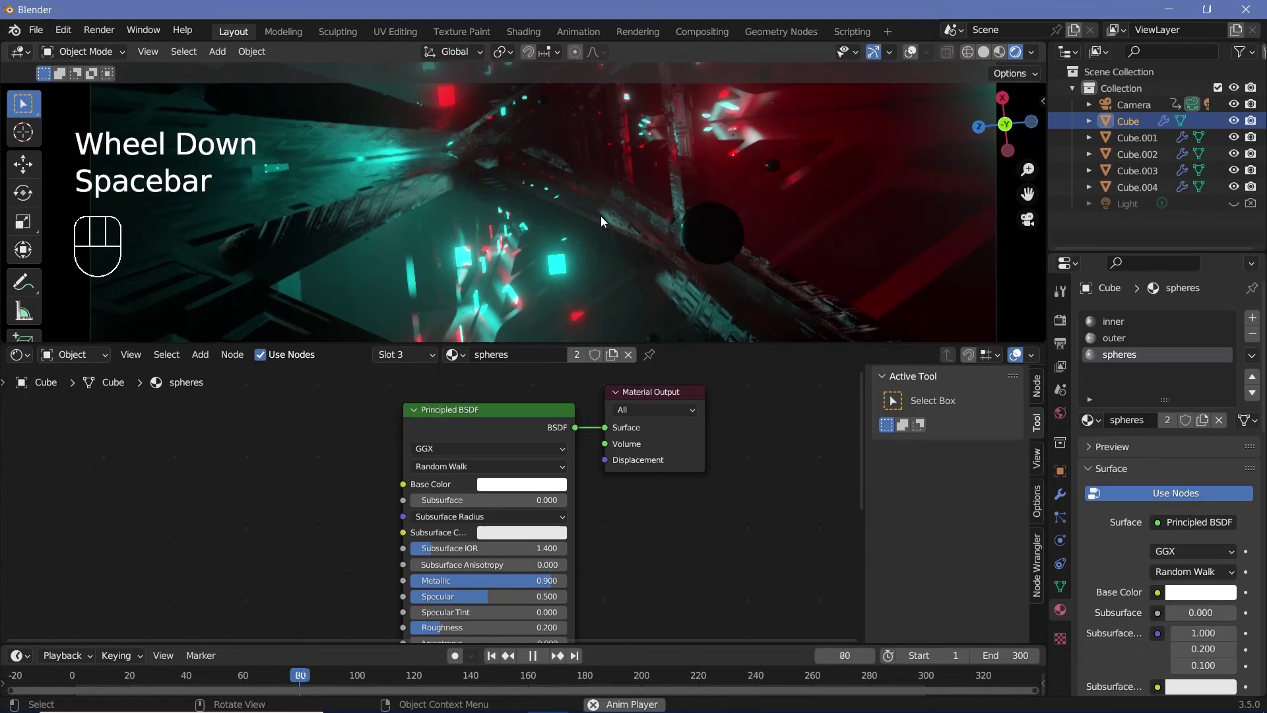
{"action": "key", "text": "space"}
{"action": "scroll", "scroll_direction": "down", "scroll_amount": 3}
{"action": "scroll", "scroll_direction": "down", "scroll_amount": 3}
{"action": "left_click_drag", "start_coordinate": [17, 366], "coordinate": [70, 500]}
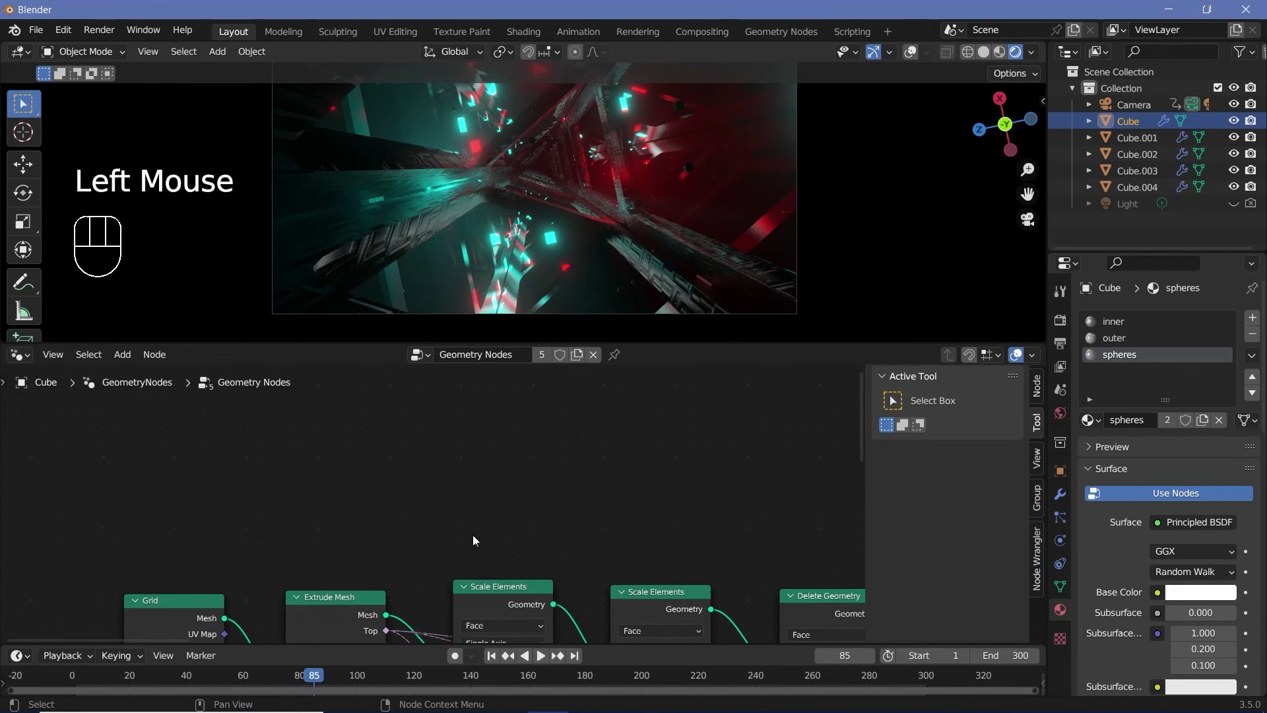
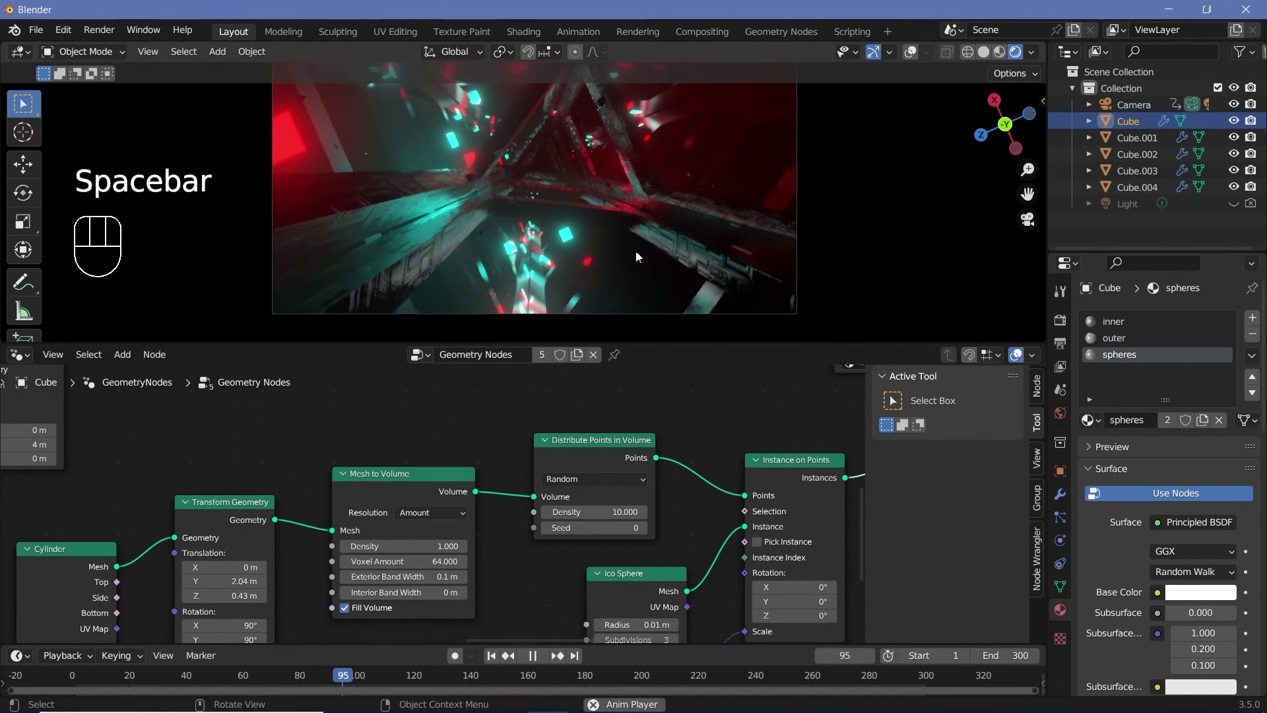
Review the Distribute Points in Volume density of 10 and play the final foggy neon fly-through from other viewpoints.
{"action": "scroll", "scroll_direction": "down", "scroll_amount": 3}
{"action": "scroll", "scroll_direction": "up", "scroll_amount": 3}
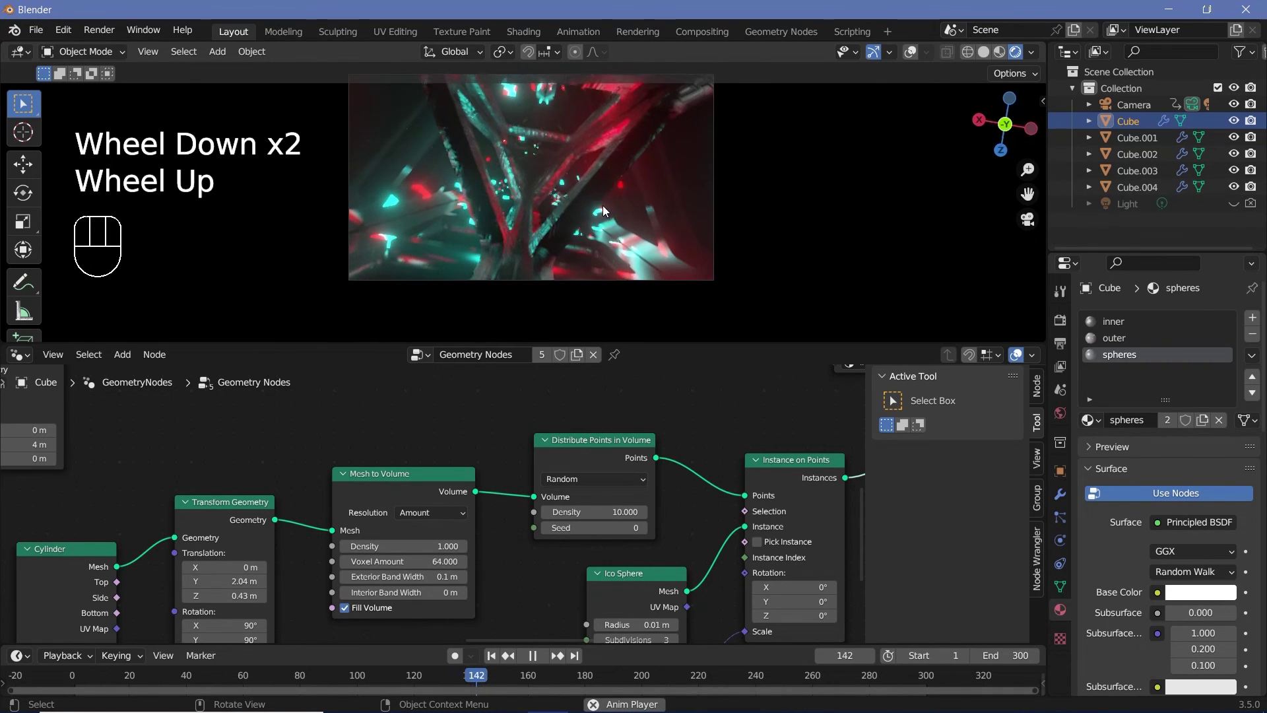
{"action": "key", "text": "space"}
{"action": "key", "text": "space"}
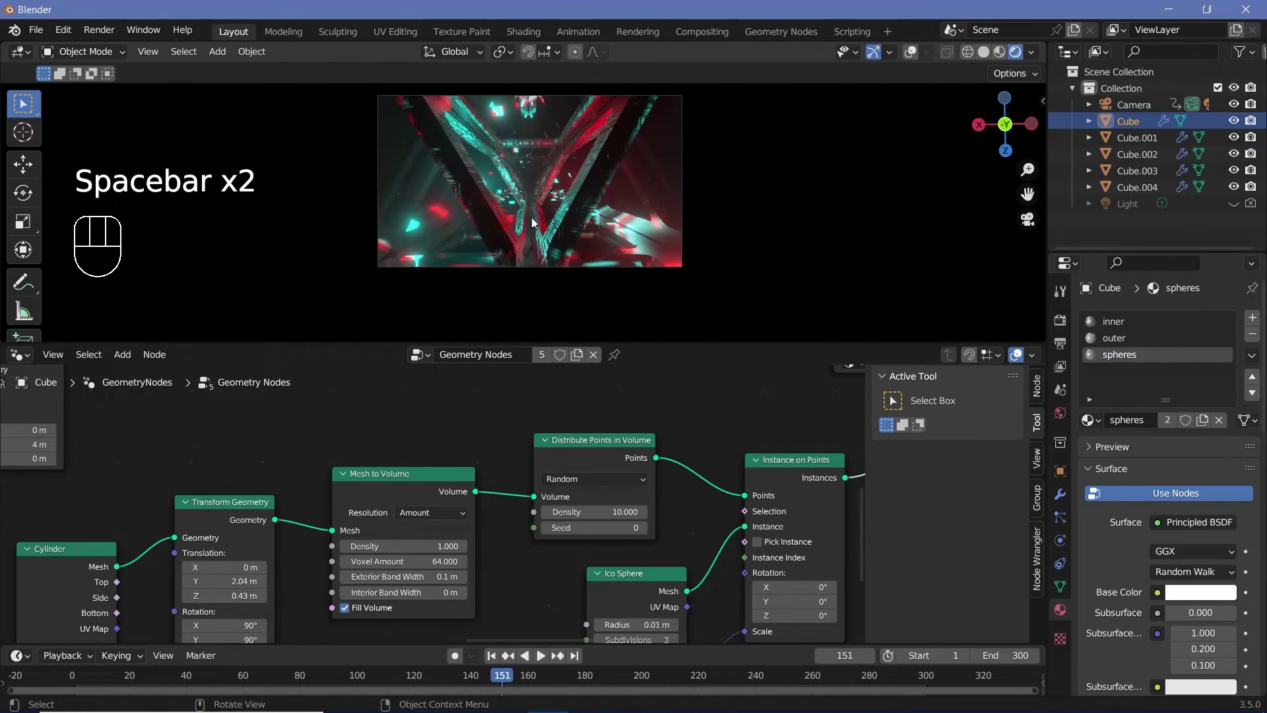